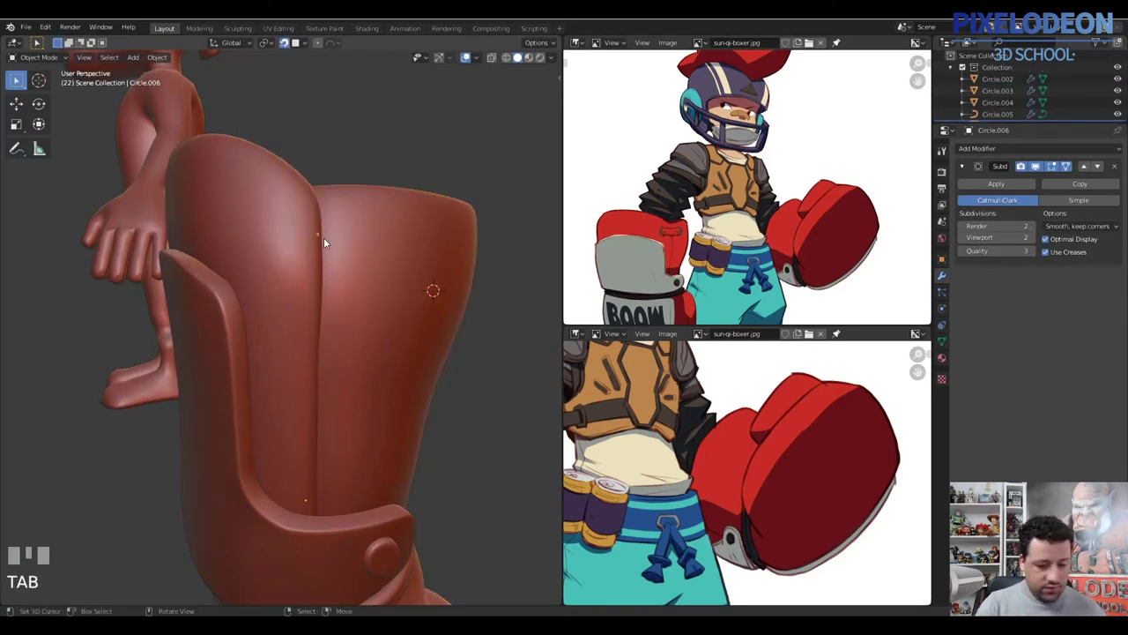
Begin the strap by moving and extruding a selection on the vest back, undoing a stray extrude
{"action": "left_click", "coordinate": [304, 383]}
{"action": "key", "text": "g"}
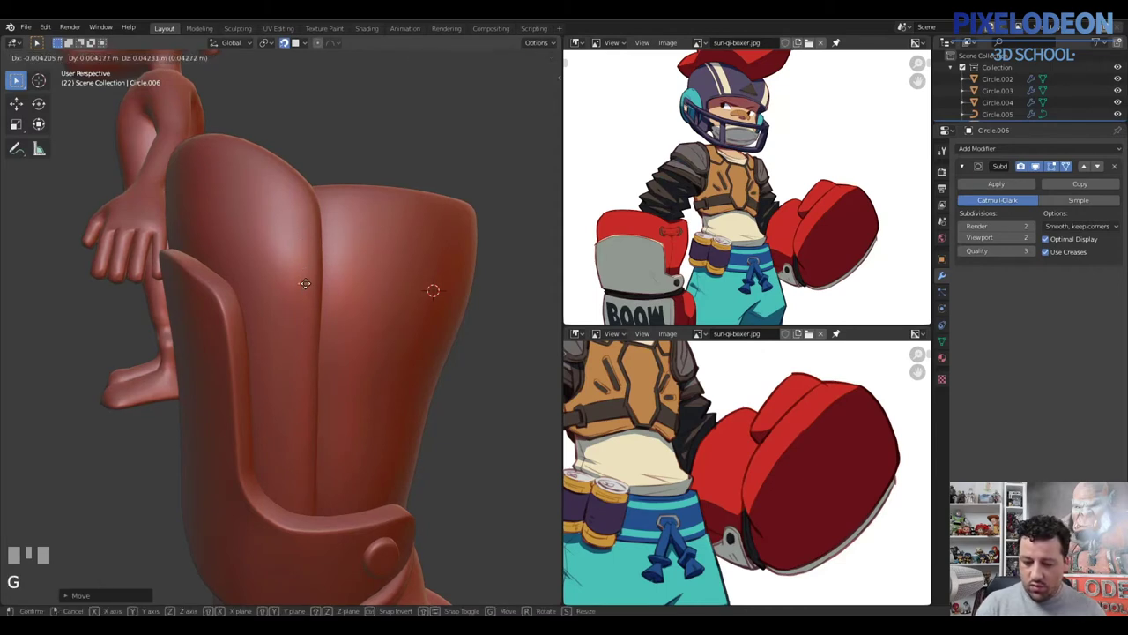
{"action": "left_click", "coordinate": [314, 293]}
{"action": "left_click_drag", "start_coordinate": [314, 287], "coordinate": [296, 254]}
{"action": "key", "text": "e"}
{"action": "key", "text": "\\"}
{"action": "right_click", "coordinate": [296, 255]}
{"action": "right_click", "coordinate": [300, 260]}
{"action": "key", "text": "ctrl+z"}
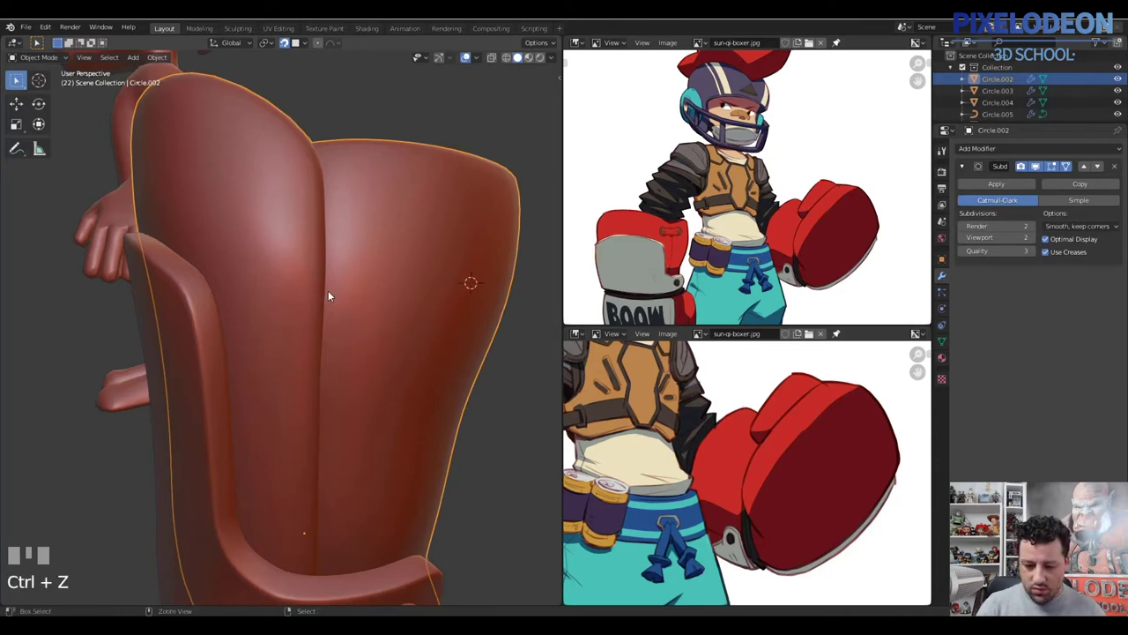
In Edit Mode, lay the subdivided plane's vertices onto the back surface with proportional editing
{"action": "key", "text": "Tab"}
{"action": "key", "text": "1"}
{"action": "right_click", "coordinate": [297, 257]}
{"action": "key", "text": "a"}
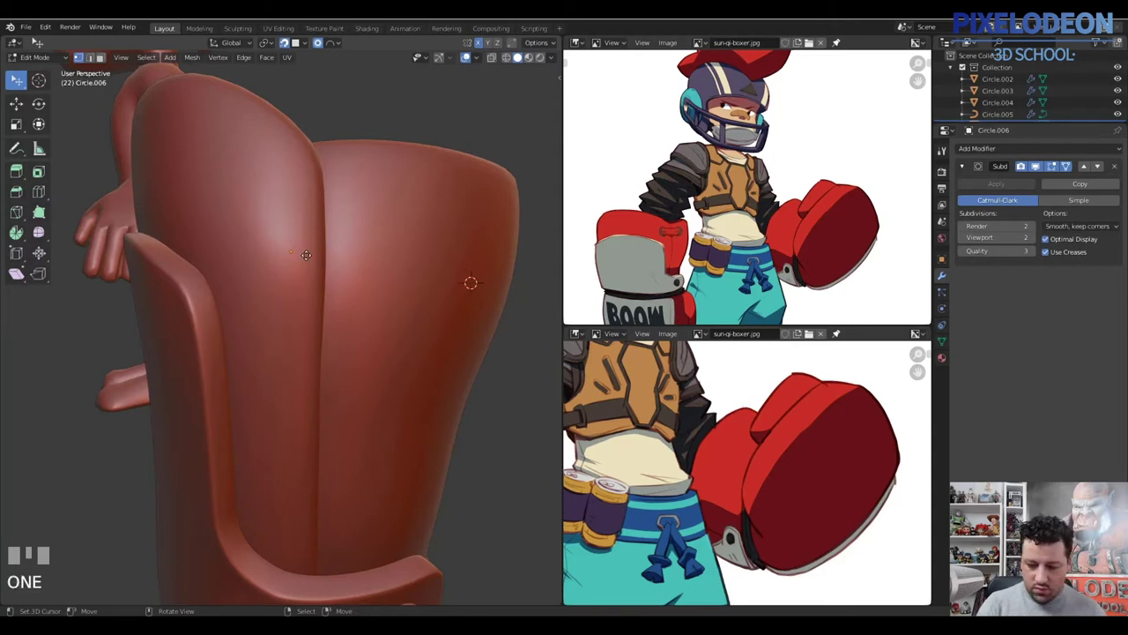
{"action": "right_click", "coordinate": [325, 269]}
{"action": "key", "text": "KP_Decimal"}
{"action": "right_click", "coordinate": [291, 325]}
{"action": "left_click_drag", "start_coordinate": [319, 324], "coordinate": [307, 498]}
{"action": "key", "text": "g"}
{"action": "left_click", "coordinate": [308, 498]}
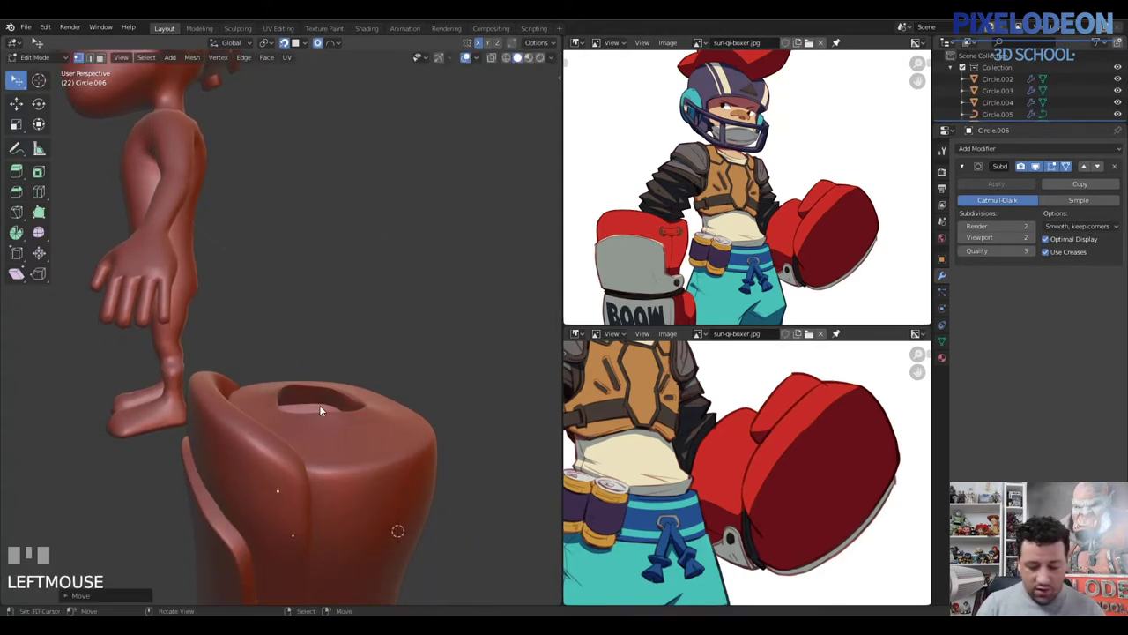
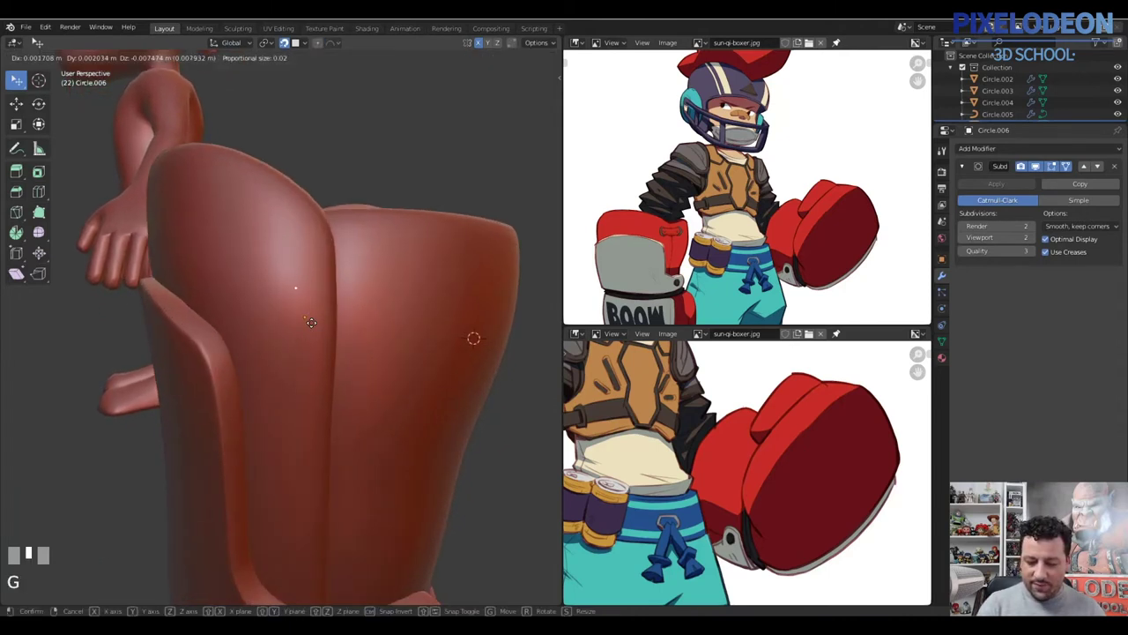
{"action": "left_click", "coordinate": [315, 326]}
{"action": "middle_click", "coordinate": [314, 338]}
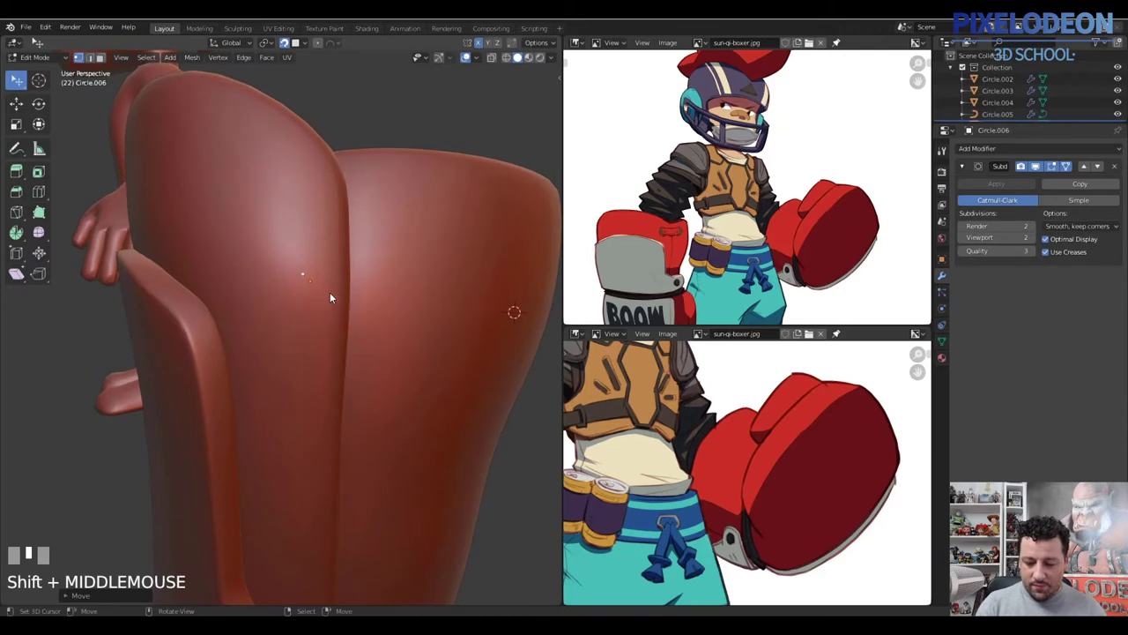
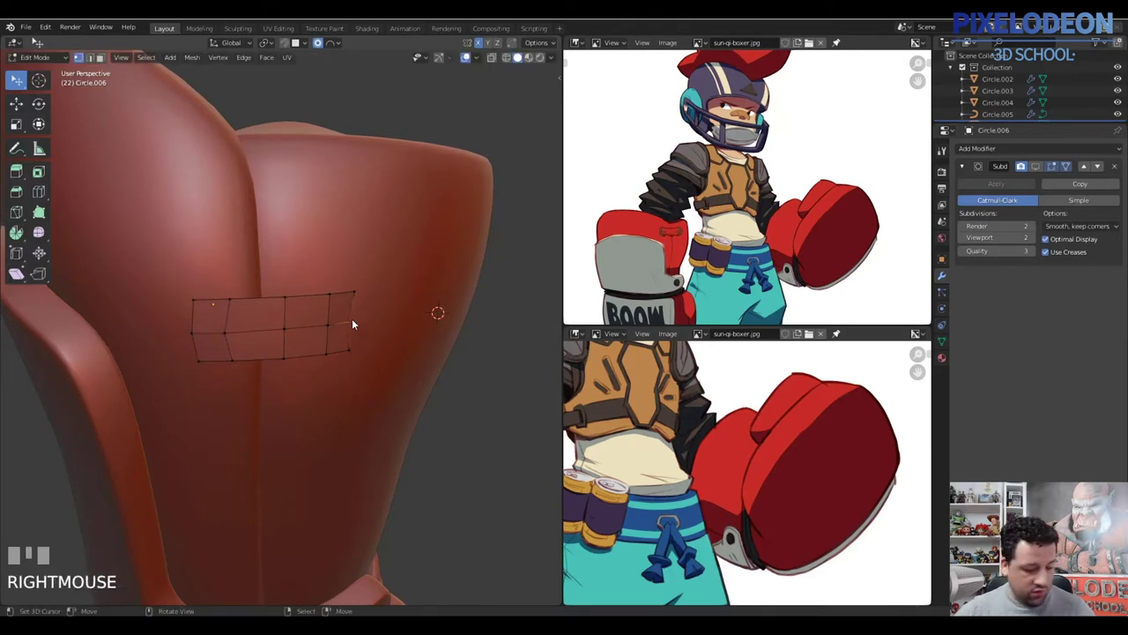
Nudge the strap grid's vertices so the strip hugs the curve of the vest back
{"action": "key", "text": "g"}
{"action": "left_click", "coordinate": [362, 323]}
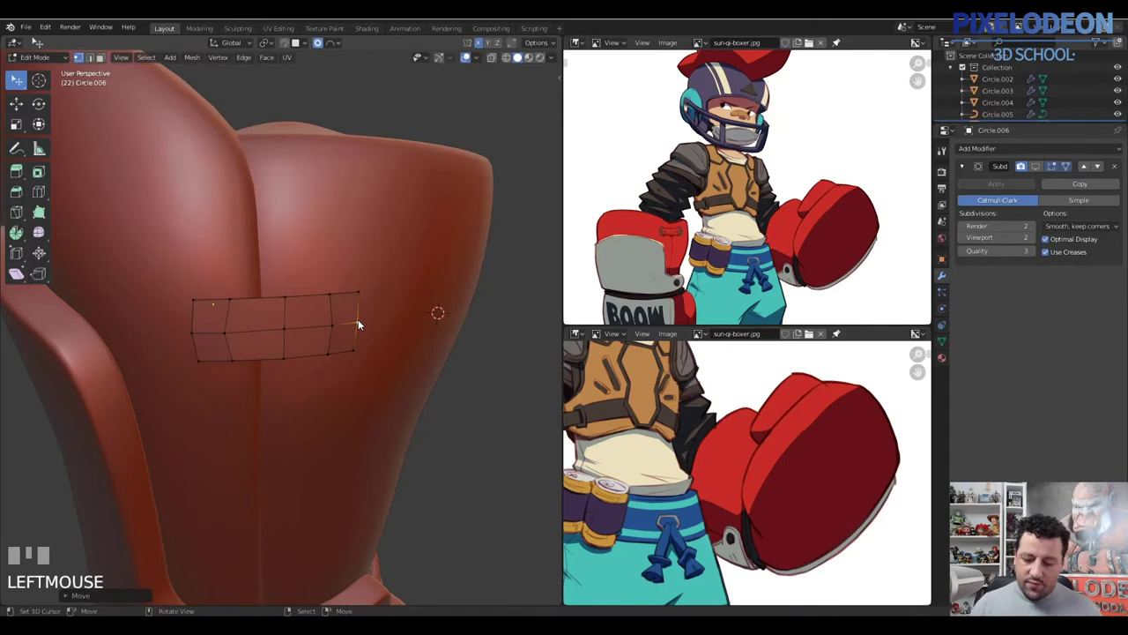
{"action": "left_click_drag", "start_coordinate": [285, 331], "coordinate": [213, 332]}
{"action": "right_click", "coordinate": [212, 332]}
{"action": "key", "text": "g"}
{"action": "left_click", "coordinate": [278, 332]}
{"action": "left_click_drag", "start_coordinate": [359, 354], "coordinate": [341, 350]}
Extrude the whole strip along its normals to give the strap band thickness
{"action": "key", "text": "a"}
{"action": "key", "text": "alt+e"}
{"action": "left_click", "coordinate": [341, 350]}
{"action": "key", "text": "ctrl+z"}
{"action": "key", "text": "alt+e"}
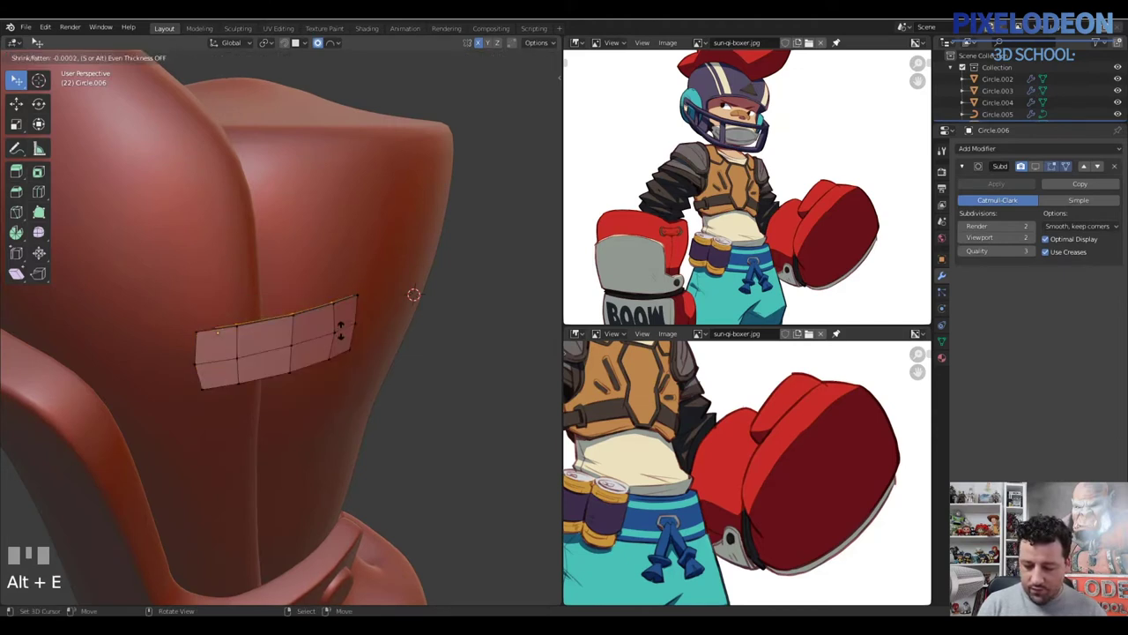
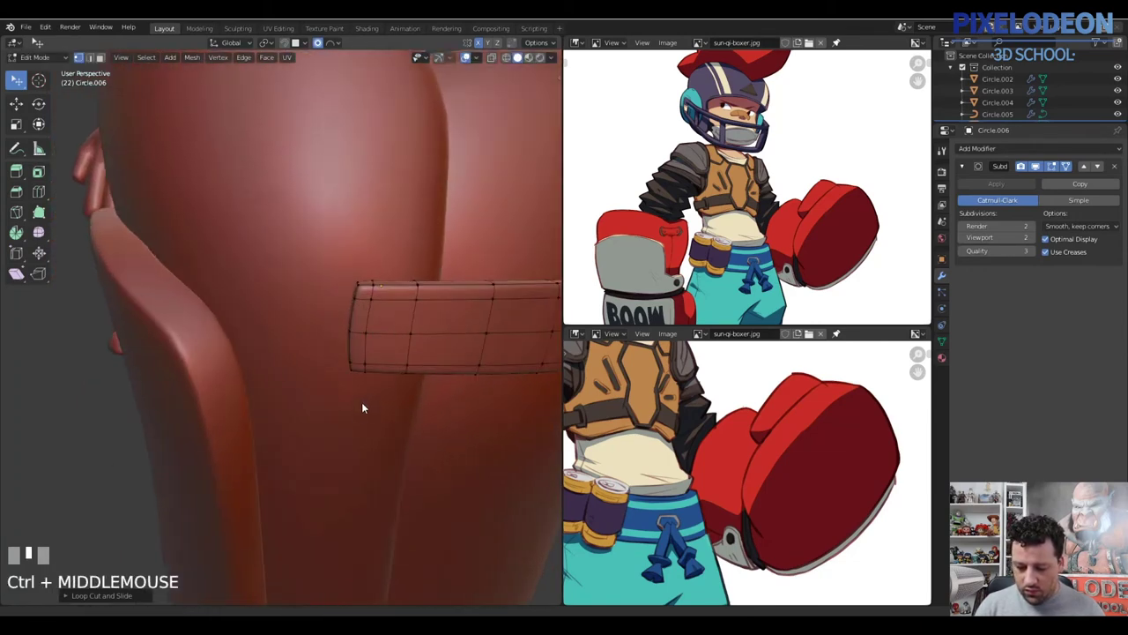
Duplicate the linked stud geometry onto a strap end and separate it as its own object
{"action": "key", "text": "Tab"}
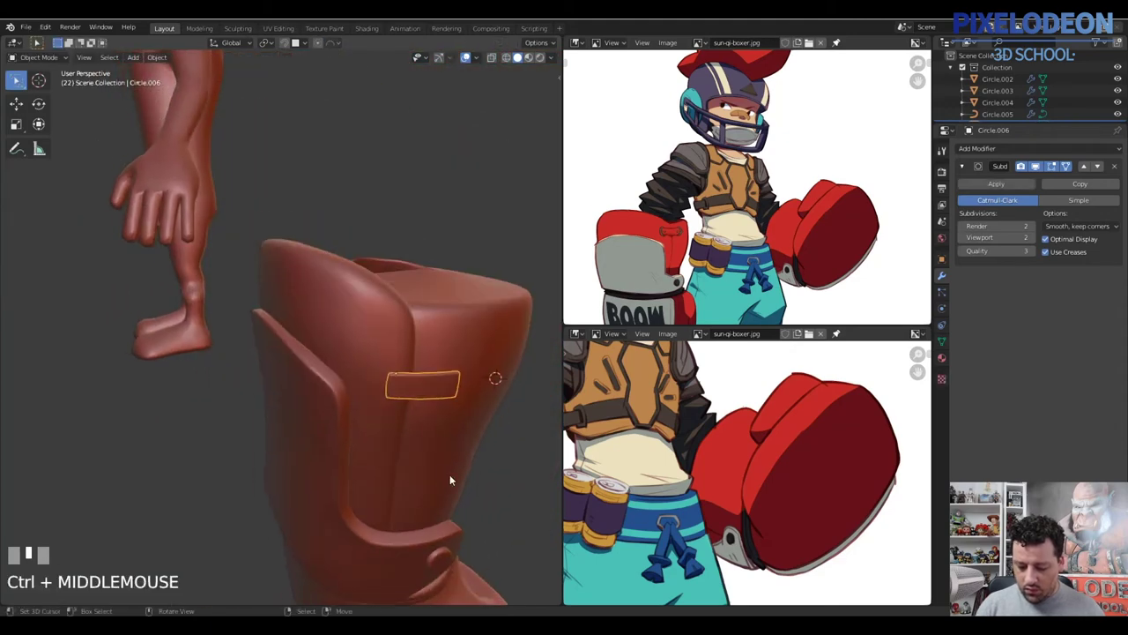
{"action": "right_click", "coordinate": [371, 427]}
{"action": "key", "text": "Tab"}
{"action": "right_click", "coordinate": [374, 426]}
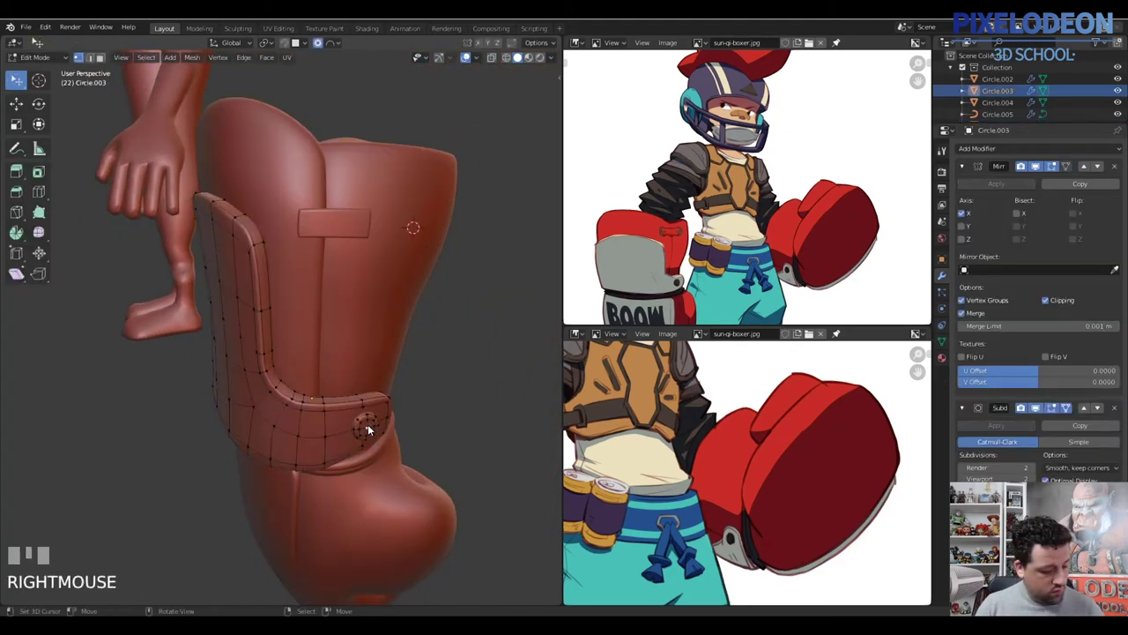
{"action": "key", "text": "l"}
{"action": "key", "text": "shift+d"}
{"action": "left_click", "coordinate": [449, 351]}
{"action": "key", "text": "p"}
Select the linked geometry of the next stud ready to place it on the other strap end
{"action": "key", "text": "Tab"}
{"action": "right_click", "coordinate": [449, 353]}
{"action": "key", "text": "Tab"}
{"action": "right_click", "coordinate": [451, 355]}
{"action": "key", "text": "l"}
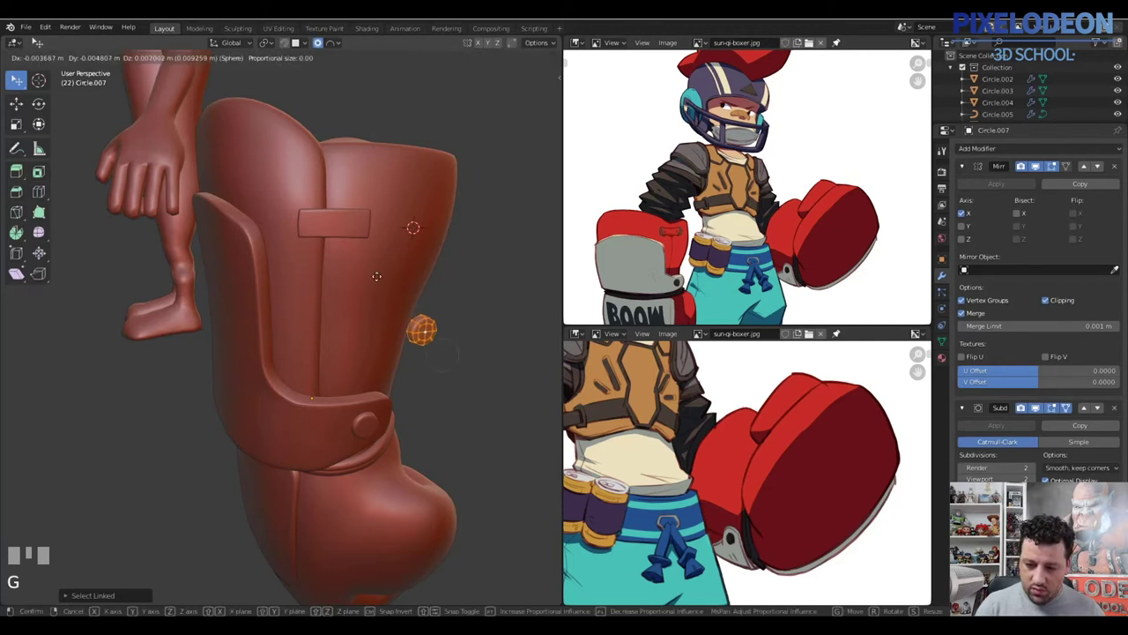
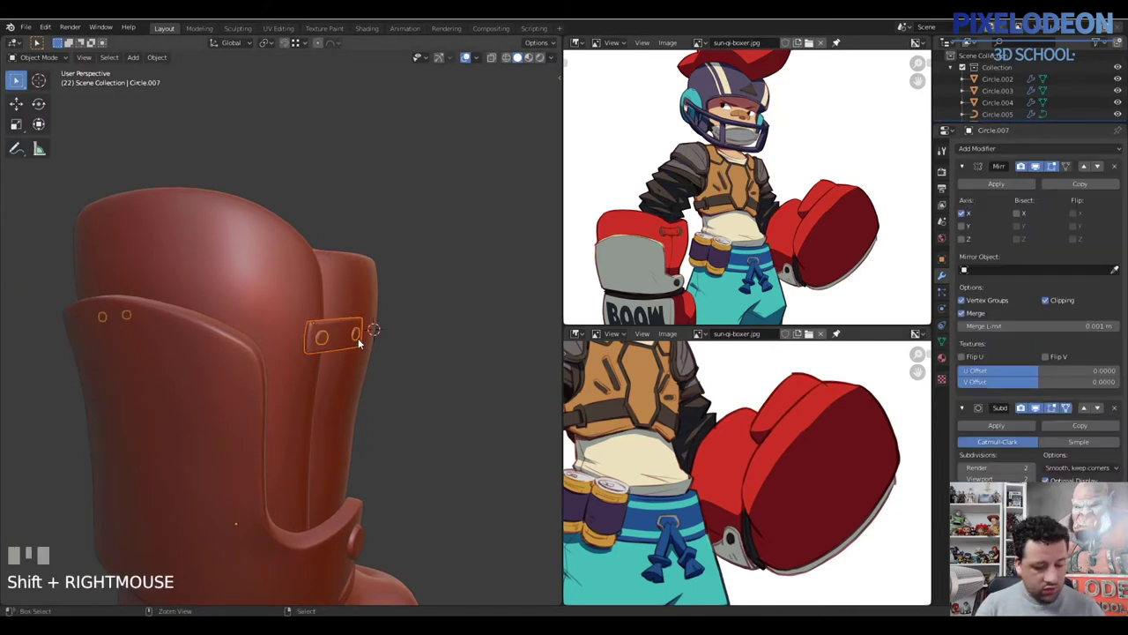
Join the studs to the strap, then duplicate faces at the strap end and separate them for the buckle
{"action": "key", "text": "ctrl+j"}
{"action": "left_click_drag", "start_coordinate": [359, 343], "coordinate": [225, 345]}
{"action": "right_click", "coordinate": [225, 345]}
{"action": "key", "text": "Tab"}
{"action": "left_click_drag", "start_coordinate": [319, 337], "coordinate": [338, 292]}
{"action": "key", "text": "3"}
{"action": "right_click", "coordinate": [339, 291]}
{"action": "left_click_drag", "start_coordinate": [315, 324], "coordinate": [379, 307]}
{"action": "key", "text": "shift+d"}
{"action": "right_click", "coordinate": [379, 307]}
{"action": "left_click_drag", "start_coordinate": [370, 326], "coordinate": [338, 292]}
{"action": "key", "text": "p"}
{"action": "right_click", "coordinate": [338, 292]}
Trim the separated piece down to a buckle frame, deleting extra faces and testing a normal extrude
{"action": "key", "text": "Tab"}
{"action": "key", "text": "3"}
{"action": "right_click", "coordinate": [276, 295]}
{"action": "right_click", "coordinate": [181, 286]}
{"action": "right_click", "coordinate": [178, 292]}
{"action": "left_click_drag", "start_coordinate": [240, 324], "coordinate": [225, 392]}
{"action": "left_click_drag", "start_coordinate": [225, 391], "coordinate": [189, 396]}
{"action": "left_click_drag", "start_coordinate": [337, 383], "coordinate": [373, 365]}
{"action": "key", "text": "x"}
{"action": "key", "text": "a"}
{"action": "key", "text": "alt+e"}
{"action": "left_click", "coordinate": [373, 365]}
{"action": "left_click_drag", "start_coordinate": [375, 359], "coordinate": [308, 285]}
{"action": "key", "text": "ctrl+z"}
Extrude the frame's edges with proportional editing into a rounded loop wrapping the strap end
{"action": "key", "text": "2"}
{"action": "right_click", "coordinate": [309, 285]}
{"action": "left_click_drag", "start_coordinate": [313, 386], "coordinate": [314, 433]}
{"action": "right_click", "coordinate": [313, 434]}
{"action": "left_click_drag", "start_coordinate": [334, 381], "coordinate": [350, 376]}
{"action": "key", "text": "e"}
{"action": "left_click", "coordinate": [350, 377]}
{"action": "left_click_drag", "start_coordinate": [347, 402], "coordinate": [375, 374]}
{"action": "key", "text": "o"}
{"action": "left_click", "coordinate": [375, 374]}
{"action": "left_click_drag", "start_coordinate": [372, 343], "coordinate": [288, 299]}
{"action": "key", "text": "a"}
{"action": "right_click", "coordinate": [289, 298]}
{"action": "right_click", "coordinate": [287, 426]}
{"action": "key", "text": "e"}
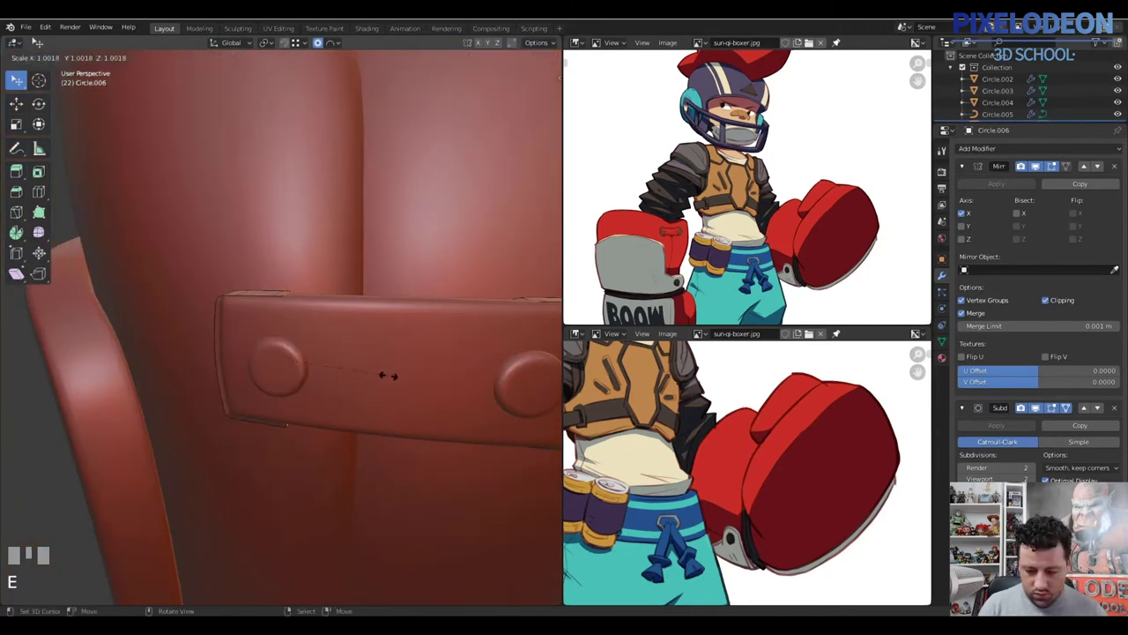
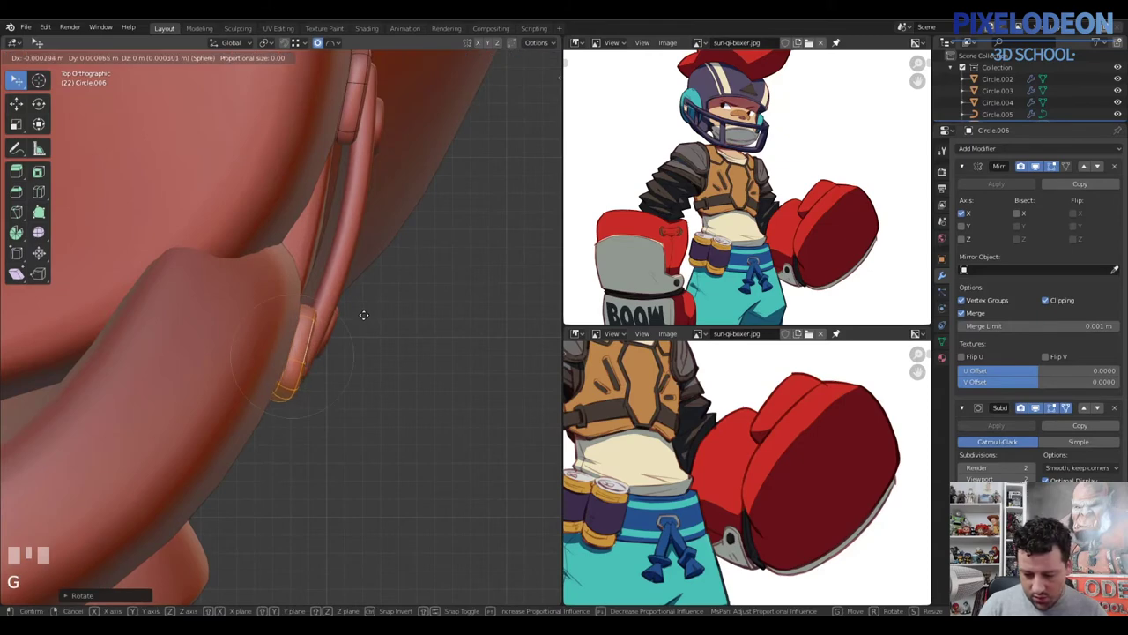
Move the buckle vertices snug against the vest side and join the loop to the strap
{"action": "left_click", "coordinate": [372, 320]}
{"action": "left_click_drag", "start_coordinate": [337, 310], "coordinate": [432, 365]}
{"action": "key", "text": "Tab"}
{"action": "key", "text": "a"}
{"action": "left_click_drag", "start_coordinate": [430, 367], "coordinate": [414, 332]}
{"action": "right_click", "coordinate": [415, 331]}
{"action": "right_click", "coordinate": [415, 346]}
{"action": "left_click_drag", "start_coordinate": [418, 346], "coordinate": [425, 307]}
{"action": "key", "text": "ctrl+j"}
{"action": "key", "text": "a"}
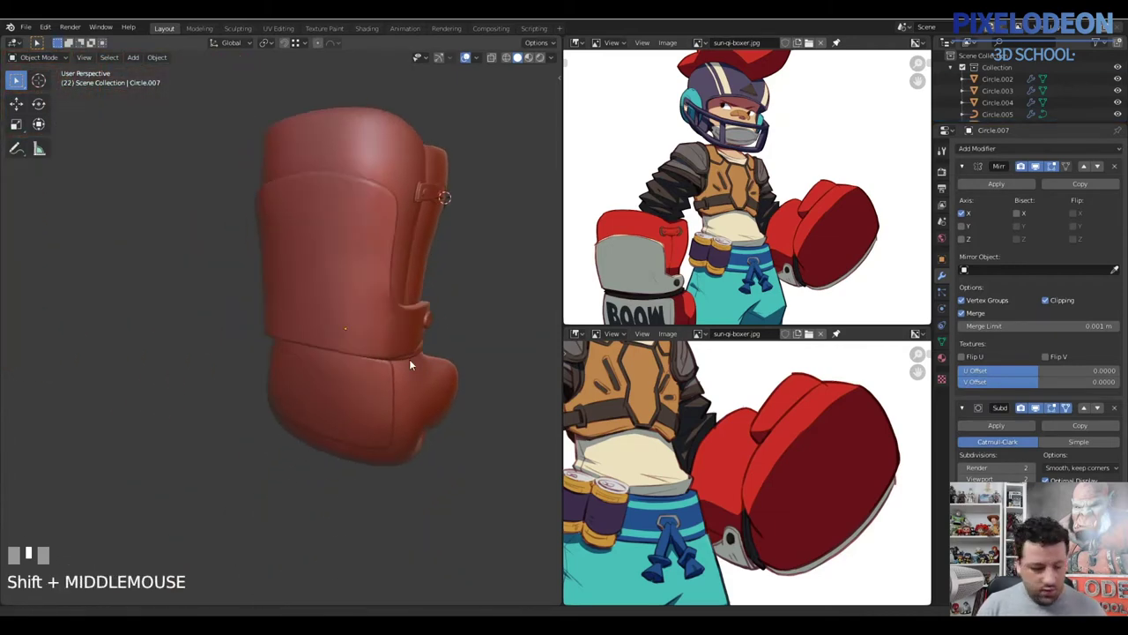
Switch view and use the snap pie to settle the buckle loop in place
{"action": "key", "text": "alt+q"}
{"action": "left_click_drag", "start_coordinate": [414, 364], "coordinate": [363, 316]}
{"action": "key", "text": "shift+s"}
{"action": "right_click", "coordinate": [363, 315]}
{"action": "key", "text": "shift+s"}
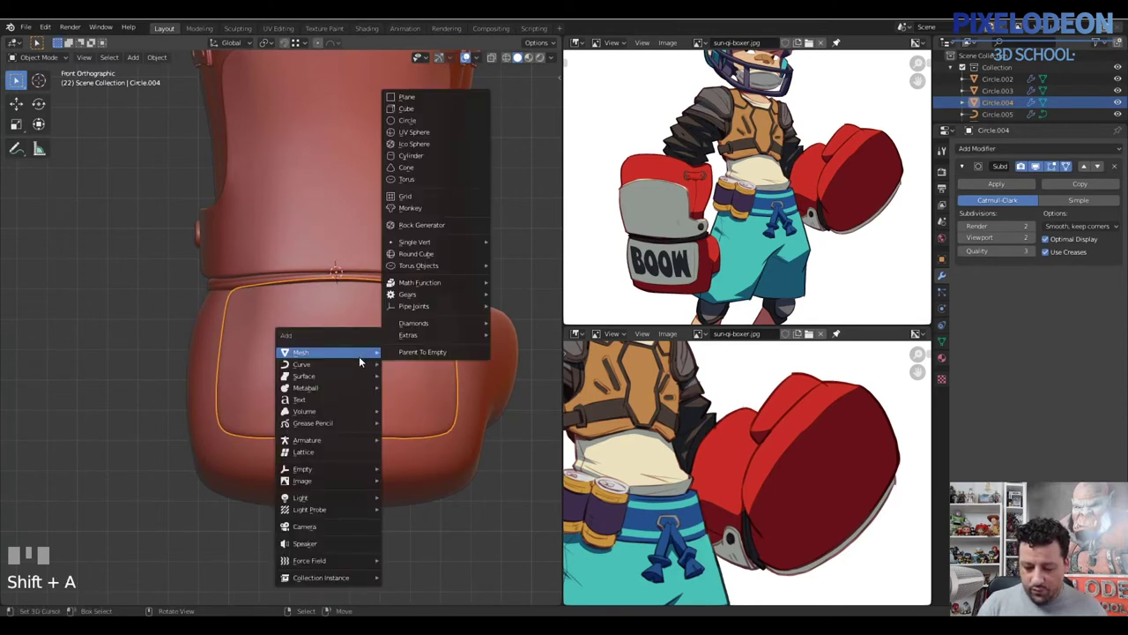
Add a text object on the glove, replace the placeholder with "BOOW" and finish editing it
{"action": "key", "text": "Escape"}
{"action": "key", "text": "shift+a"}
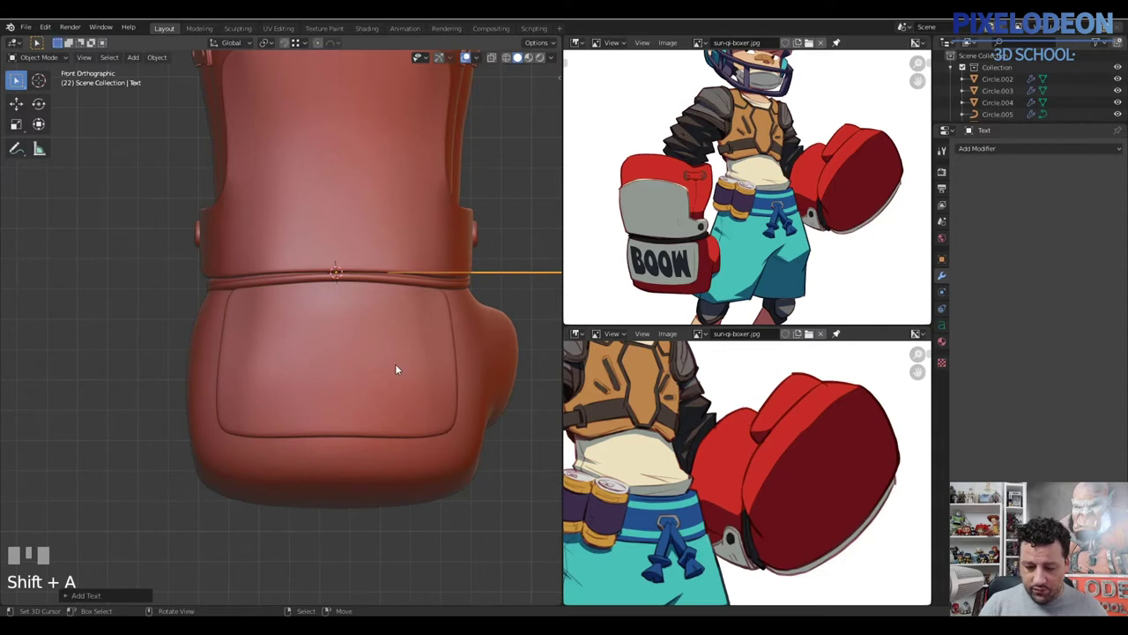
{"action": "key", "text": "r"}
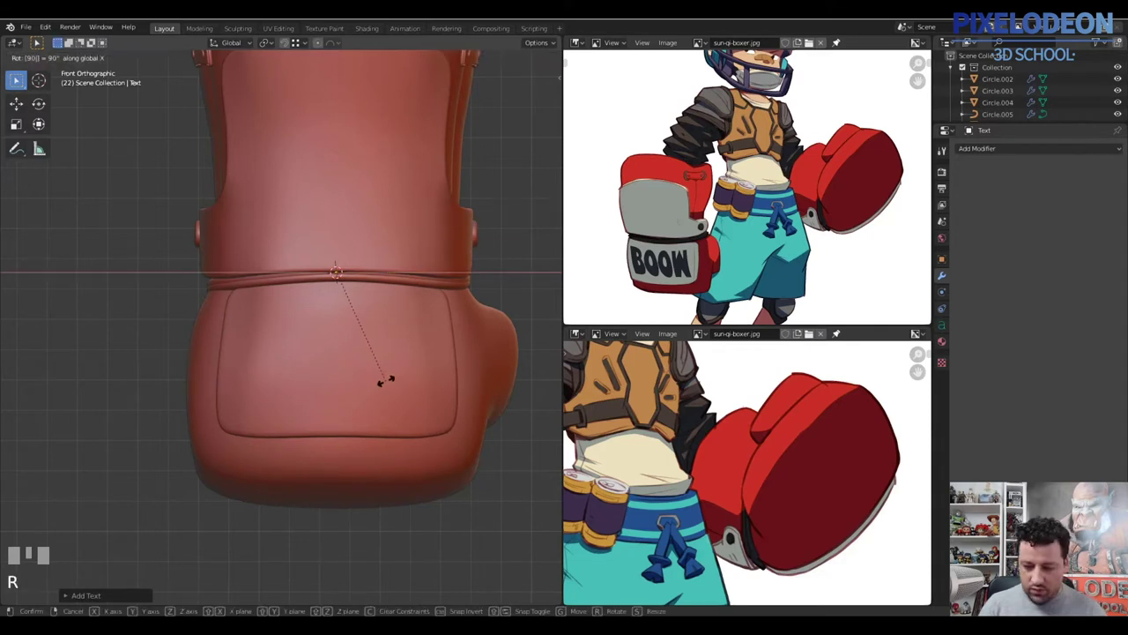
{"action": "key", "text": "KP_Decimal"}
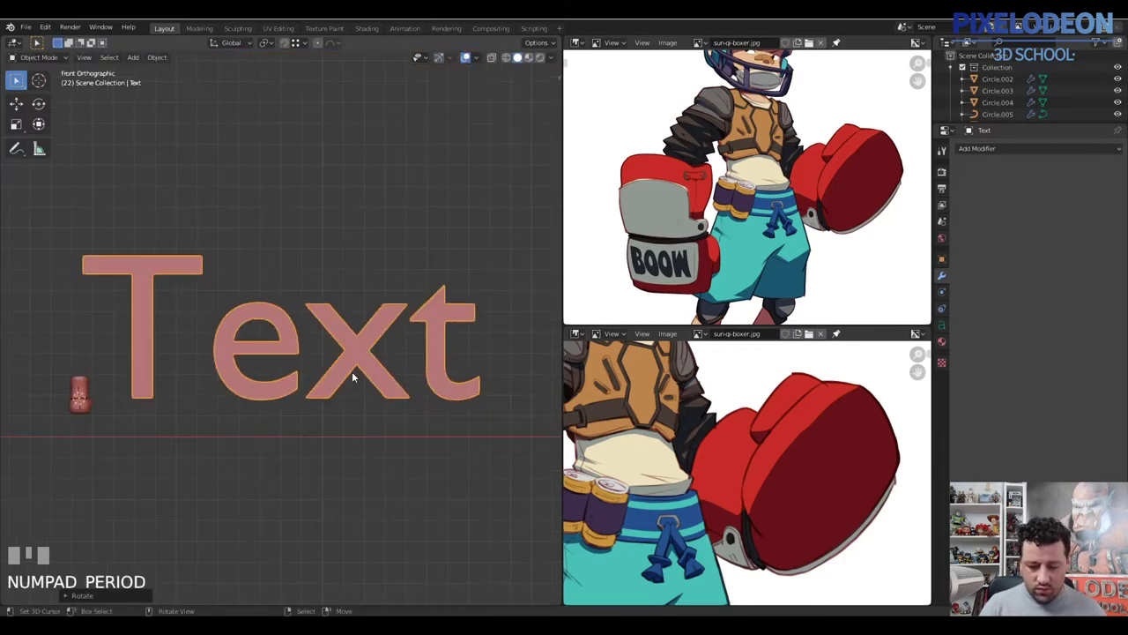
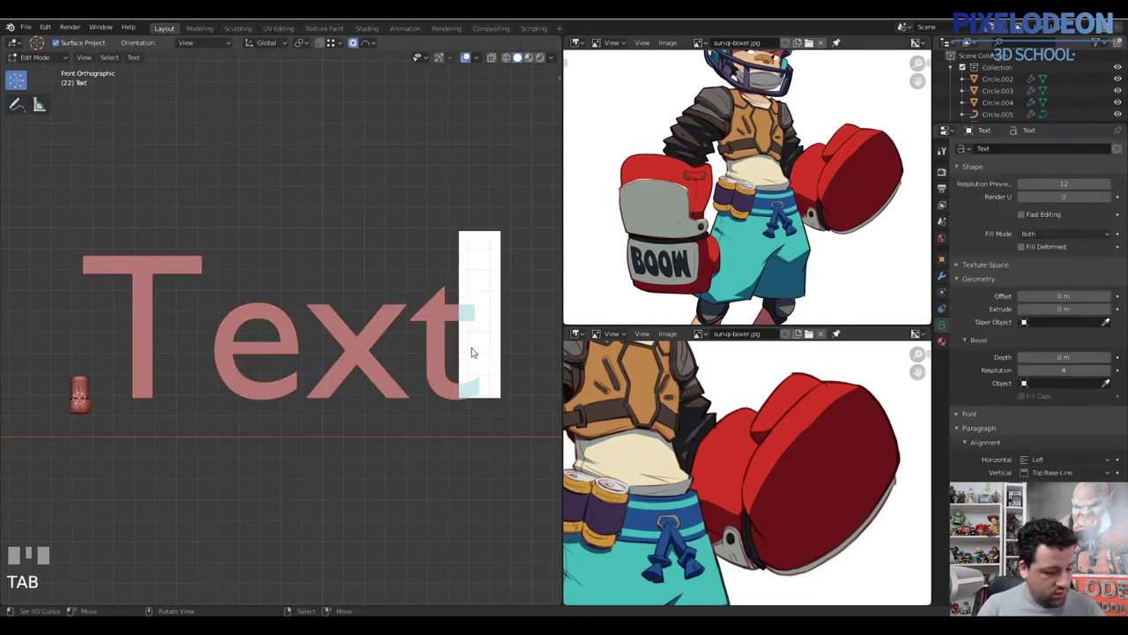
{"action": "key", "text": "BackSpace"}
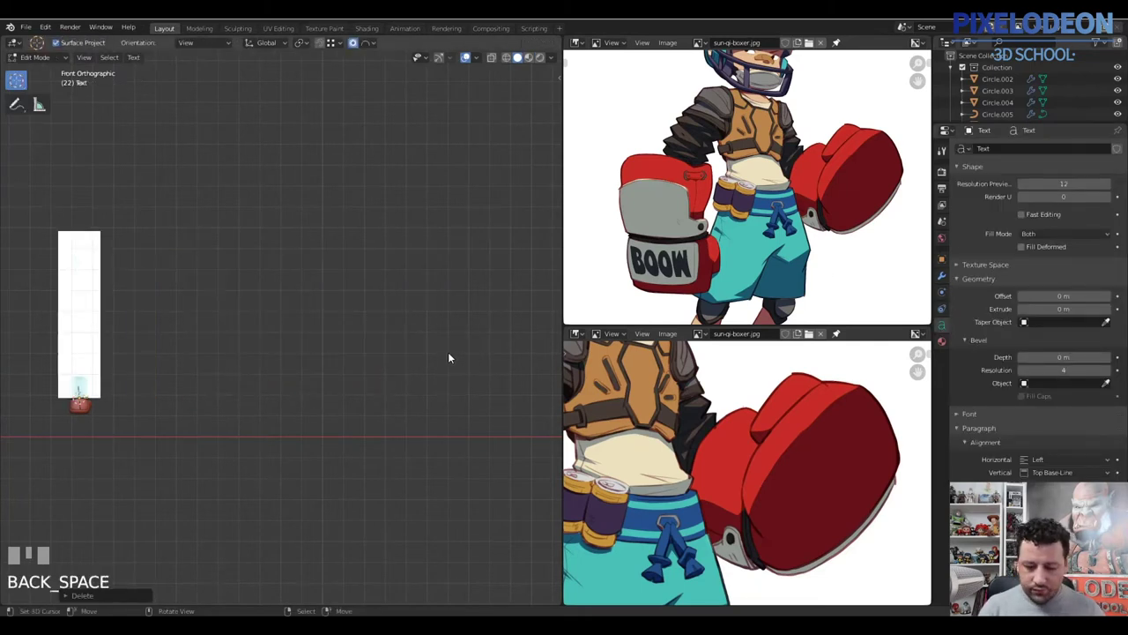
{"action": "key", "text": "shift+b"}
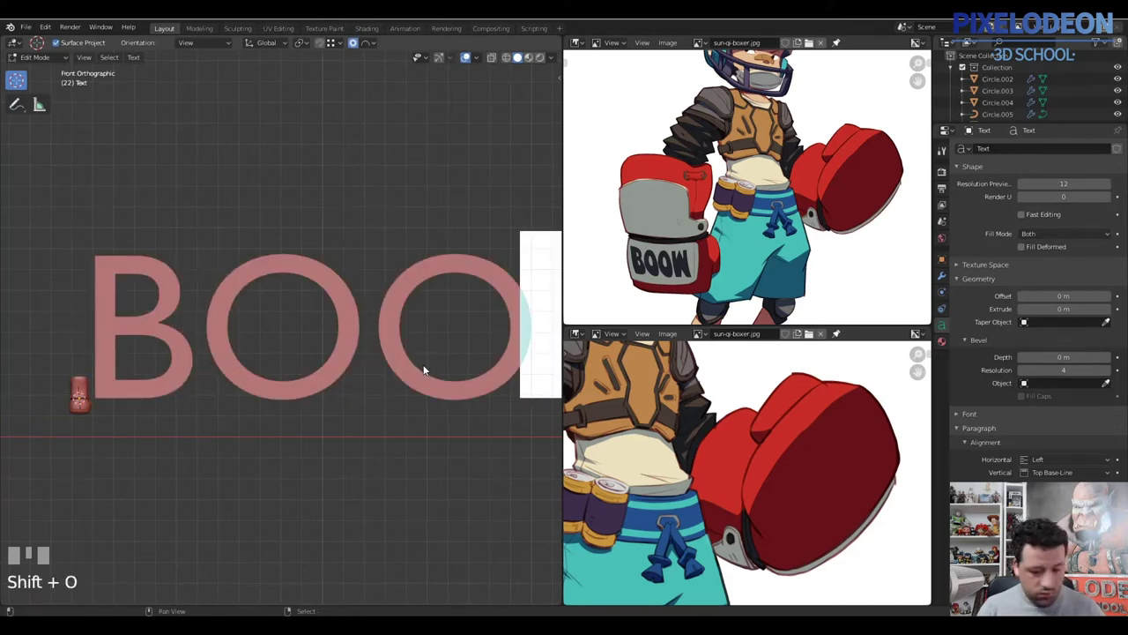
{"action": "key", "text": "Tab"}
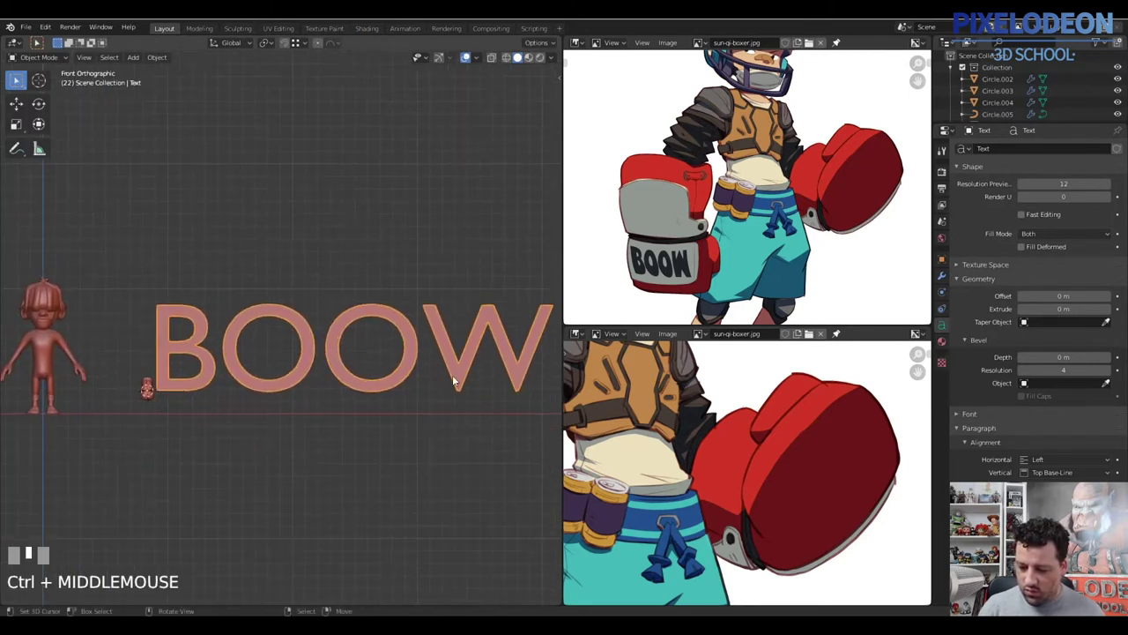
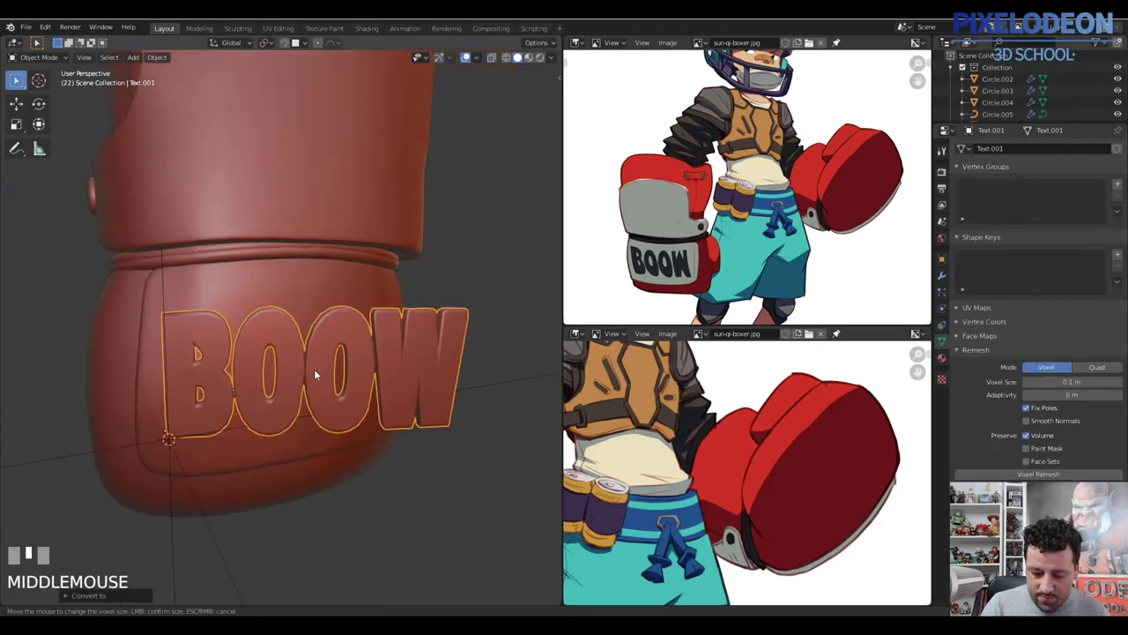
Separate the BOOW lettering by loose parts into individual letters and return to Object Mode
{"action": "key", "text": "Tab"}
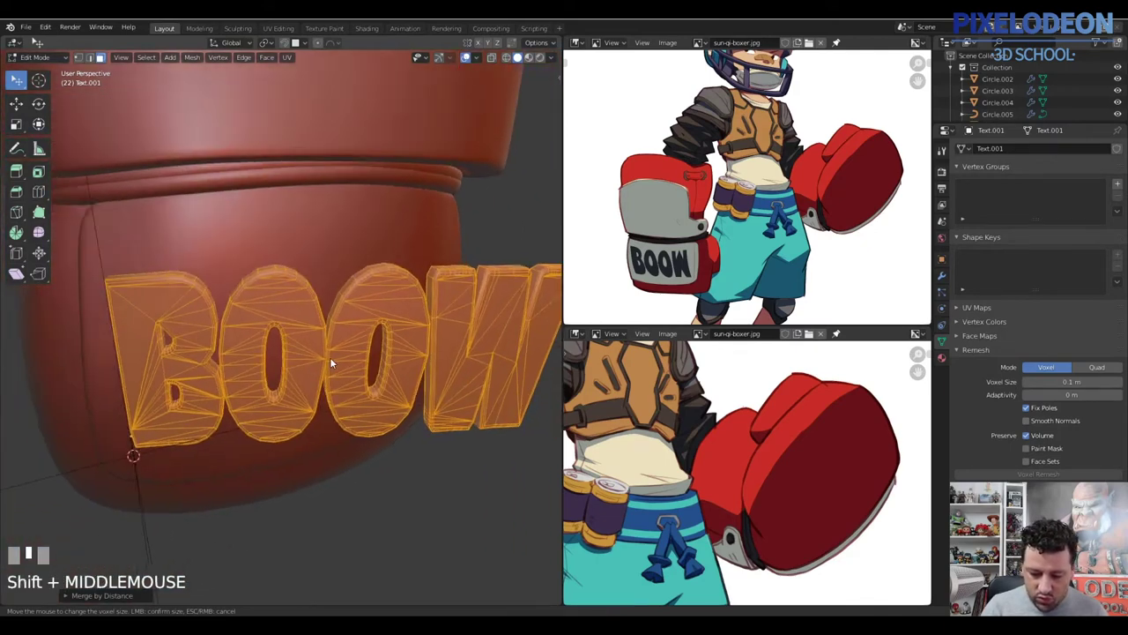
{"action": "key", "text": "Tab"}
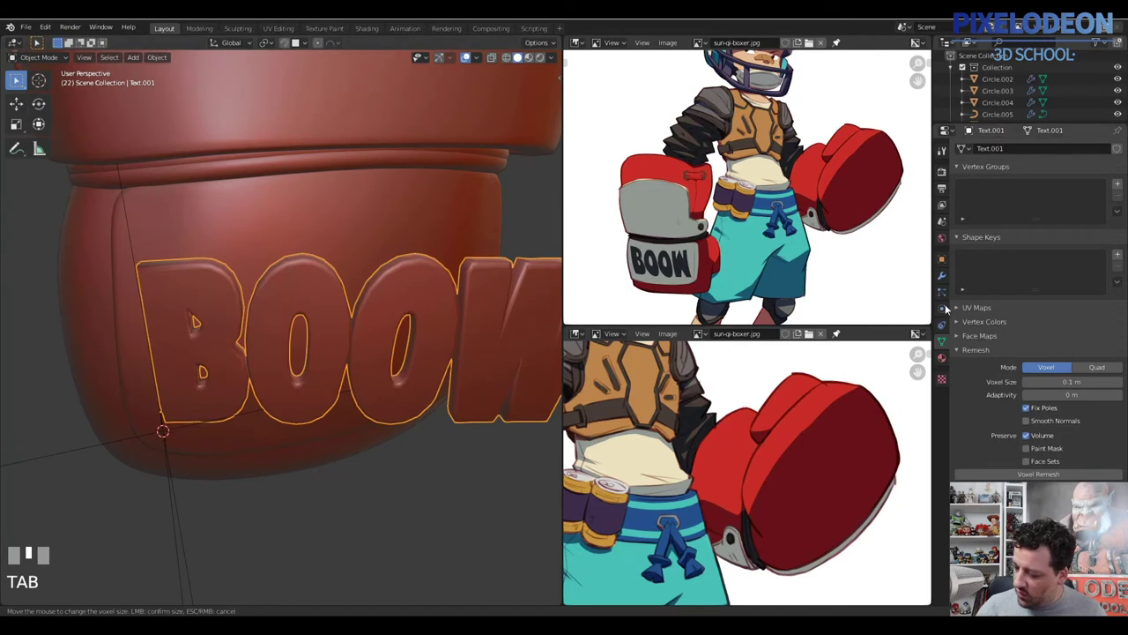
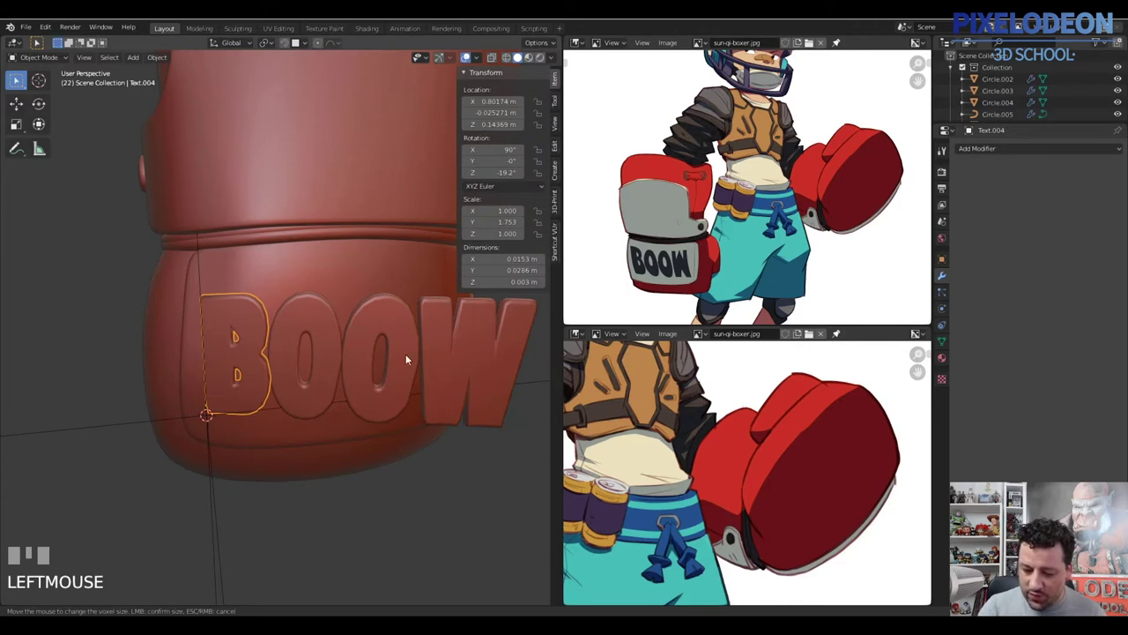
Select the B letter object, apply its transforms and hide the N sidebar before sculpting
{"action": "left_click_drag", "start_coordinate": [336, 351], "coordinate": [377, 330]}
{"action": "left_click_drag", "start_coordinate": [385, 326], "coordinate": [445, 324]}
{"action": "right_click", "coordinate": [450, 329]}
{"action": "key", "text": "ctrl+a"}
{"action": "right_click", "coordinate": [258, 358]}
{"action": "key", "text": "n"}
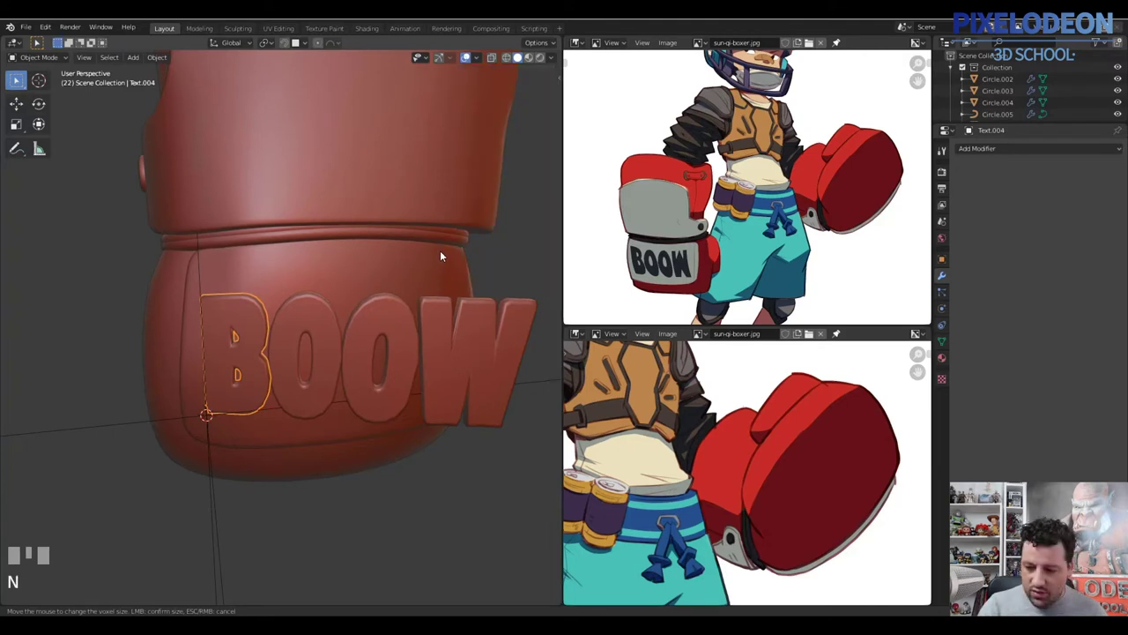
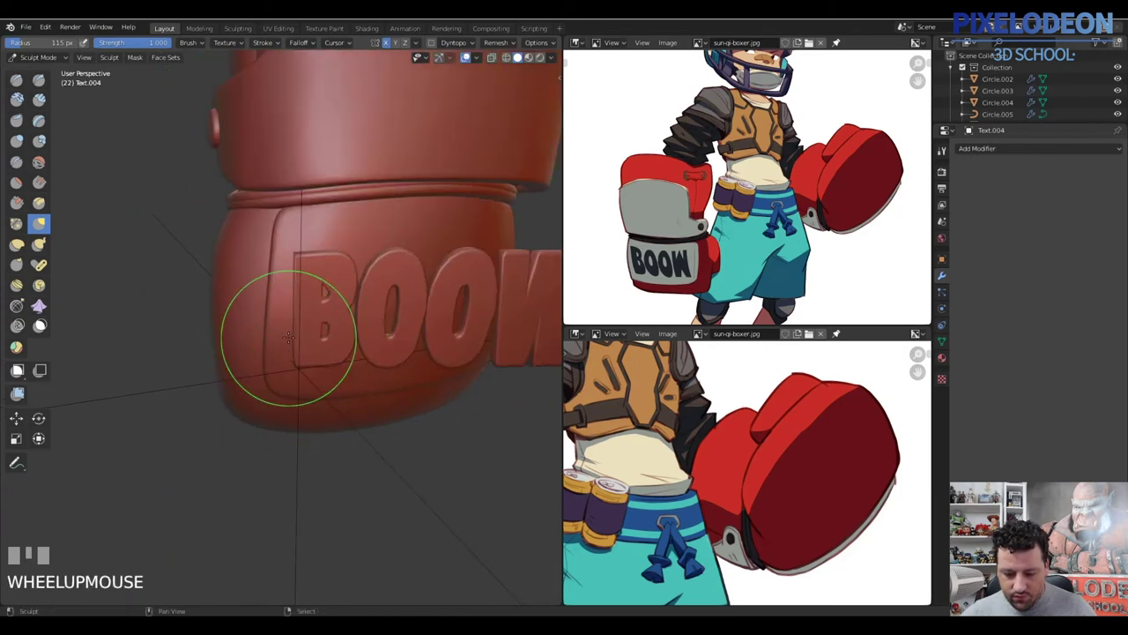
Set the voxel remesh size for the letter B with Shift+R
{"action": "key", "text": "shift+r"}
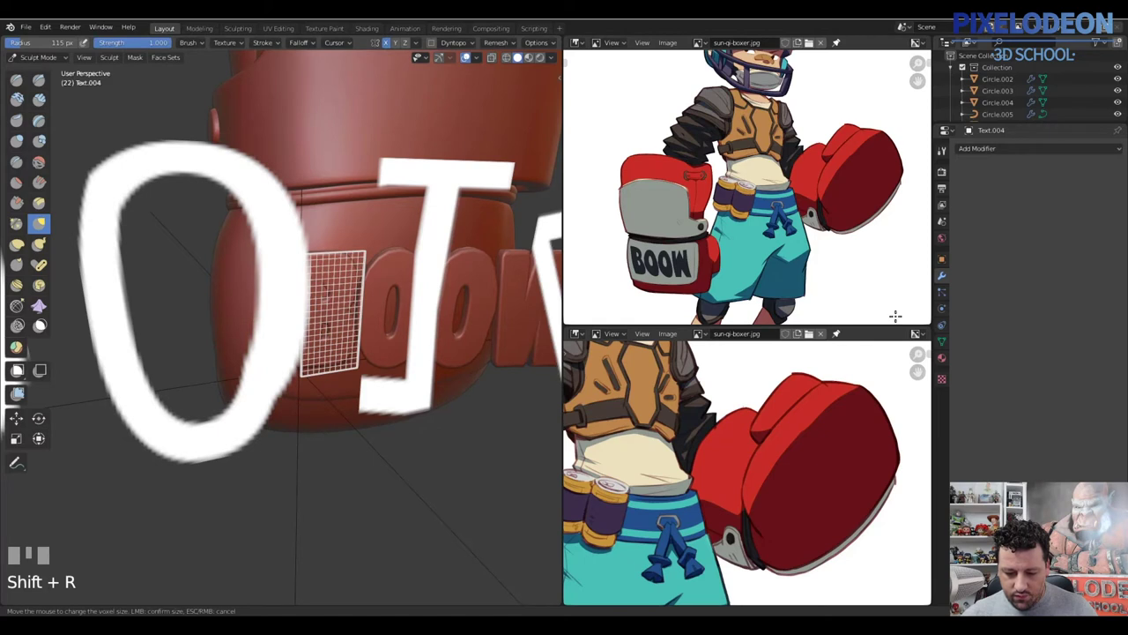
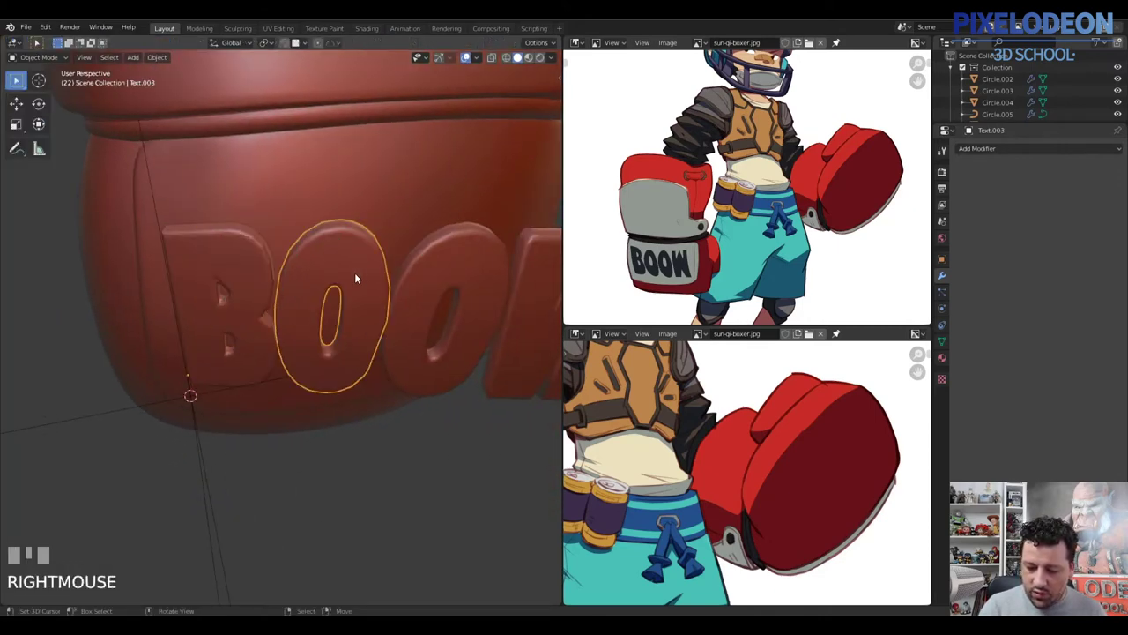
Bring up the saved Remesh command to rebuild the first O before sculpting it
{"action": "key", "text": "Tab"}
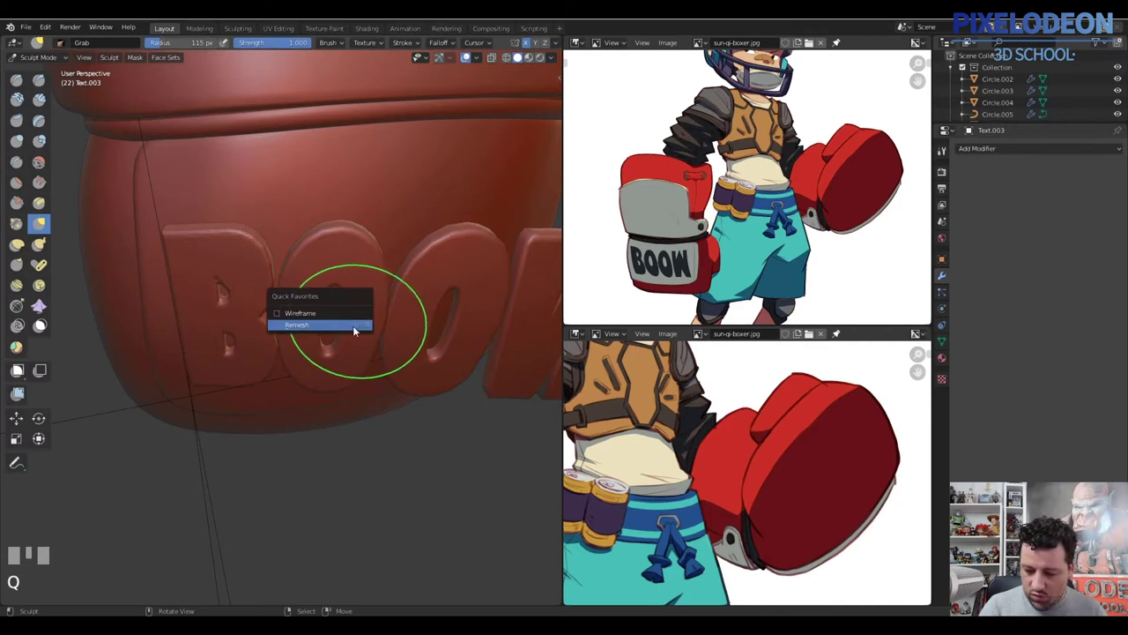
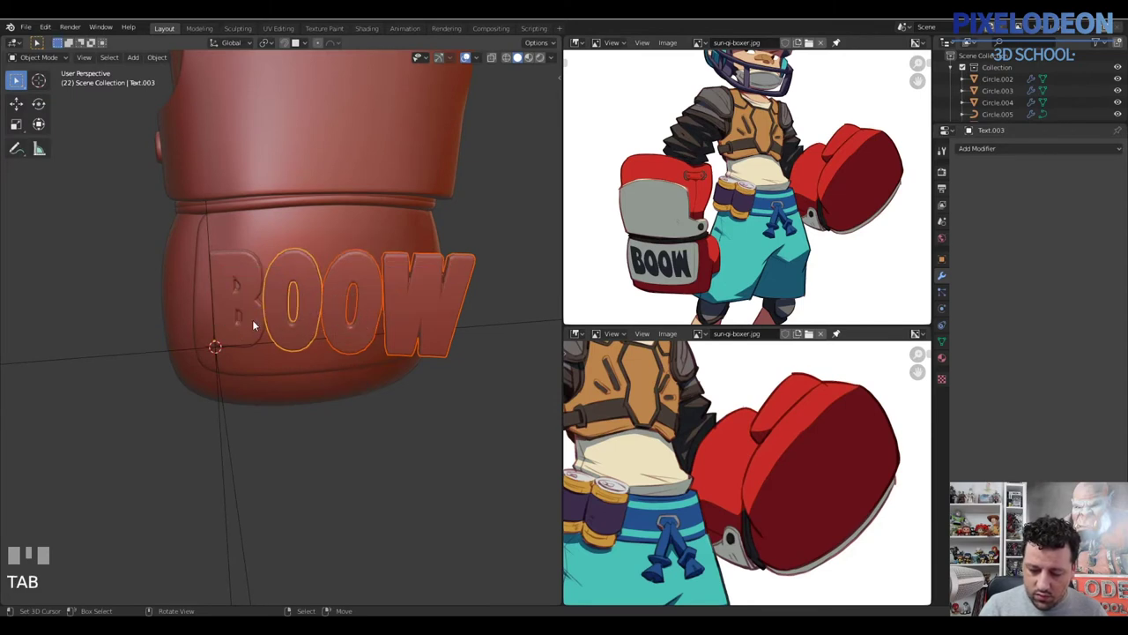
Start adding the Simple Deform bend (42°, Empty.001, Z) and Decimate 0.05 modifiers to the lettering
{"action": "left_click_drag", "start_coordinate": [256, 328], "coordinate": [466, 327]}
{"action": "key", "text": "ctrl+j"}
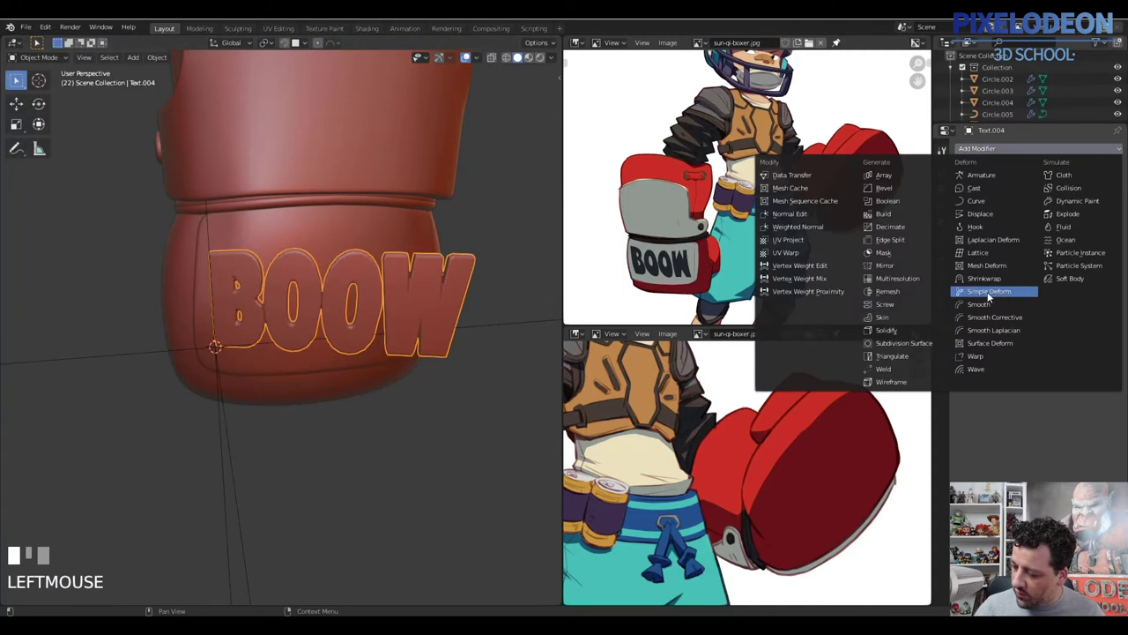
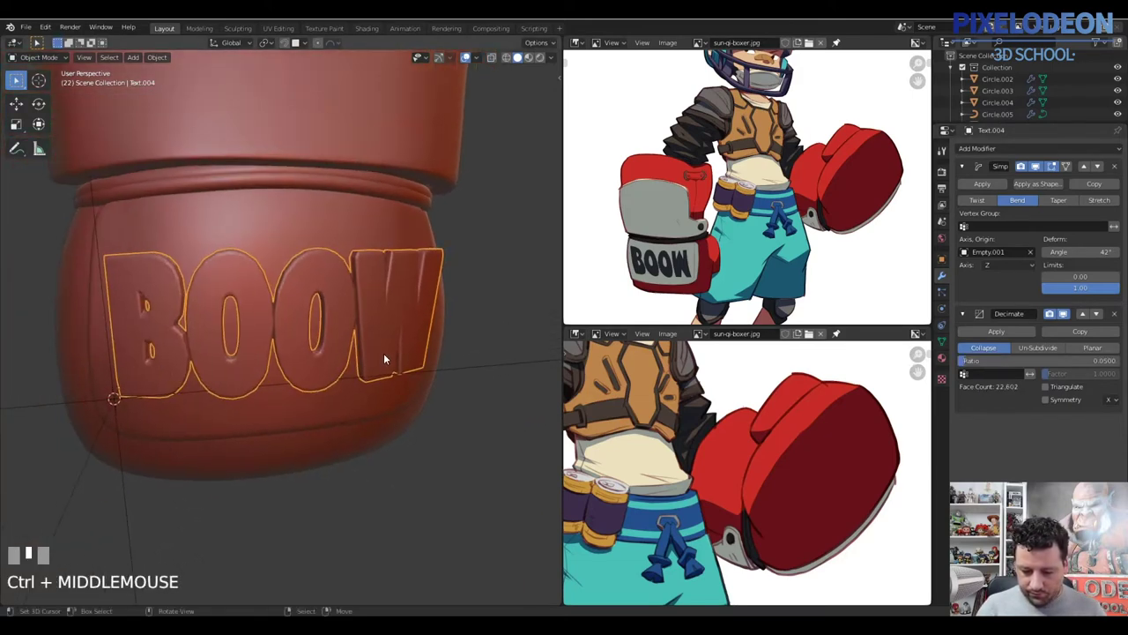
Switch viewport shading to check the BOOW text seated on the curved glove cuff
{"action": "key", "text": "z"}
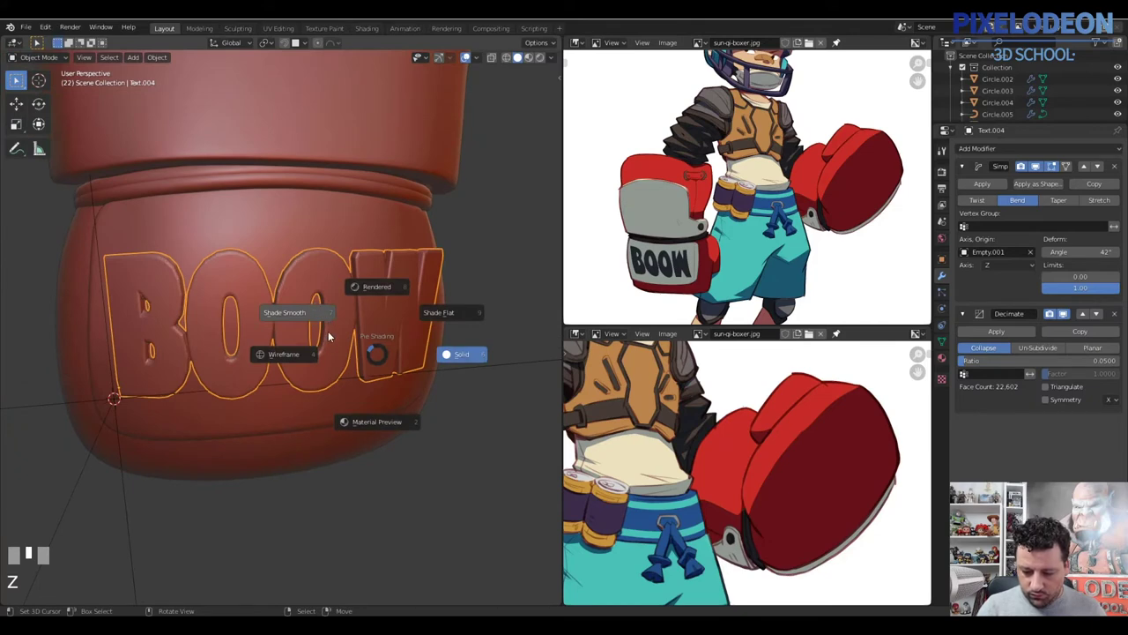
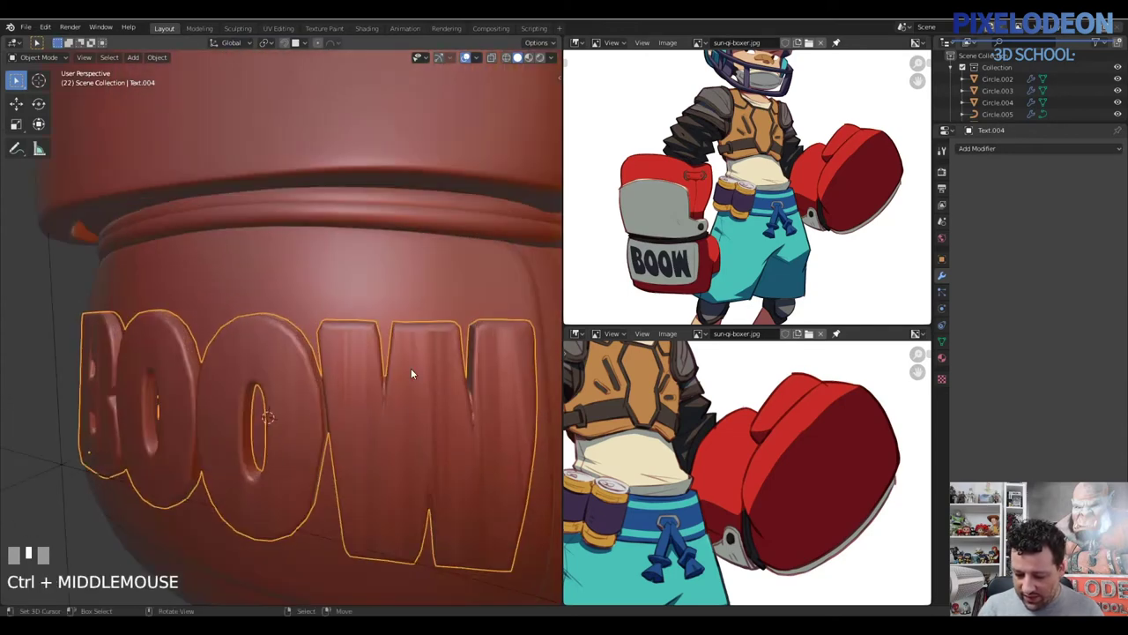
View the glove in wireframe and orbit to check the black BOOW lettering on its surface
{"action": "key", "text": "z"}
{"action": "middle_click", "coordinate": [380, 409]}
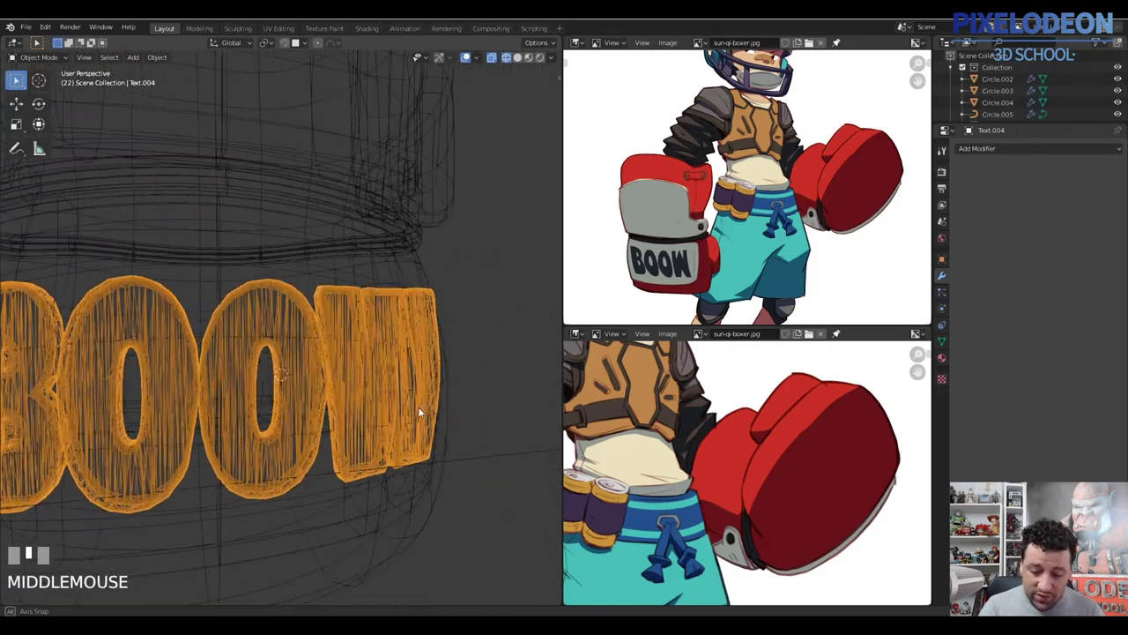
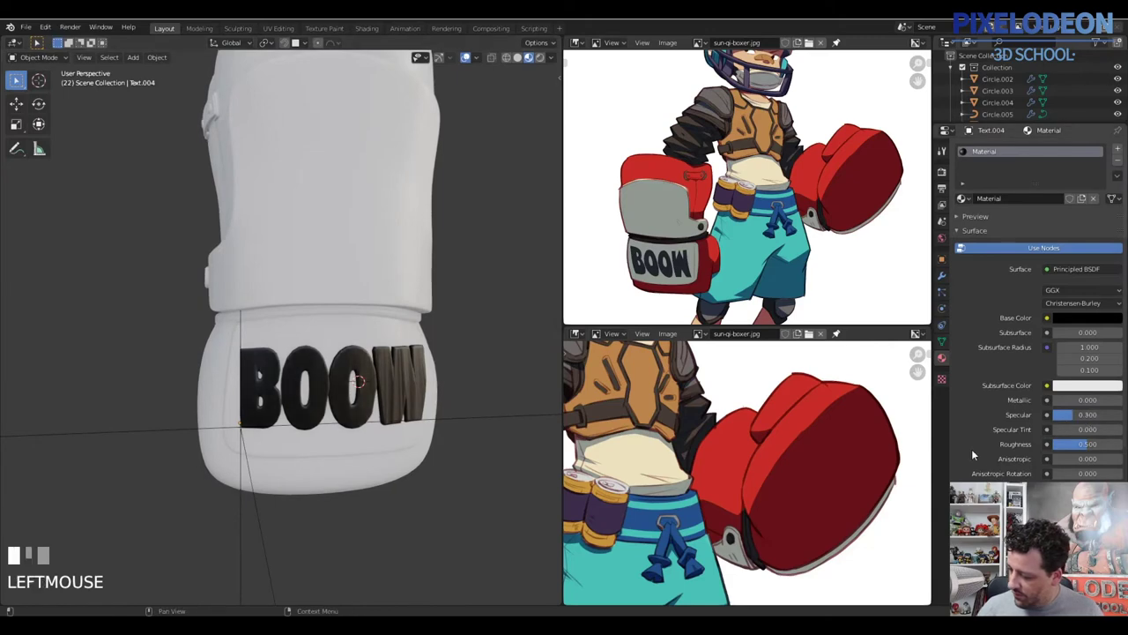
{"action": "left_click_drag", "start_coordinate": [352, 398], "coordinate": [396, 389]}
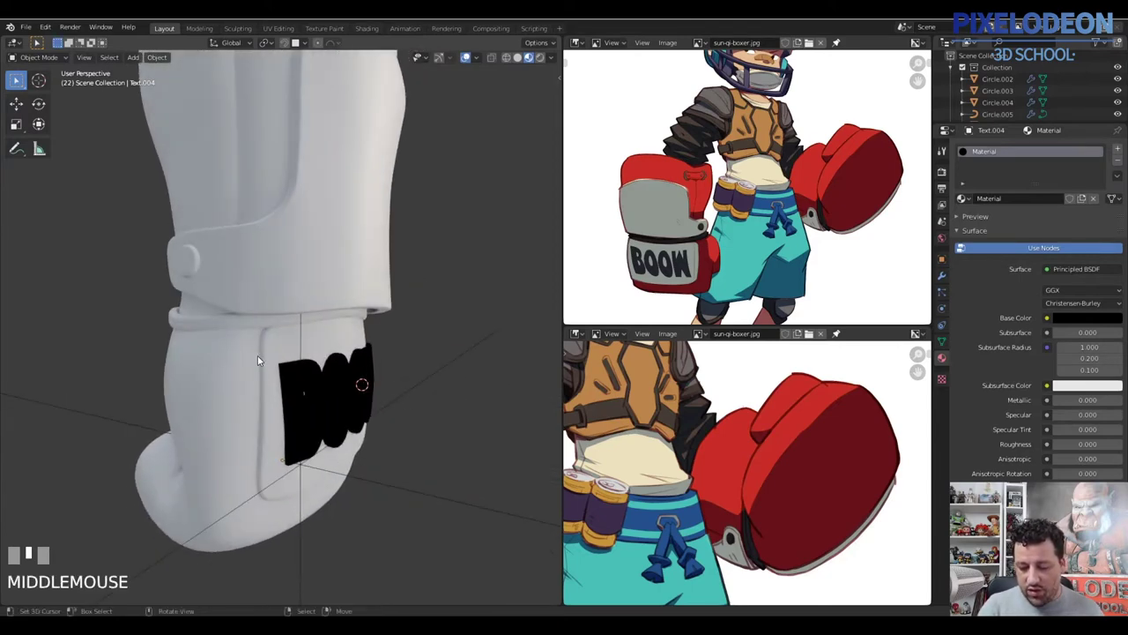
Return to solid shading and select the glove body Circle.002 in a perspective view
{"action": "key", "text": "z"}
{"action": "middle_click", "coordinate": [450, 323]}
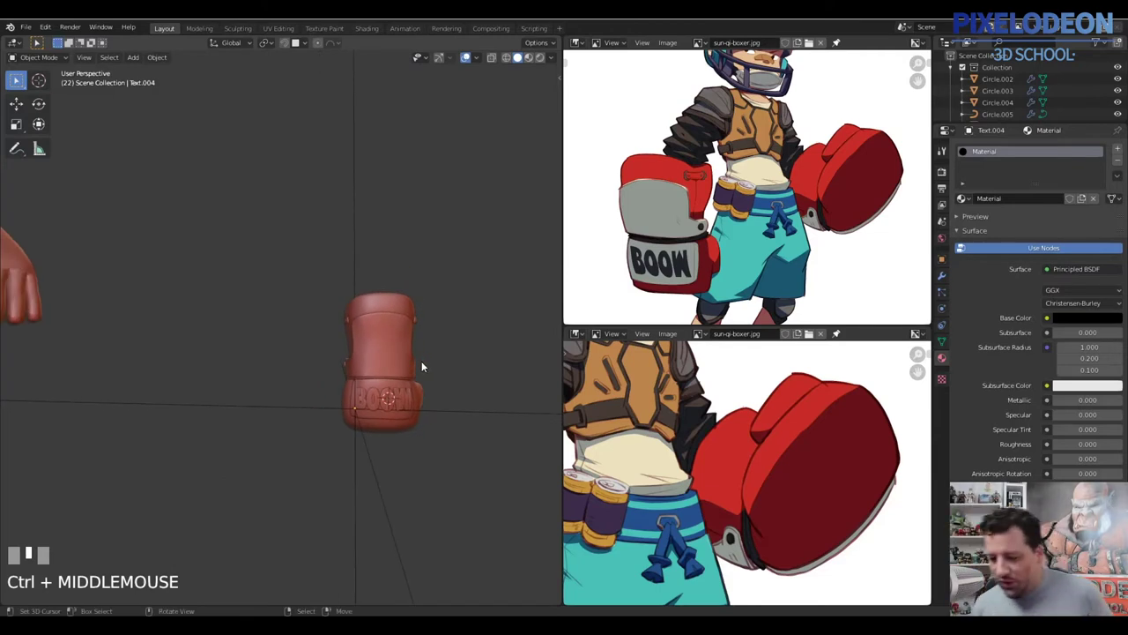
{"action": "middle_click", "coordinate": [379, 399]}
{"action": "left_click_drag", "start_coordinate": [367, 432], "coordinate": [353, 440]}
{"action": "key", "text": "alt+q"}
{"action": "right_click", "coordinate": [353, 440]}
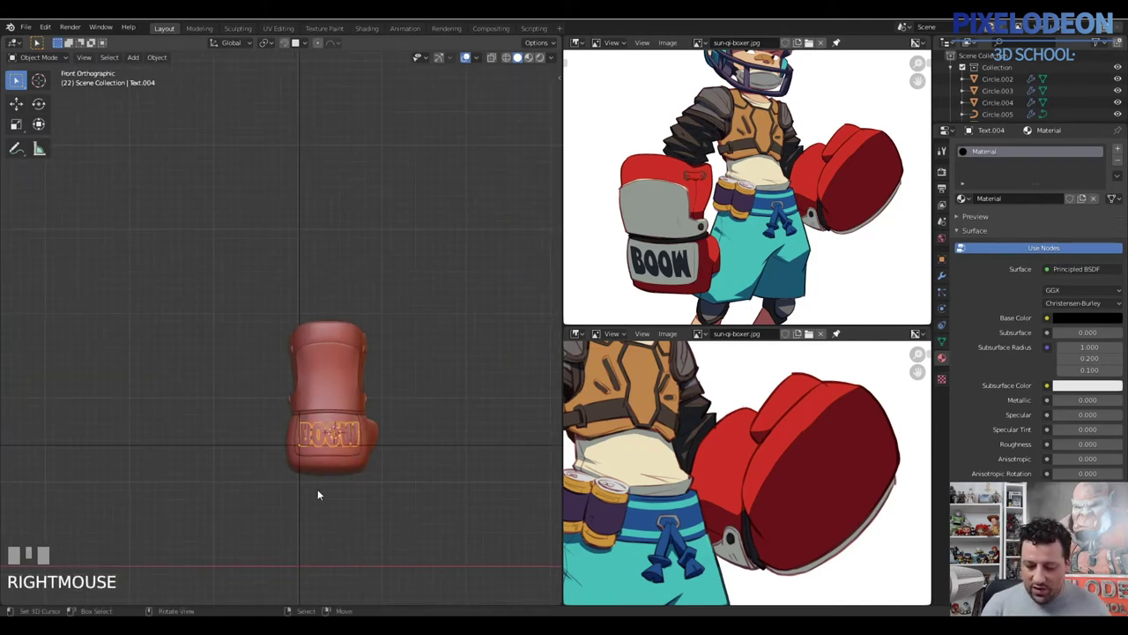
{"action": "left_click_drag", "start_coordinate": [362, 463], "coordinate": [422, 366]}
{"action": "right_click", "coordinate": [422, 365]}
Delete the stray helper object and enter Edit Mode on the glove mesh, selecting vertices
{"action": "key", "text": "x"}
{"action": "right_click", "coordinate": [383, 325]}
{"action": "left_click_drag", "start_coordinate": [356, 329], "coordinate": [405, 306]}
{"action": "right_click", "coordinate": [405, 306]}
{"action": "key", "text": "Tab"}
{"action": "left_click_drag", "start_coordinate": [395, 344], "coordinate": [340, 318]}
{"action": "right_click", "coordinate": [340, 318]}
{"action": "right_click", "coordinate": [342, 318]}
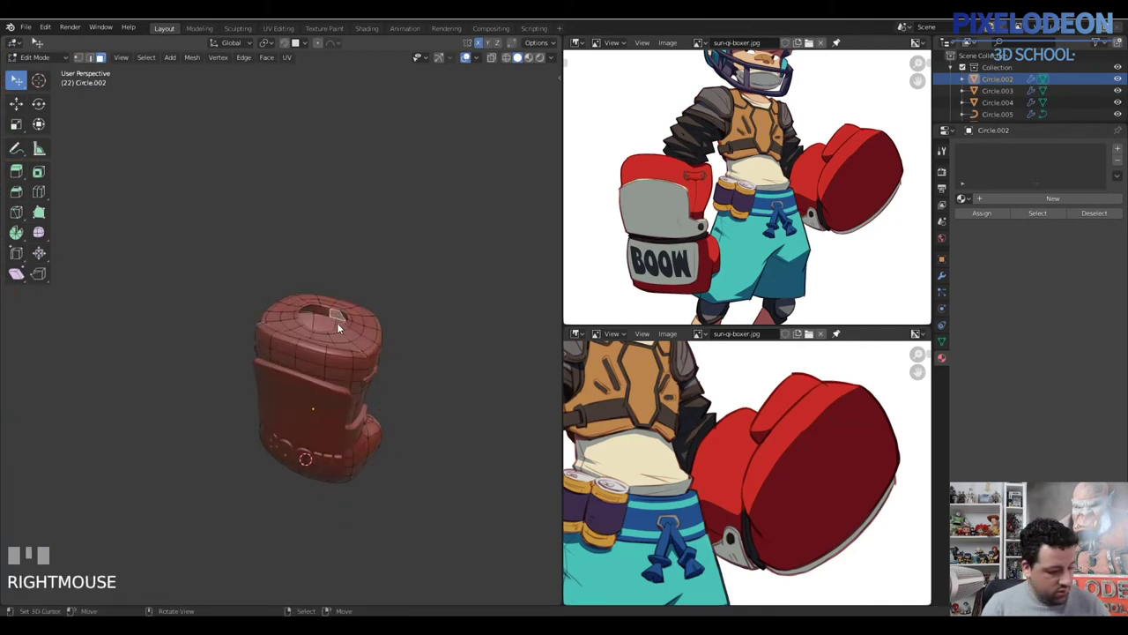
Leave Edit Mode and snap the 3D cursor onto the glove body
{"action": "key", "text": "2"}
{"action": "right_click", "coordinate": [339, 326]}
{"action": "key", "text": "shift+s"}
{"action": "key", "text": "Tab"}
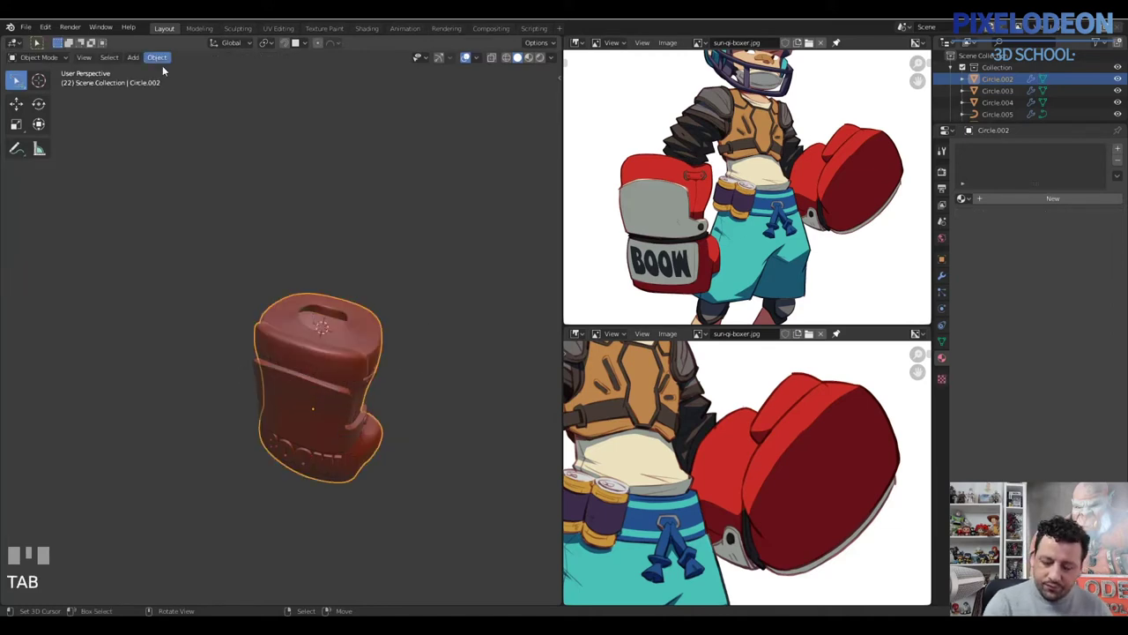
{"action": "left_click_drag", "start_coordinate": [409, 262], "coordinate": [158, 54]}
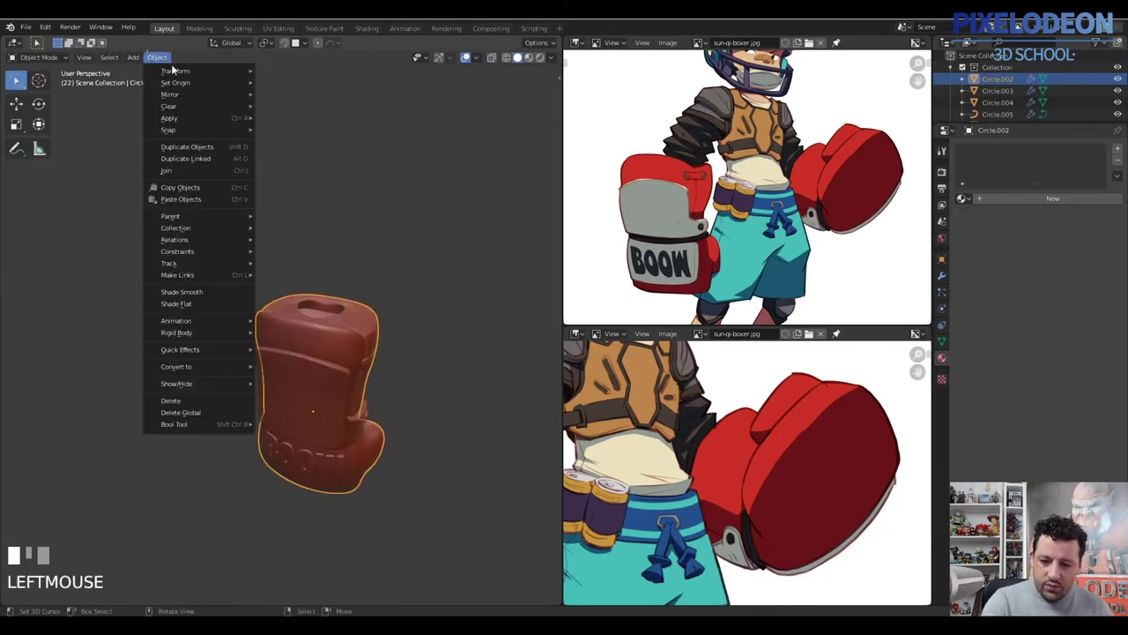
{"action": "key", "text": "Escape"}
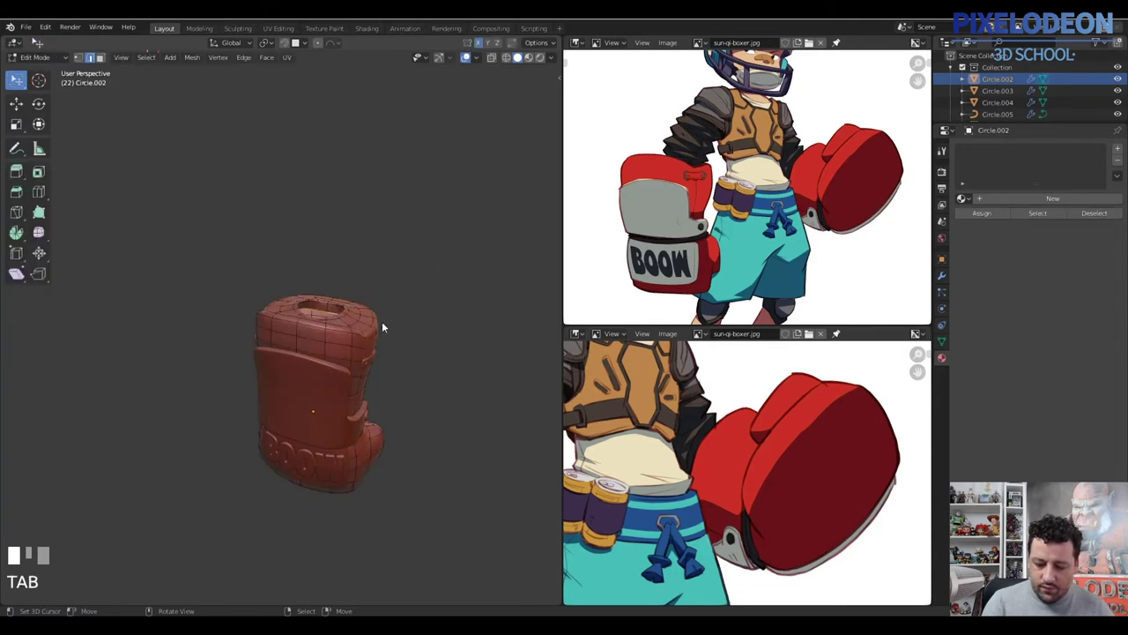
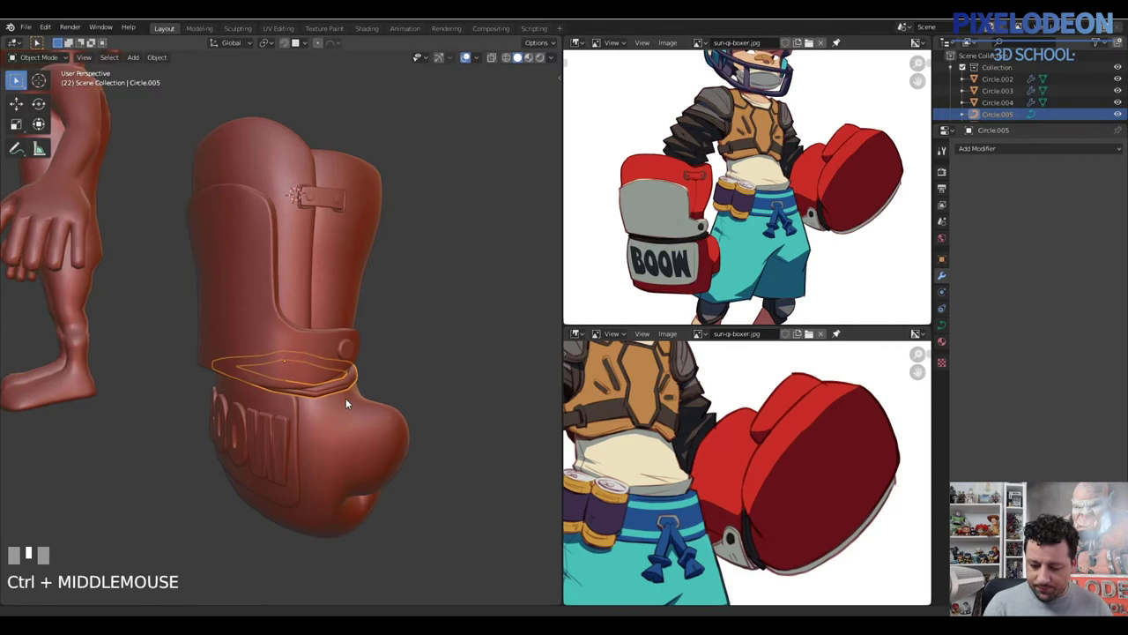
Join the cuff panel pieces Circle.003 and Circle.004 into the glove body Circle.002 with Ctrl+J
{"action": "left_click_drag", "start_coordinate": [157, 81], "coordinate": [361, 342]}
{"action": "right_click", "coordinate": [361, 343]}
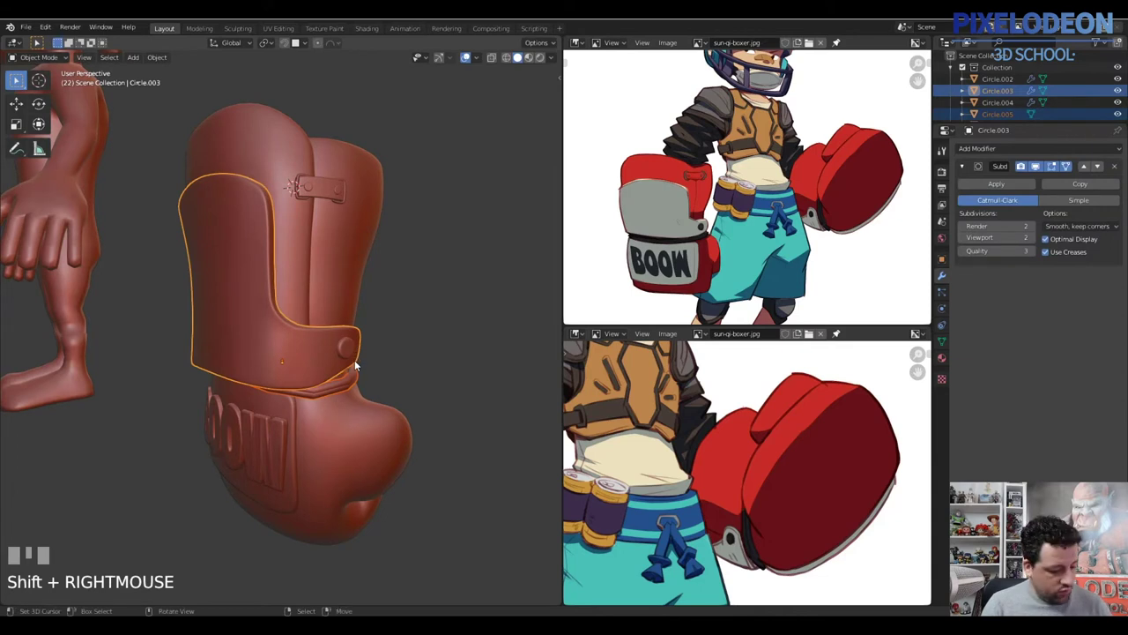
{"action": "key", "text": "ctrl+j"}
{"action": "right_click", "coordinate": [301, 289]}
{"action": "key", "text": "ctrl+j"}
{"action": "left_click_drag", "start_coordinate": [367, 311], "coordinate": [330, 200]}
{"action": "right_click", "coordinate": [330, 201]}
{"action": "right_click", "coordinate": [343, 269]}
{"action": "key", "text": "ctrl+j"}
Join the small strap piece Circle.005 into the glove, keeping its Subdivision modifier
{"action": "left_click_drag", "start_coordinate": [371, 338], "coordinate": [318, 381]}
{"action": "key", "text": "g"}
{"action": "right_click", "coordinate": [319, 374]}
{"action": "right_click", "coordinate": [356, 386]}
{"action": "key", "text": "ctrl+j"}
{"action": "left_click_drag", "start_coordinate": [345, 389], "coordinate": [330, 400]}
{"action": "right_click", "coordinate": [329, 399]}
{"action": "left_click_drag", "start_coordinate": [330, 396], "coordinate": [339, 323]}
{"action": "right_click", "coordinate": [339, 323]}
Place a new empty helper at the snapped 3D cursor, centred on the glove
{"action": "key", "text": "shift+s"}
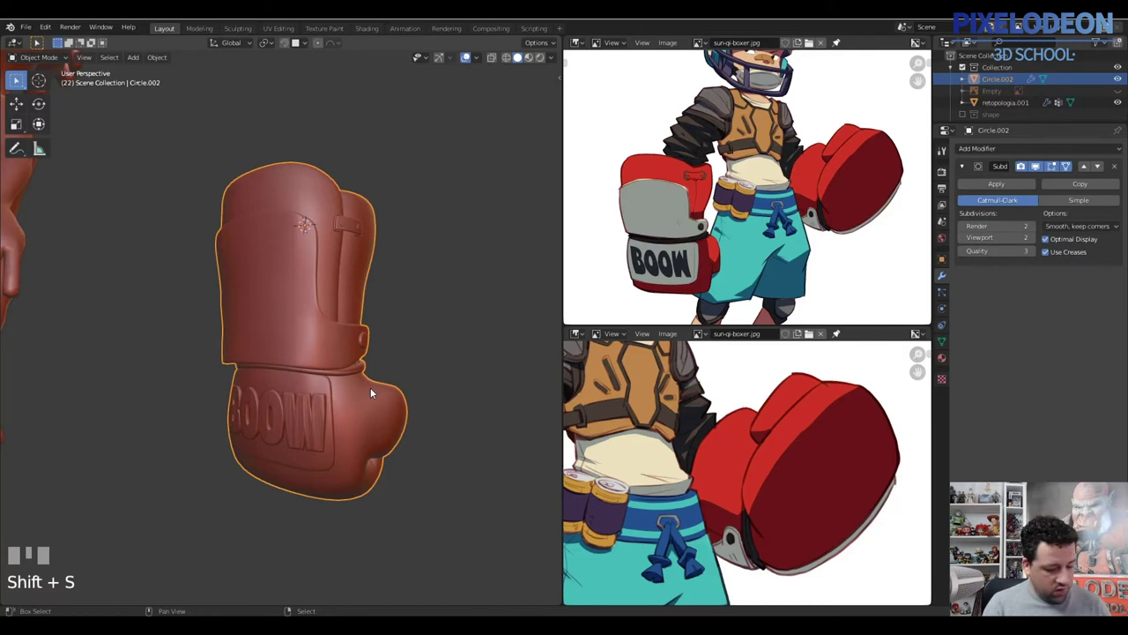
{"action": "left_click_drag", "start_coordinate": [449, 311], "coordinate": [363, 325]}
{"action": "right_click", "coordinate": [363, 324]}
{"action": "right_click", "coordinate": [354, 403]}
{"action": "right_click", "coordinate": [350, 250]}
Parent the glove to the empty with Ctrl+P and line the empty up with the glove's axis
{"action": "key", "text": "ctrl+p"}
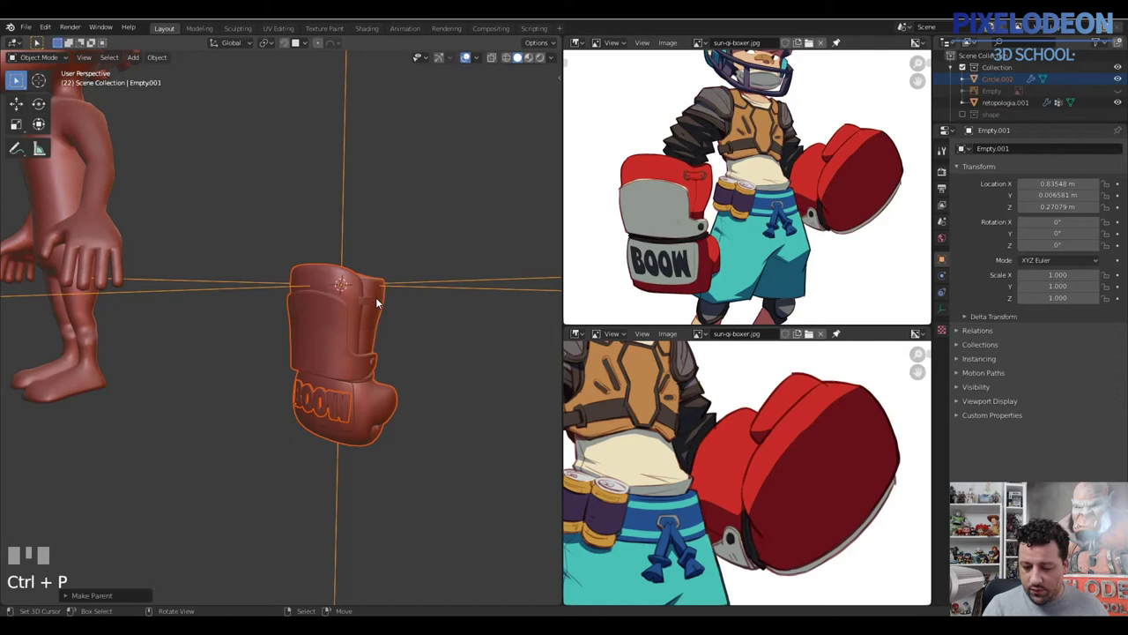
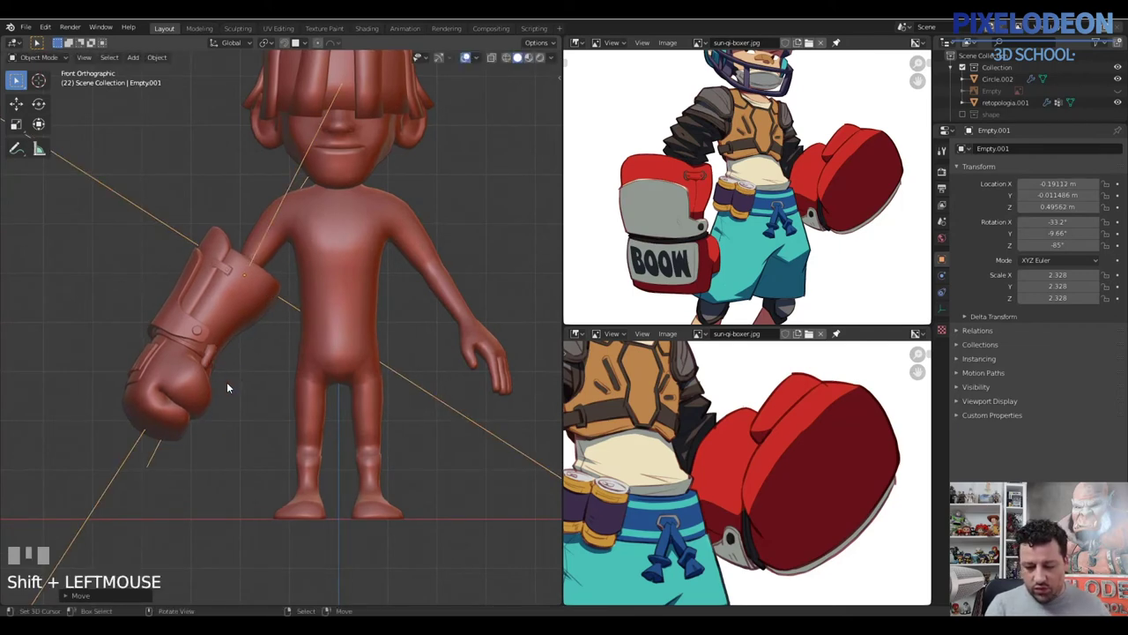
{"action": "left_click_drag", "start_coordinate": [283, 369], "coordinate": [283, 335]}
{"action": "key", "text": "alt+q"}
{"action": "right_click", "coordinate": [283, 335]}
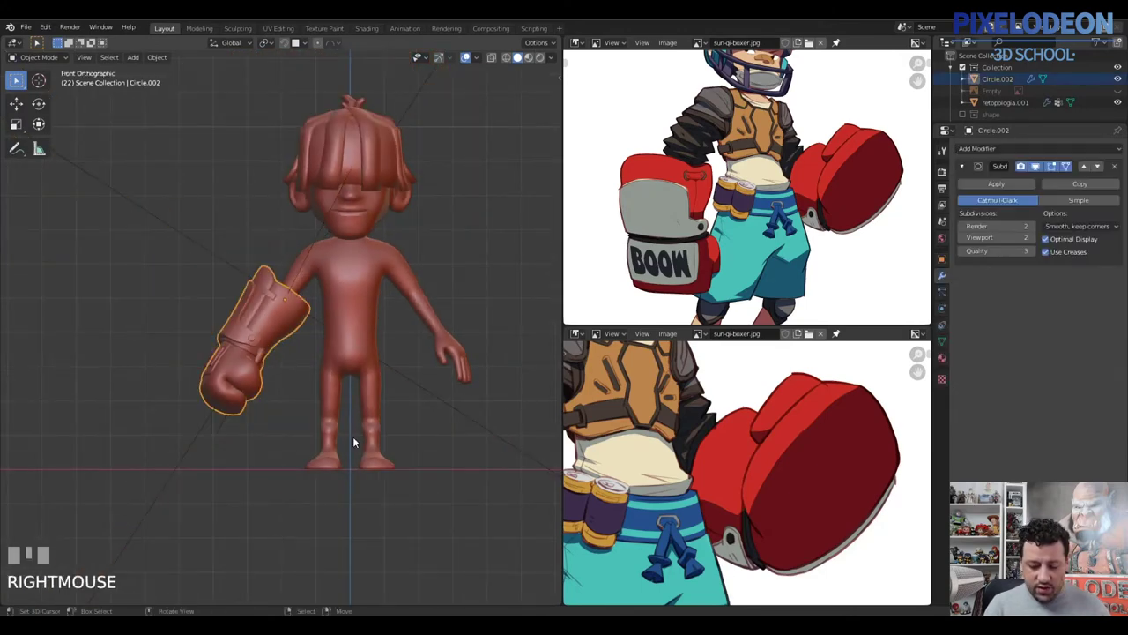
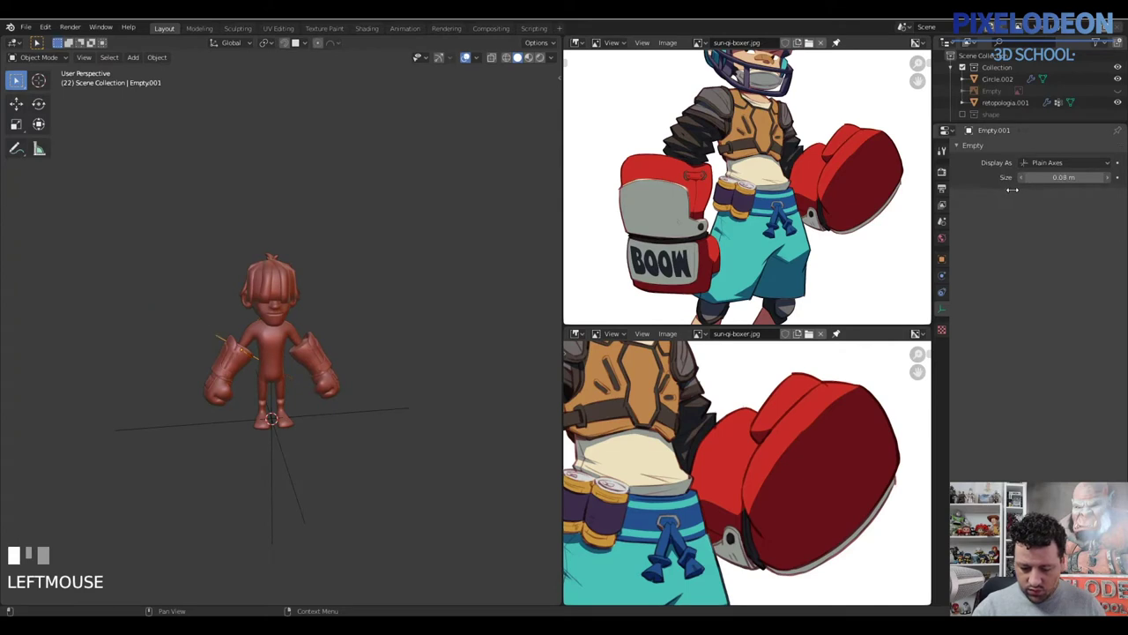
Select the retopology body mesh and enter Edit Mode in face select
{"action": "left_click_drag", "start_coordinate": [280, 439], "coordinate": [351, 366]}
{"action": "key", "text": "alt+q"}
{"action": "right_click", "coordinate": [351, 366]}
{"action": "left_click_drag", "start_coordinate": [379, 374], "coordinate": [370, 354]}
{"action": "key", "text": "Tab"}
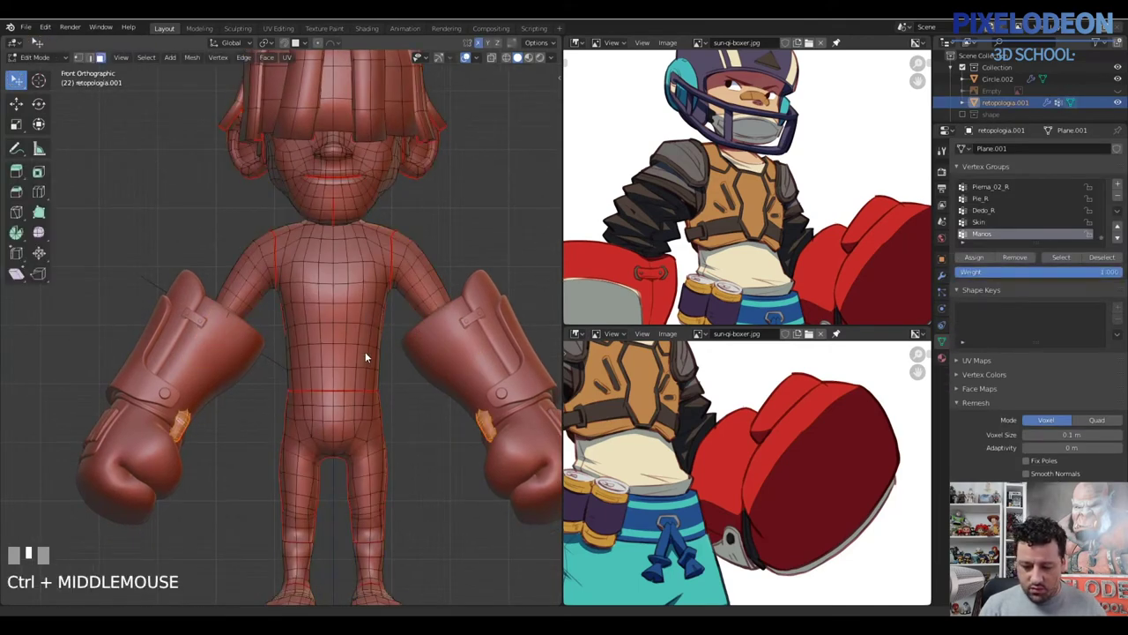
{"action": "key", "text": "3"}
Select the torso faces from chest to waist, growing the selection across the body
{"action": "left_click_drag", "start_coordinate": [377, 346], "coordinate": [390, 282]}
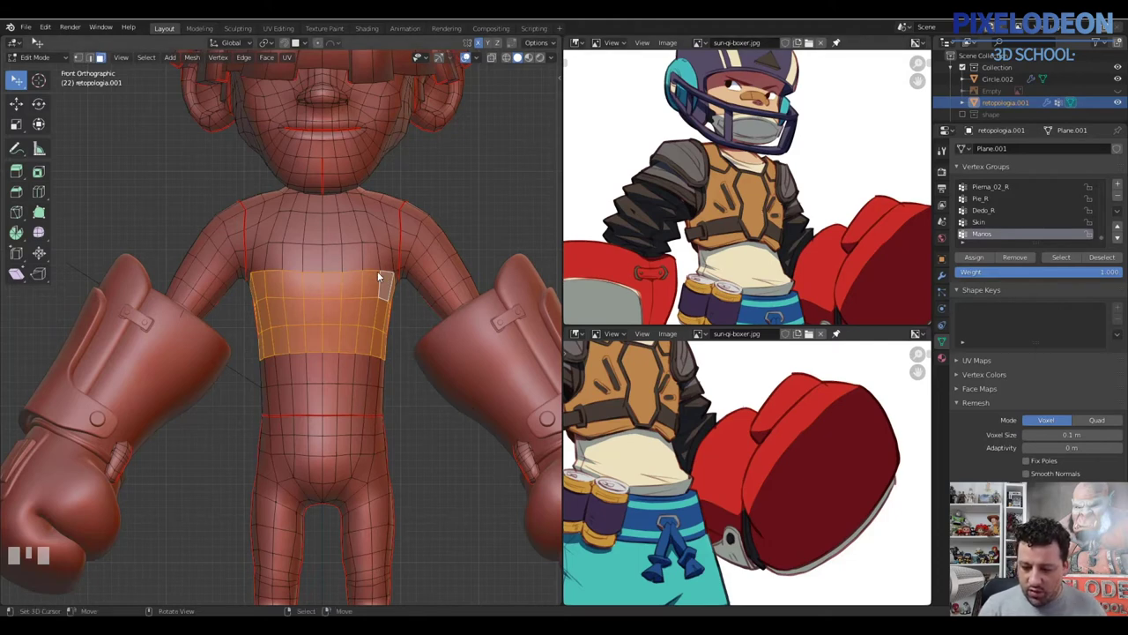
{"action": "right_click", "coordinate": [336, 260]}
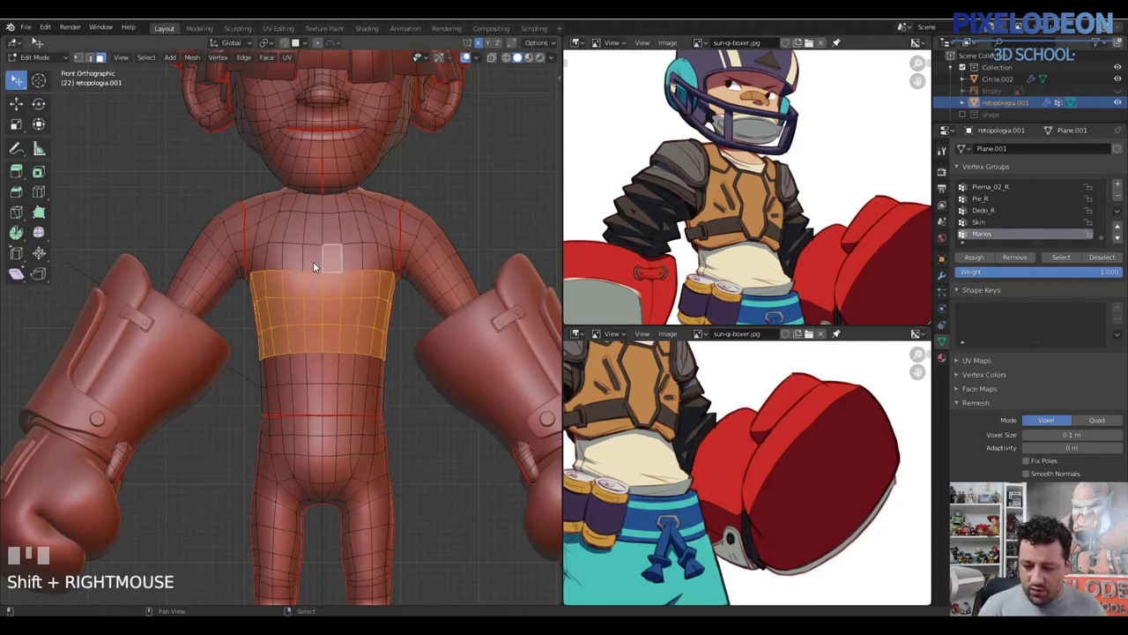
{"action": "right_click", "coordinate": [330, 273]}
{"action": "key", "text": "ctrl+KP_Add"}
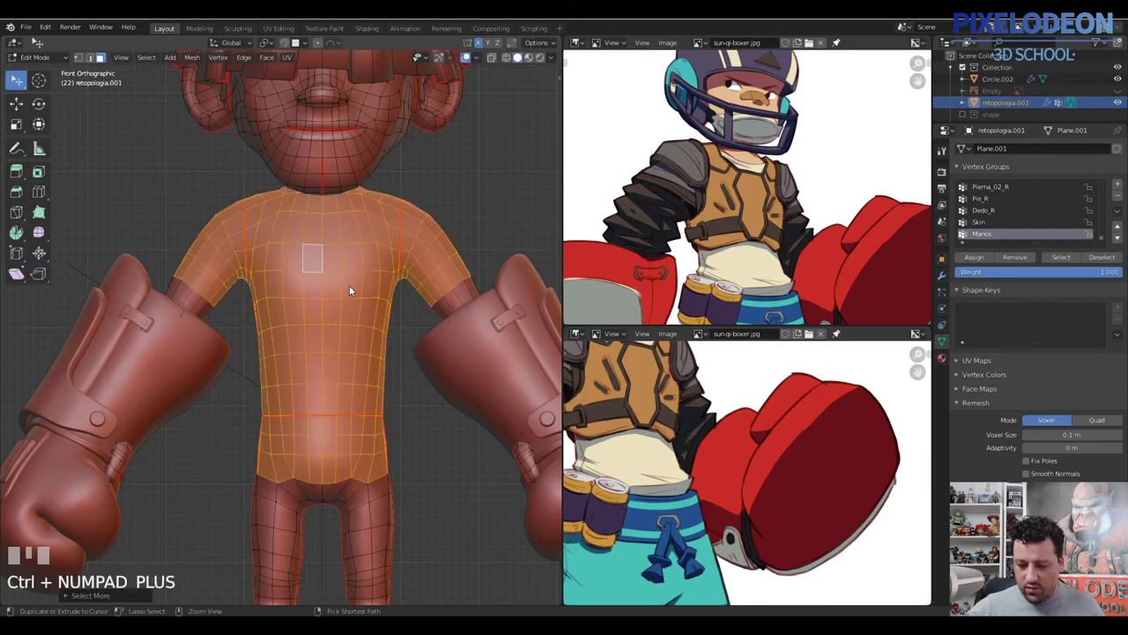
{"action": "right_click", "coordinate": [345, 353]}
{"action": "key", "text": "l"}
{"action": "left_click_drag", "start_coordinate": [321, 310], "coordinate": [397, 307]}
Duplicate the torso faces with Shift+D and separate them into a new object via P > Selection
{"action": "key", "text": "alt+q"}
{"action": "key", "text": "shift+d"}
{"action": "right_click", "coordinate": [397, 307]}
{"action": "key", "text": "p"}
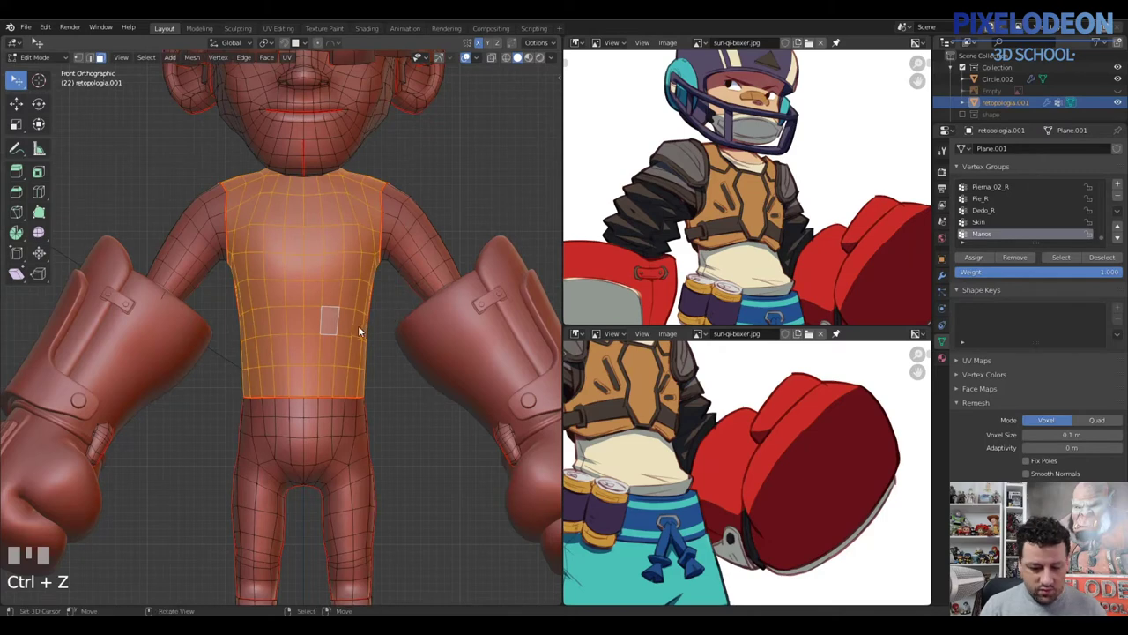
{"action": "right_click", "coordinate": [390, 326]}
{"action": "key", "text": "p"}
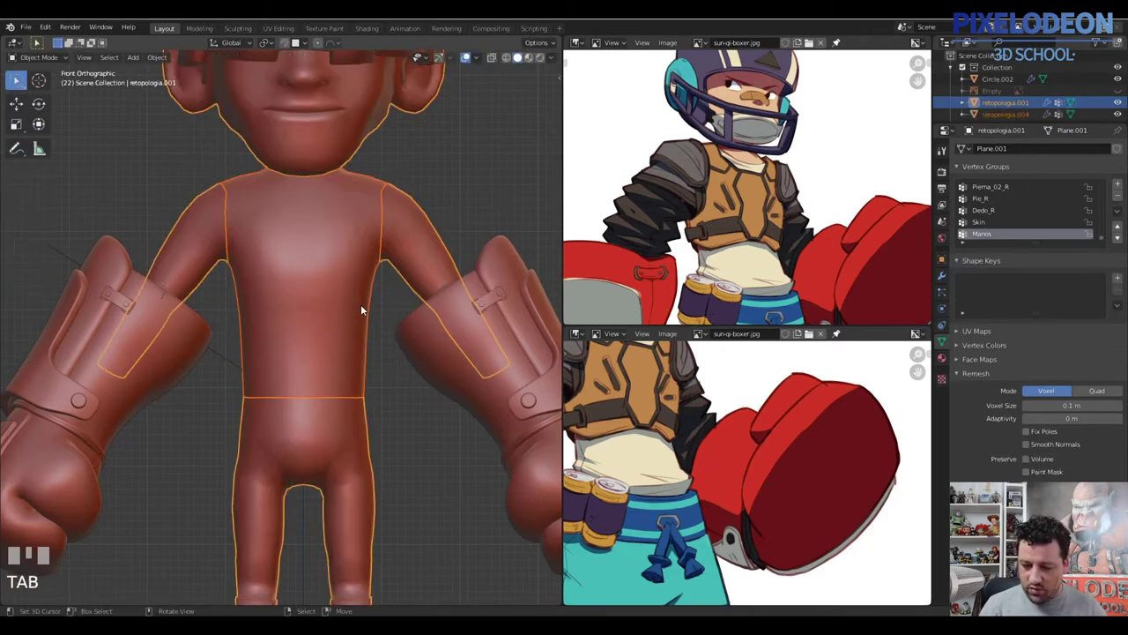
Undo, reselect the linked torso faces, duplicate and separate them again, then select retopologia.004
{"action": "key", "text": "ctrl+z"}
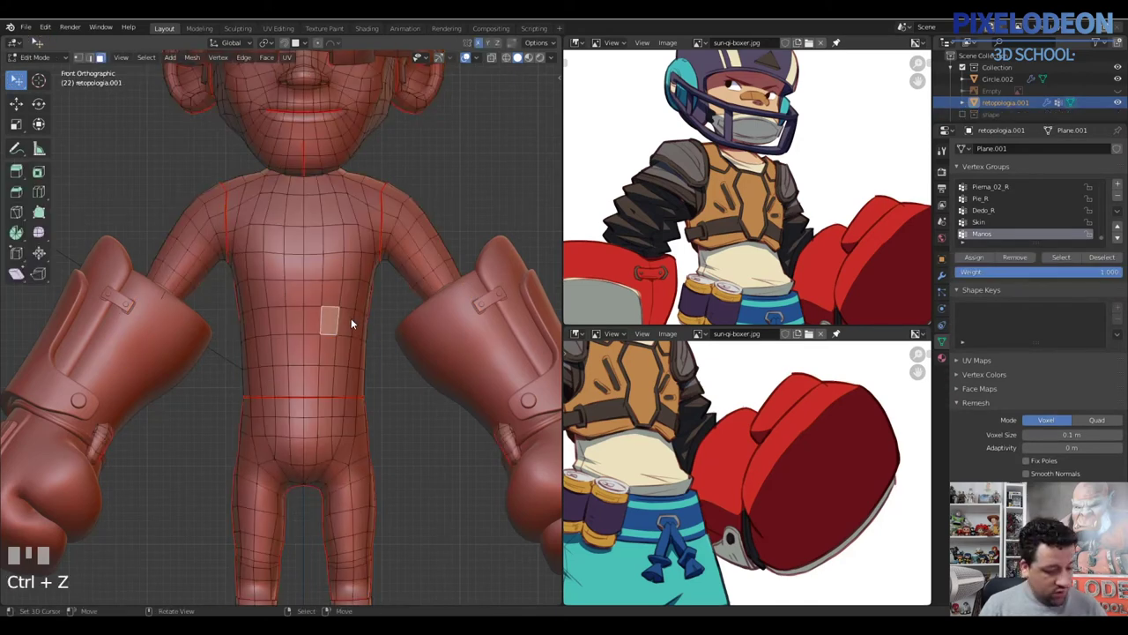
{"action": "right_click", "coordinate": [358, 319]}
{"action": "key", "text": "l"}
{"action": "key", "text": "shift+d"}
{"action": "right_click", "coordinate": [367, 323]}
{"action": "key", "text": "p"}
{"action": "right_click", "coordinate": [367, 322]}
{"action": "right_click", "coordinate": [367, 324]}
{"action": "right_click", "coordinate": [368, 325]}
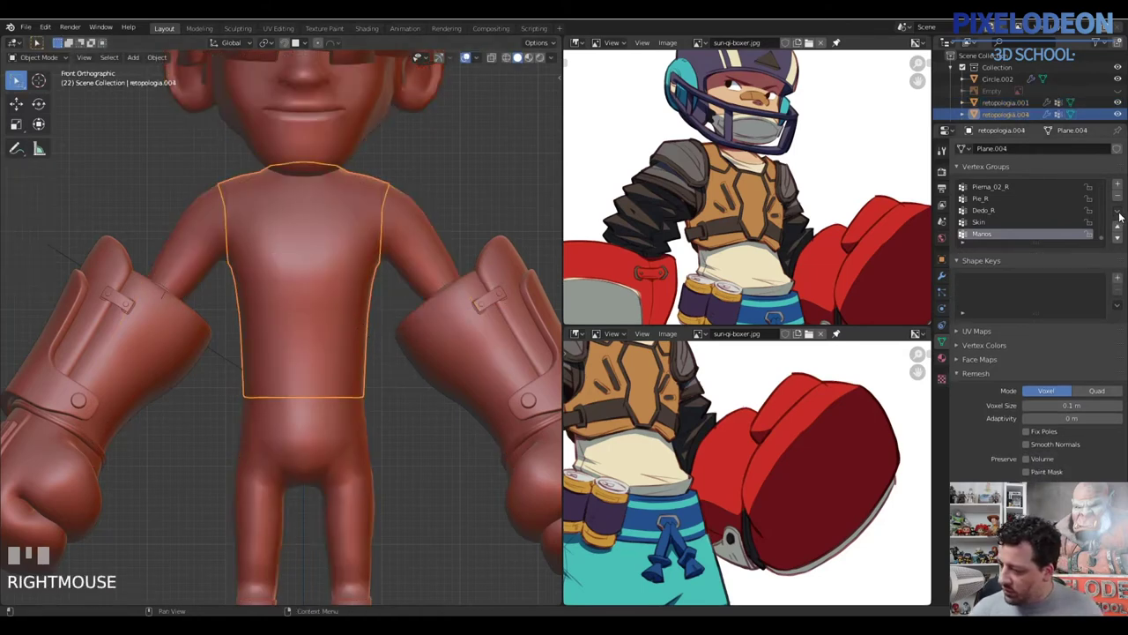
Clear the piece's modifiers and vertex groups and enter Edit Mode on the plain vest mesh
{"action": "left_click_drag", "start_coordinate": [1118, 217], "coordinate": [375, 364]}
{"action": "key", "text": "Tab"}
{"action": "left_click_drag", "start_coordinate": [374, 364], "coordinate": [367, 407]}
{"action": "key", "text": "3"}
{"action": "right_click", "coordinate": [368, 407]}
{"action": "left_click_drag", "start_coordinate": [372, 379], "coordinate": [371, 349]}
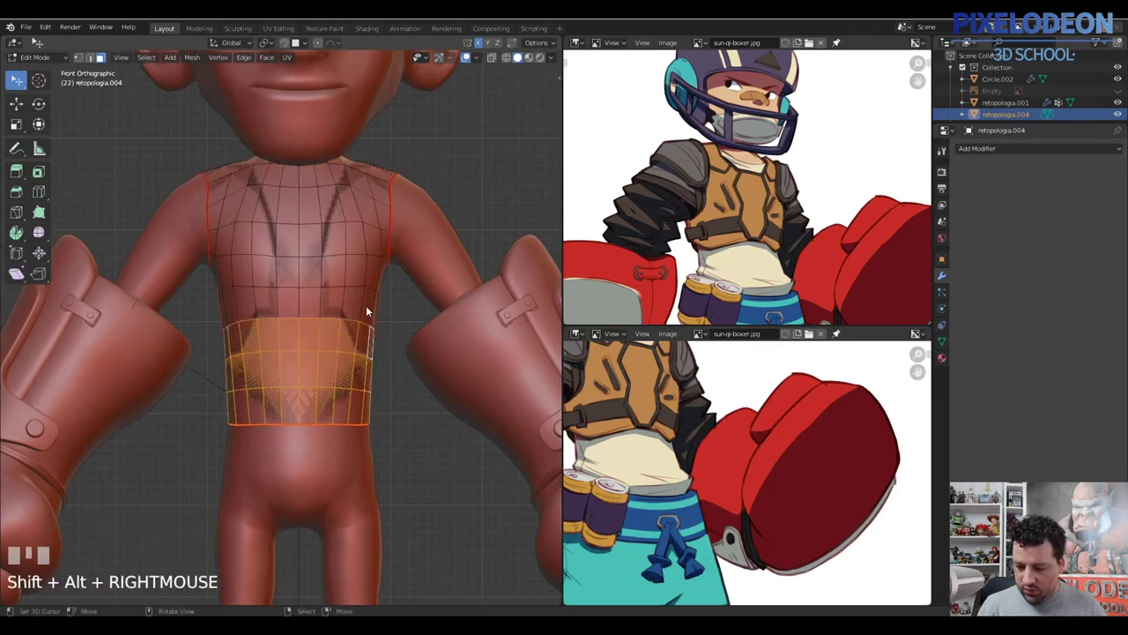
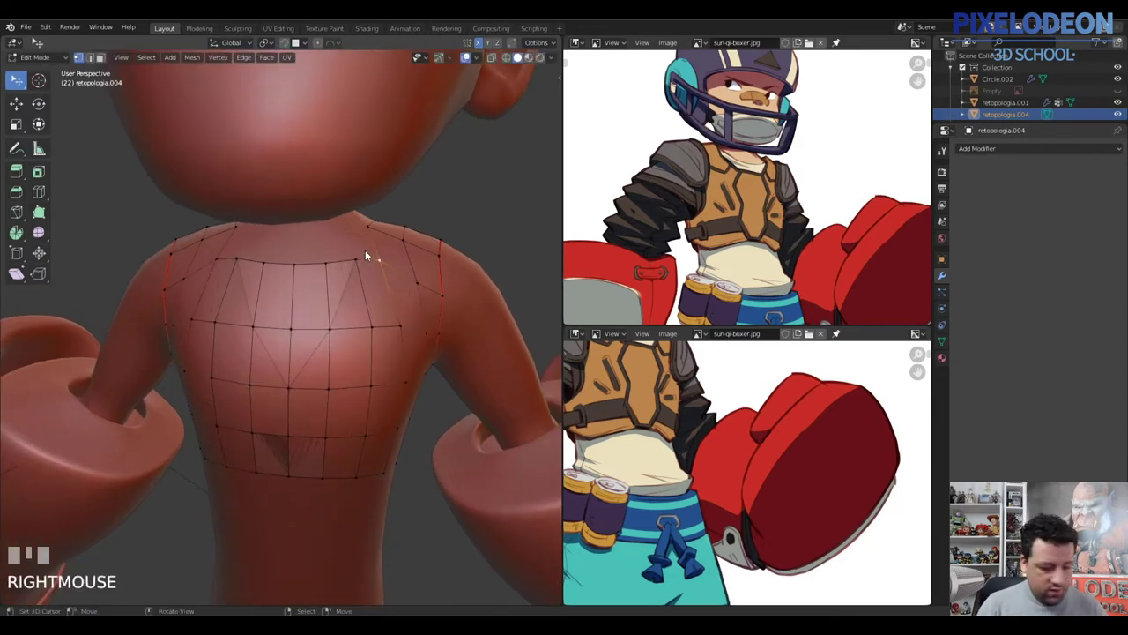
Toggle snapping and drag an upper-back vertex across the shoulder blade, undoing one misplaced move
{"action": "key", "text": "shift+Tab"}
{"action": "left_click", "coordinate": [404, 286]}
{"action": "left_click_drag", "start_coordinate": [396, 286], "coordinate": [346, 268]}
{"action": "key", "text": "ctrl+z"}
{"action": "right_click", "coordinate": [346, 268]}
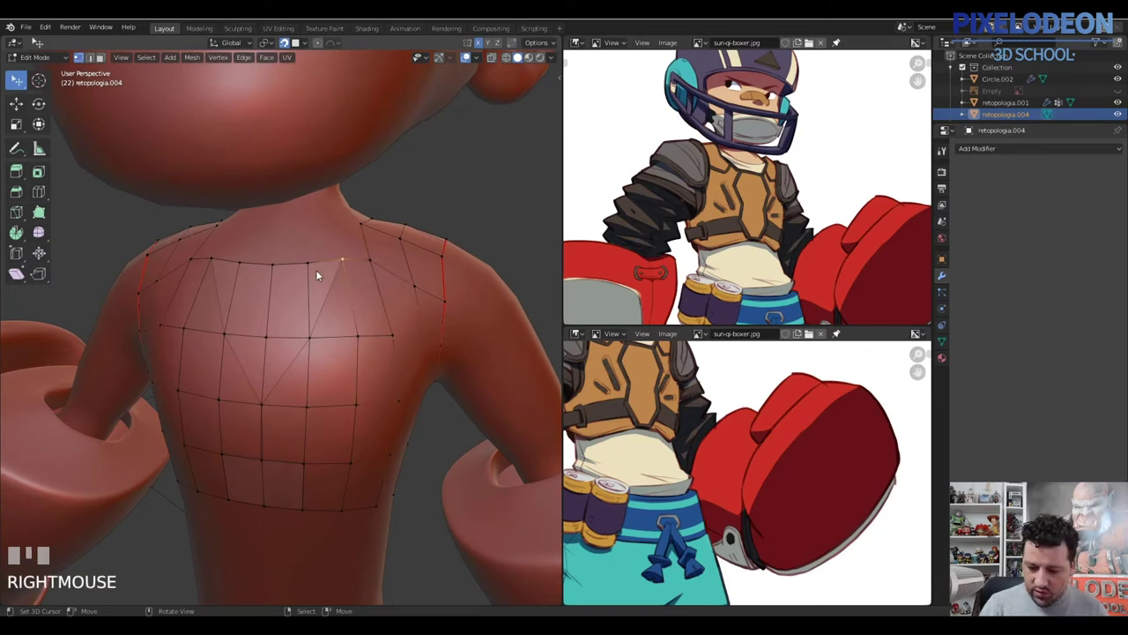
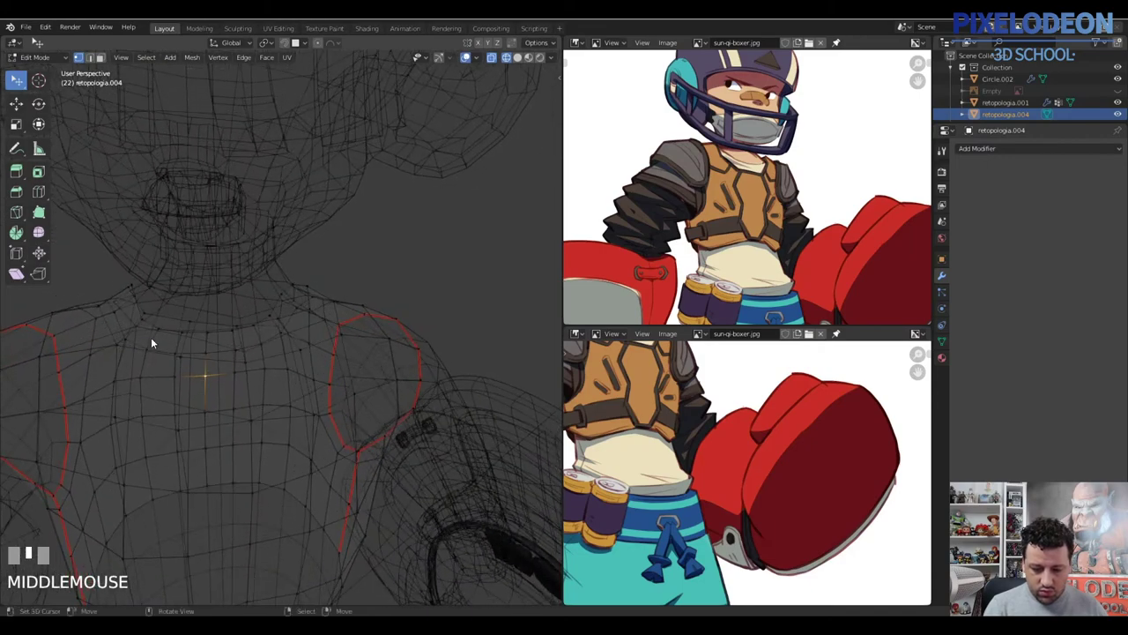
Move the vest's shoulder-edge vertices onto the shoulder surface with G and surface snapping
{"action": "left_click_drag", "start_coordinate": [157, 318], "coordinate": [190, 328]}
{"action": "middle_click", "coordinate": [276, 319]}
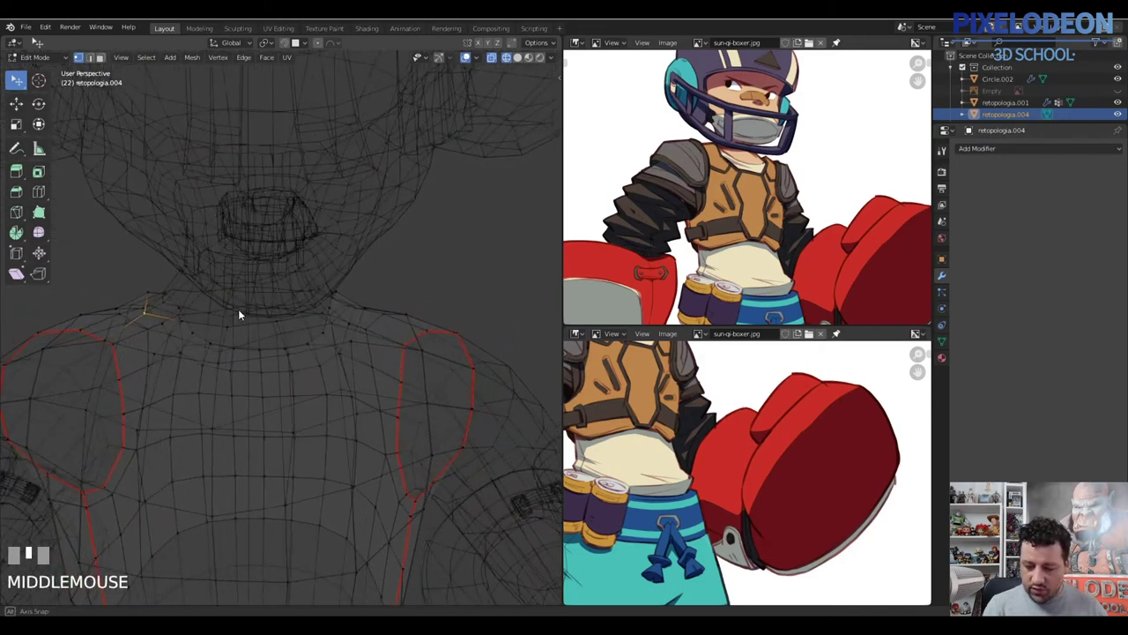
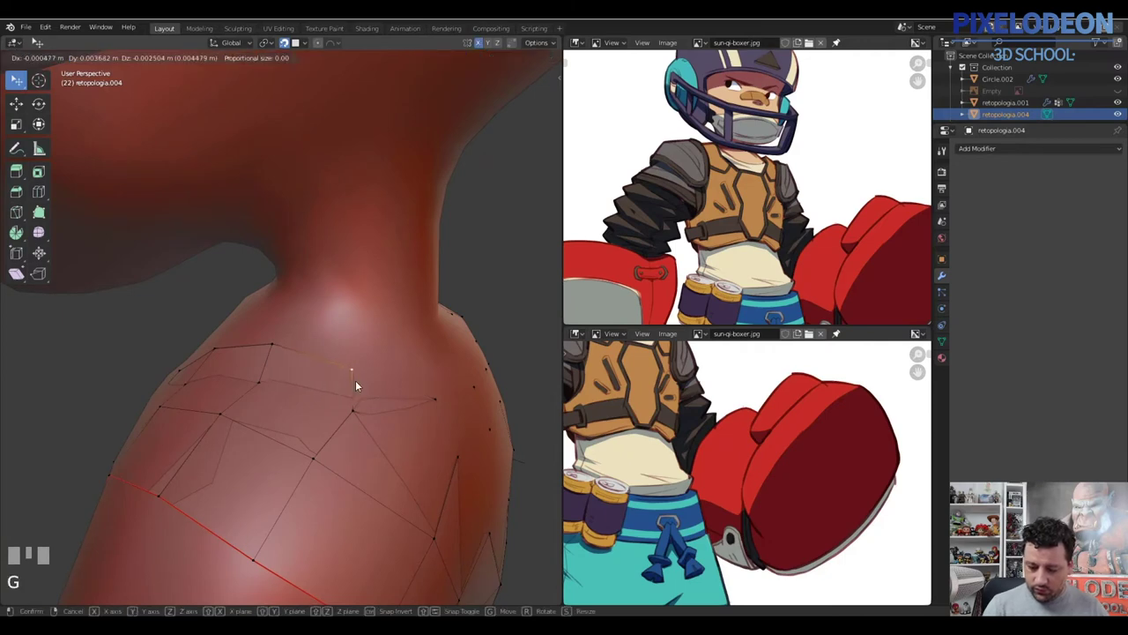
{"action": "left_click", "coordinate": [281, 349]}
{"action": "right_click", "coordinate": [280, 348]}
{"action": "key", "text": "g"}
{"action": "left_click", "coordinate": [331, 370]}
{"action": "right_click", "coordinate": [358, 380]}
{"action": "key", "text": "g"}
{"action": "left_click", "coordinate": [316, 383]}
Pull the next neckline and shoulder vertices along the body so the edge follows the shoulders
{"action": "left_click_drag", "start_coordinate": [338, 376], "coordinate": [346, 353]}
{"action": "right_click", "coordinate": [347, 352]}
{"action": "right_click", "coordinate": [363, 314]}
{"action": "left_click_drag", "start_coordinate": [367, 353], "coordinate": [377, 306]}
{"action": "key", "text": "g"}
{"action": "left_click", "coordinate": [377, 306]}
{"action": "right_click", "coordinate": [329, 375]}
{"action": "key", "text": "g"}
{"action": "left_click", "coordinate": [302, 403]}
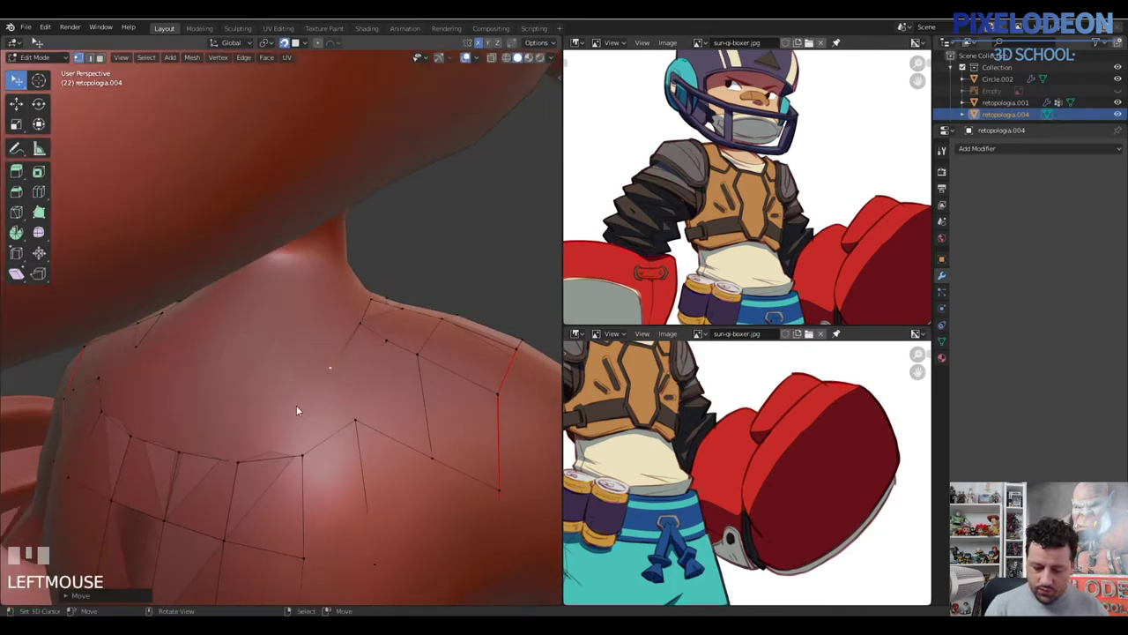
{"action": "left_click_drag", "start_coordinate": [321, 392], "coordinate": [295, 398]}
In see-through wireframe, select the front neckline vertices and reshape the neckline curve
{"action": "key", "text": "z"}
{"action": "right_click", "coordinate": [295, 398]}
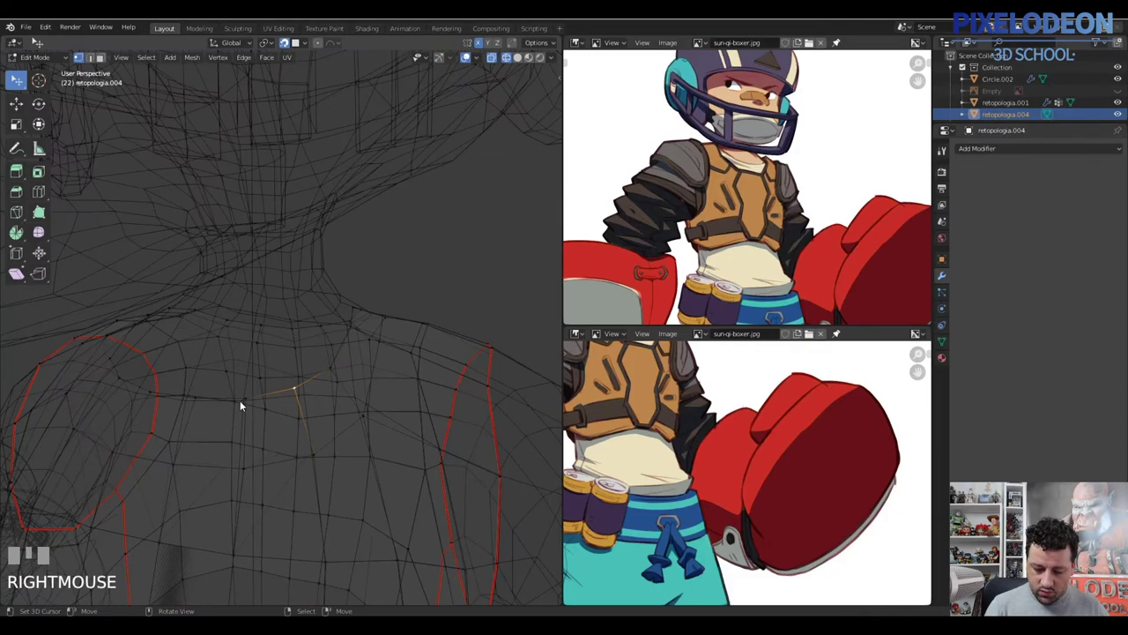
{"action": "right_click", "coordinate": [235, 403]}
{"action": "right_click", "coordinate": [186, 403]}
{"action": "left_click_drag", "start_coordinate": [232, 391], "coordinate": [276, 379]}
{"action": "right_click", "coordinate": [276, 378]}
{"action": "right_click", "coordinate": [330, 372]}
{"action": "right_click", "coordinate": [367, 370]}
{"action": "key", "text": "z"}
{"action": "left_click_drag", "start_coordinate": [377, 379], "coordinate": [373, 379]}
{"action": "key", "text": "g"}
{"action": "left_click", "coordinate": [373, 380]}
Check the vest isolated in local and front views, then bring its lower edge into view and select it
{"action": "left_click_drag", "start_coordinate": [346, 384], "coordinate": [418, 328]}
{"action": "key", "text": "KP_Divide"}
{"action": "key", "text": "alt+q"}
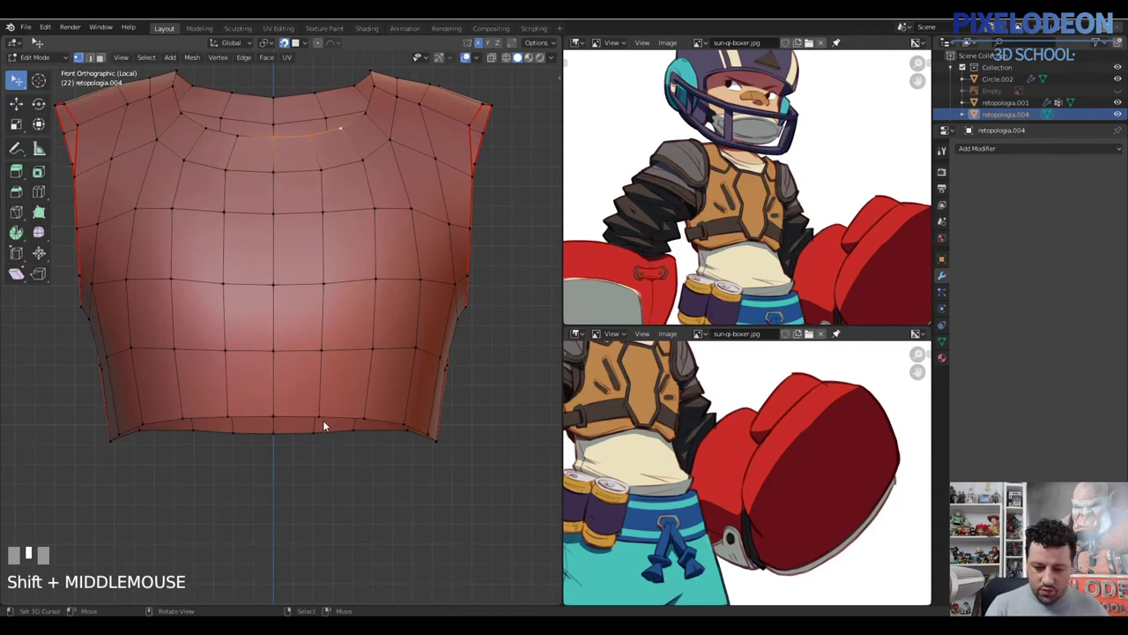
{"action": "key", "text": "KP_Divide"}
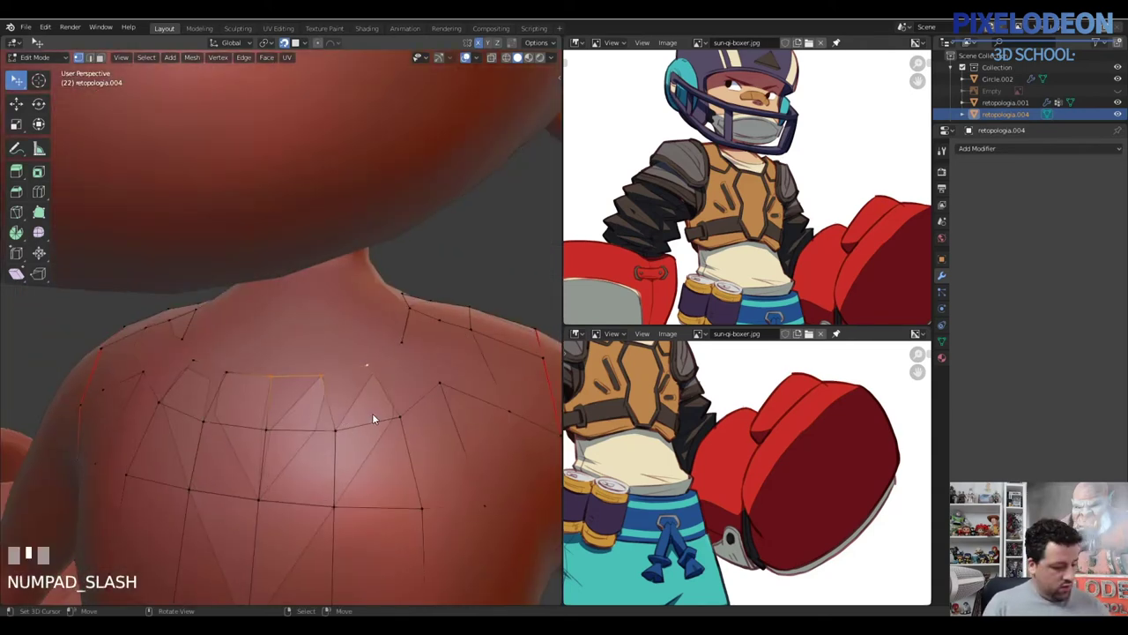
{"action": "key", "text": "alt+q"}
{"action": "left_click_drag", "start_coordinate": [412, 373], "coordinate": [300, 345]}
{"action": "right_click", "coordinate": [300, 345]}
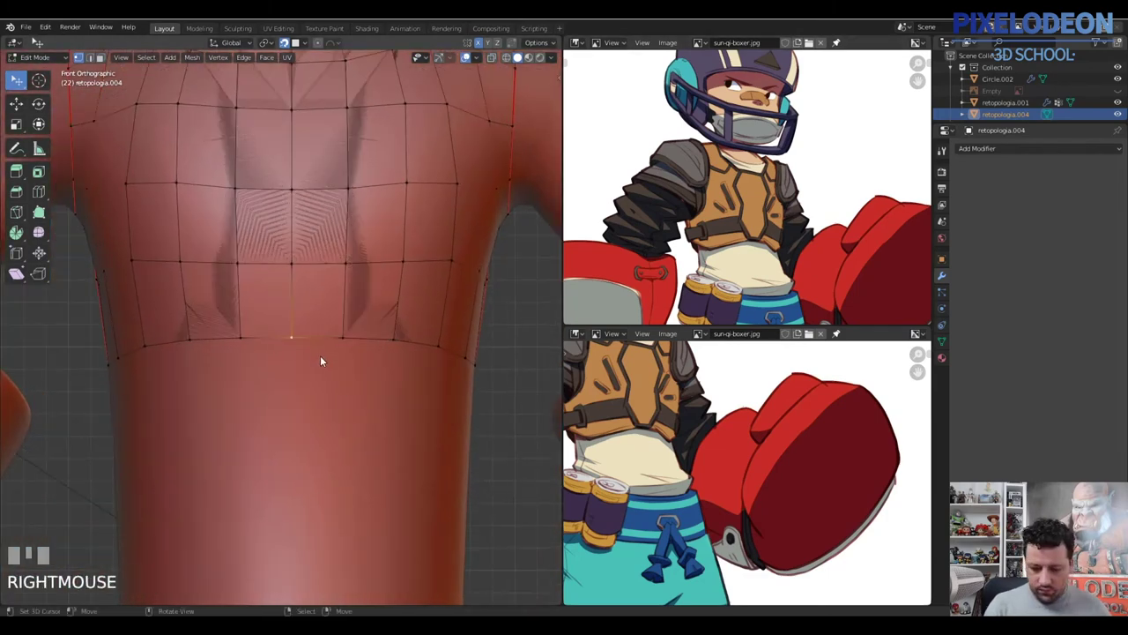
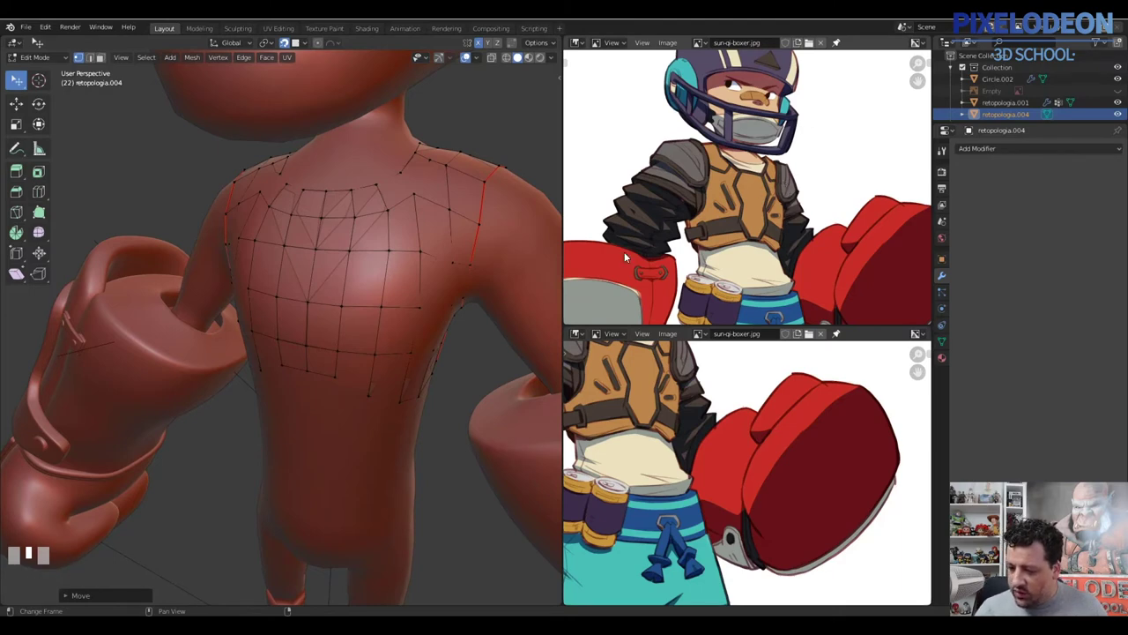
Orbit behind the torso to review the vest's curved lower back edge
{"action": "middle_click", "coordinate": [411, 327]}
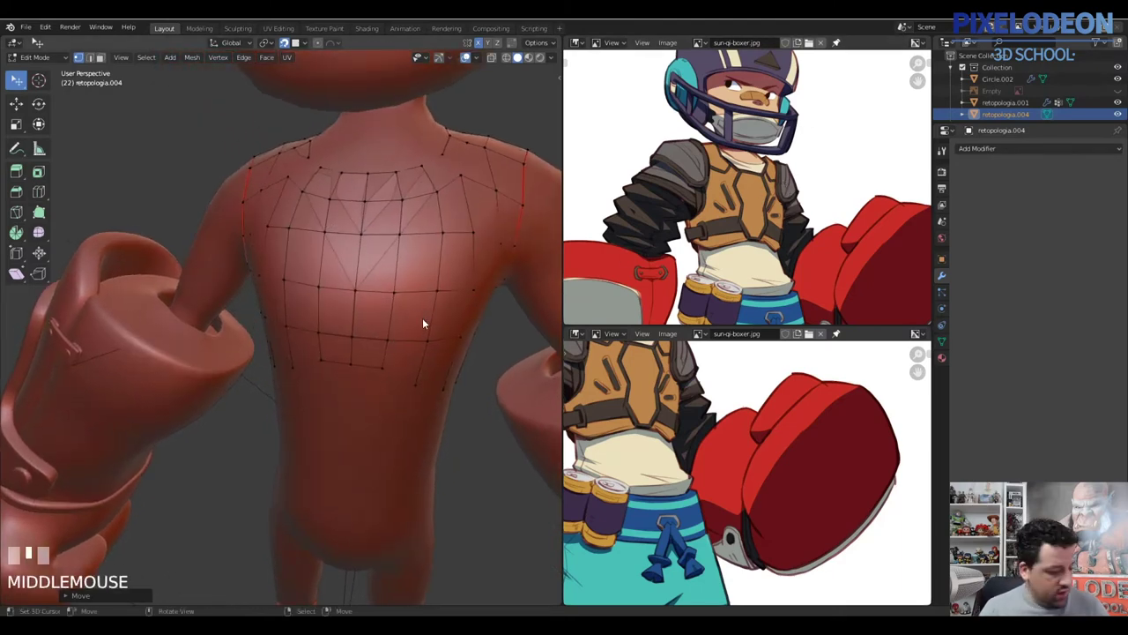
Isolate the vest in local view and select its whole mesh for the modifier
{"action": "key", "text": "KP_Divide"}
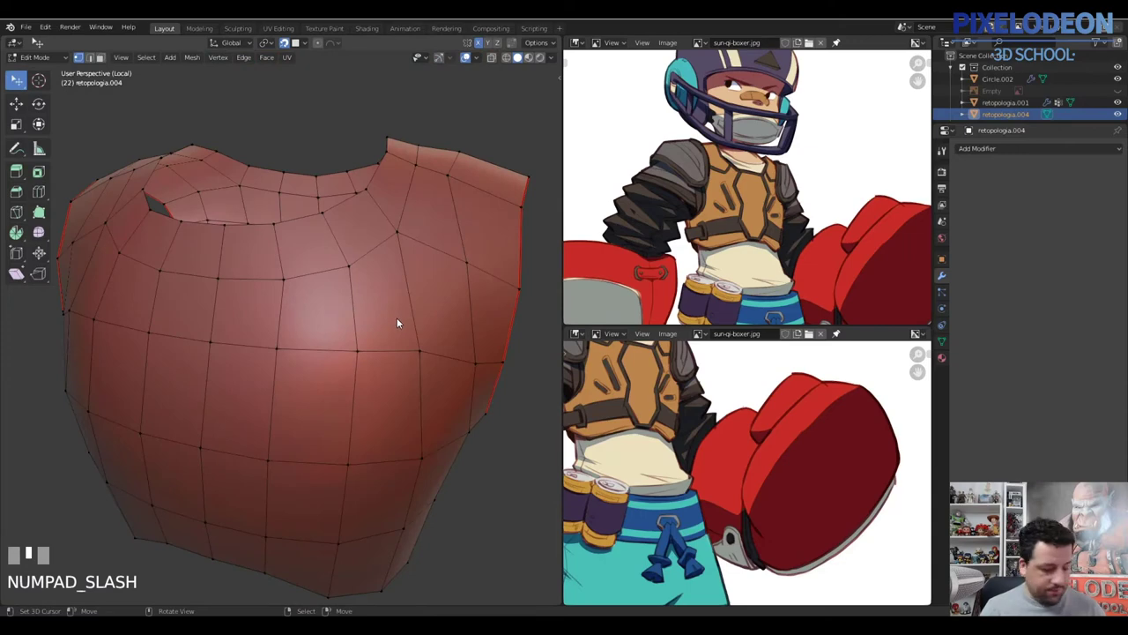
{"action": "key", "text": "a"}
{"action": "middle_click", "coordinate": [434, 267]}
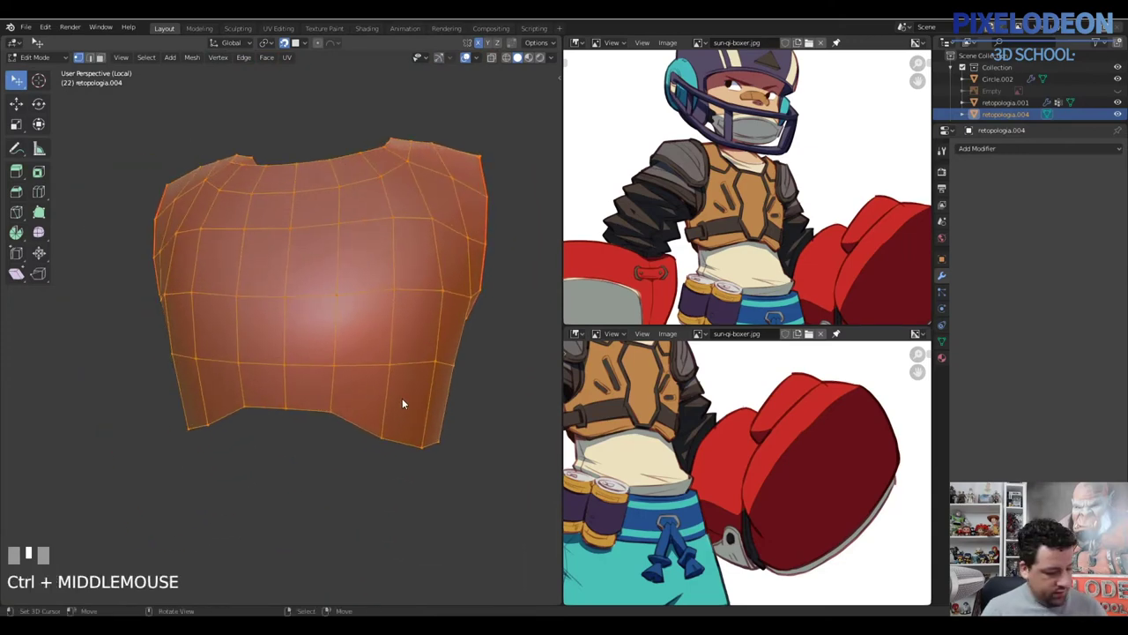
{"action": "key", "text": "Tab"}
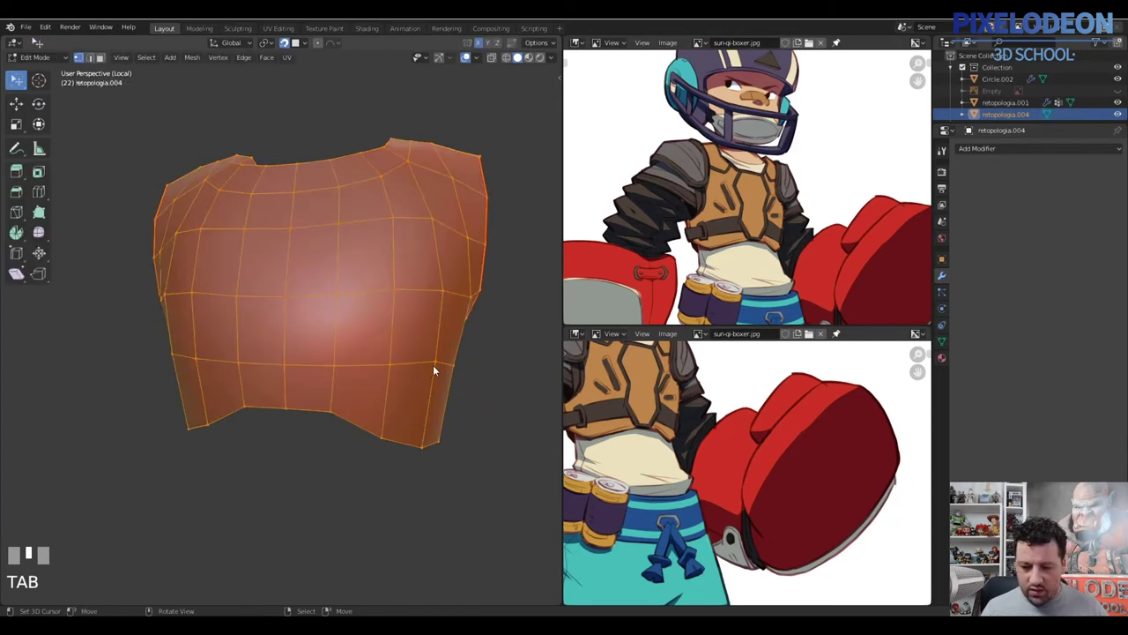
{"action": "key", "text": "Escape"}
{"action": "key", "text": "2"}
Browse the extrude and UV menus, then add a Subdivision Surface modifier at level 2
{"action": "key", "text": "alt+e"}
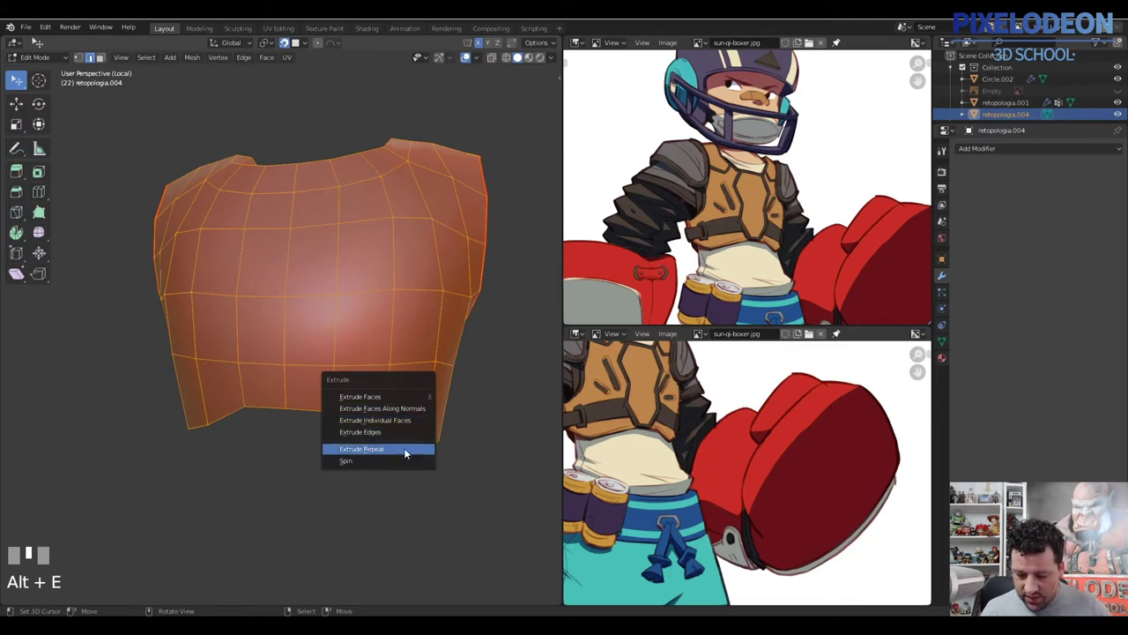
{"action": "key", "text": "Escape"}
{"action": "key", "text": "alt+e"}
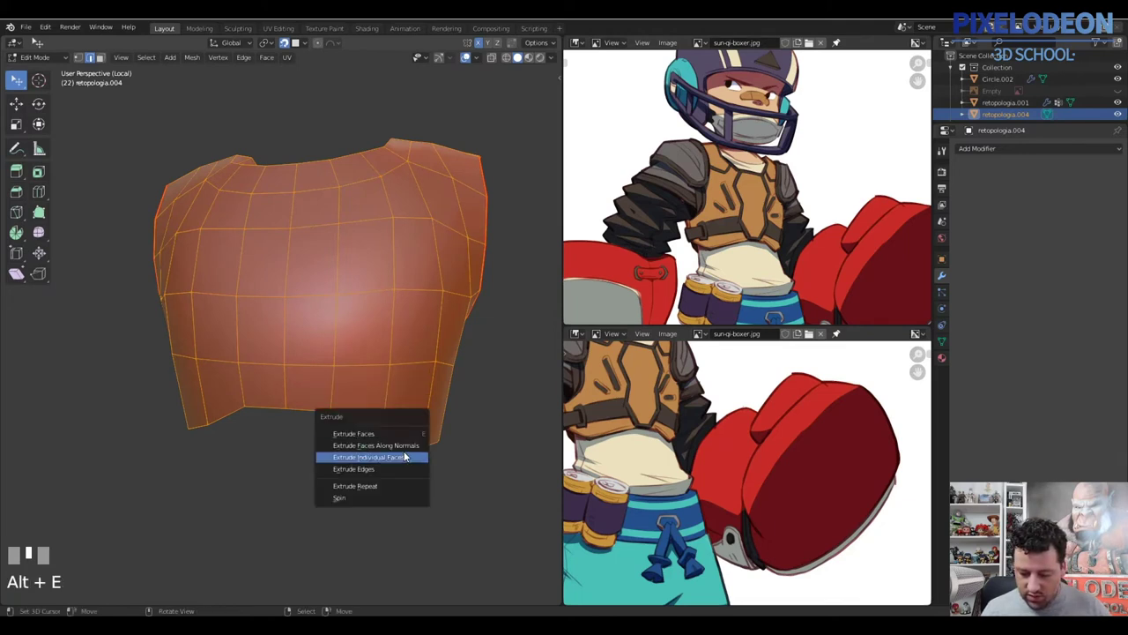
{"action": "key", "text": "Escape"}
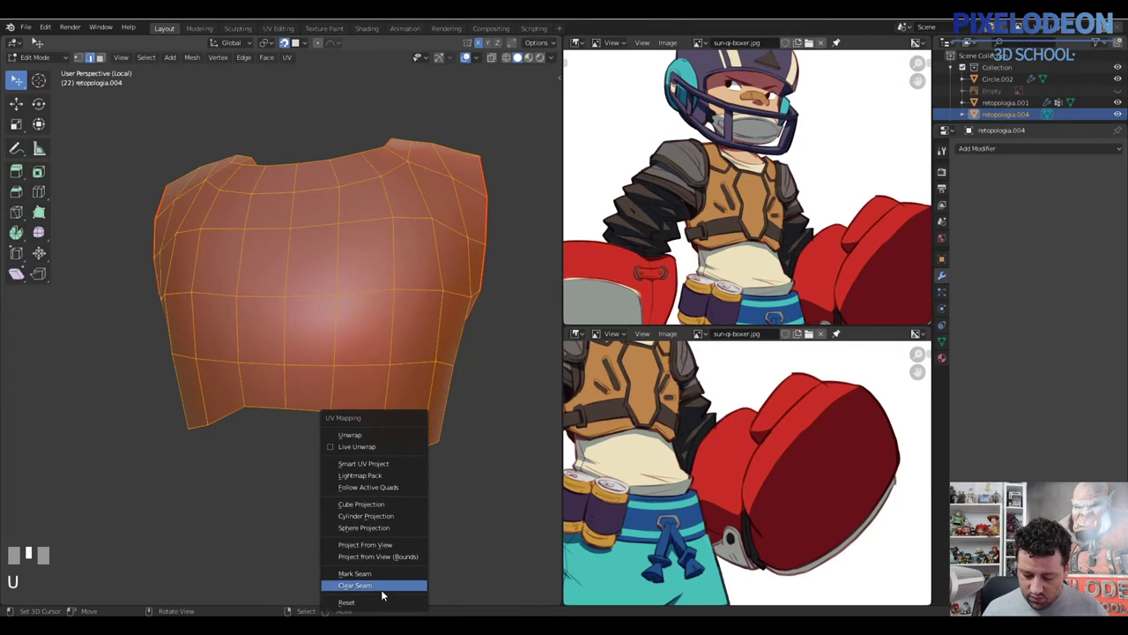
{"action": "middle_click", "coordinate": [391, 318]}
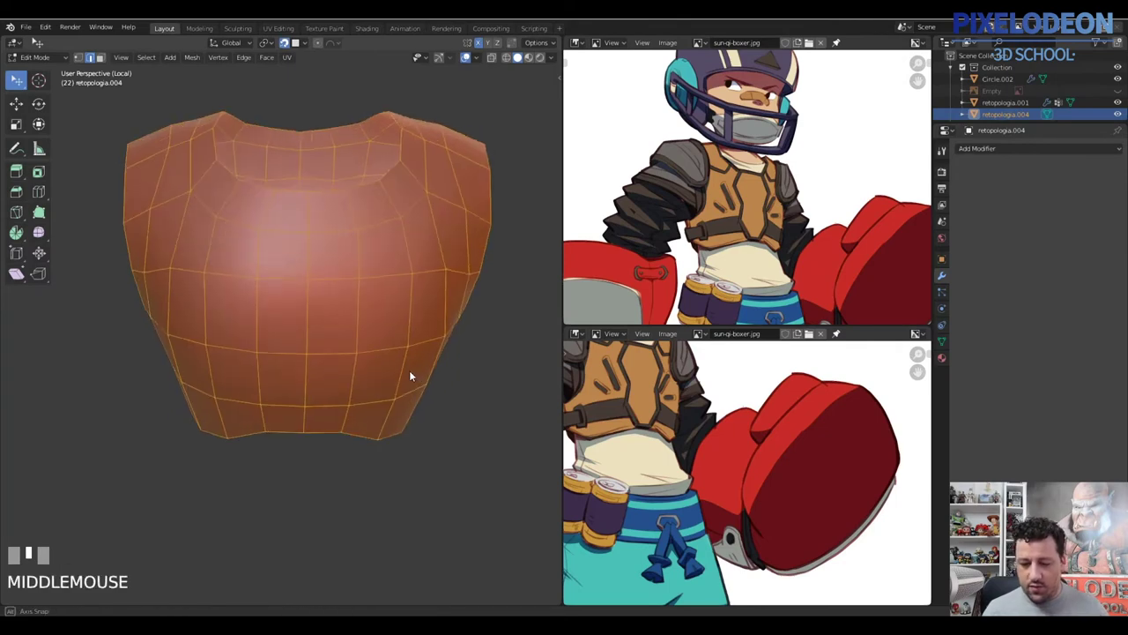
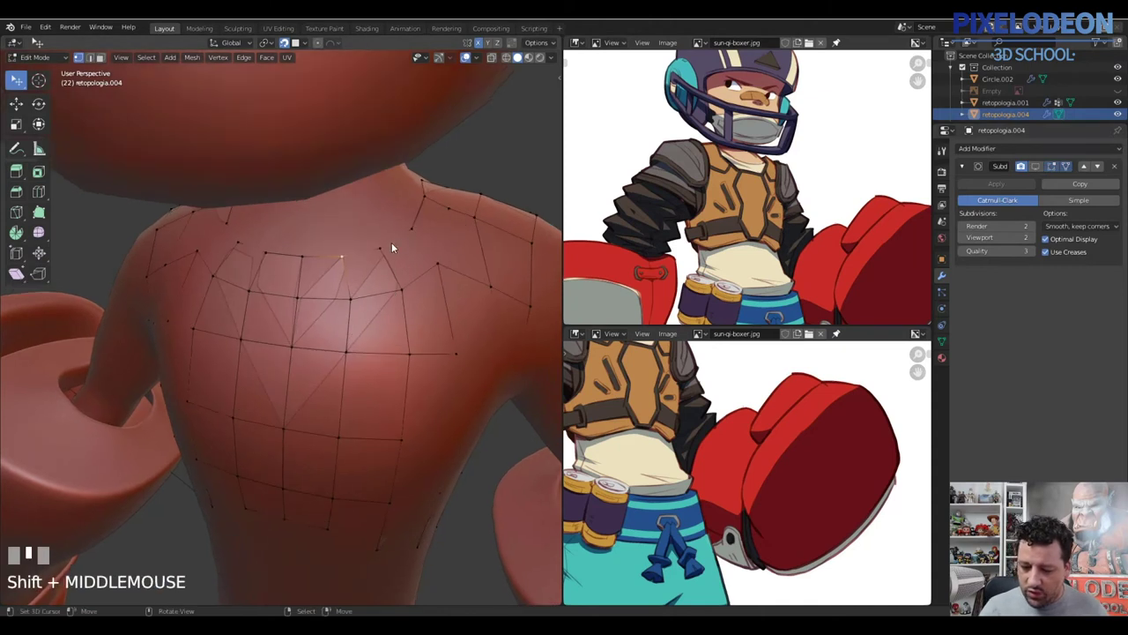
Enable snapping and pull an upper-back armhole vertex onto the torso surface
{"action": "right_click", "coordinate": [382, 257]}
{"action": "key", "text": "shift+Tab"}
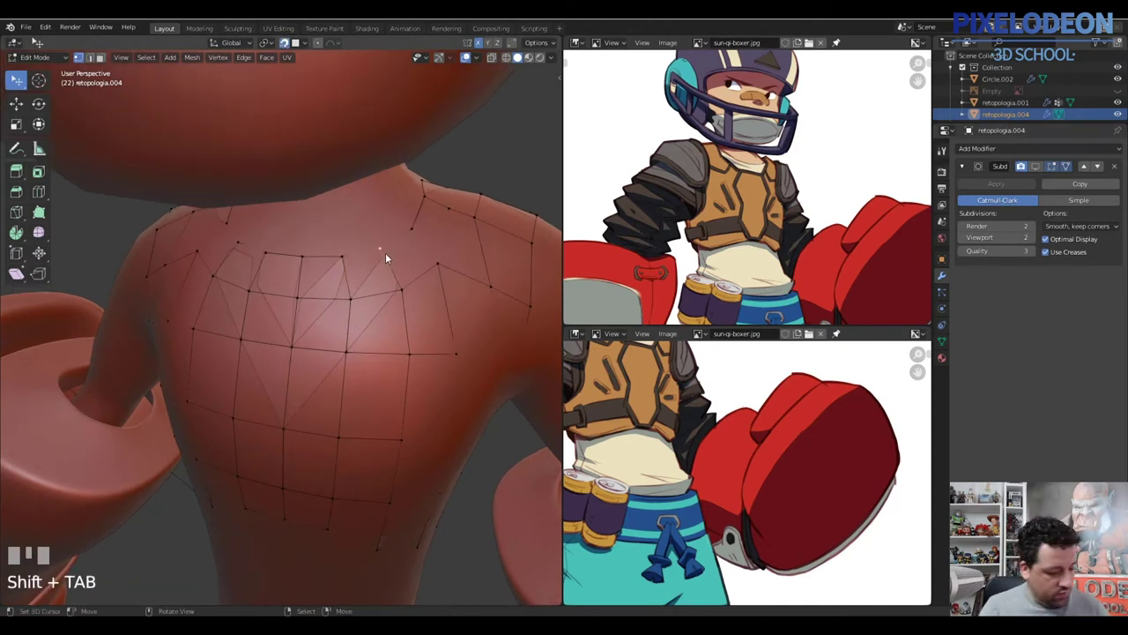
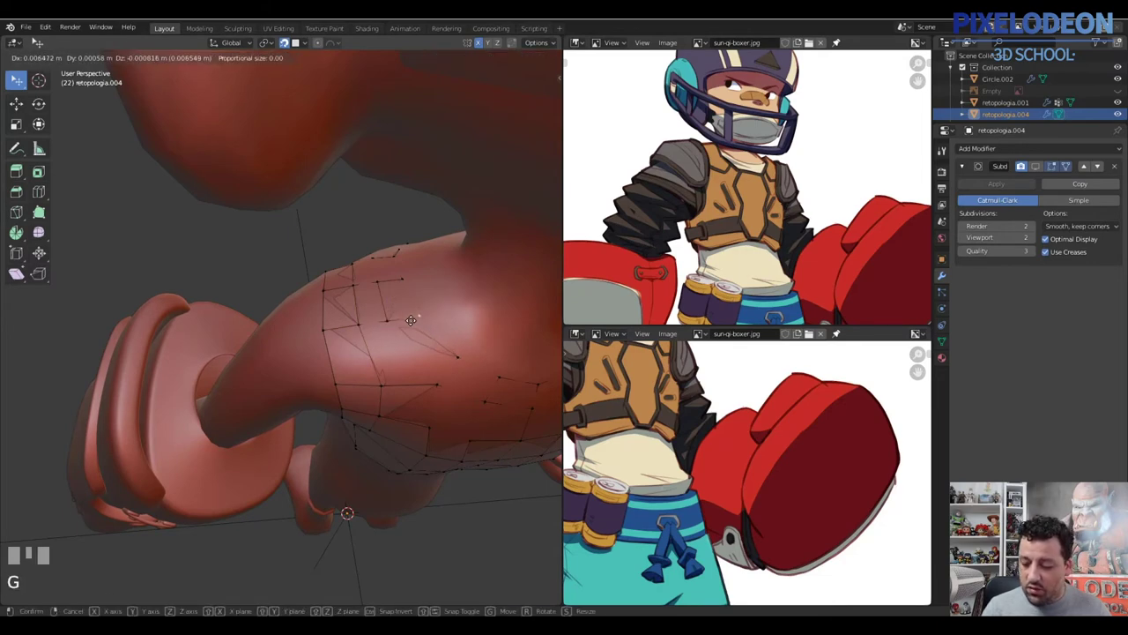
{"action": "left_click", "coordinate": [416, 323]}
{"action": "left_click_drag", "start_coordinate": [416, 327], "coordinate": [1015, 174]}
{"action": "left_click_drag", "start_coordinate": [1014, 173], "coordinate": [421, 358]}
{"action": "key", "text": "\\"}
{"action": "left_click_drag", "start_coordinate": [423, 339], "coordinate": [447, 326]}
Reshape the armhole edge so its vertices follow the underarm
{"action": "key", "text": "KP_Divide"}
{"action": "key", "text": "a"}
{"action": "key", "text": "shift+Tab"}
{"action": "key", "text": "alt+e"}
{"action": "left_click", "coordinate": [447, 326]}
{"action": "left_click_drag", "start_coordinate": [449, 298], "coordinate": [446, 345]}
{"action": "key", "text": "ctrl+r"}
{"action": "right_click", "coordinate": [446, 344]}
Tuck the remaining armhole vertex against the torso and view the smoothed vest as an object
{"action": "left_click_drag", "start_coordinate": [444, 344], "coordinate": [469, 344]}
{"action": "left_click", "coordinate": [468, 344]}
{"action": "key", "text": "3"}
{"action": "left_click_drag", "start_coordinate": [439, 374], "coordinate": [438, 313]}
{"action": "key", "text": "ctrl+KP_Add"}
{"action": "key", "text": "ctrl+i"}
{"action": "left_click", "coordinate": [438, 314]}
{"action": "left_click_drag", "start_coordinate": [421, 322], "coordinate": [372, 386]}
{"action": "key", "text": "Tab"}
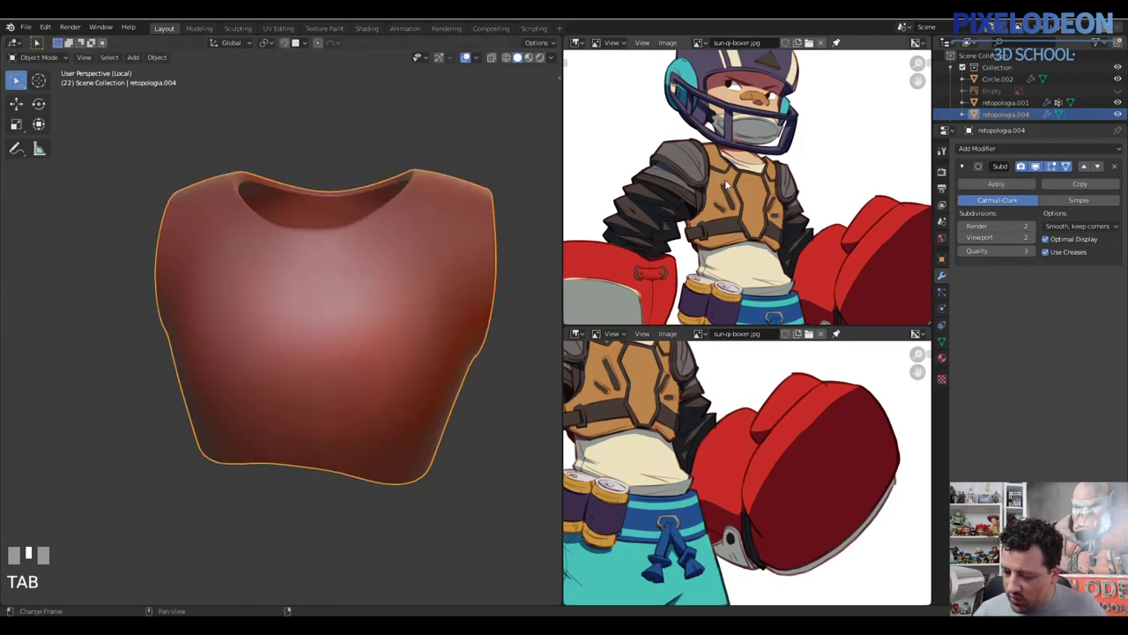
Fatten the neck face loop outward and slide its edge loop to form a rolled collar rim
{"action": "middle_click", "coordinate": [362, 355]}
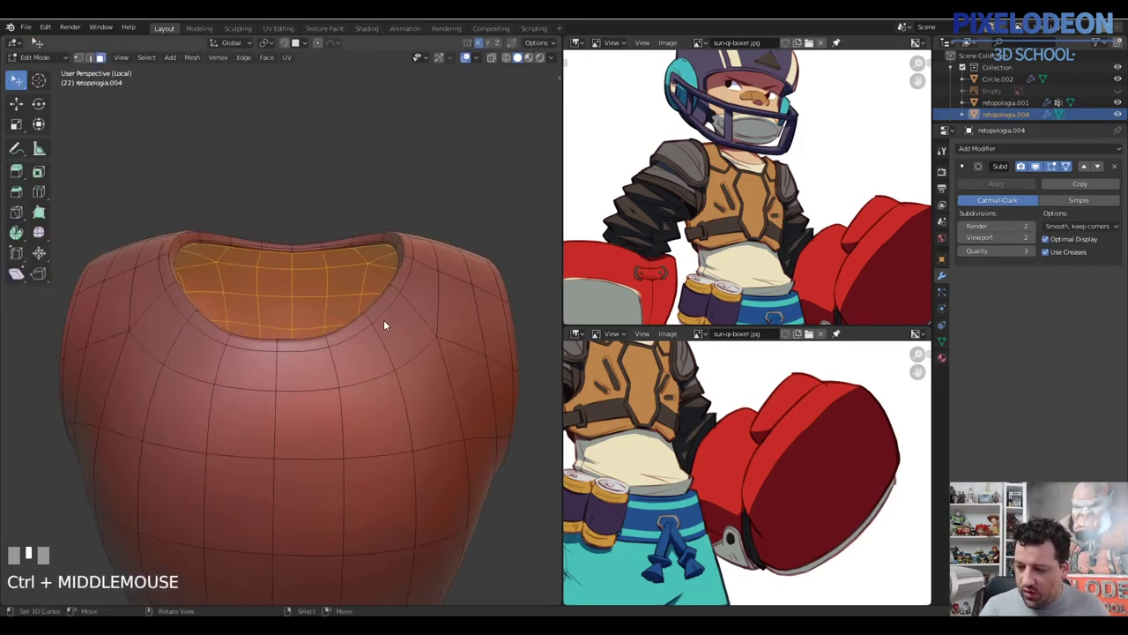
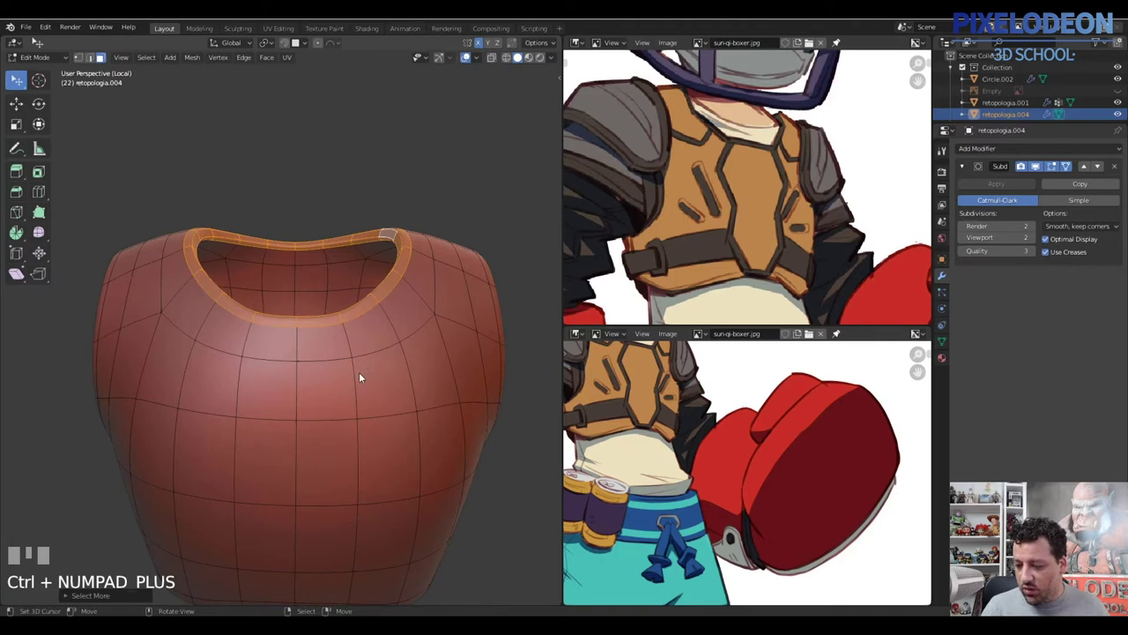
{"action": "left_click_drag", "start_coordinate": [382, 351], "coordinate": [399, 337]}
{"action": "key", "text": "alt+e"}
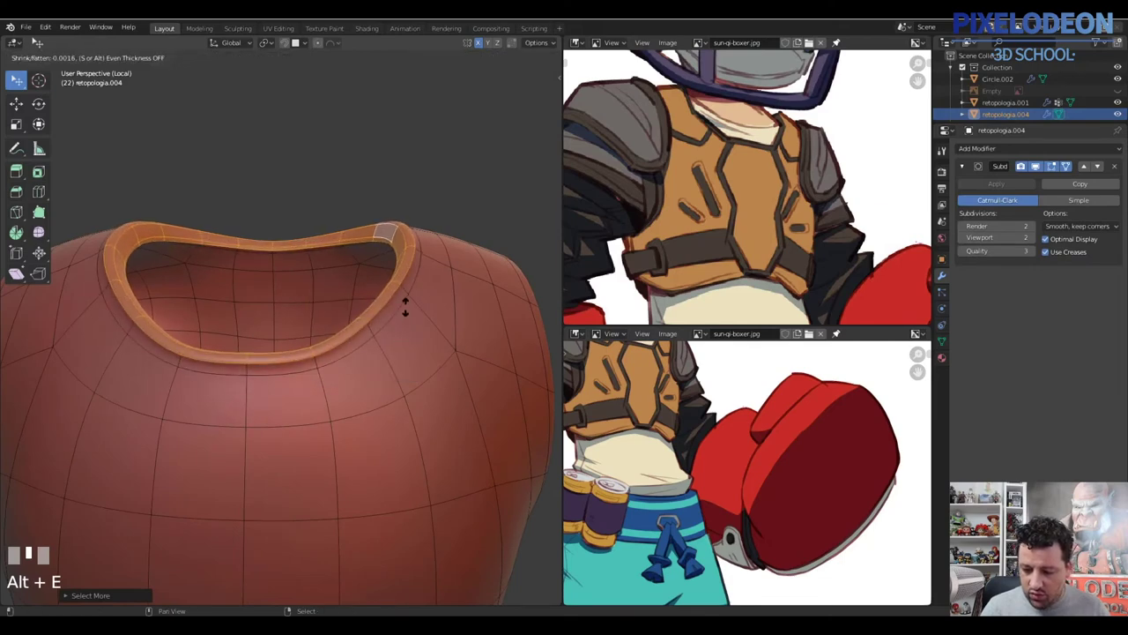
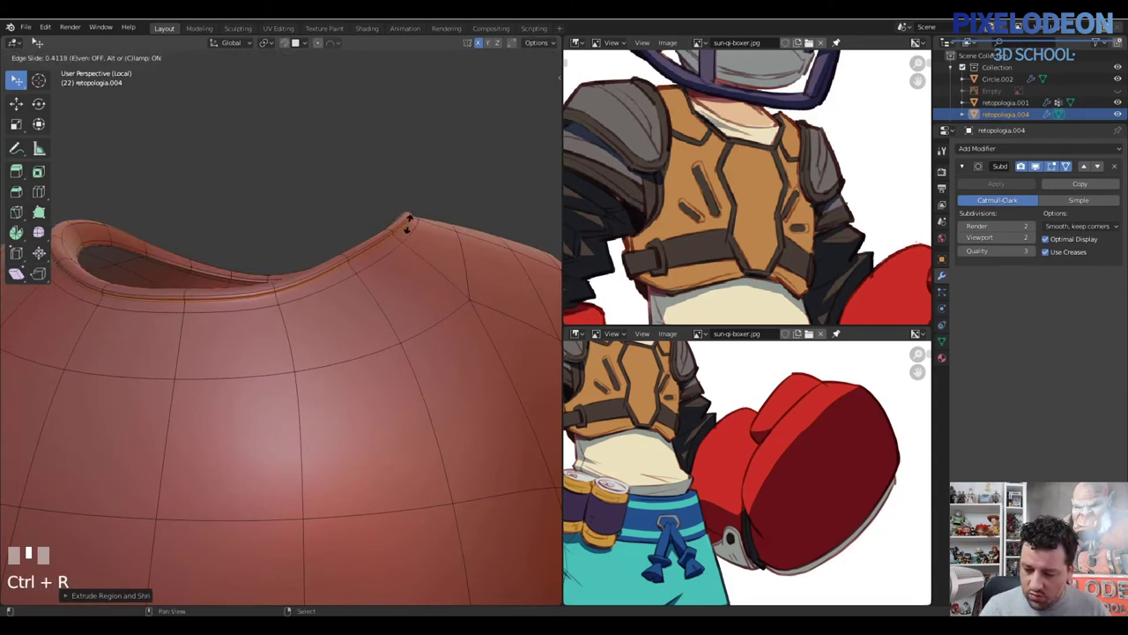
{"action": "left_click", "coordinate": [394, 260]}
{"action": "middle_click", "coordinate": [404, 285]}
{"action": "key", "text": "Tab"}
{"action": "middle_click", "coordinate": [399, 303]}
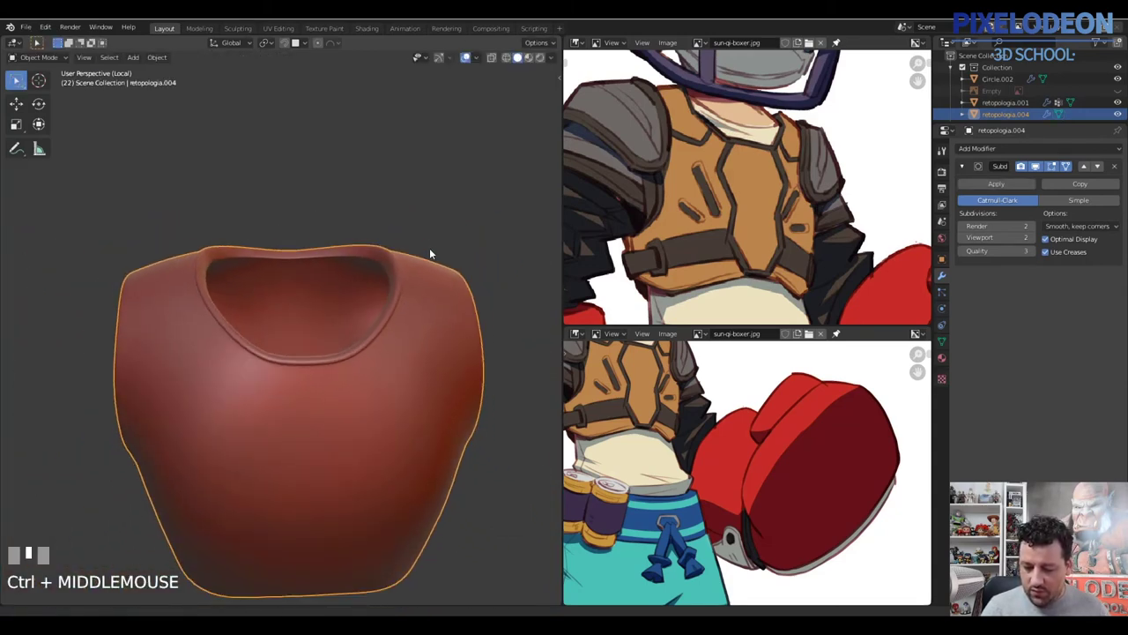
Select the collar rim edge loops and bevel them
{"action": "key", "text": "Tab"}
{"action": "middle_click", "coordinate": [393, 305]}
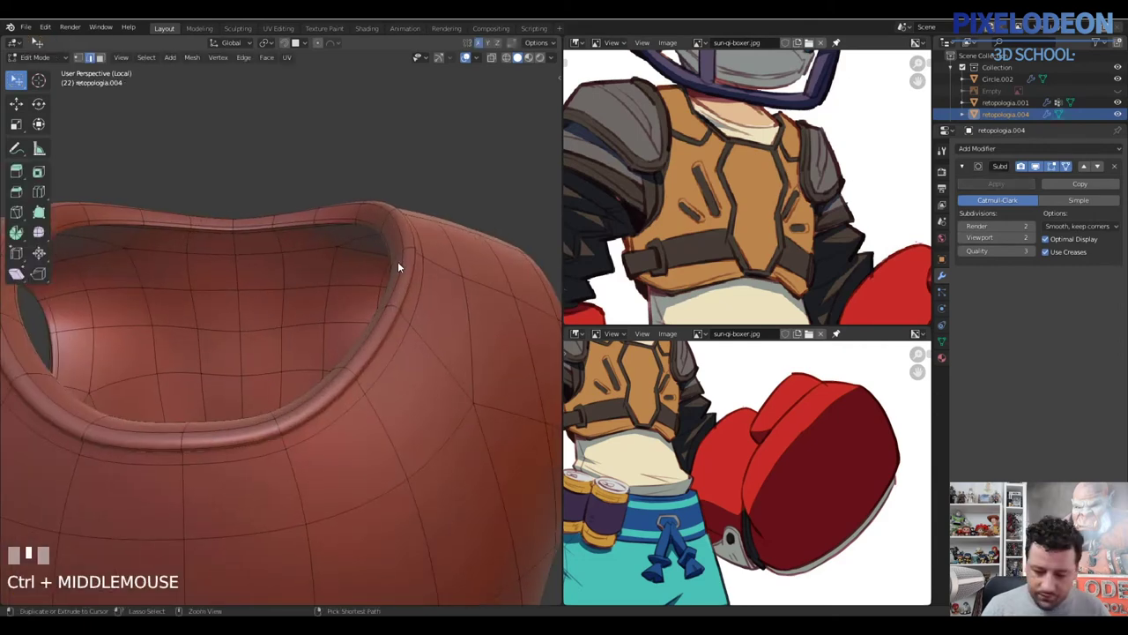
{"action": "key", "text": "ctrl+r"}
{"action": "right_click", "coordinate": [403, 261]}
{"action": "key", "text": "ctrl+b"}
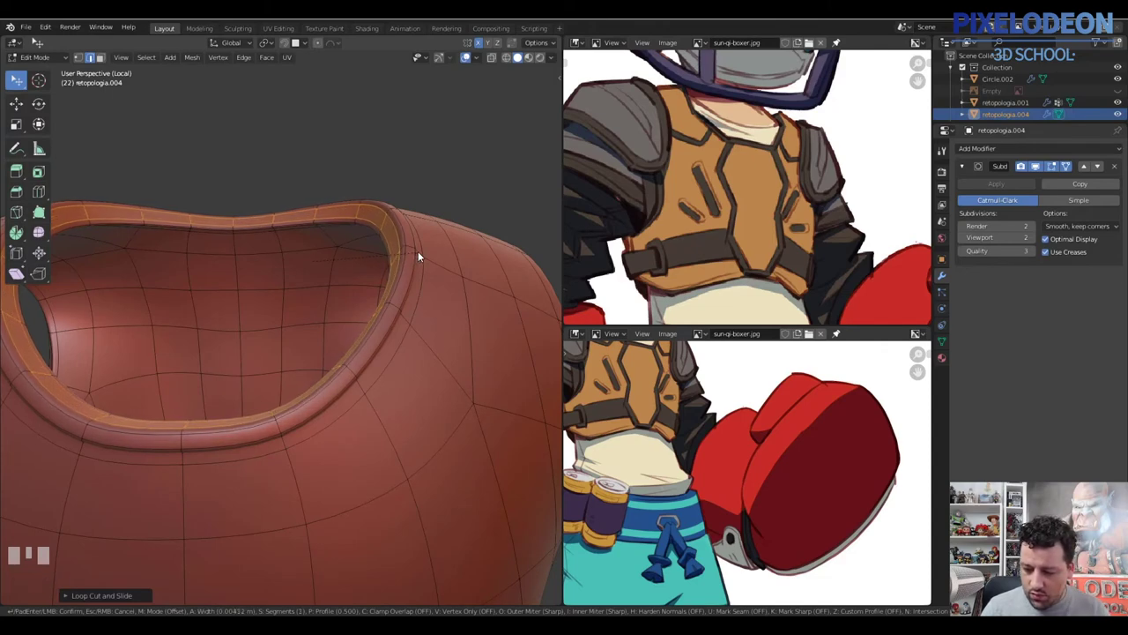
Confirm the collar bevel and check the crisper rim on the smoothed vest
{"action": "left_click", "coordinate": [416, 283]}
{"action": "left_click_drag", "start_coordinate": [420, 279], "coordinate": [385, 305]}
{"action": "key", "text": "Tab"}
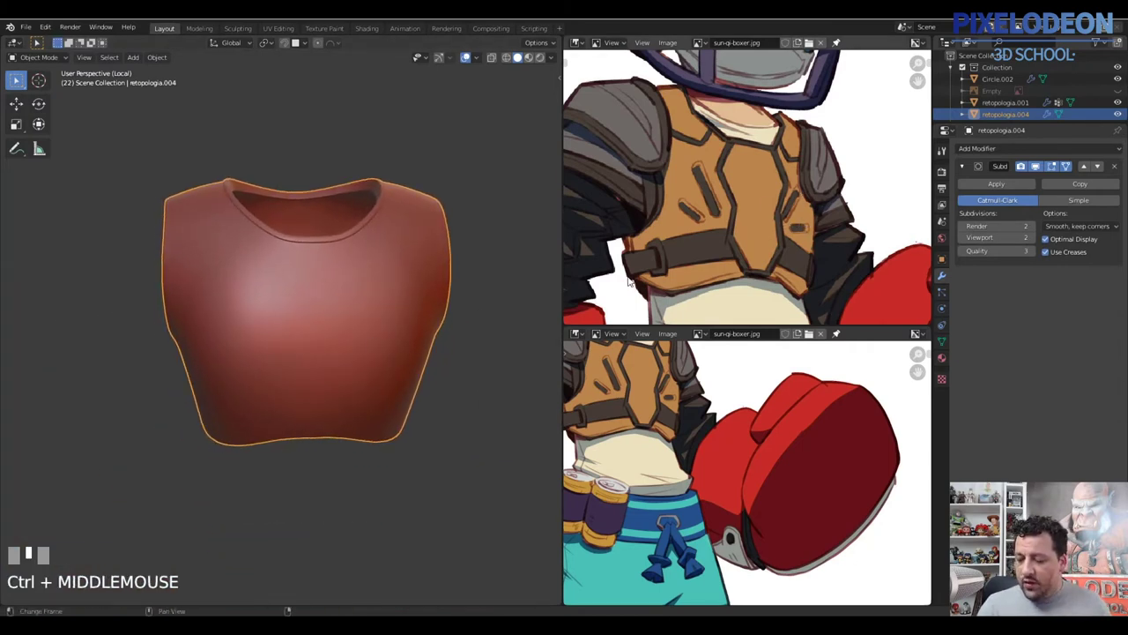
{"action": "key", "text": "Tab"}
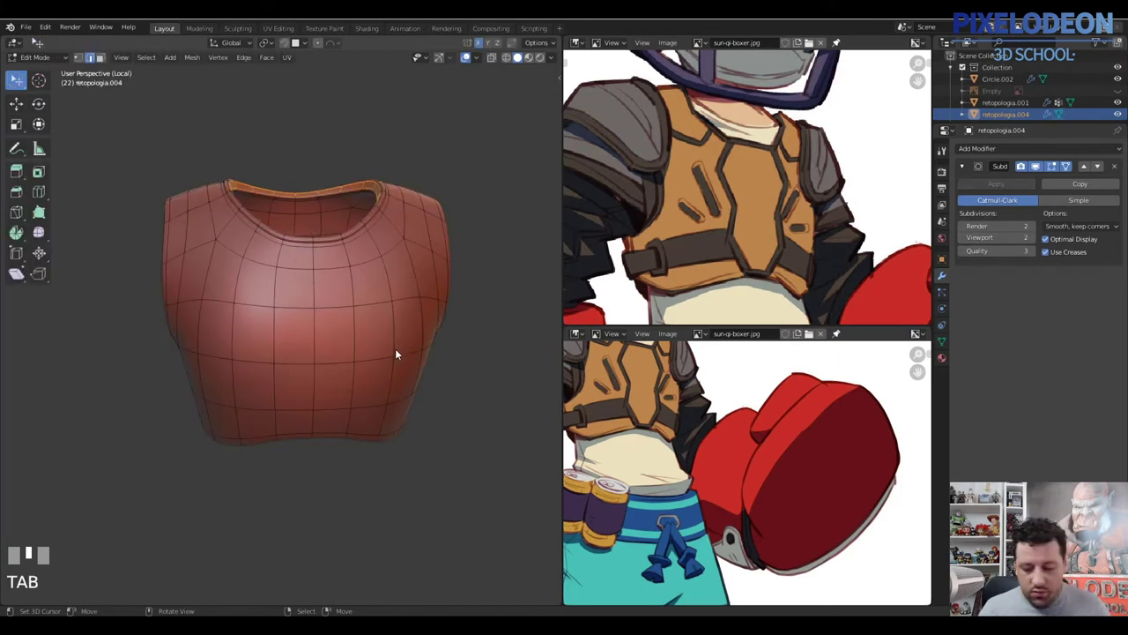
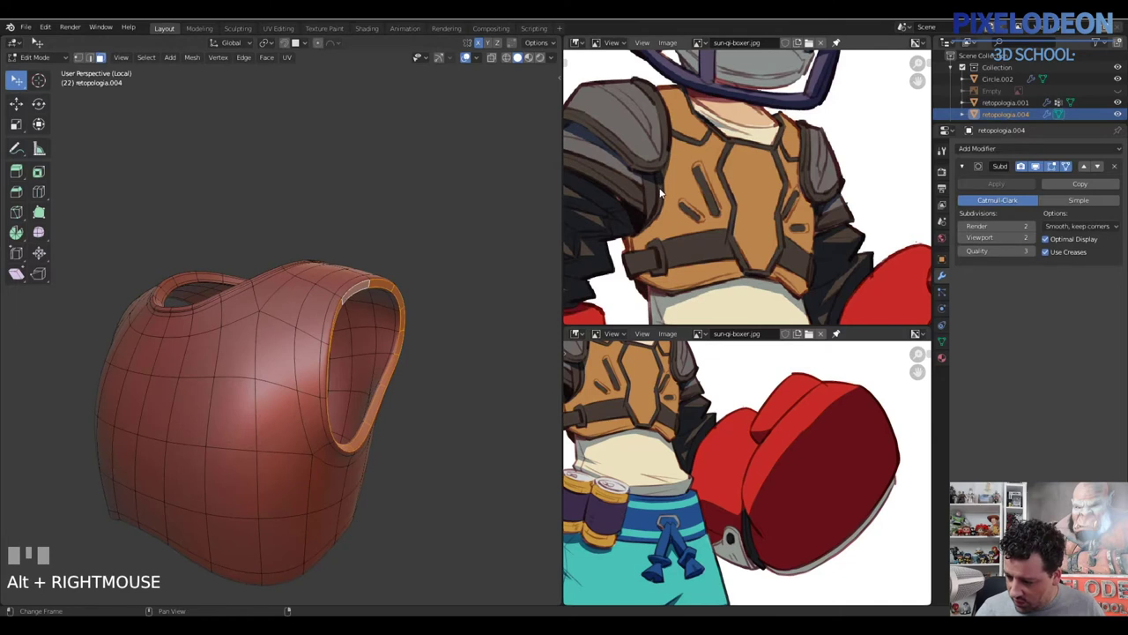
Select both armhole rim edge loops around the opening
{"action": "key", "text": "ctrl+KP_Add"}
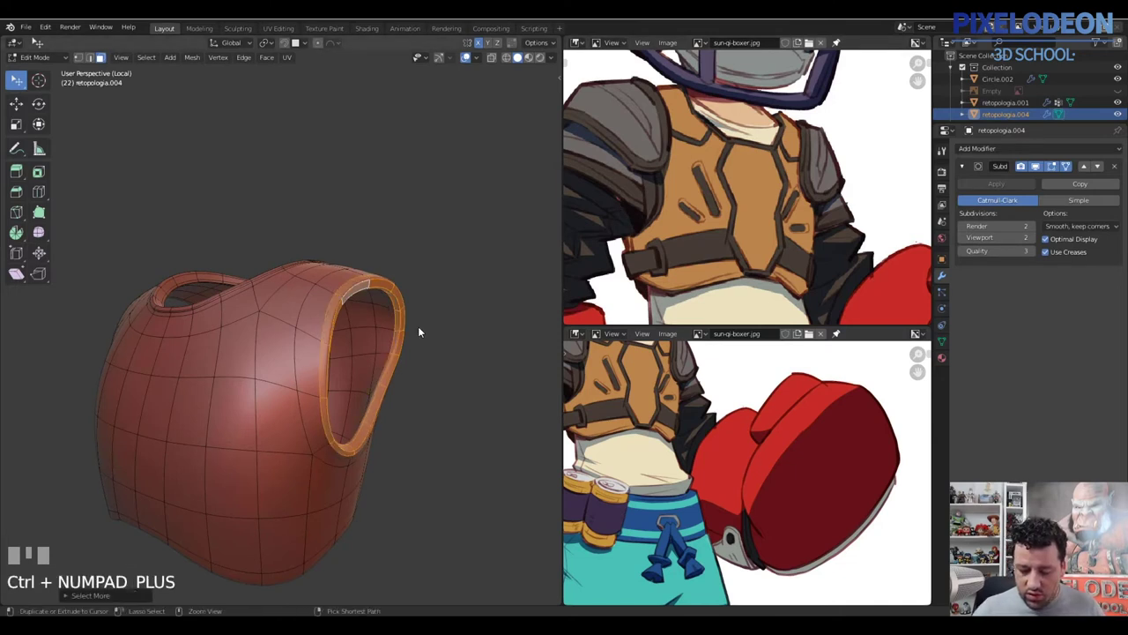
{"action": "left_click_drag", "start_coordinate": [350, 362], "coordinate": [410, 229]}
{"action": "key", "text": "alt+e"}
{"action": "left_click", "coordinate": [410, 229]}
{"action": "left_click_drag", "start_coordinate": [419, 171], "coordinate": [479, 189]}
{"action": "left_click", "coordinate": [478, 189]}
{"action": "left_click_drag", "start_coordinate": [437, 188], "coordinate": [447, 148]}
Bevel the armhole rims, place a tightening loop at the shoulder and preview the crisp edges
{"action": "key", "text": "ctrl+r"}
{"action": "right_click", "coordinate": [448, 148]}
{"action": "key", "text": "ctrl+b"}
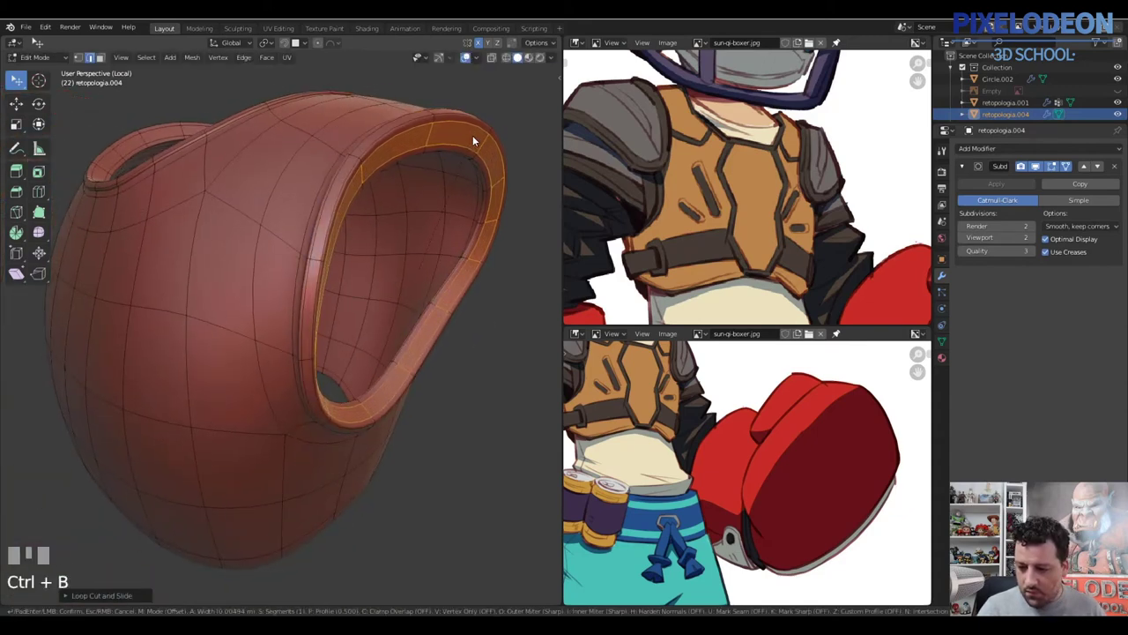
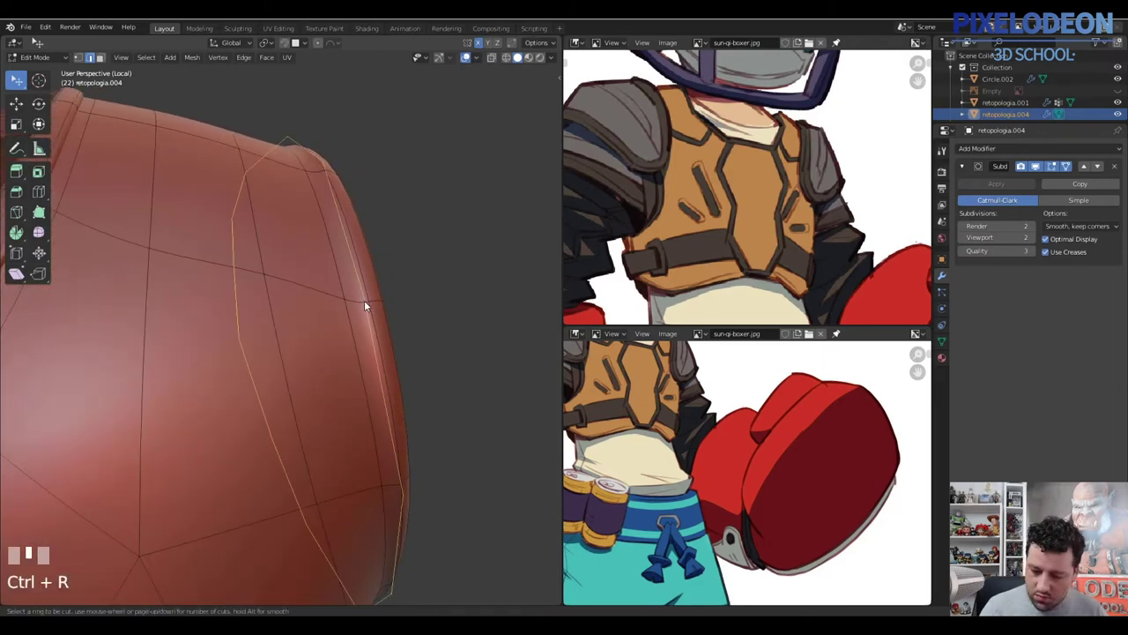
{"action": "left_click", "coordinate": [369, 315]}
{"action": "middle_click", "coordinate": [375, 298]}
{"action": "key", "text": "Tab"}
{"action": "middle_click", "coordinate": [383, 296]}
{"action": "left_click_drag", "start_coordinate": [375, 348], "coordinate": [347, 328]}
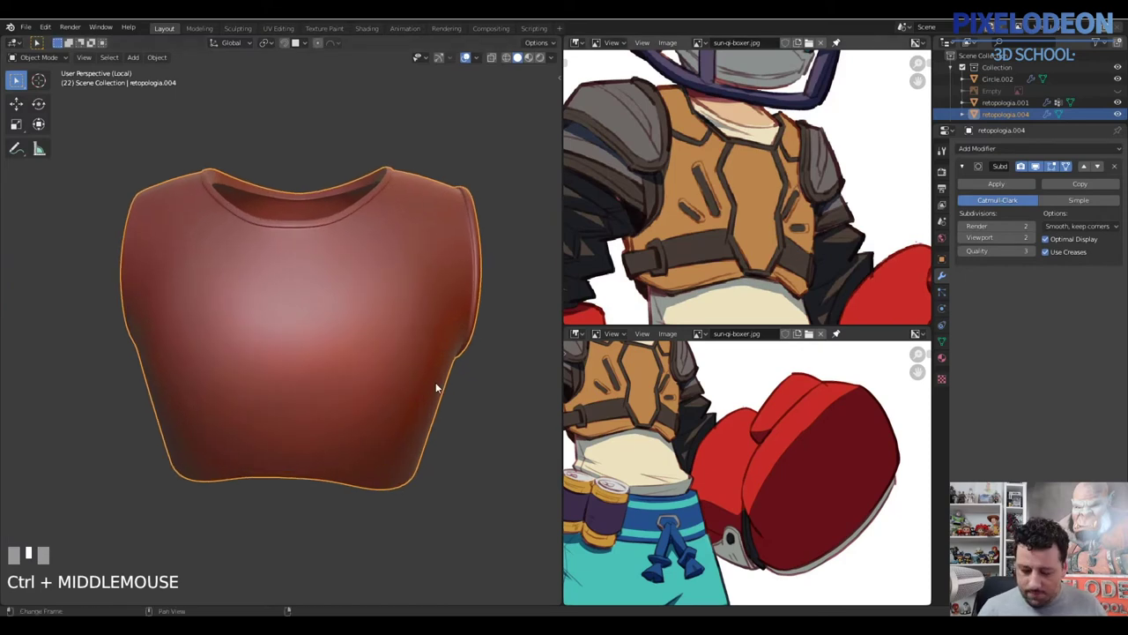
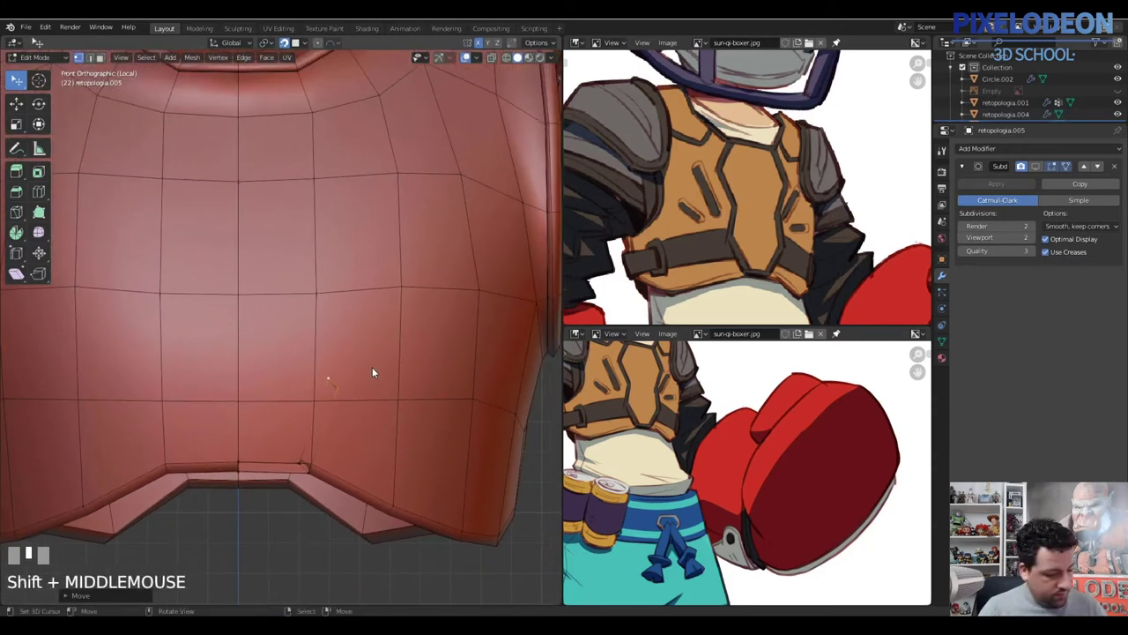
Place the strip's first vertex below the collar and extend its outline down the chest
{"action": "key", "text": "r"}
{"action": "left_click", "coordinate": [370, 349]}
{"action": "left_click_drag", "start_coordinate": [322, 300], "coordinate": [363, 345]}
{"action": "left_click_drag", "start_coordinate": [364, 346], "coordinate": [357, 331]}
{"action": "key", "text": "r"}
{"action": "left_click", "coordinate": [357, 331]}
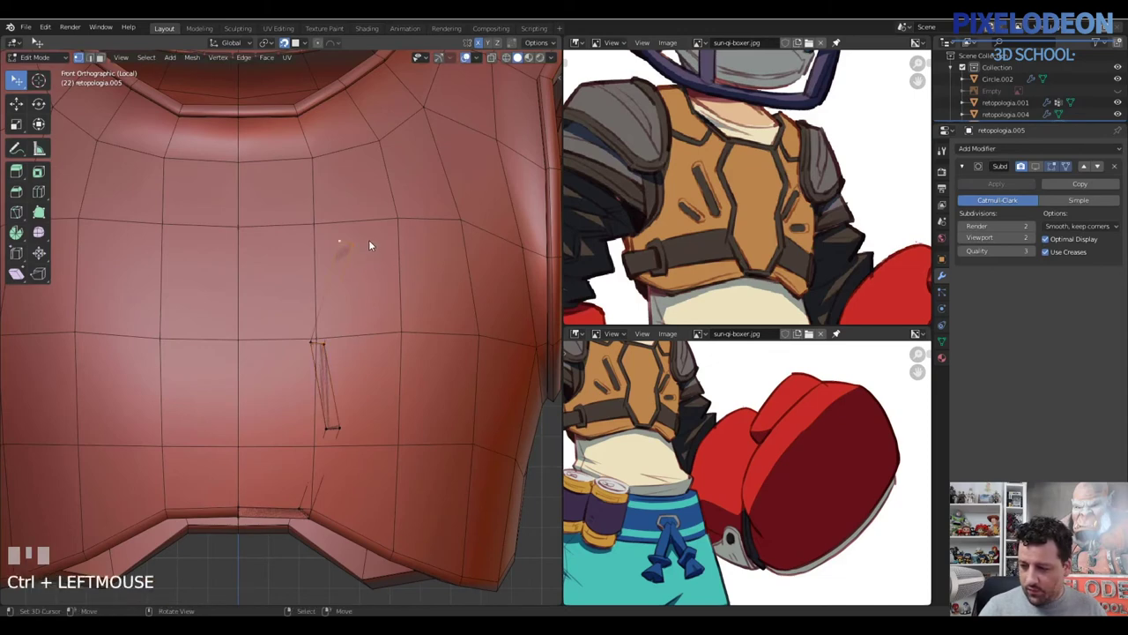
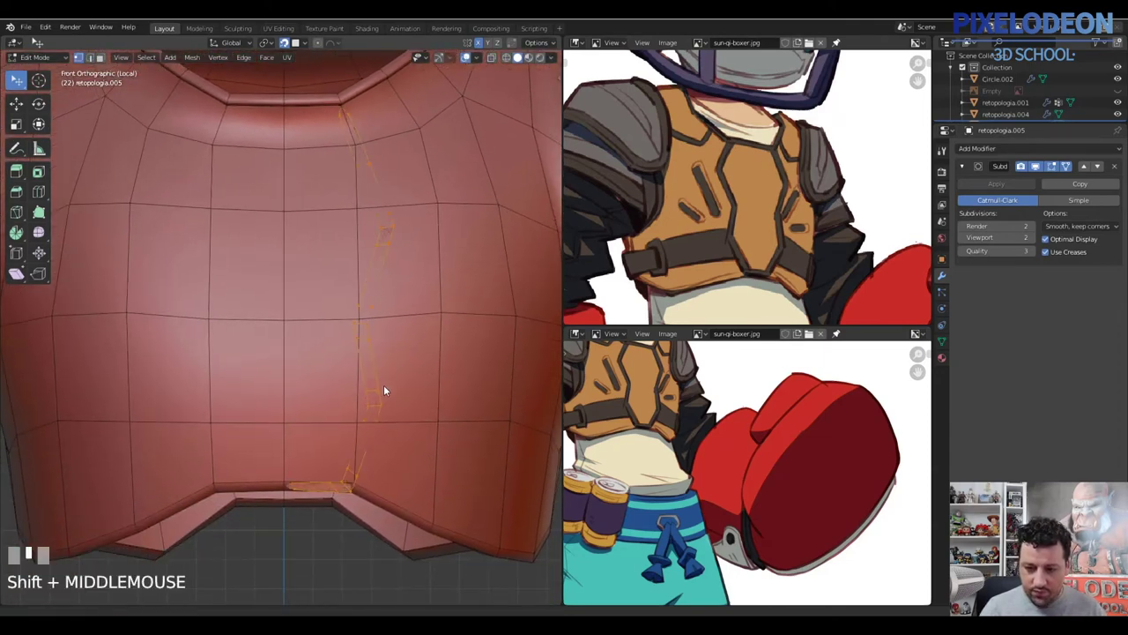
Close the strip outline at the vest's bottom edge with surface snapping, undoing a stray move
{"action": "key", "text": "shift+Tab"}
{"action": "key", "text": "g"}
{"action": "left_click", "coordinate": [392, 378]}
{"action": "middle_click", "coordinate": [402, 351]}
{"action": "key", "text": "ctrl+z"}
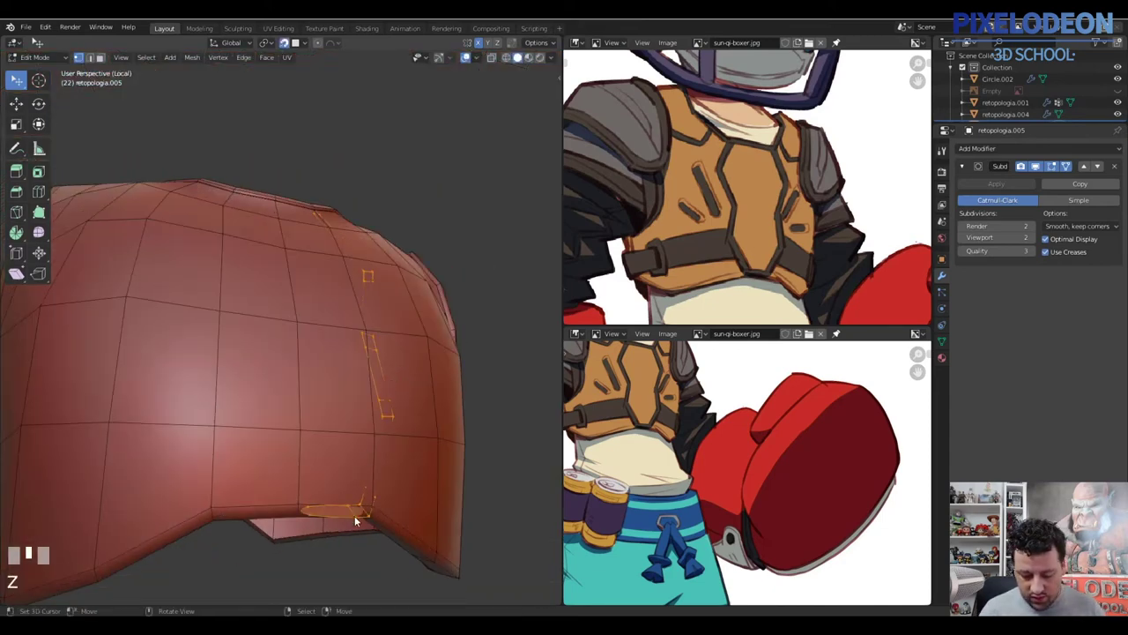
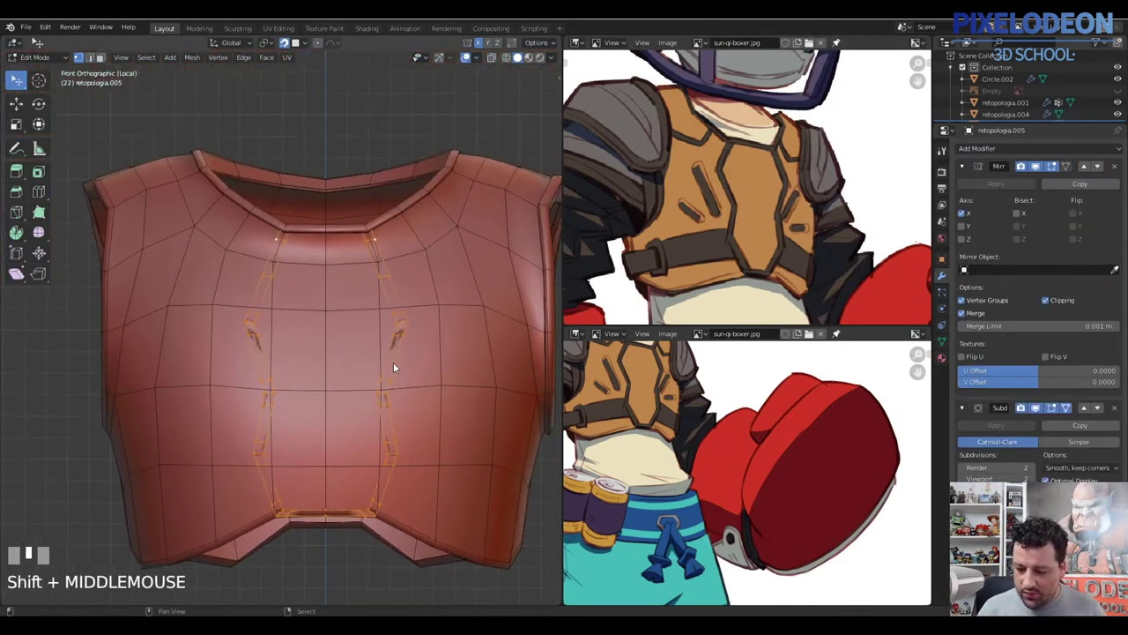
Check both mirrored strip outlines in Object Mode and return to edit the strip faces
{"action": "key", "text": "a"}
{"action": "middle_click", "coordinate": [409, 364]}
{"action": "key", "text": "Tab"}
{"action": "middle_click", "coordinate": [403, 374]}
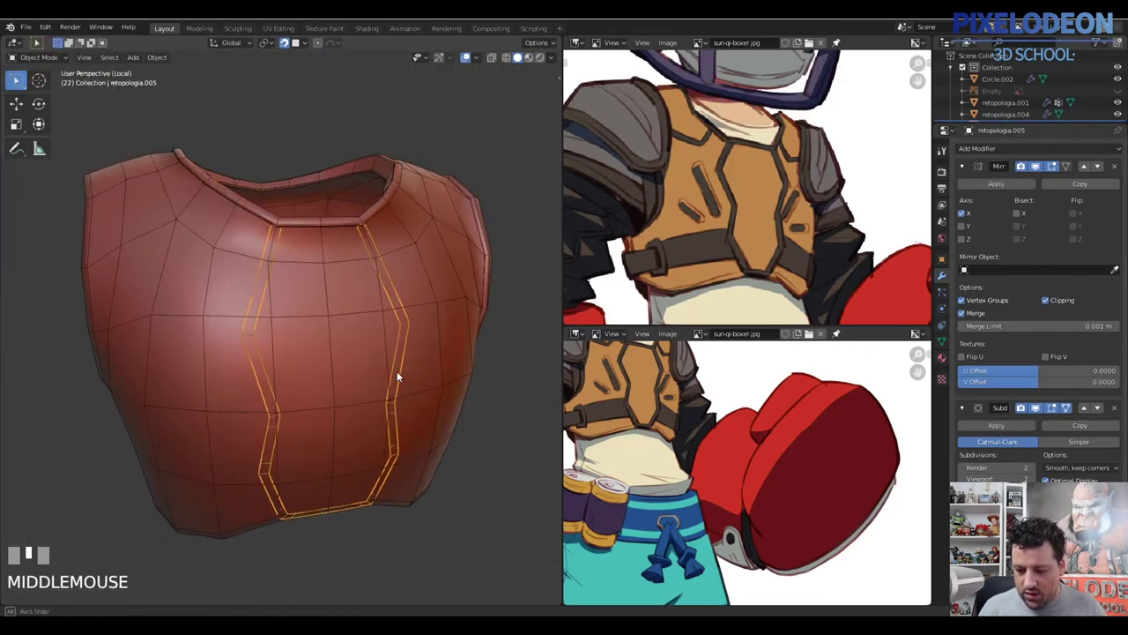
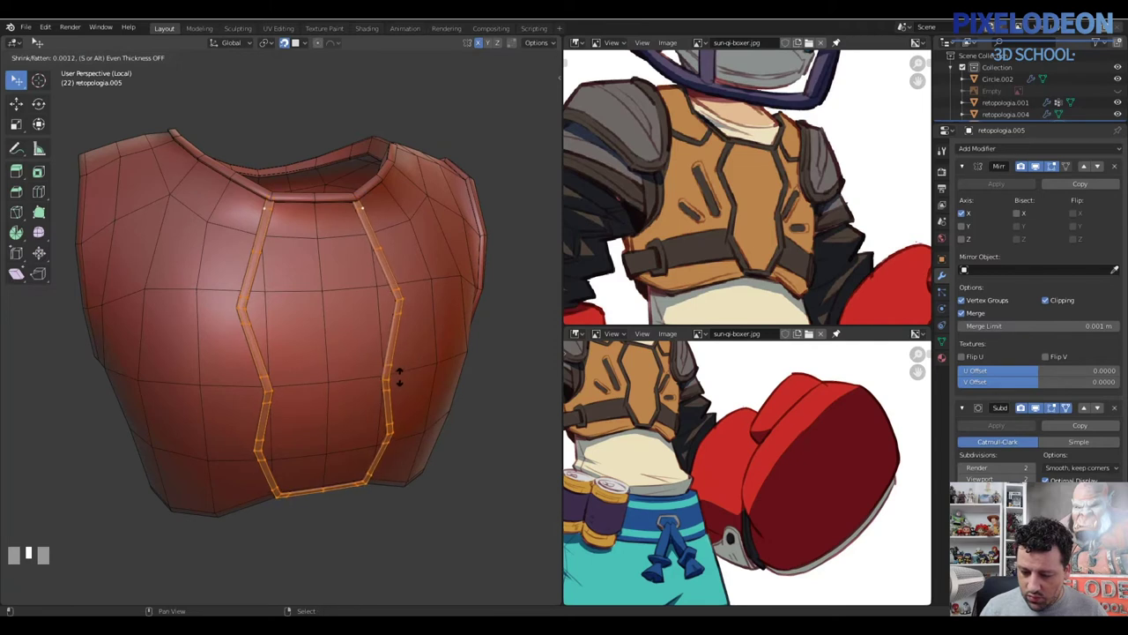
Confirm the shrink/fatten so both strips stand off the chest and orbit to review them
{"action": "left_click", "coordinate": [413, 373]}
{"action": "key", "text": "Tab"}
{"action": "left_click_drag", "start_coordinate": [408, 357], "coordinate": [477, 61]}
{"action": "left_click_drag", "start_coordinate": [477, 61], "coordinate": [375, 359]}
{"action": "left_click_drag", "start_coordinate": [375, 360], "coordinate": [477, 67]}
Add and slide support edge loops along the strips and inspect them in front view
{"action": "key", "text": "a"}
{"action": "key", "text": "alt+q"}
{"action": "left_click_drag", "start_coordinate": [477, 67], "coordinate": [283, 356]}
{"action": "right_click", "coordinate": [283, 356]}
{"action": "key", "text": "Tab"}
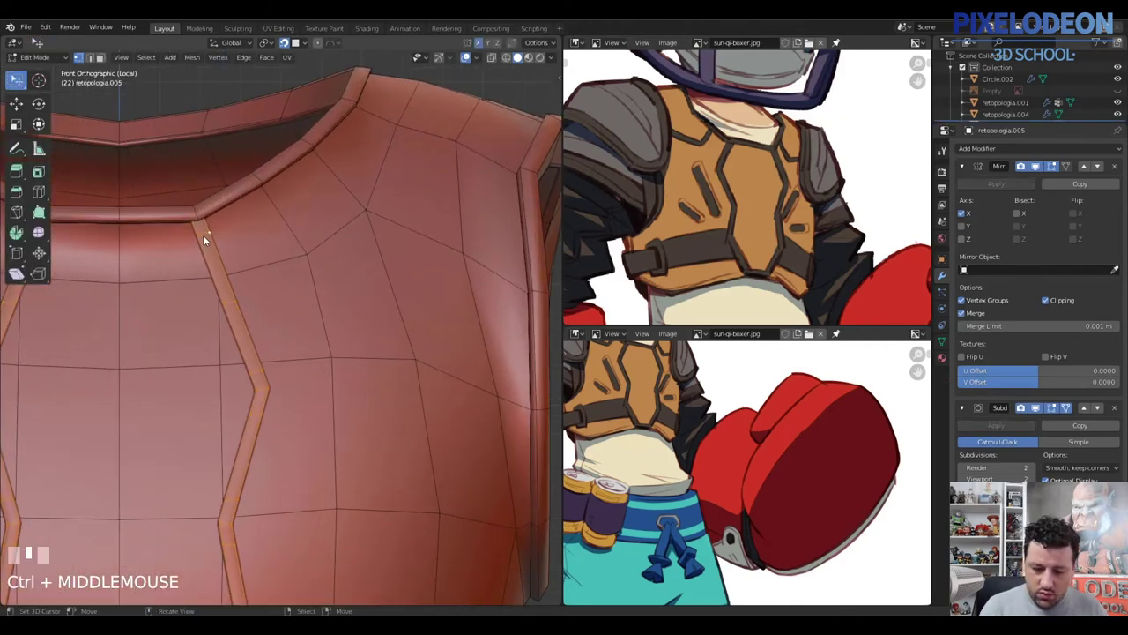
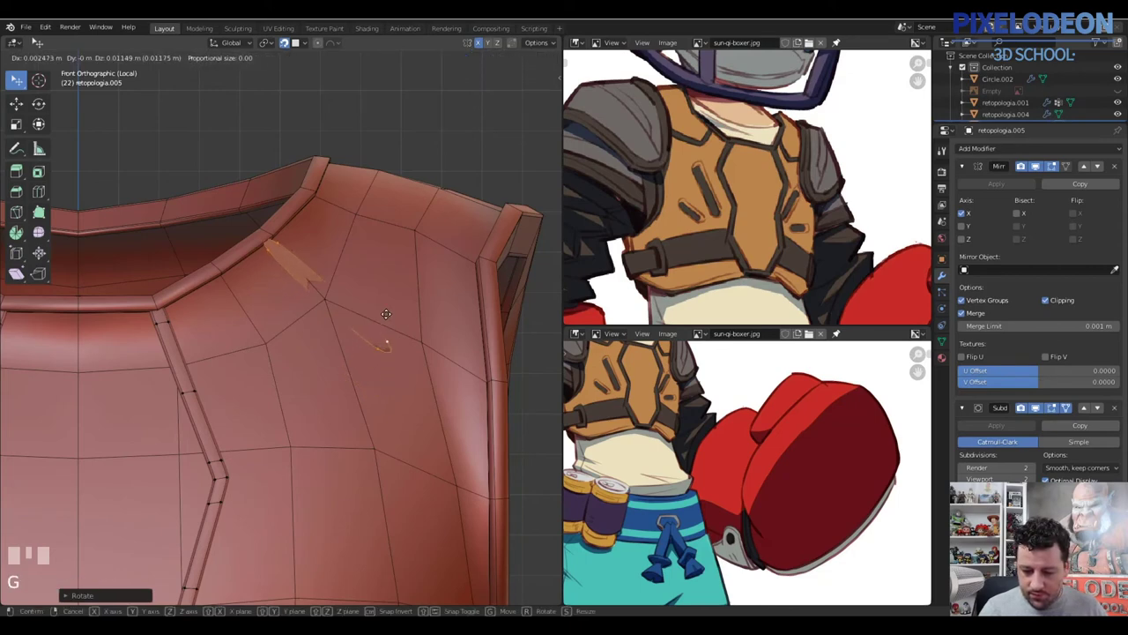
Place the strap piece below the collar rim and verify it in wireframe against the surface
{"action": "left_click", "coordinate": [381, 318]}
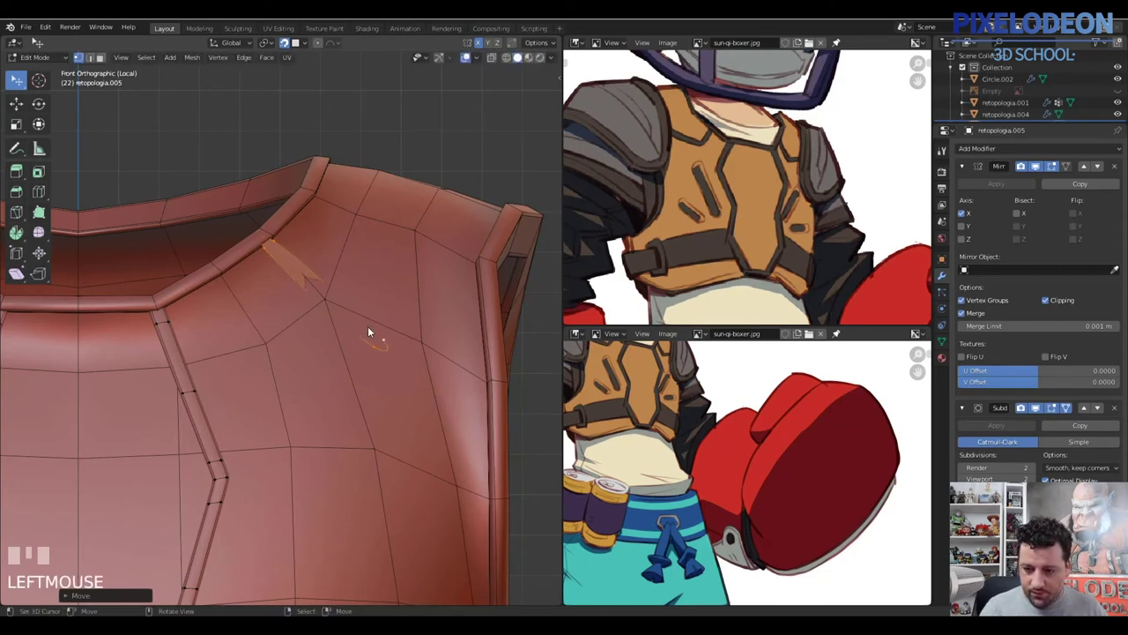
{"action": "key", "text": "z"}
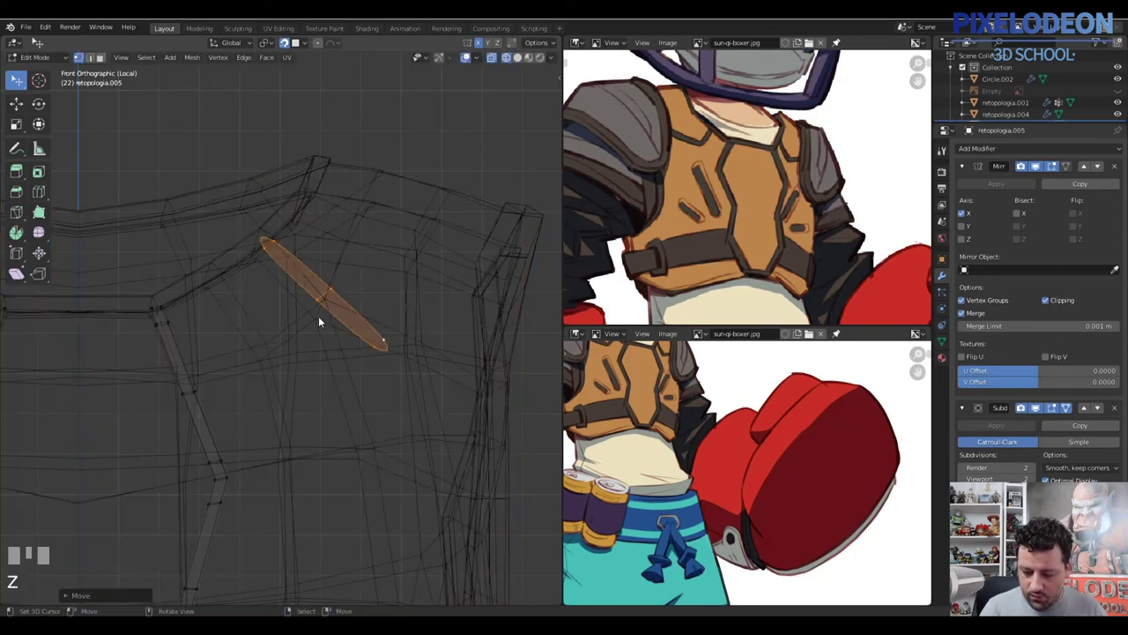
{"action": "right_click", "coordinate": [388, 342]}
{"action": "right_click", "coordinate": [380, 350]}
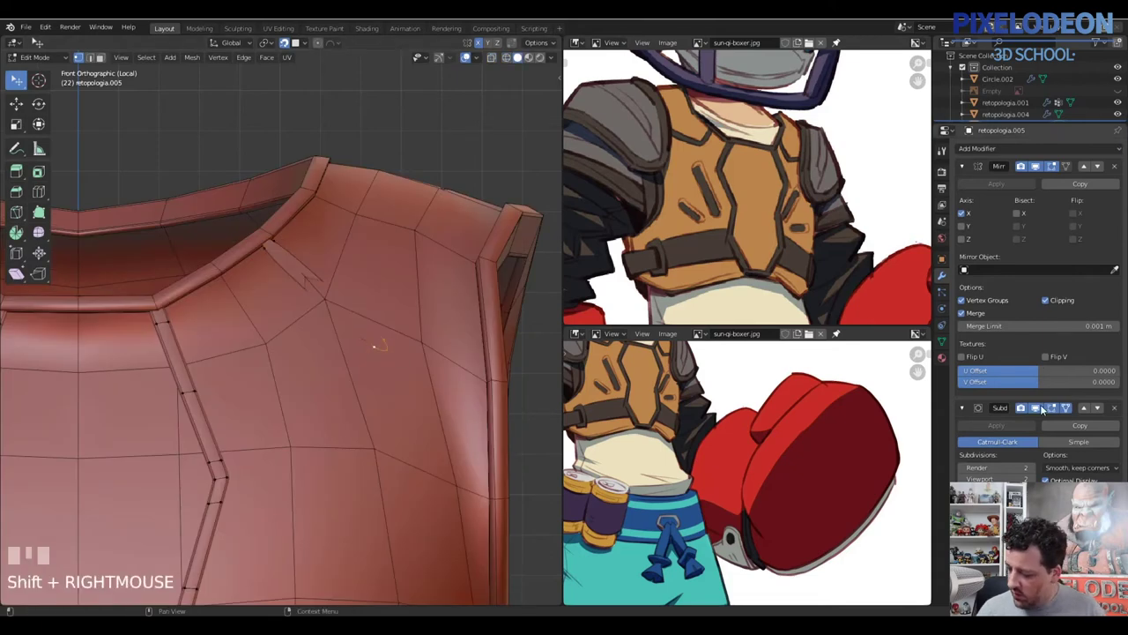
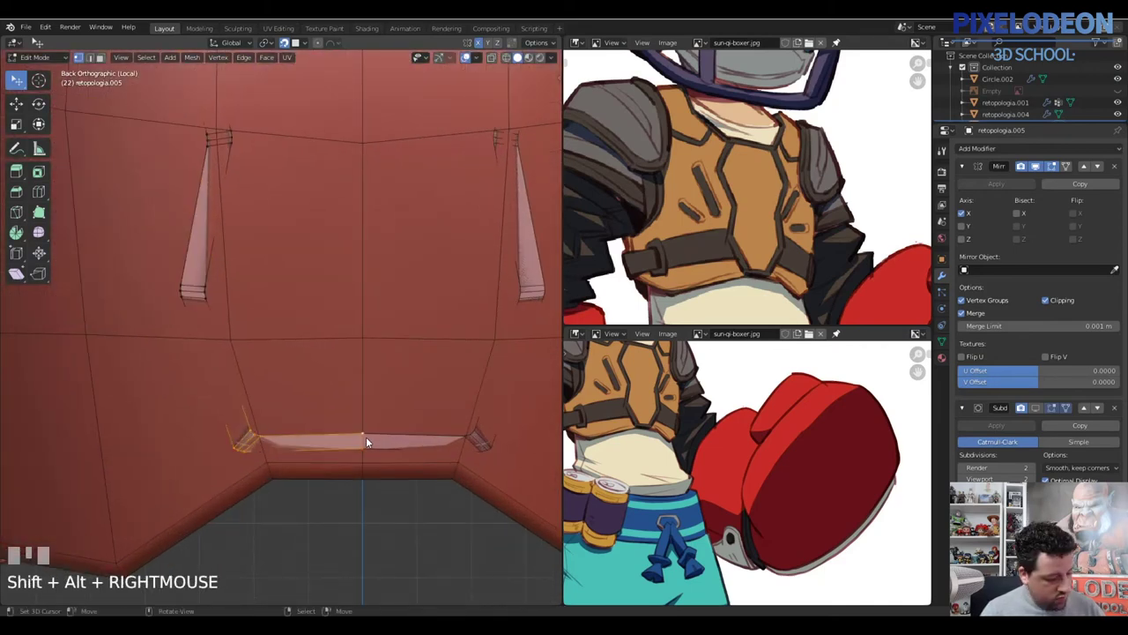
Move the band's bottom edge vertically, then switch to retopologia.004 and select its whole linked half
{"action": "key", "text": "g"}
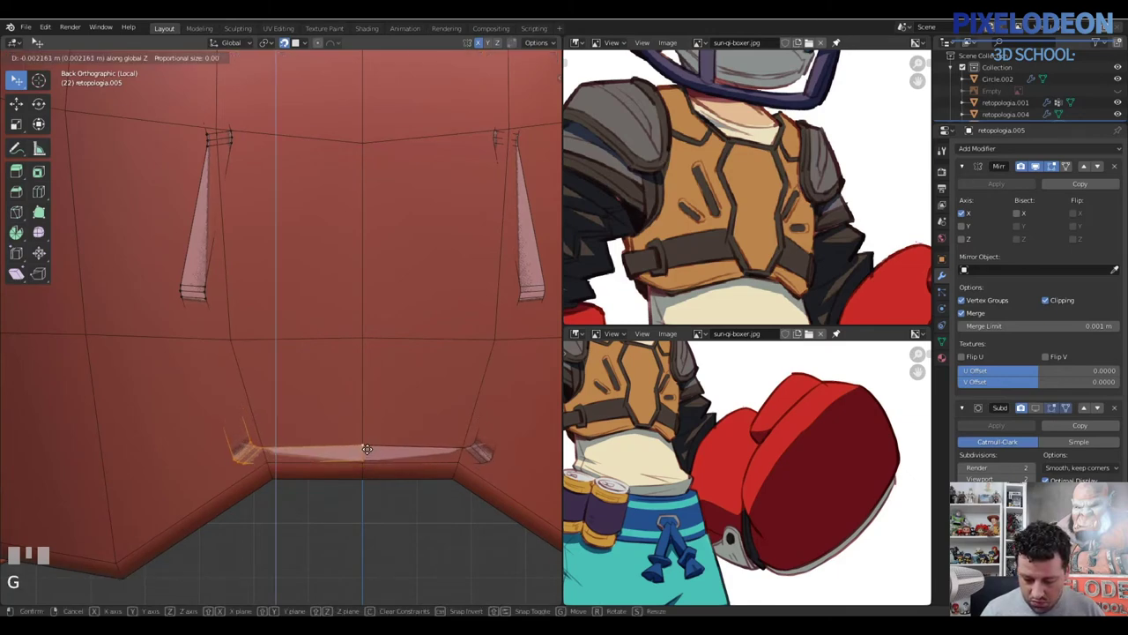
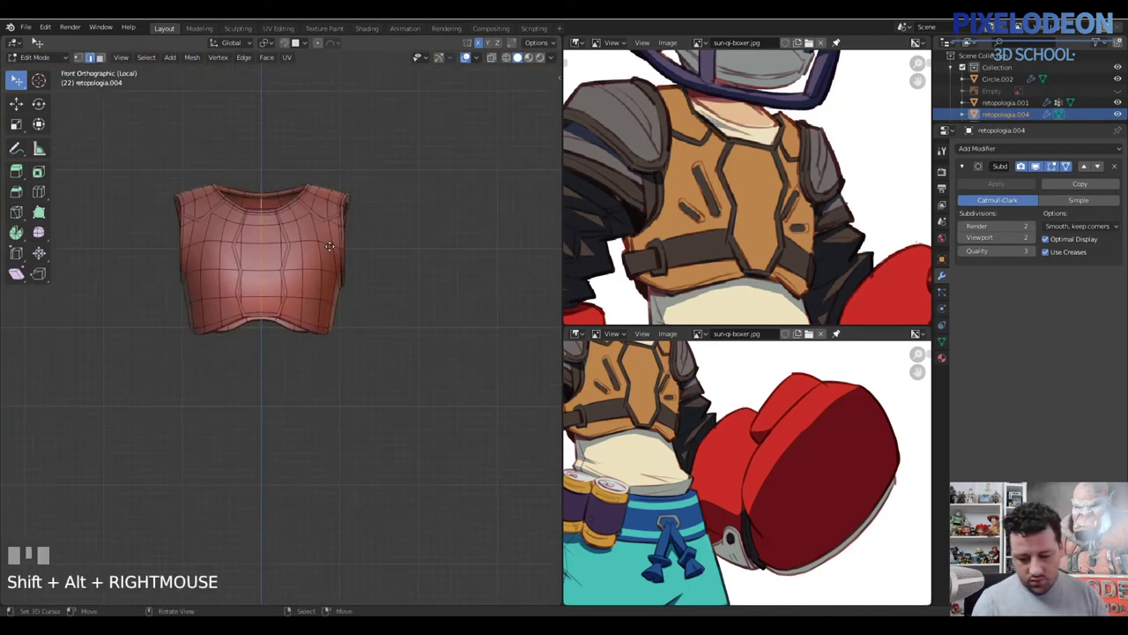
{"action": "key", "text": "v"}
{"action": "right_click", "coordinate": [245, 232]}
{"action": "key", "text": "l"}
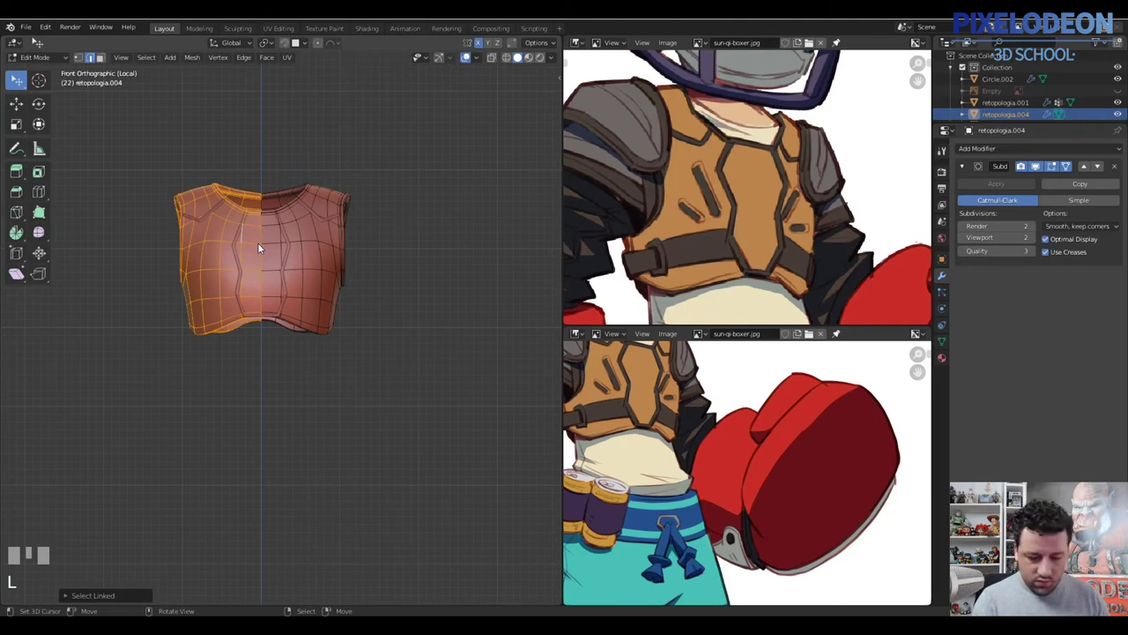
Orbit below the vest to check the smoothed front seam, then return to mesh editing
{"action": "left_click_drag", "start_coordinate": [1008, 145], "coordinate": [297, 310]}
{"action": "left_click_drag", "start_coordinate": [297, 311], "coordinate": [330, 286]}
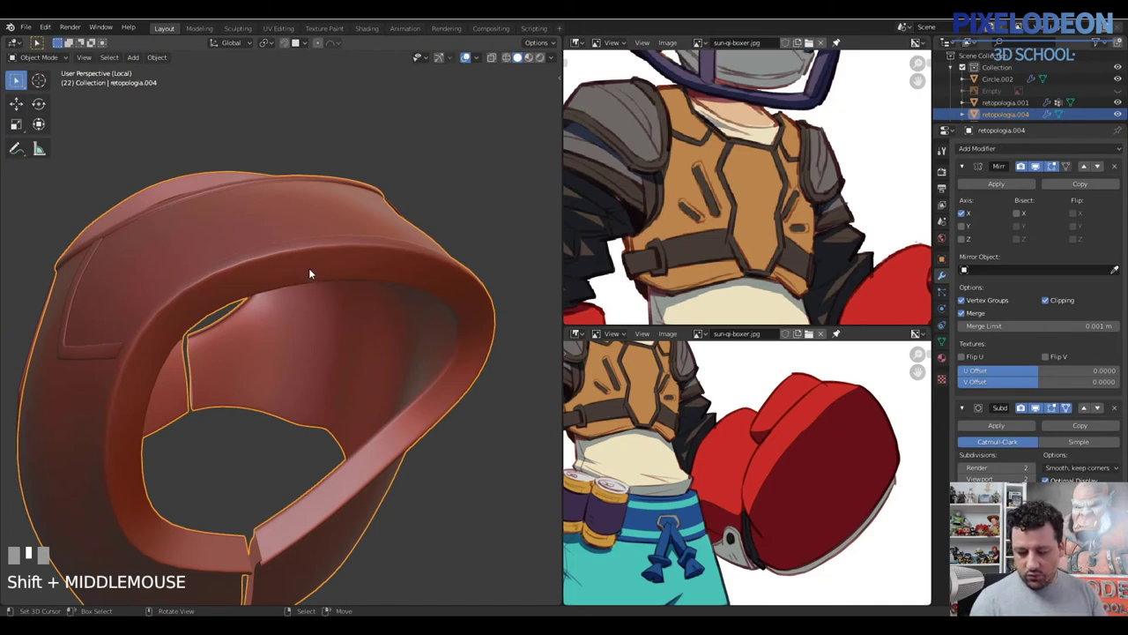
{"action": "middle_click", "coordinate": [285, 343]}
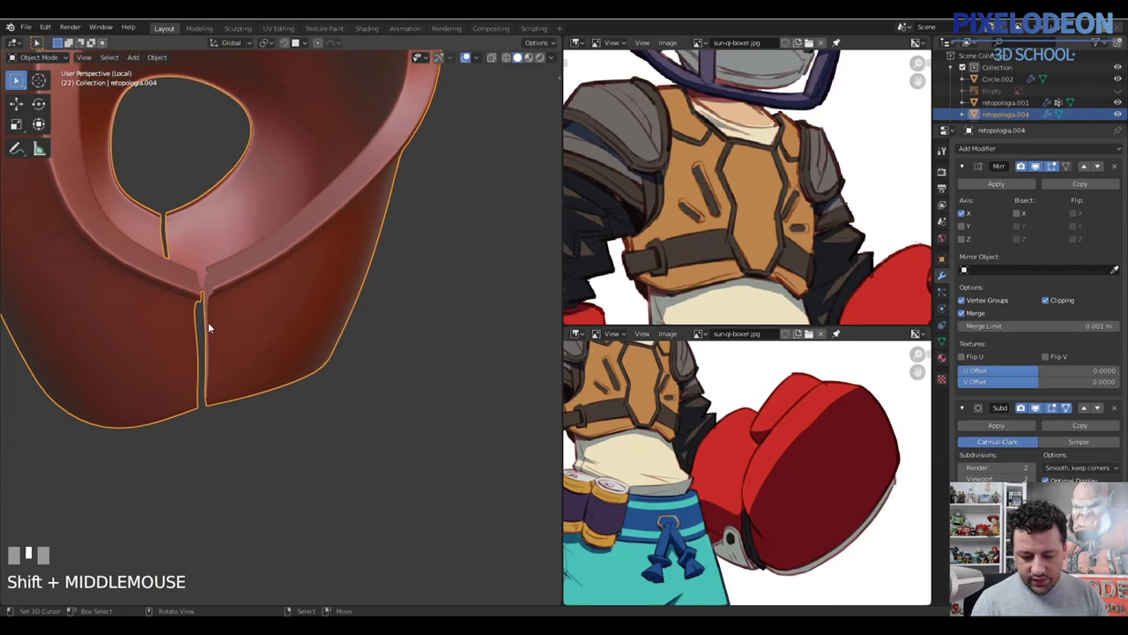
{"action": "key", "text": "Tab"}
Hide the surrounding faces and fill new faces across the top of the side strip
{"action": "middle_click", "coordinate": [242, 278]}
{"action": "key", "text": "3"}
{"action": "left_click_drag", "start_coordinate": [224, 265], "coordinate": [201, 244]}
{"action": "right_click", "coordinate": [201, 245]}
{"action": "key", "text": "h"}
{"action": "left_click_drag", "start_coordinate": [289, 256], "coordinate": [250, 367]}
{"action": "key", "text": "2"}
{"action": "right_click", "coordinate": [250, 368]}
{"action": "left_click_drag", "start_coordinate": [244, 356], "coordinate": [218, 375]}
{"action": "right_click", "coordinate": [217, 376]}
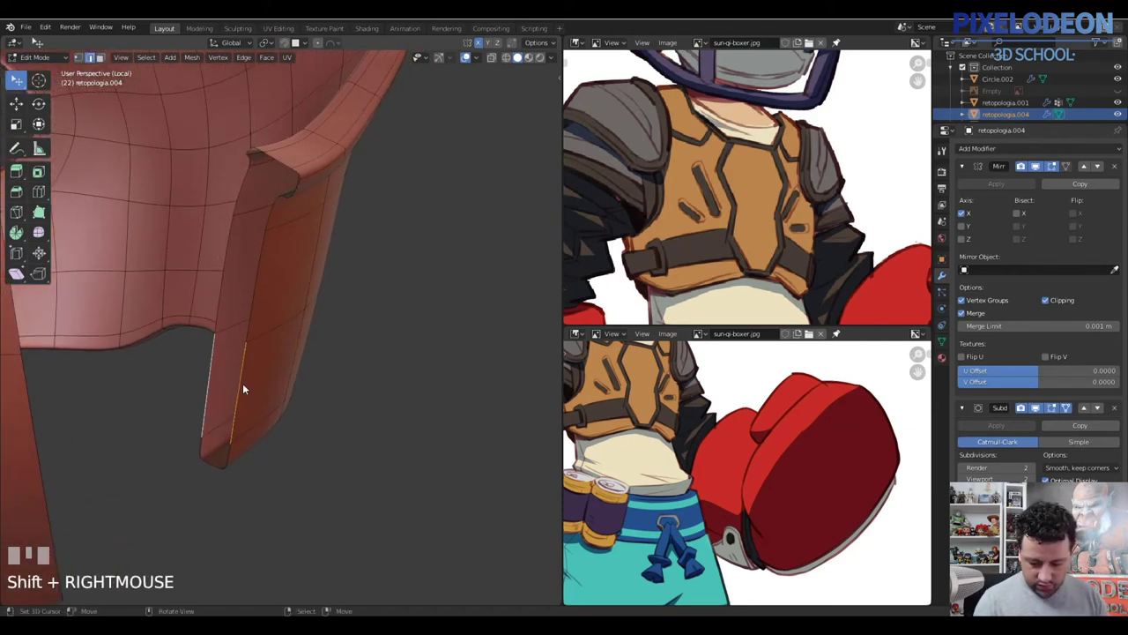
{"action": "key", "text": "f"}
{"action": "right_click", "coordinate": [235, 334]}
{"action": "key", "text": "f"}
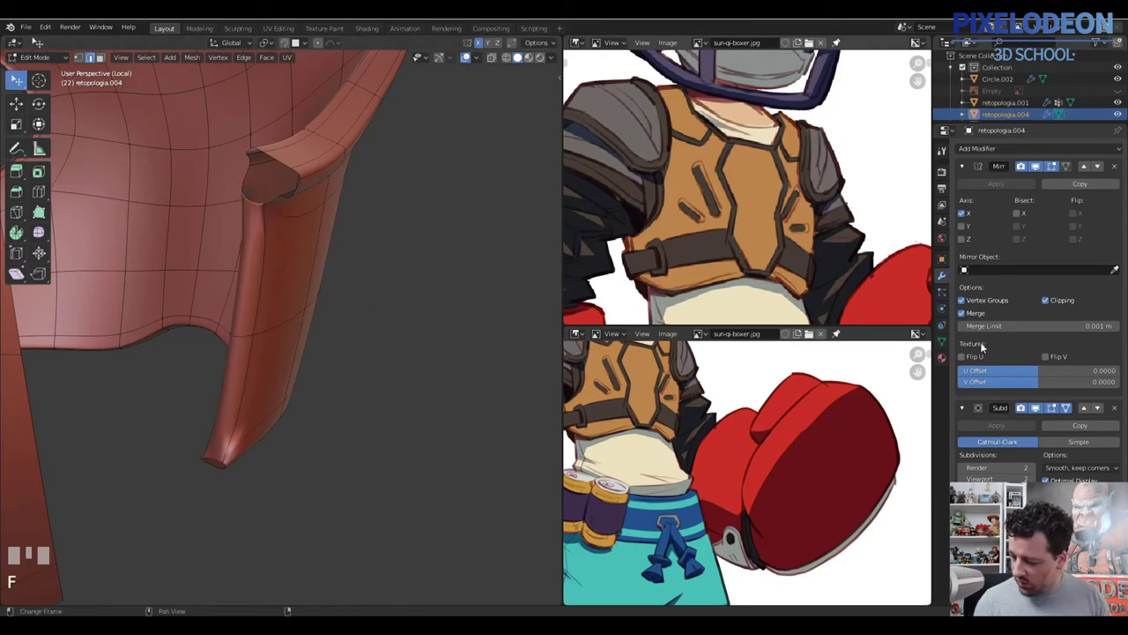
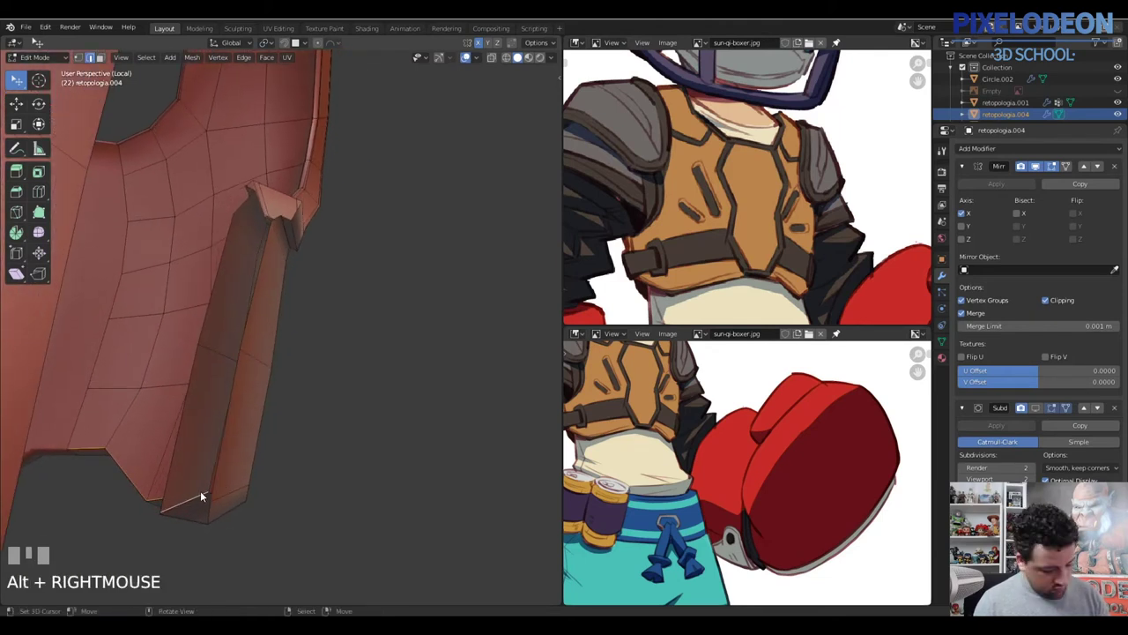
Slide an edge loop tighter along the strip and fill the remaining faces toward the armhole rim
{"action": "key", "text": "g"}
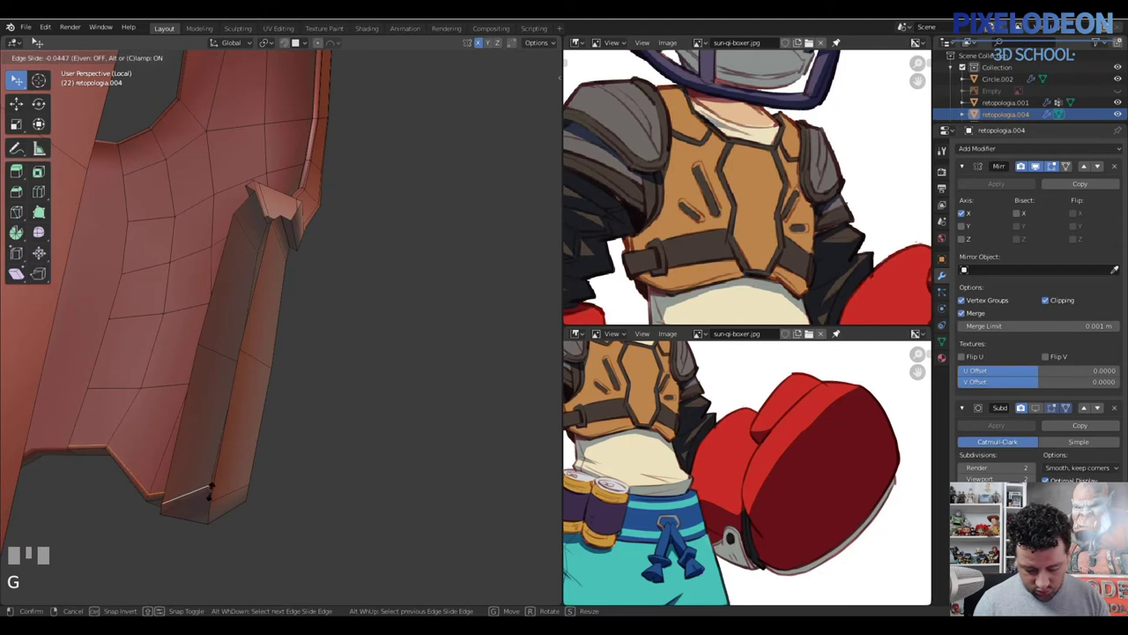
{"action": "left_click", "coordinate": [204, 504]}
{"action": "key", "text": "2"}
{"action": "right_click", "coordinate": [193, 518]}
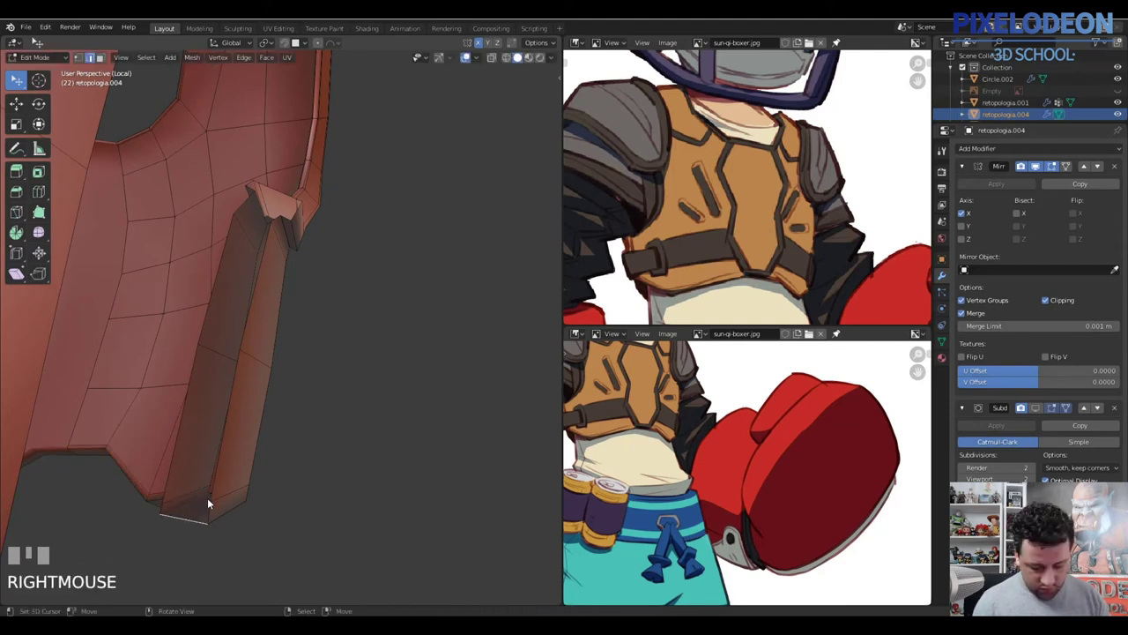
{"action": "key", "text": "f"}
{"action": "left_click_drag", "start_coordinate": [259, 294], "coordinate": [318, 238]}
{"action": "key", "text": "f"}
{"action": "right_click", "coordinate": [318, 238]}
{"action": "key", "text": "f"}
{"action": "right_click", "coordinate": [196, 148]}
{"action": "key", "text": "f"}
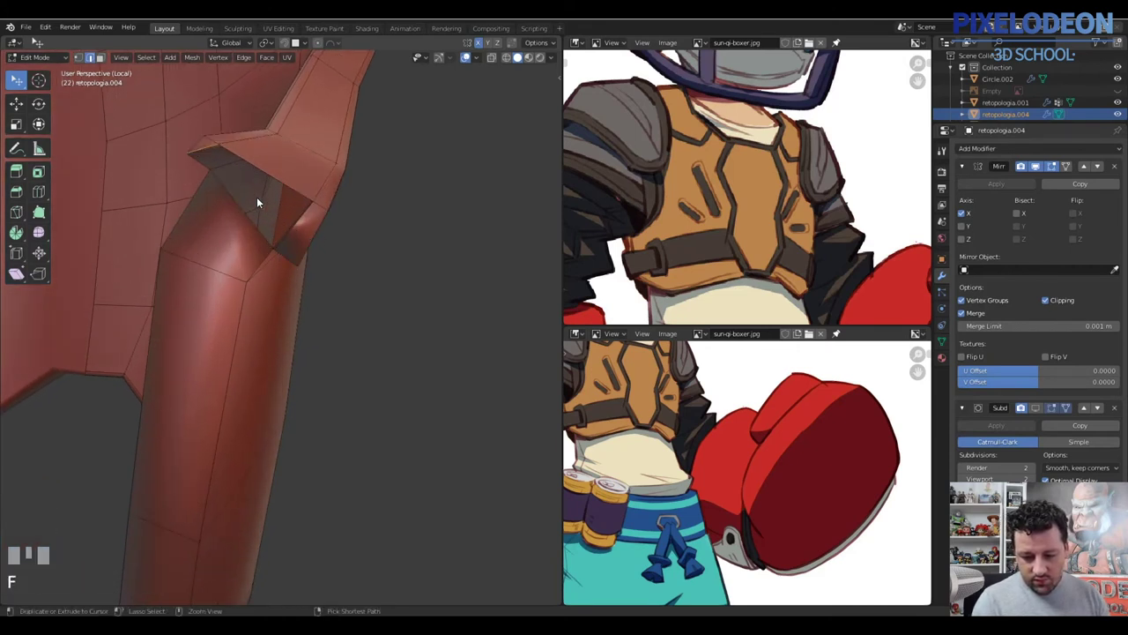
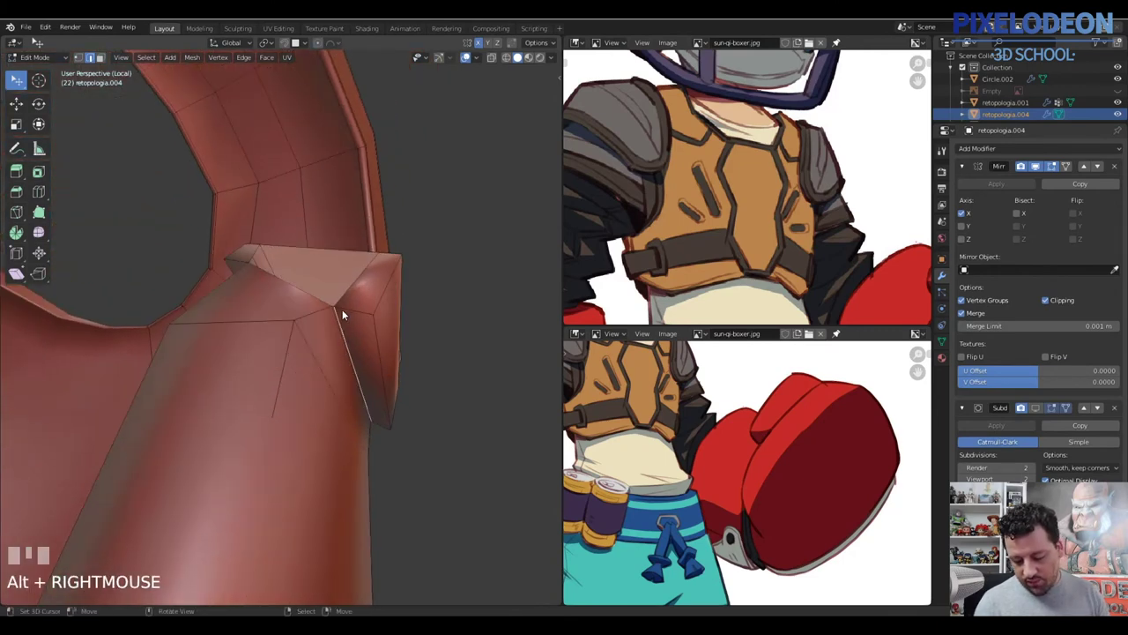
Pull the strip's tip outward into a pointed tab tucked under the armhole rim
{"action": "left_click_drag", "start_coordinate": [348, 325], "coordinate": [572, 464]}
{"action": "left_click_drag", "start_coordinate": [572, 464], "coordinate": [343, 380]}
{"action": "left_click_drag", "start_coordinate": [343, 380], "coordinate": [997, 399]}
{"action": "left_click", "coordinate": [996, 399]}
{"action": "left_click_drag", "start_coordinate": [300, 331], "coordinate": [308, 395]}
{"action": "right_click", "coordinate": [307, 395]}
{"action": "key", "text": "f"}
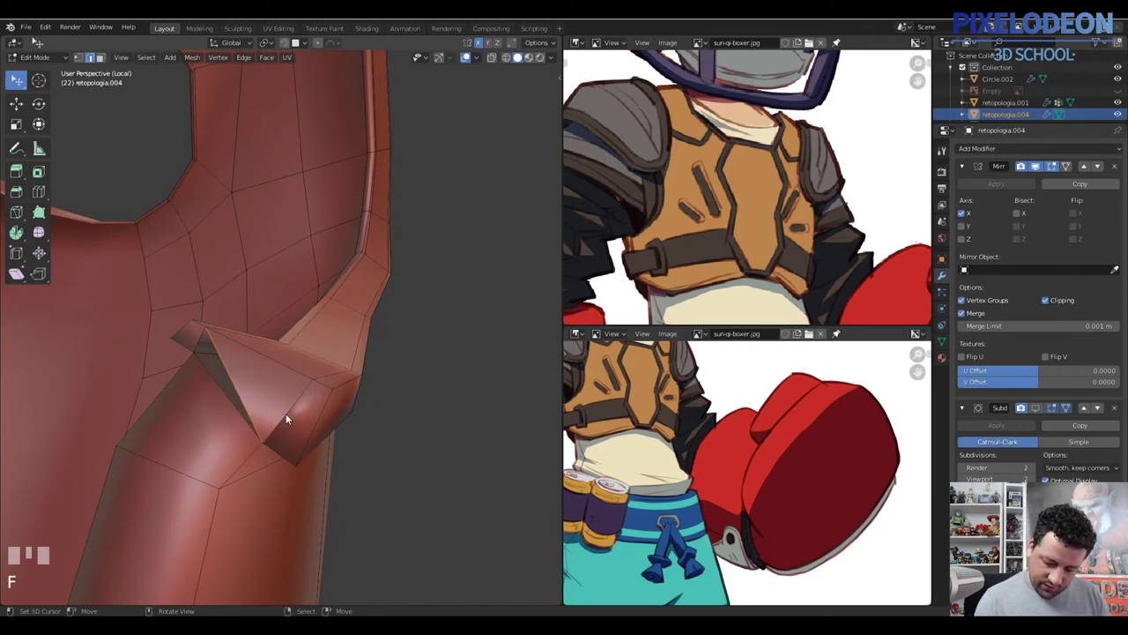
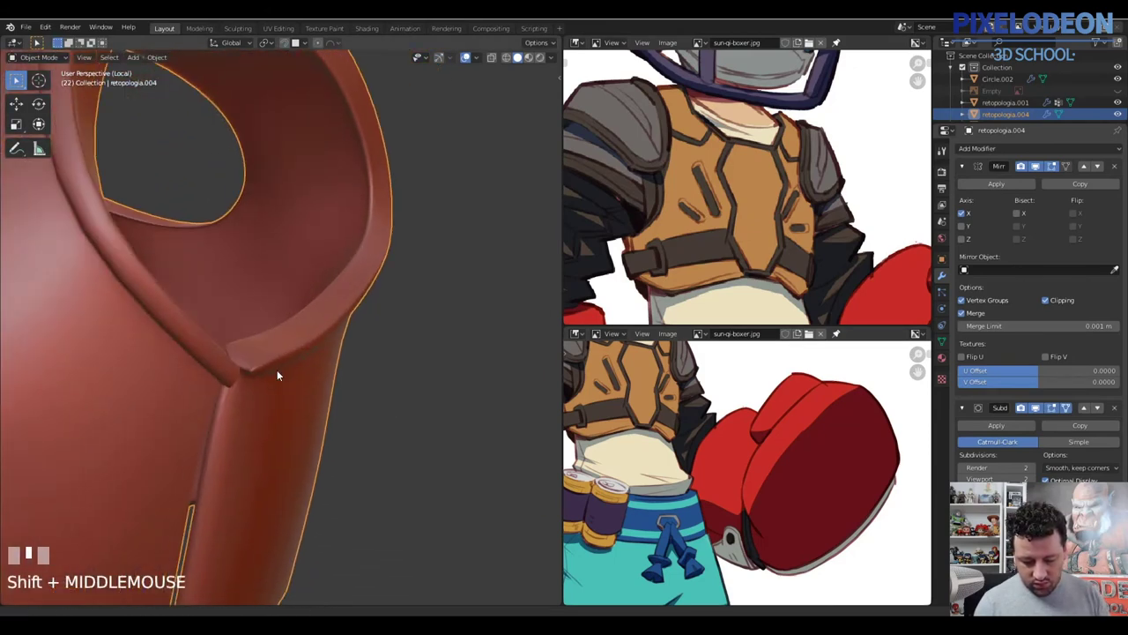
Add a loop cut along the strip and inset its top faces into a raised rounded band
{"action": "key", "text": "Tab"}
{"action": "key", "text": "ctrl+r"}
{"action": "left_click", "coordinate": [203, 308]}
{"action": "left_click_drag", "start_coordinate": [223, 309], "coordinate": [234, 291]}
{"action": "key", "text": "3"}
{"action": "right_click", "coordinate": [233, 291]}
{"action": "right_click", "coordinate": [233, 298]}
{"action": "key", "text": "ctrl+KP_Add"}
{"action": "key", "text": "ctrl+KP_Subtract"}
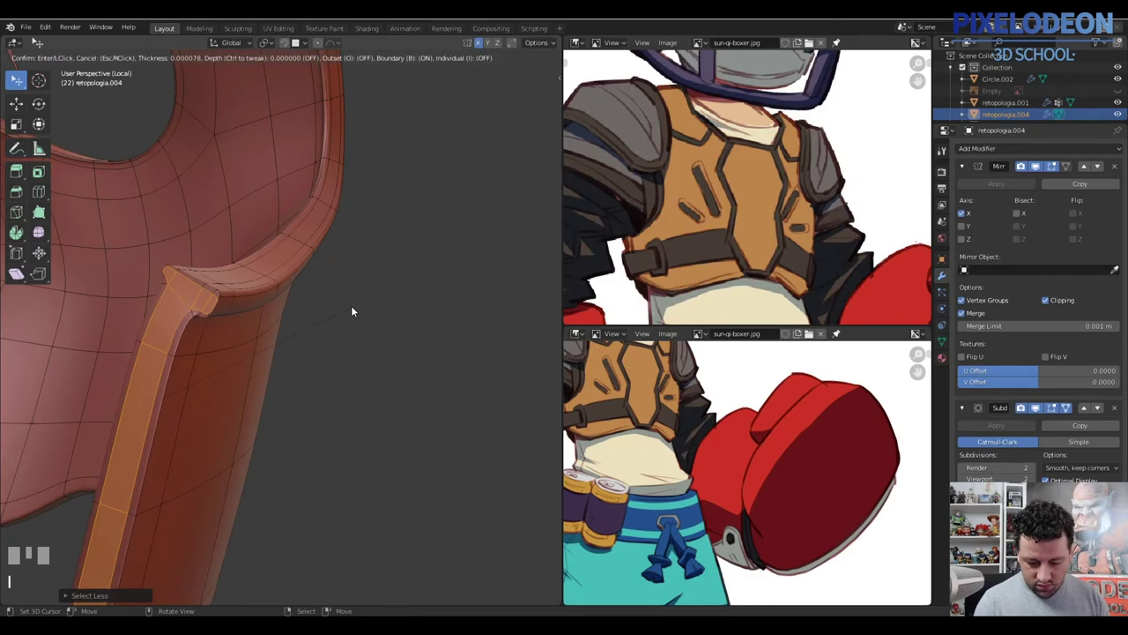
{"action": "left_click", "coordinate": [343, 313]}
Leave and re-enter editing briefly while orbiting to inspect the raised band
{"action": "left_click_drag", "start_coordinate": [374, 249], "coordinate": [241, 282]}
{"action": "key", "text": "Tab"}
{"action": "key", "text": "Tab"}
{"action": "right_click", "coordinate": [148, 265]}
{"action": "middle_click", "coordinate": [151, 262]}
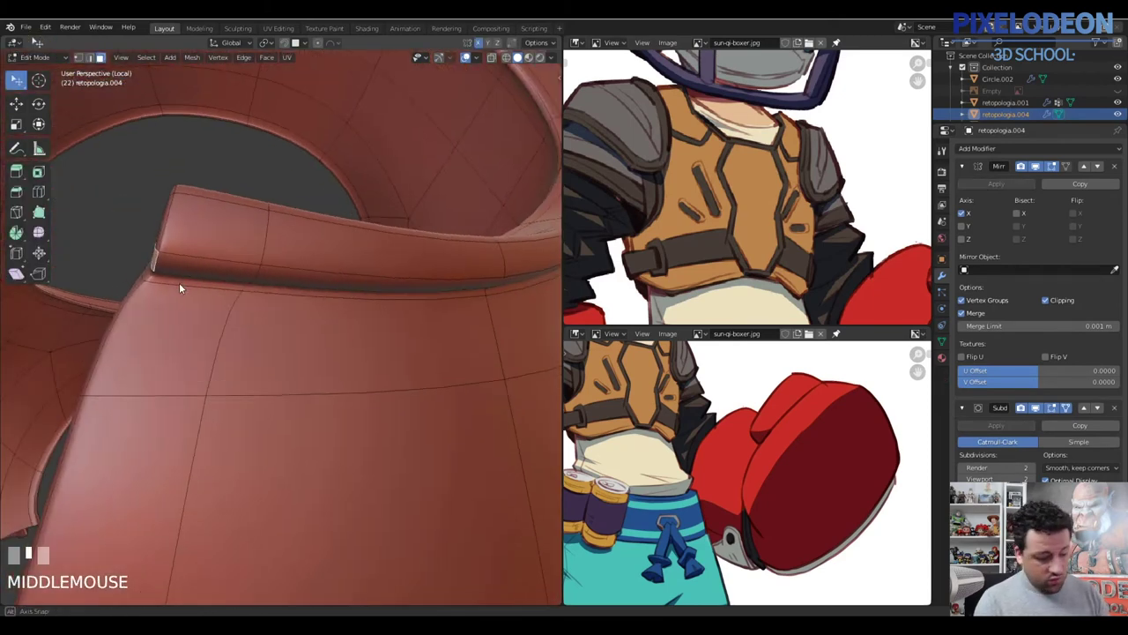
Scale the vest panel's side edge loop flat along X so it ends cleanly, then unhide the rest of the mesh
{"action": "key", "text": "alt+q"}
{"action": "middle_click", "coordinate": [248, 274]}
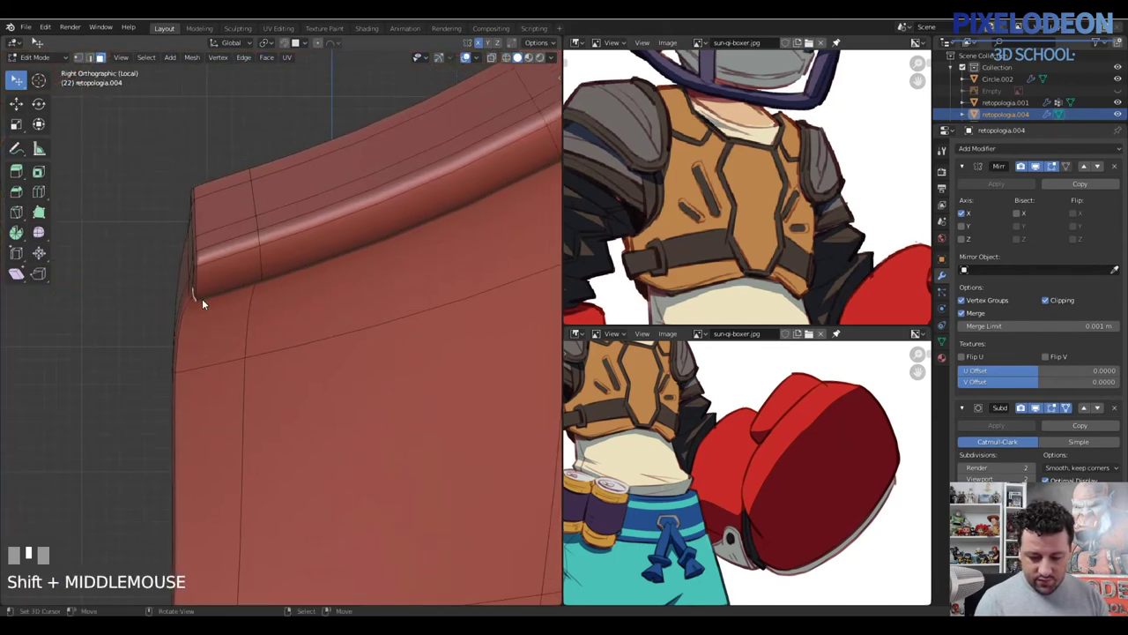
{"action": "key", "text": "Tab"}
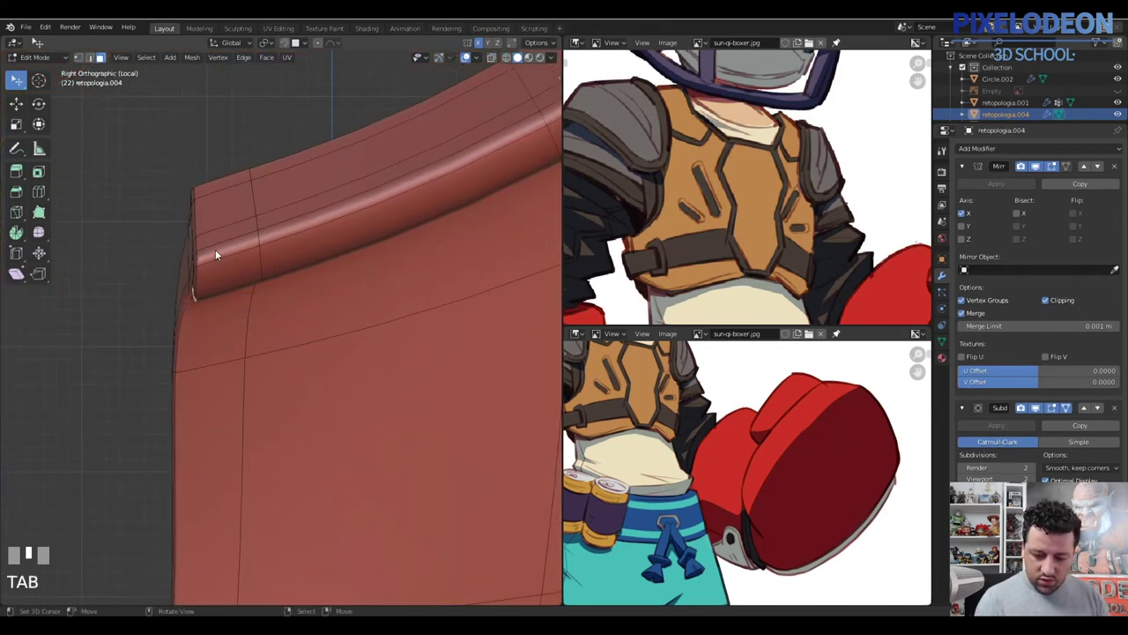
{"action": "right_click", "coordinate": [222, 253]}
{"action": "key", "text": "ctrl+KP_Add"}
{"action": "key", "text": "ctrl+KP_Subtract"}
{"action": "key", "text": "s"}
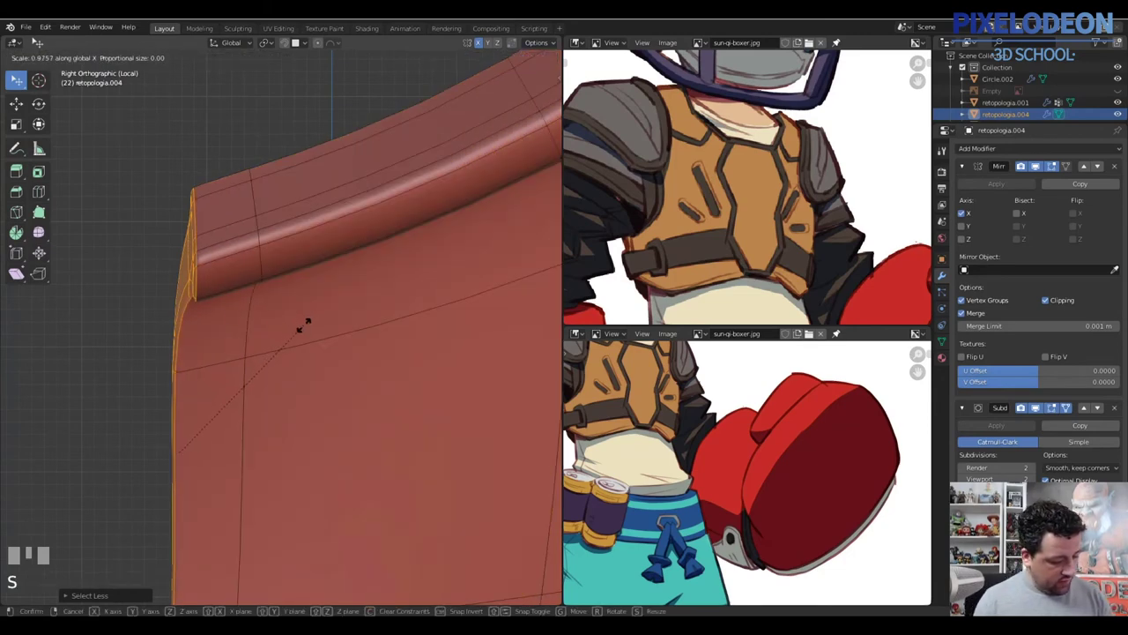
{"action": "left_click_drag", "start_coordinate": [301, 349], "coordinate": [273, 363]}
{"action": "key", "text": "Tab"}
{"action": "key", "text": "Tab"}
{"action": "key", "text": "alt+h"}
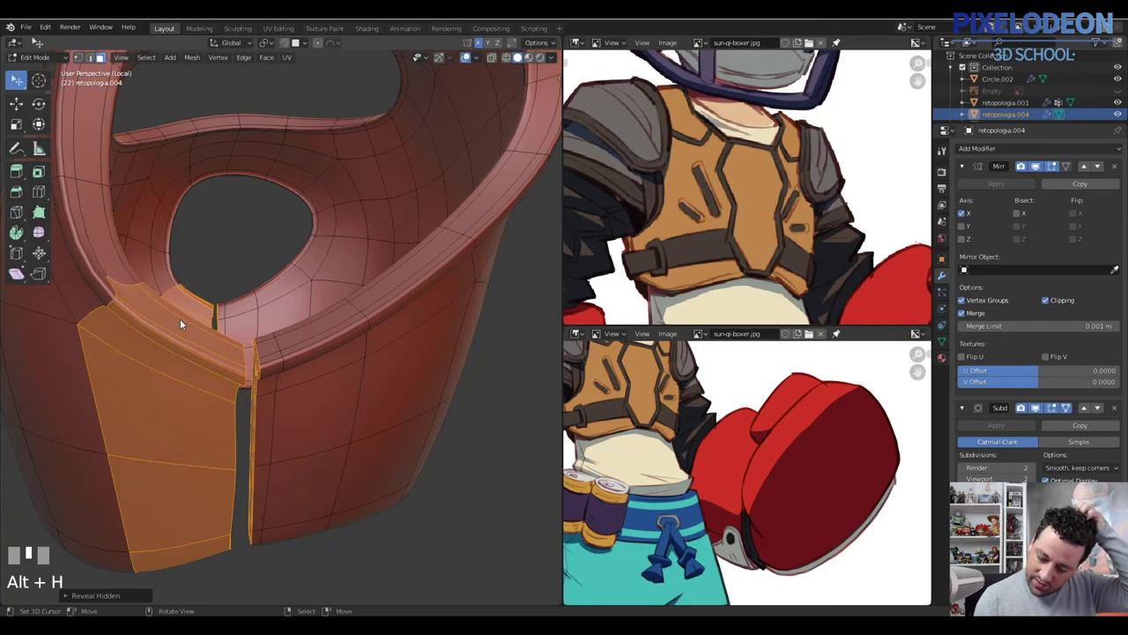
Delete the faces of the side strip joining the front and back panels
{"action": "middle_click", "coordinate": [225, 355]}
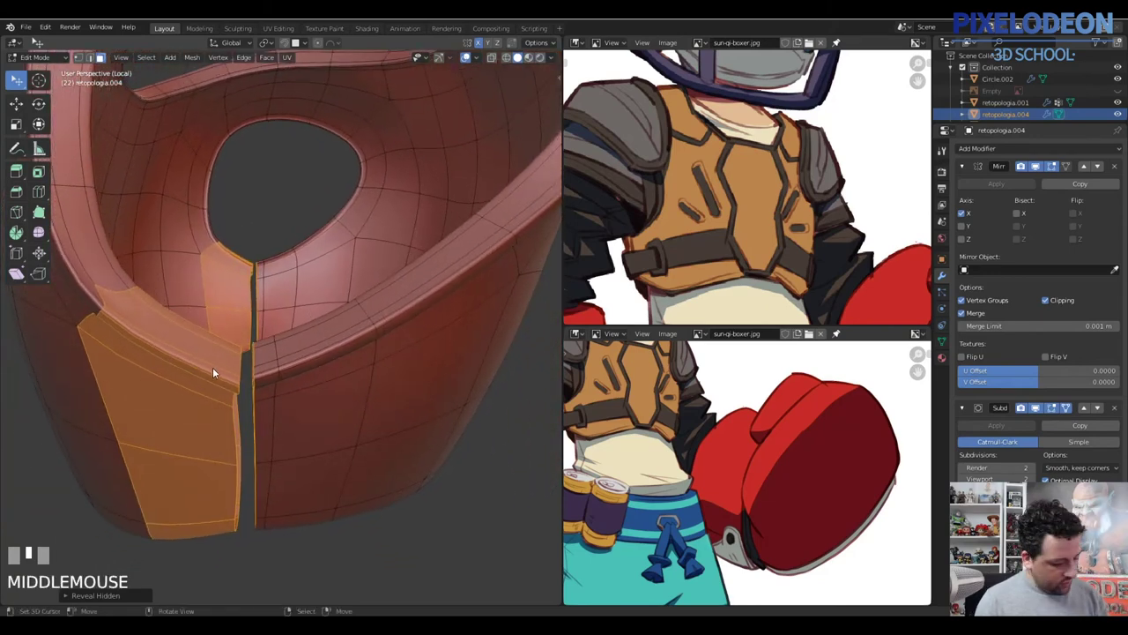
{"action": "key", "text": "3"}
{"action": "right_click", "coordinate": [212, 367]}
{"action": "right_click", "coordinate": [196, 346]}
{"action": "key", "text": "x"}
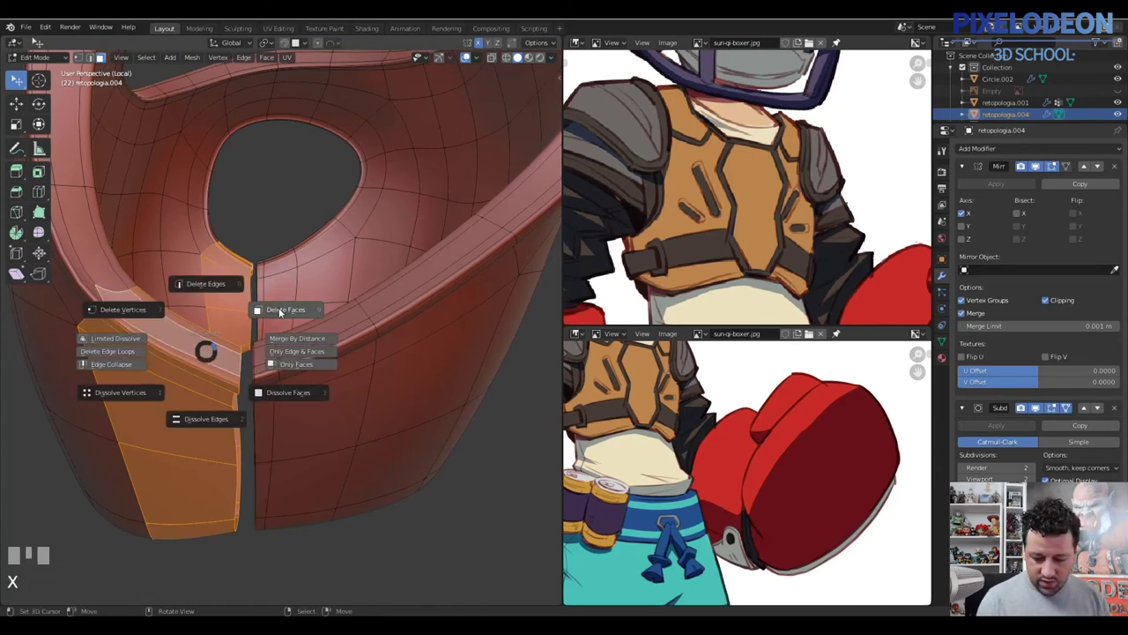
{"action": "left_click_drag", "start_coordinate": [282, 348], "coordinate": [283, 370]}
Scale the panel's open edge along one axis to neaten it and recalculate normals
{"action": "right_click", "coordinate": [283, 370]}
{"action": "key", "text": "ctrl+KP_Add"}
{"action": "key", "text": "ctrl+KP_Subtract"}
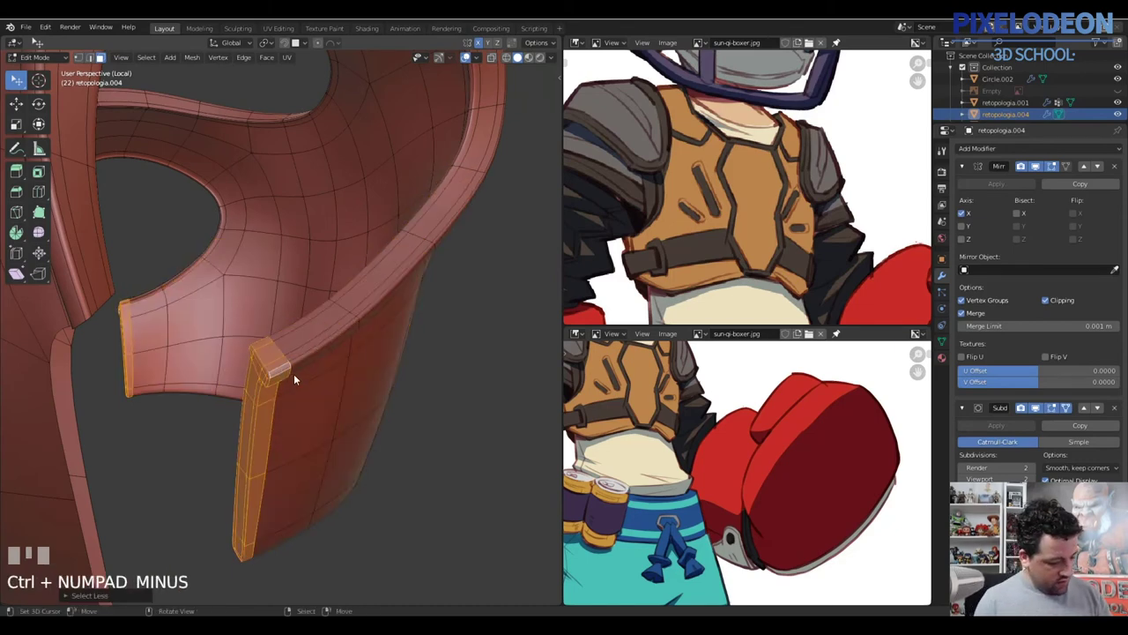
{"action": "key", "text": "shift+d"}
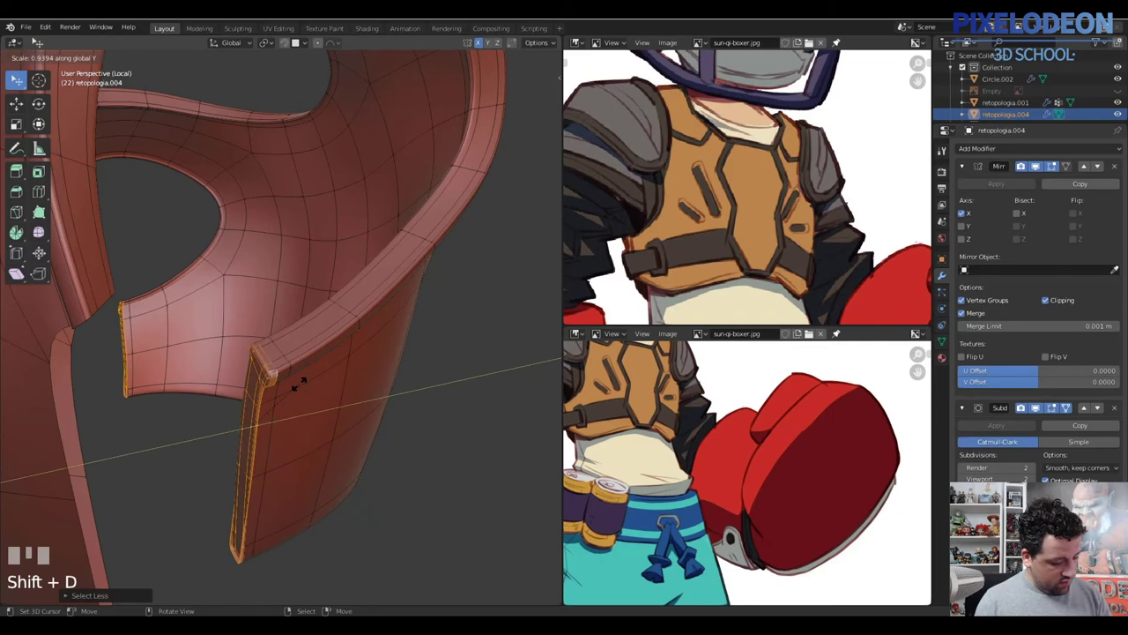
{"action": "key", "text": "Return"}
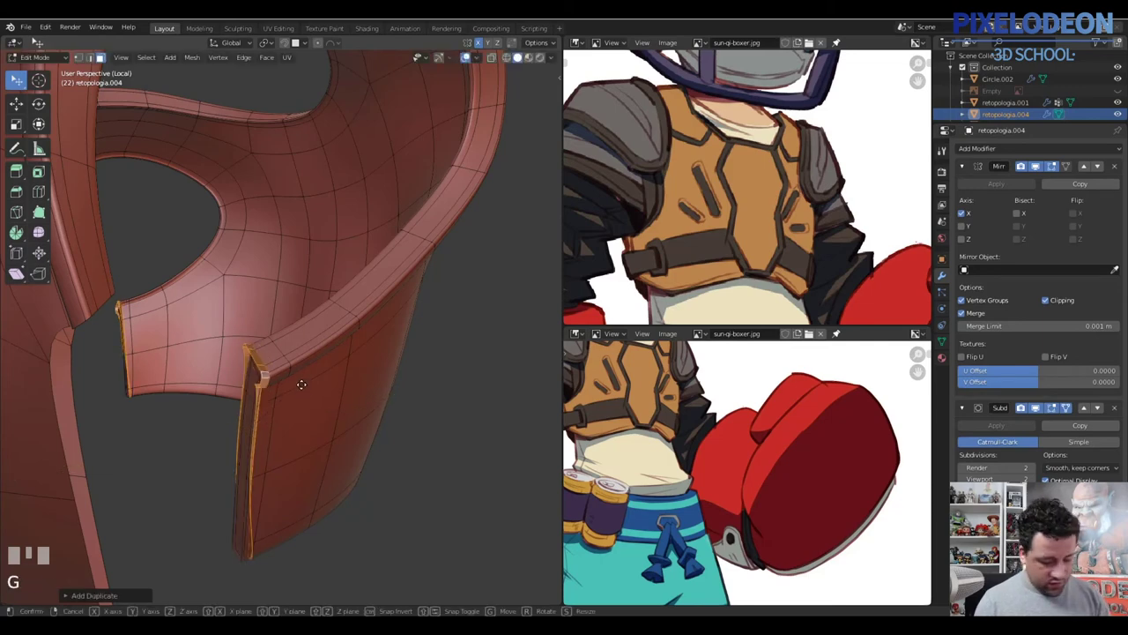
{"action": "left_click", "coordinate": [270, 397]}
{"action": "key", "text": "shift+n"}
{"action": "left_click_drag", "start_coordinate": [222, 374], "coordinate": [276, 488]}
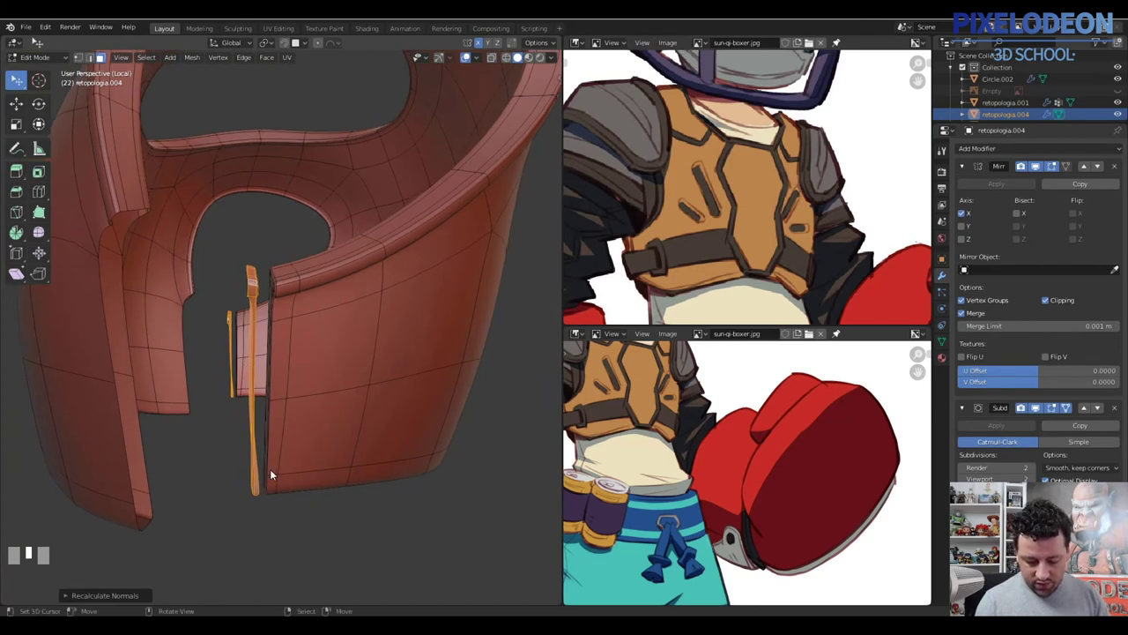
Undo the last change and nudge the front panel's bottom corner vertices into place
{"action": "middle_click", "coordinate": [264, 454]}
{"action": "key", "text": "ctrl+z"}
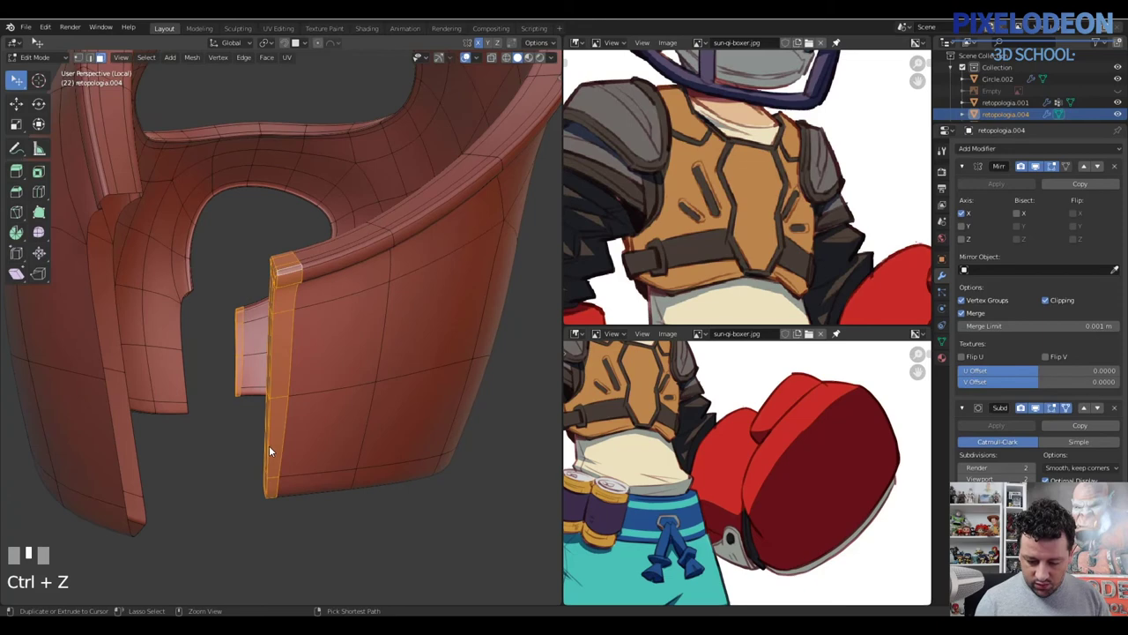
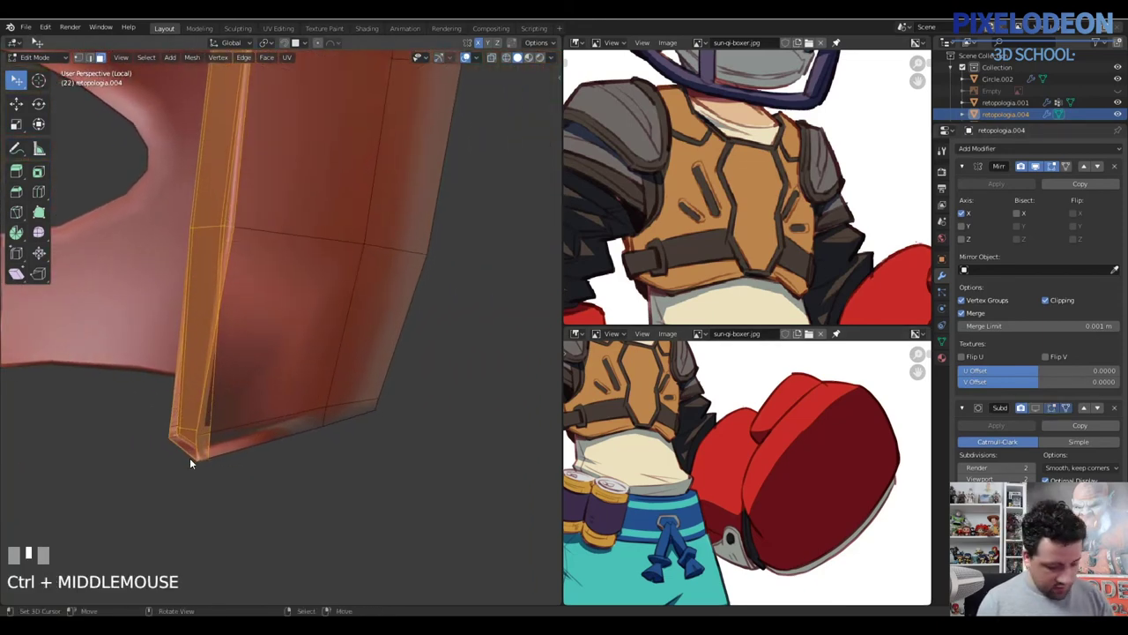
{"action": "key", "text": "2"}
{"action": "right_click", "coordinate": [194, 457]}
{"action": "left_click_drag", "start_coordinate": [196, 493], "coordinate": [206, 455]}
{"action": "right_click", "coordinate": [206, 455]}
{"action": "right_click", "coordinate": [173, 429]}
{"action": "key", "text": "g"}
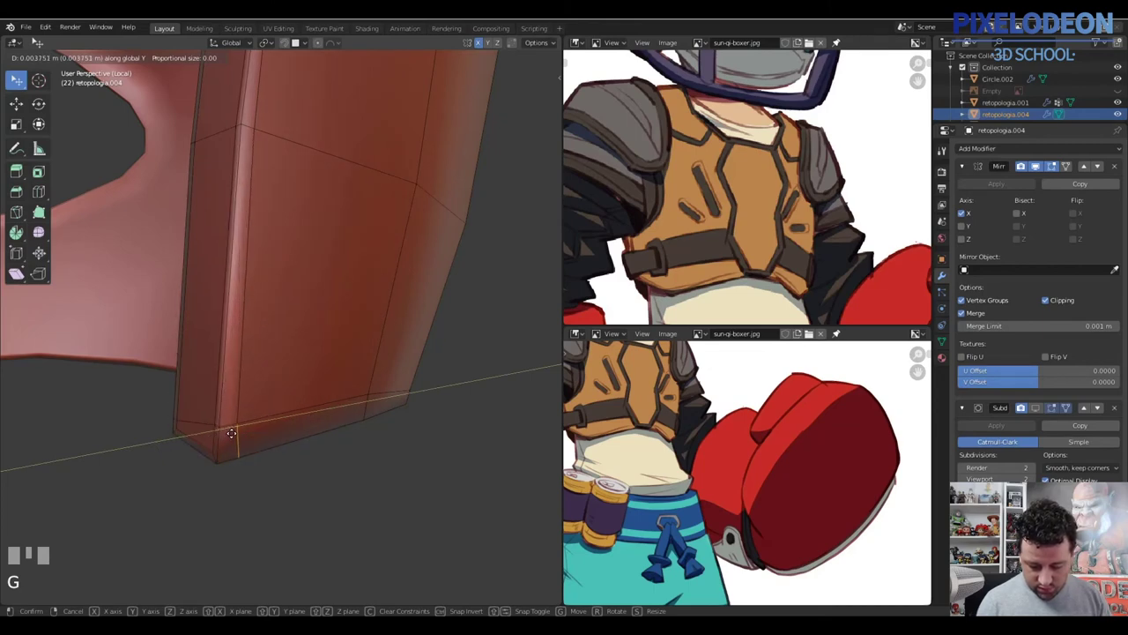
{"action": "left_click", "coordinate": [264, 412]}
Enlarge the panel's top side edge loop slightly, reposition it and recalculate normals
{"action": "left_click_drag", "start_coordinate": [241, 413], "coordinate": [223, 168]}
{"action": "key", "text": "3"}
{"action": "right_click", "coordinate": [223, 168]}
{"action": "left_click_drag", "start_coordinate": [218, 163], "coordinate": [213, 141]}
{"action": "right_click", "coordinate": [213, 141]}
{"action": "left_click_drag", "start_coordinate": [226, 163], "coordinate": [215, 125]}
{"action": "right_click", "coordinate": [215, 125]}
{"action": "key", "text": "ctrl+KP_Add"}
{"action": "key", "text": "ctrl+KP_Subtract"}
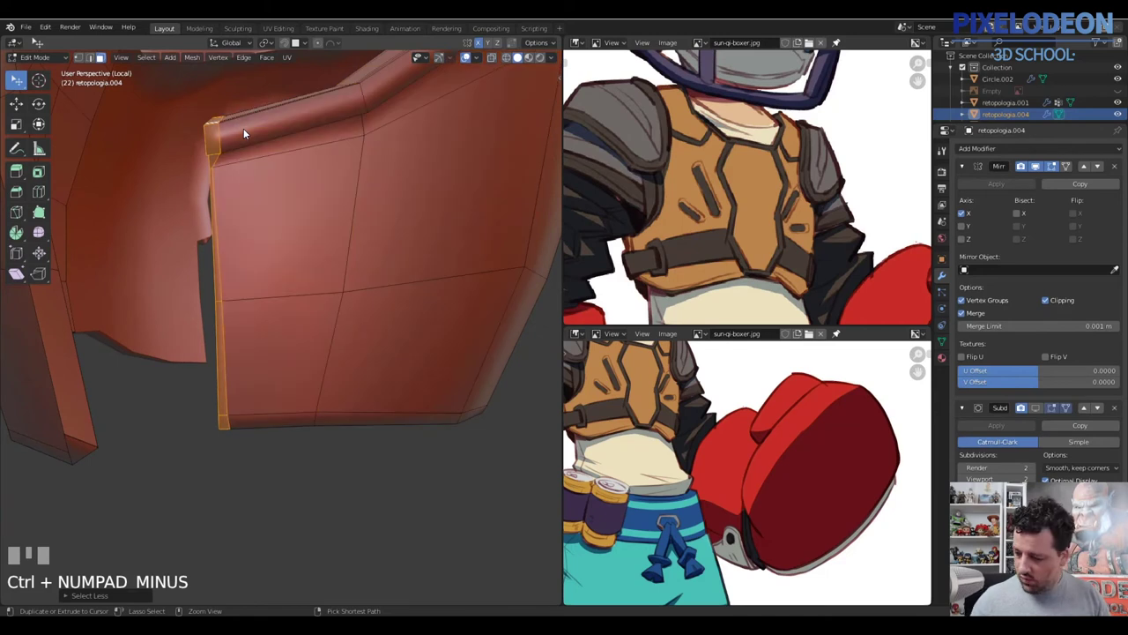
{"action": "key", "text": "shift+d"}
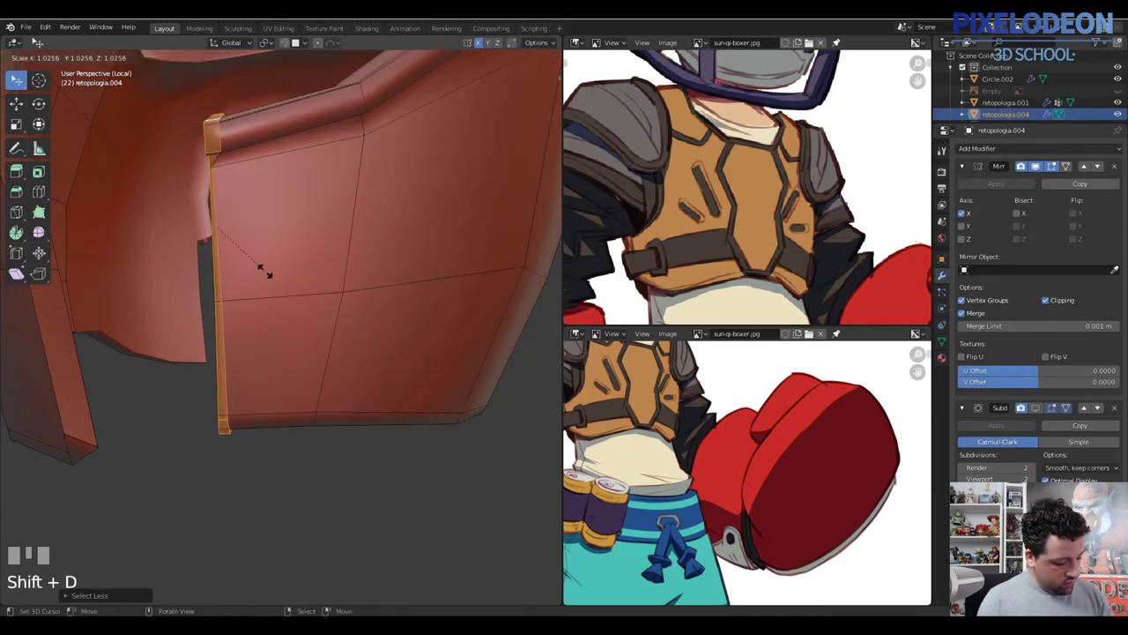
{"action": "key", "text": "Return"}
{"action": "left_click_drag", "start_coordinate": [311, 266], "coordinate": [292, 277]}
{"action": "key", "text": "g"}
{"action": "left_click", "coordinate": [292, 277]}
{"action": "key", "text": "shift+n"}
Select the thin strip at the back of the opening and bring up the save options
{"action": "left_click_drag", "start_coordinate": [314, 286], "coordinate": [308, 392]}
{"action": "key", "text": "2"}
{"action": "right_click", "coordinate": [309, 392]}
{"action": "right_click", "coordinate": [202, 425]}
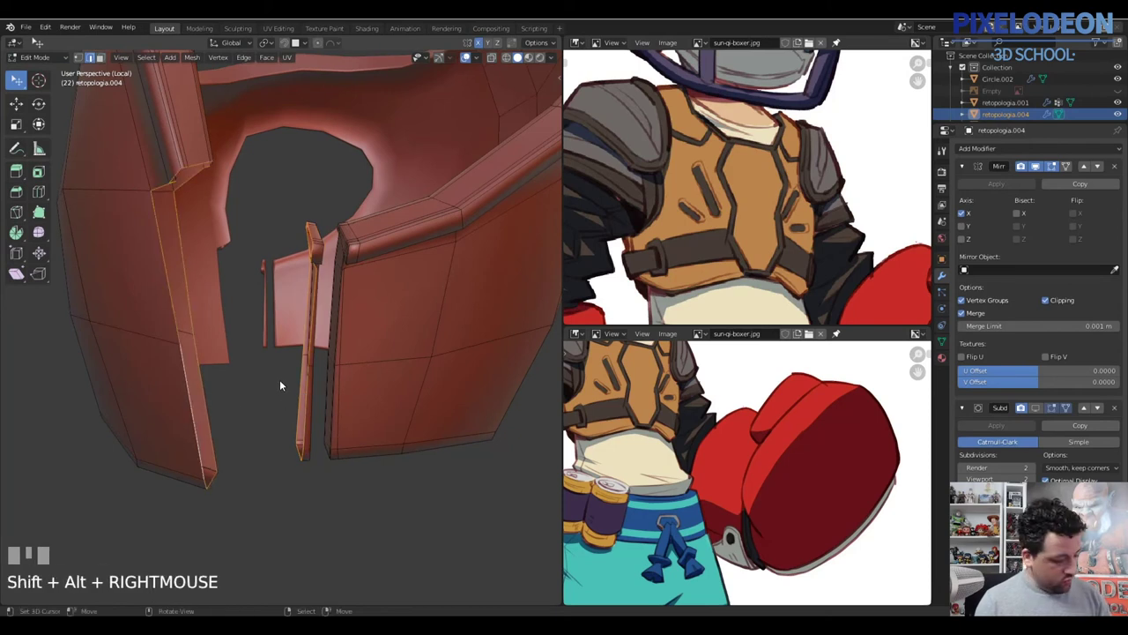
{"action": "key", "text": "ctrl+s"}
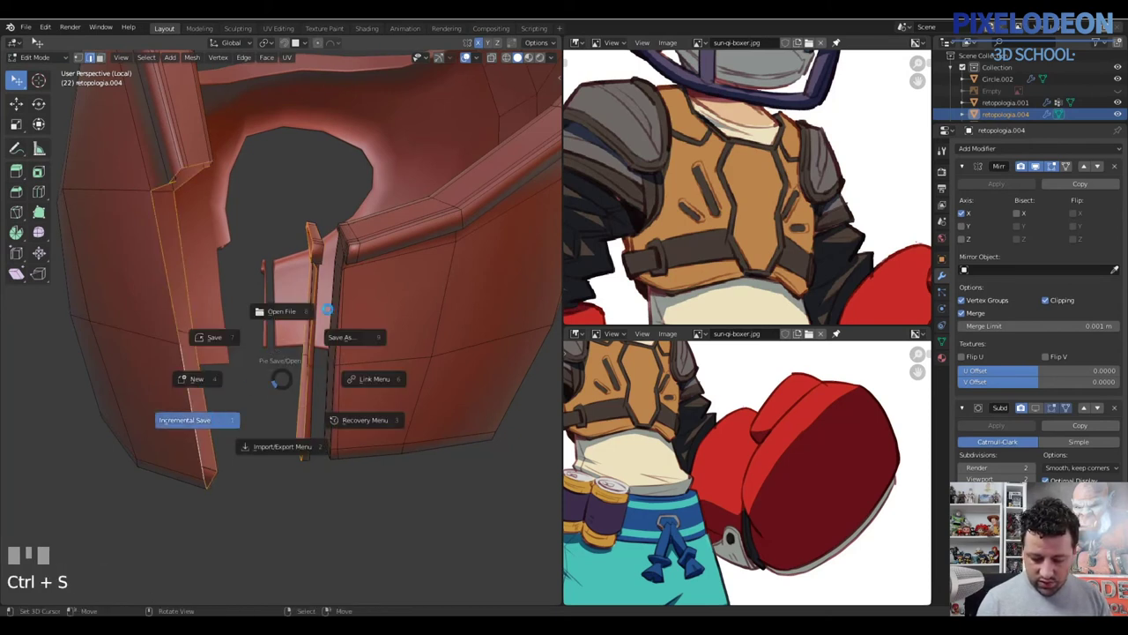
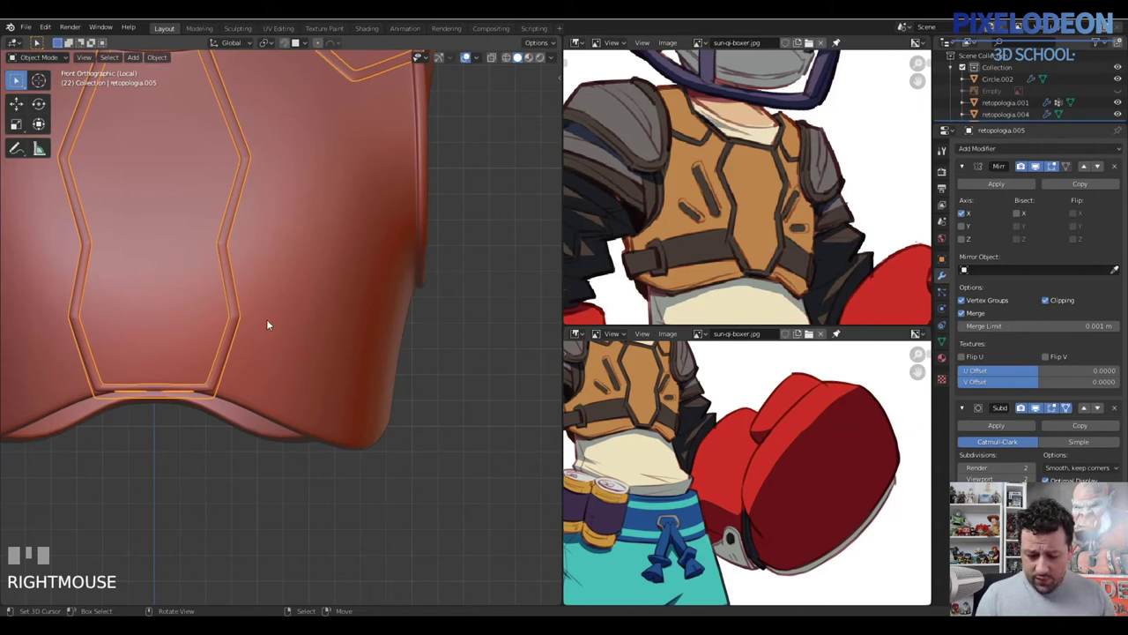
Separate the lower chest strip edges into a new object, retopologia.006, and select it
{"action": "key", "text": "Tab"}
{"action": "key", "text": "1"}
{"action": "right_click", "coordinate": [235, 261]}
{"action": "right_click", "coordinate": [239, 310]}
{"action": "right_click", "coordinate": [242, 310]}
{"action": "right_click", "coordinate": [224, 376]}
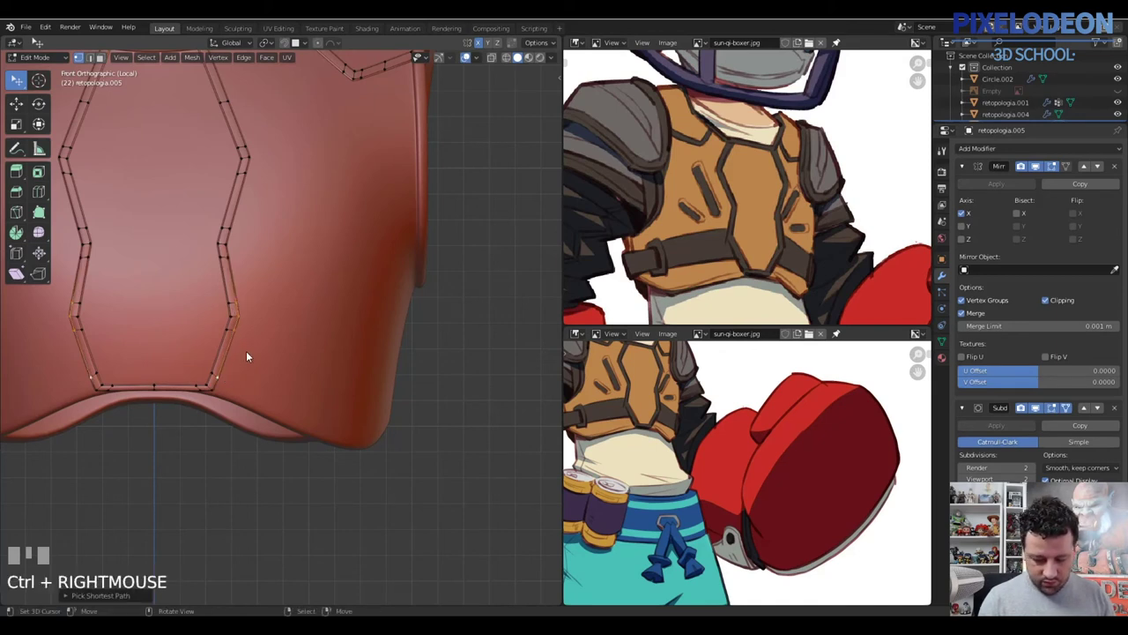
{"action": "left_click_drag", "start_coordinate": [239, 345], "coordinate": [246, 345]}
{"action": "key", "text": "shift+d"}
{"action": "right_click", "coordinate": [246, 345]}
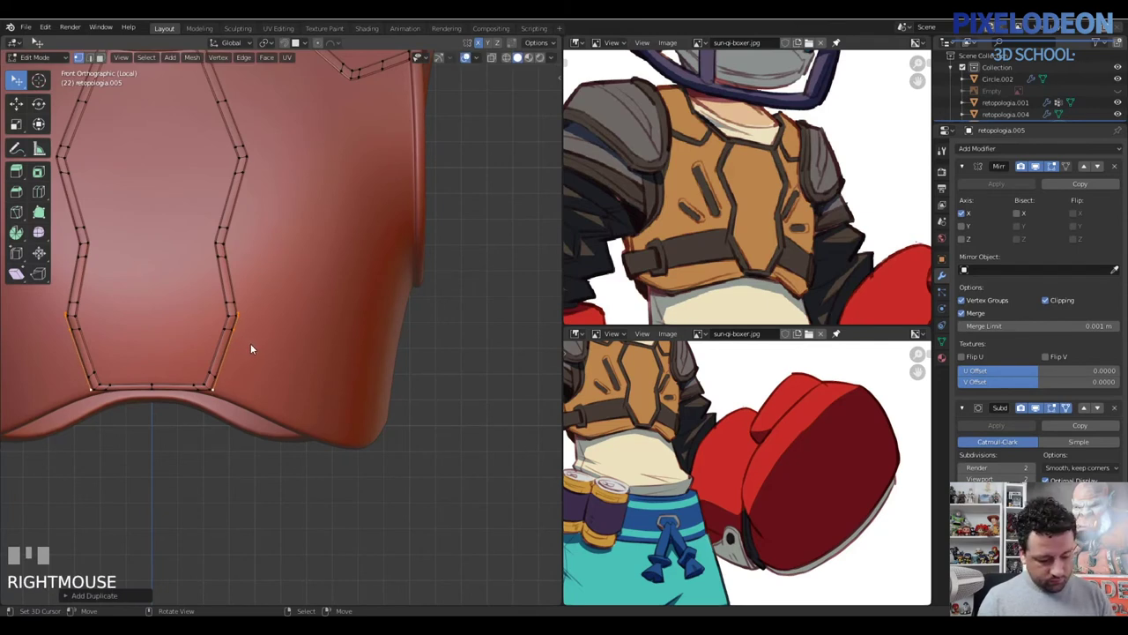
{"action": "key", "text": "p"}
{"action": "right_click", "coordinate": [239, 334]}
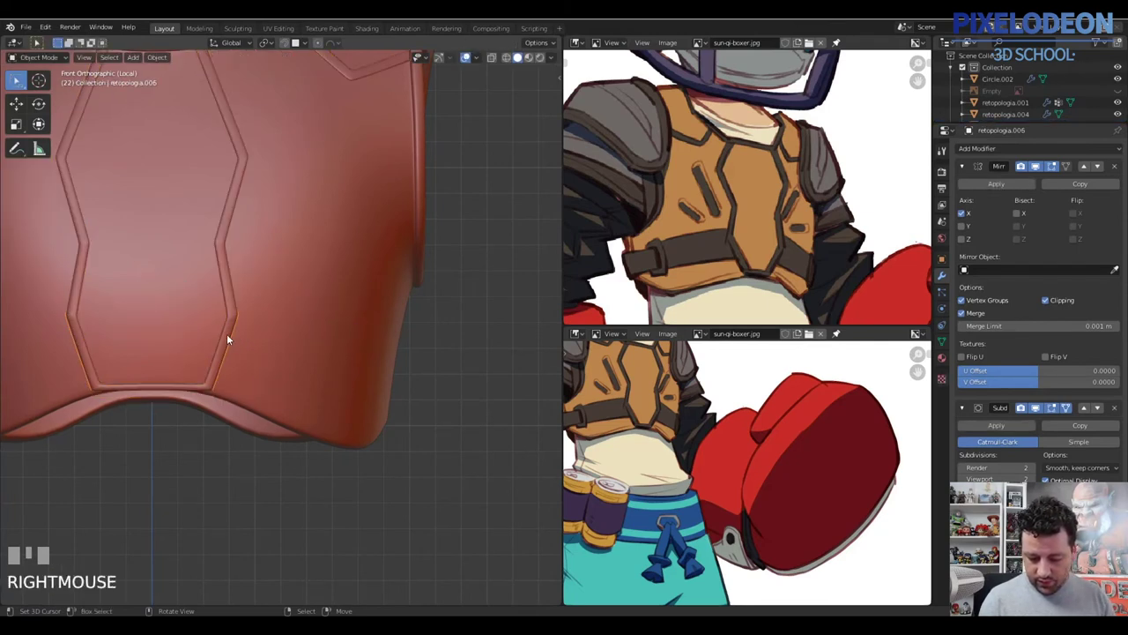
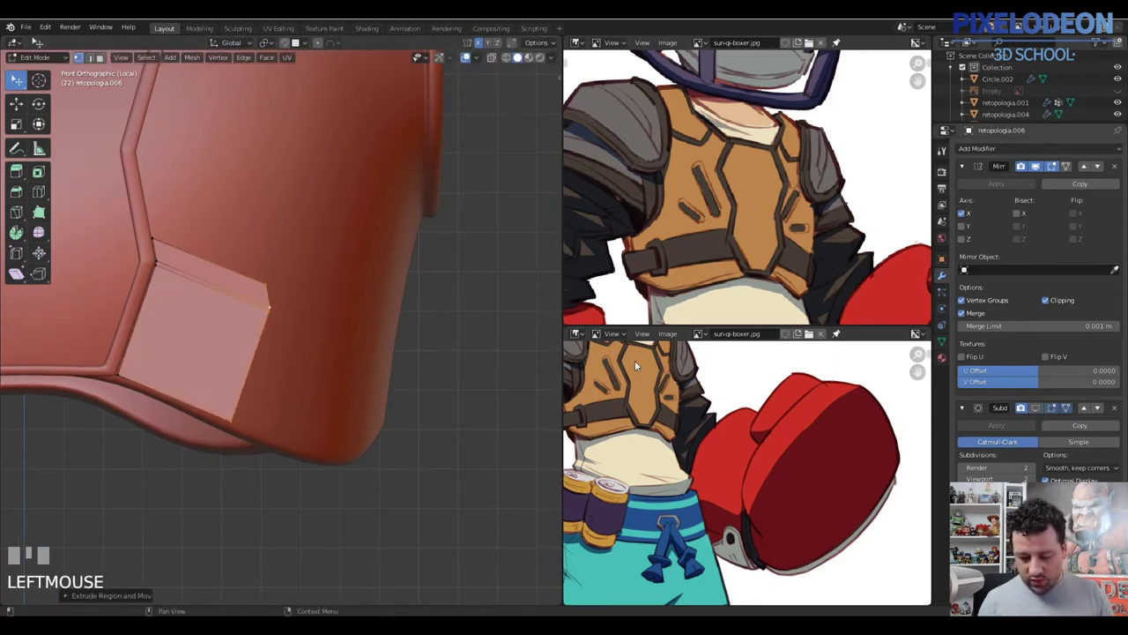
Switch back to the main vest body and nudge vertices near its lower side
{"action": "left_click_drag", "start_coordinate": [312, 326], "coordinate": [343, 352]}
{"action": "key", "text": "Tab"}
{"action": "right_click", "coordinate": [344, 352]}
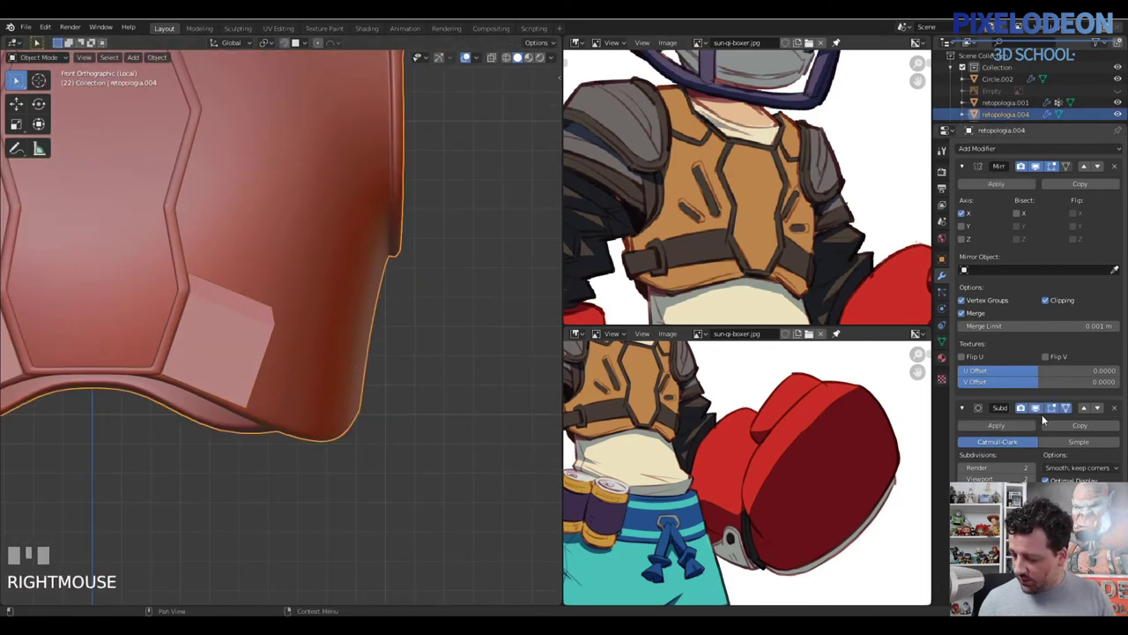
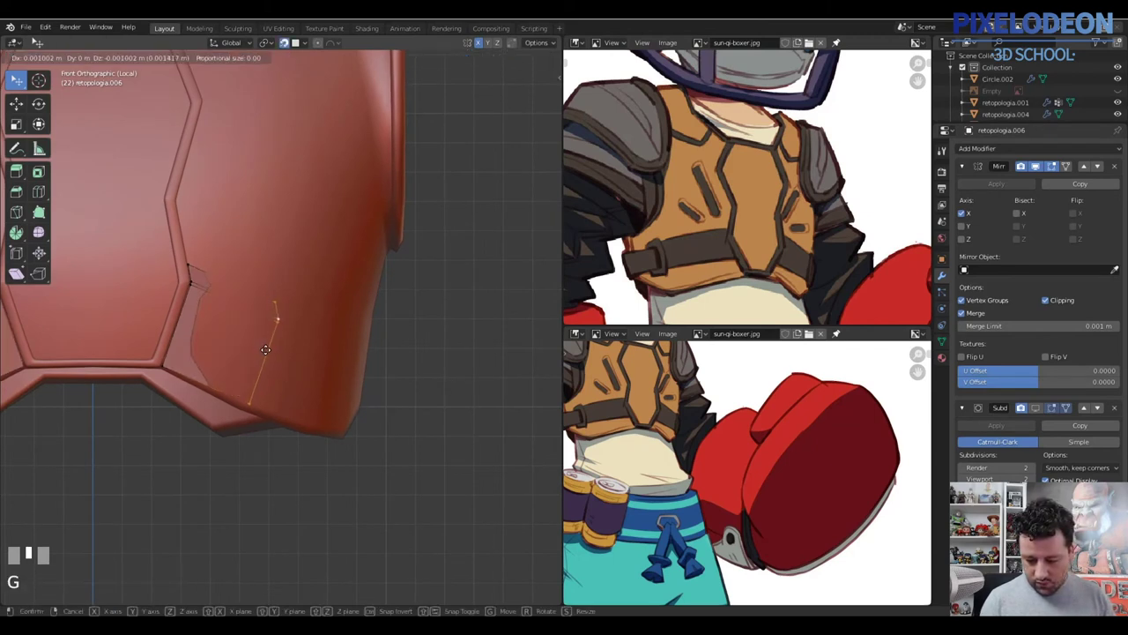
{"action": "left_click", "coordinate": [278, 347]}
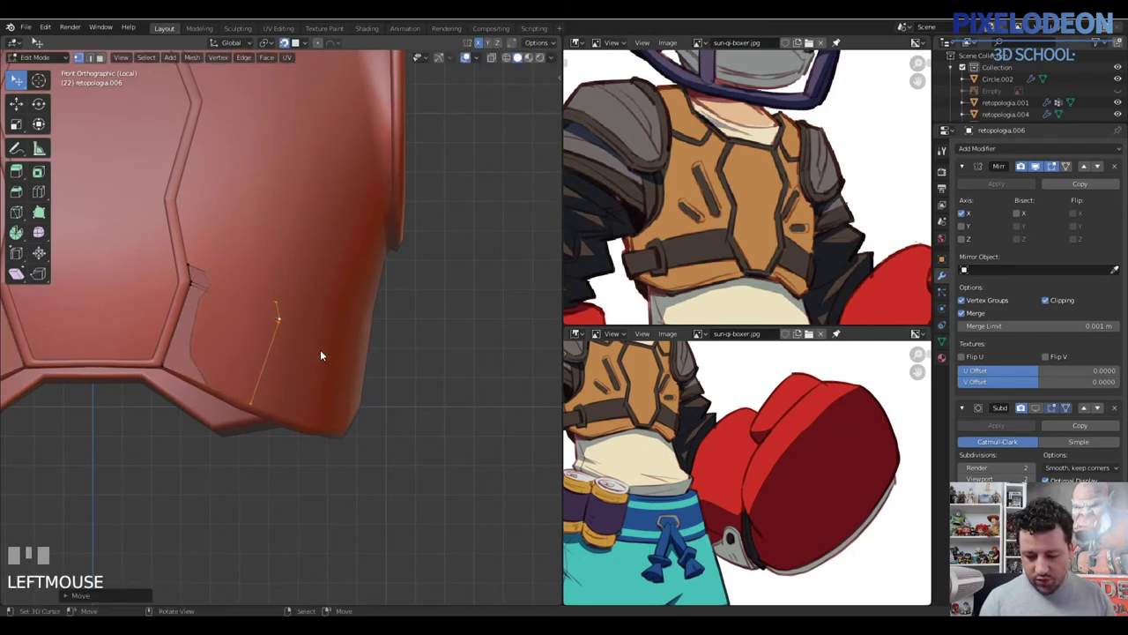
{"action": "left_click_drag", "start_coordinate": [333, 344], "coordinate": [252, 318]}
{"action": "right_click", "coordinate": [251, 319]}
{"action": "right_click", "coordinate": [251, 322]}
{"action": "left_click_drag", "start_coordinate": [274, 317], "coordinate": [274, 329]}
{"action": "key", "text": "g"}
{"action": "left_click", "coordinate": [274, 329]}
Cut new short vertical edges into the lower front section, undoing one attempt along the way
{"action": "left_click_drag", "start_coordinate": [261, 326], "coordinate": [239, 339]}
{"action": "right_click", "coordinate": [240, 339]}
{"action": "left_click_drag", "start_coordinate": [274, 329], "coordinate": [247, 319]}
{"action": "key", "text": "w"}
{"action": "key", "text": "ctrl+z"}
{"action": "middle_click", "coordinate": [256, 338]}
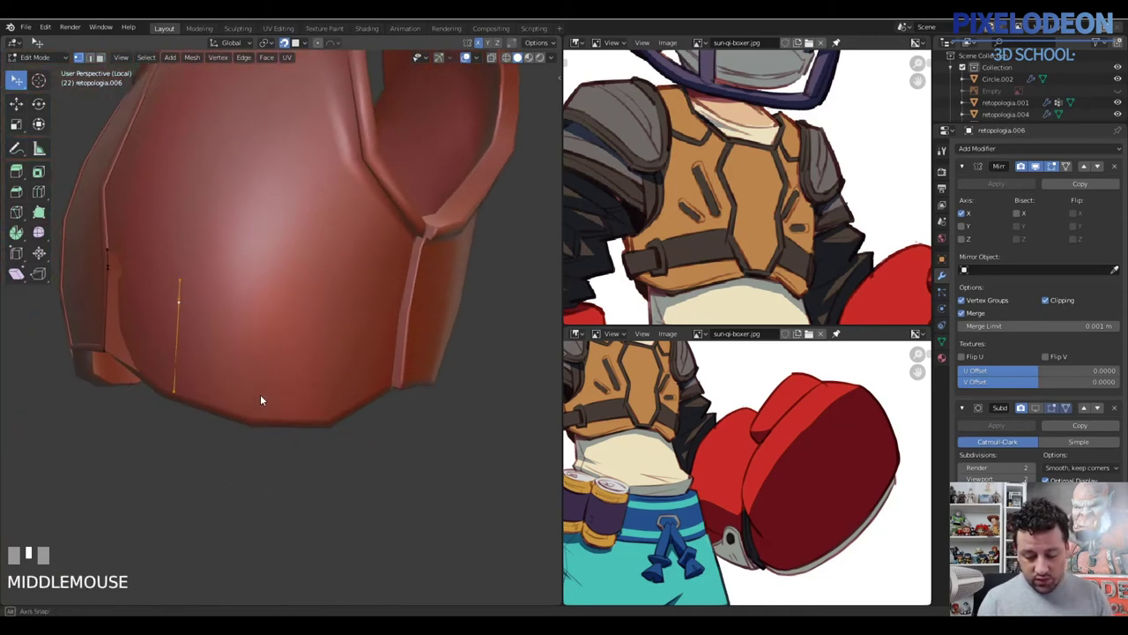
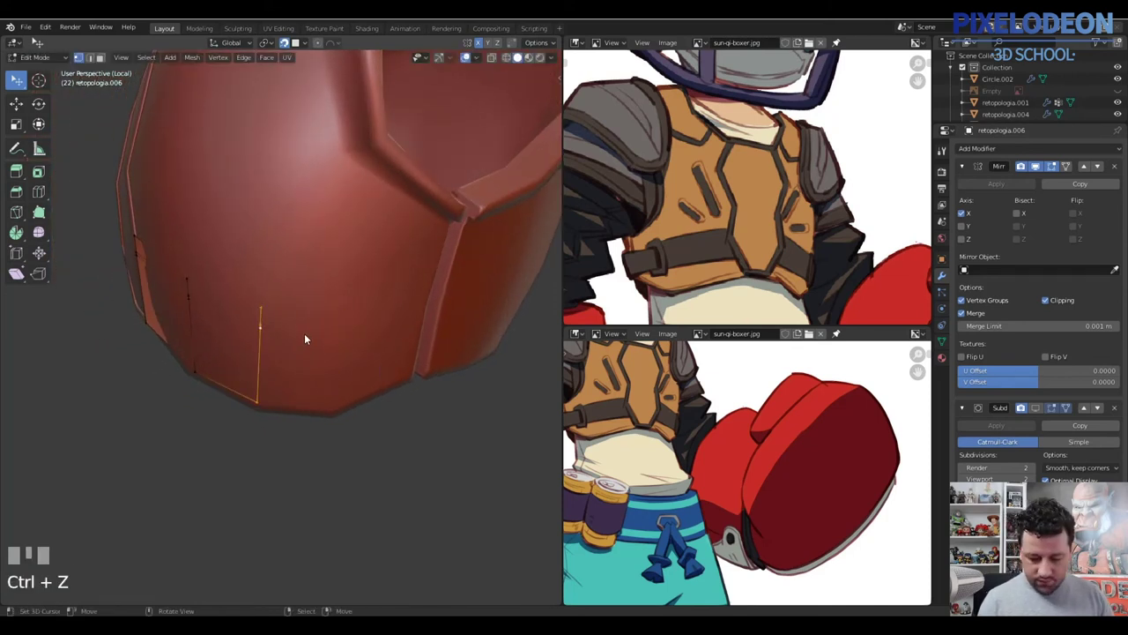
{"action": "key", "text": "w"}
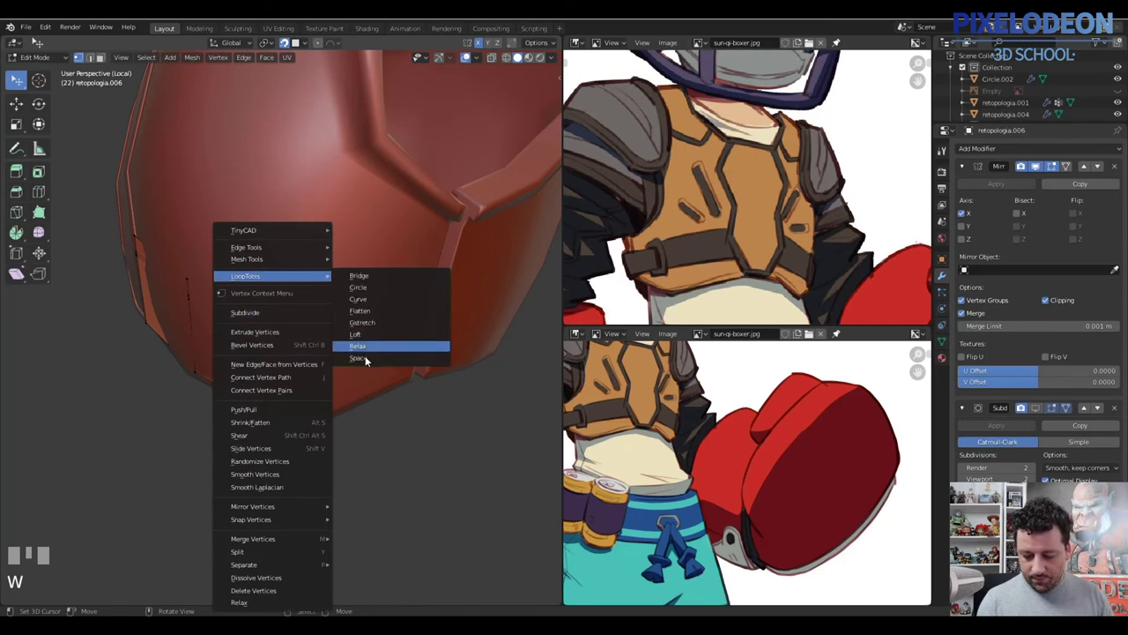
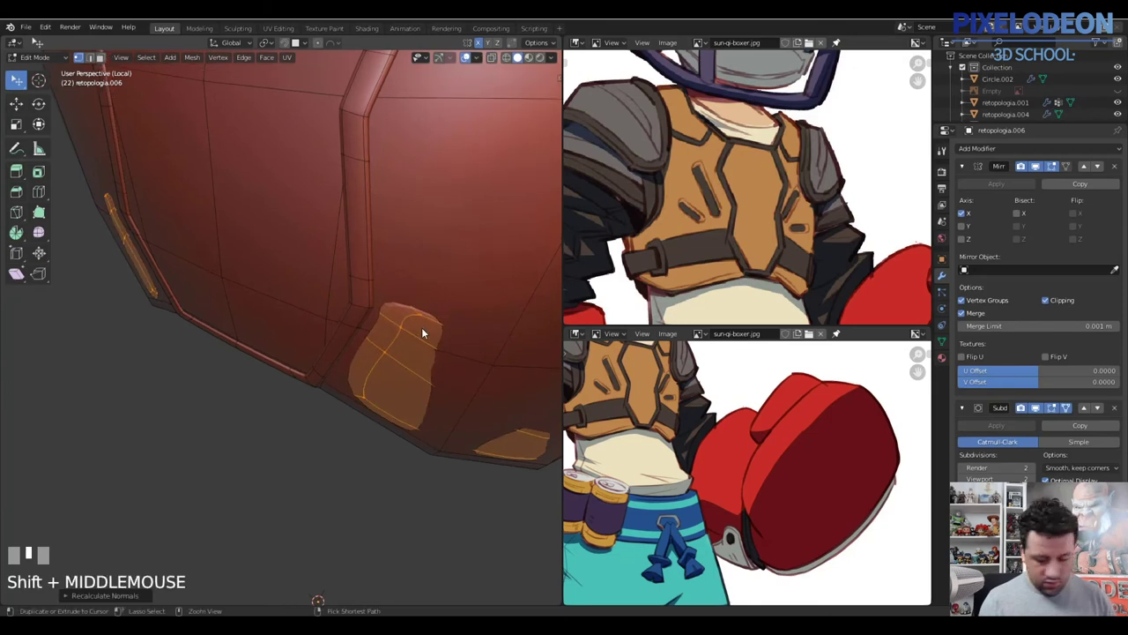
Insert a tightening edge loop on the small lower-edge flap and bevel its edges
{"action": "key", "text": "ctrl+r"}
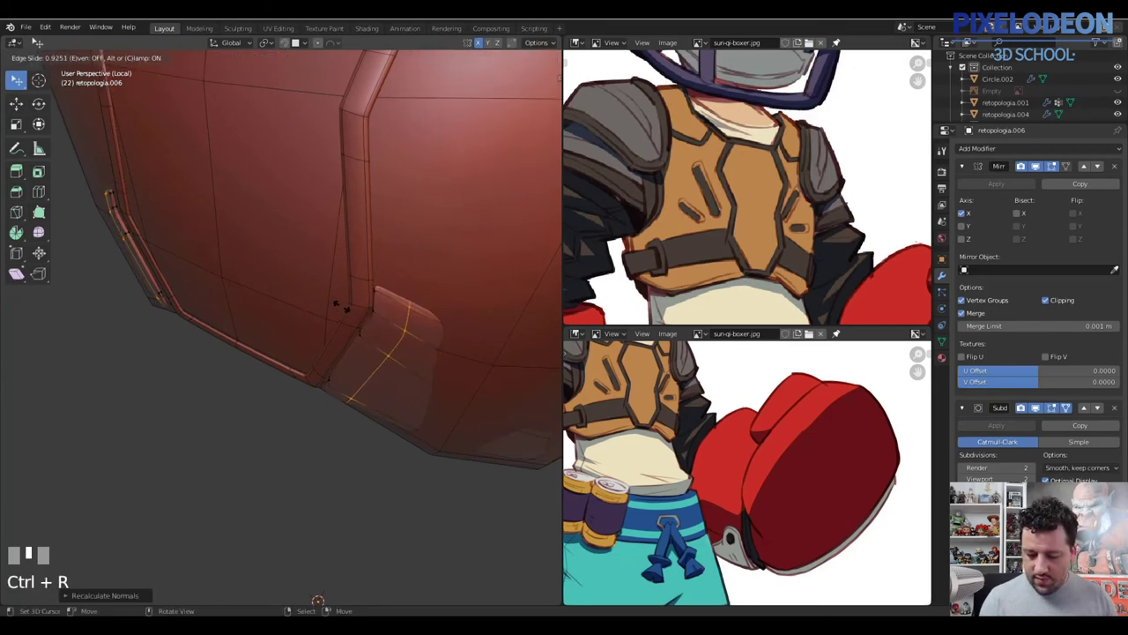
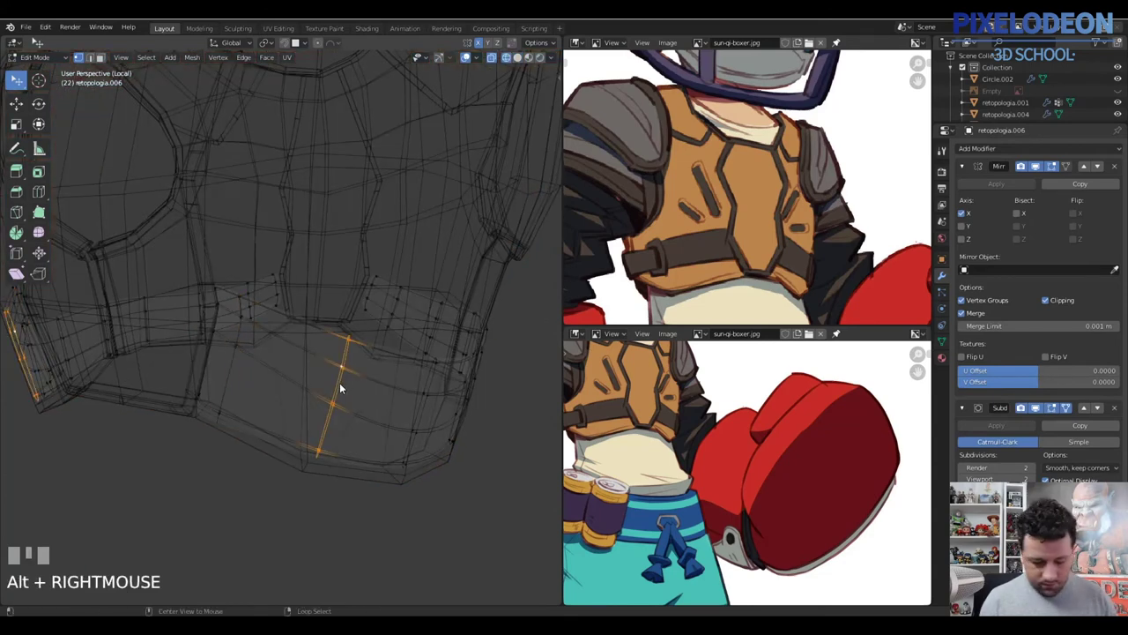
{"action": "key", "text": "2"}
{"action": "left_click_drag", "start_coordinate": [368, 371], "coordinate": [371, 385]}
{"action": "key", "text": "ctrl+b"}
{"action": "right_click", "coordinate": [371, 385]}
{"action": "key", "text": "z"}
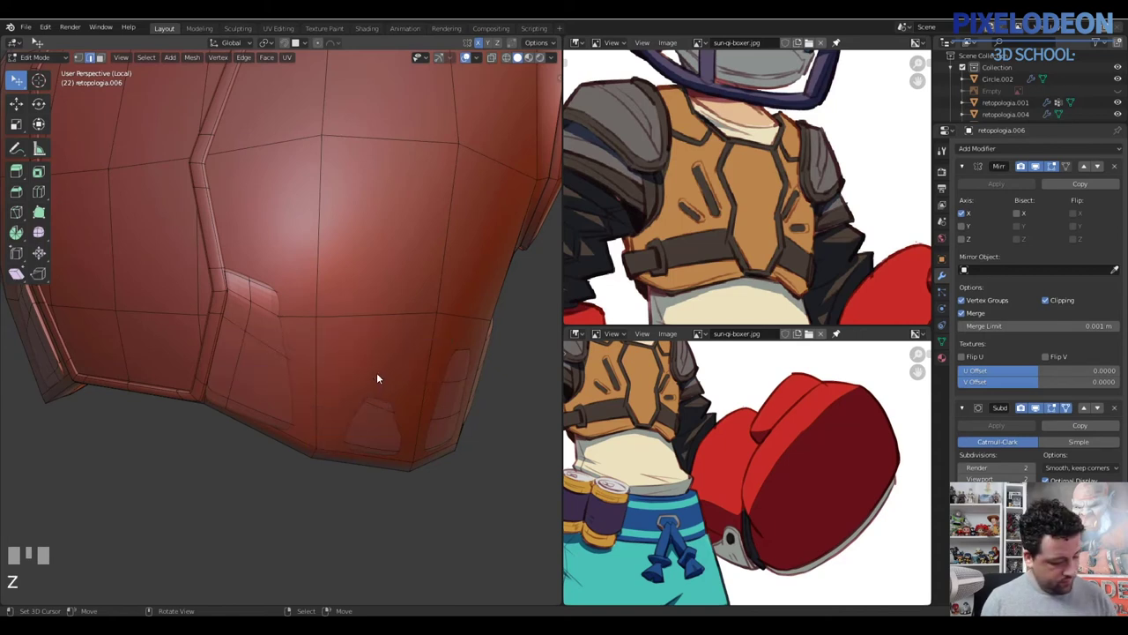
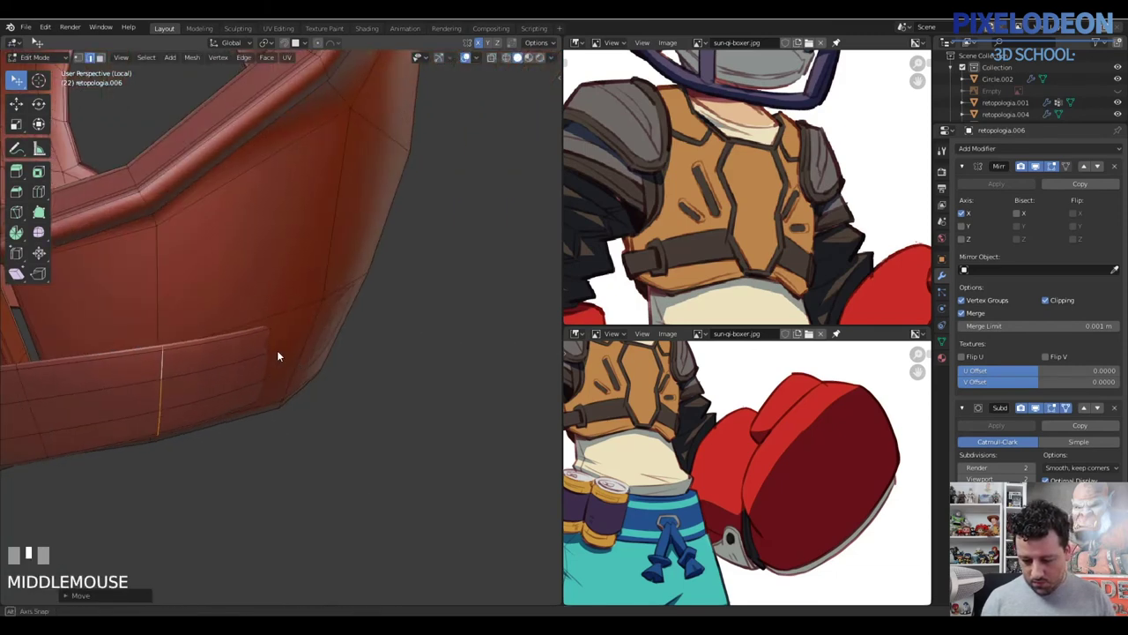
Leave mesh editing to view retopologia.006 with its tightened lower flaps
{"action": "key", "text": "z"}
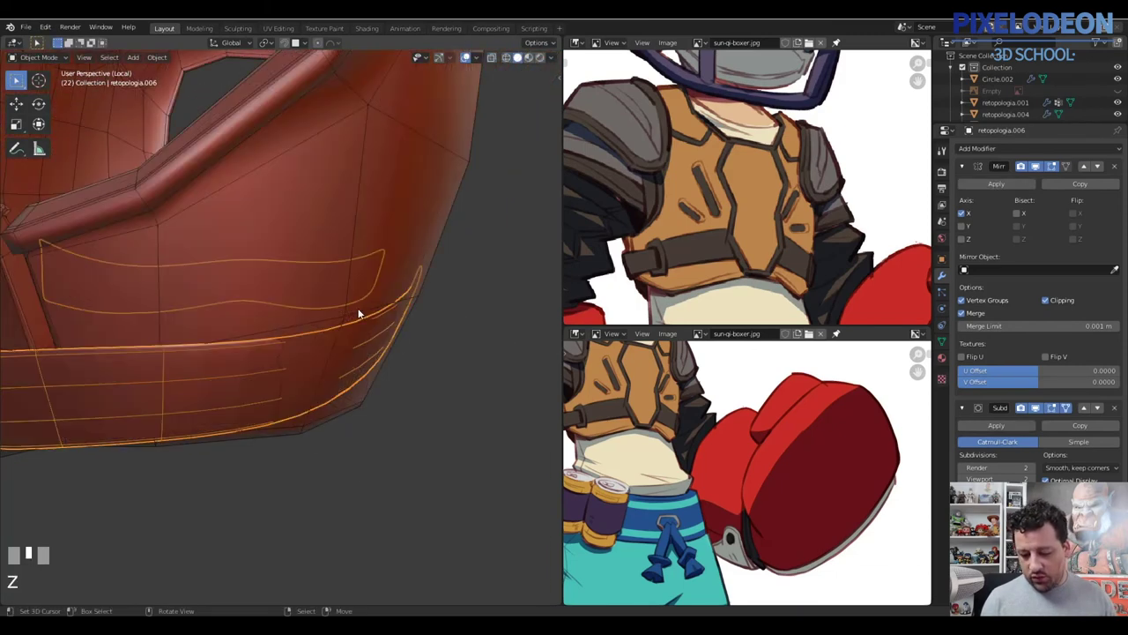
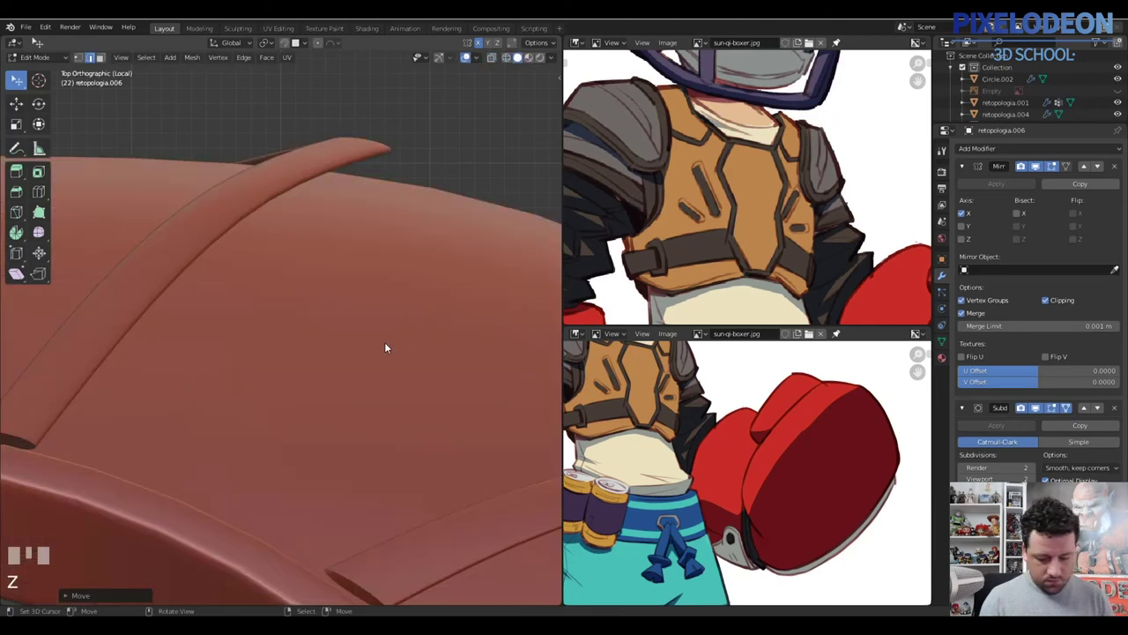
Select and grow the band end edges, then look straight at the back of the vest
{"action": "key", "text": "KP_Decimal"}
{"action": "left_click_drag", "start_coordinate": [327, 387], "coordinate": [325, 312]}
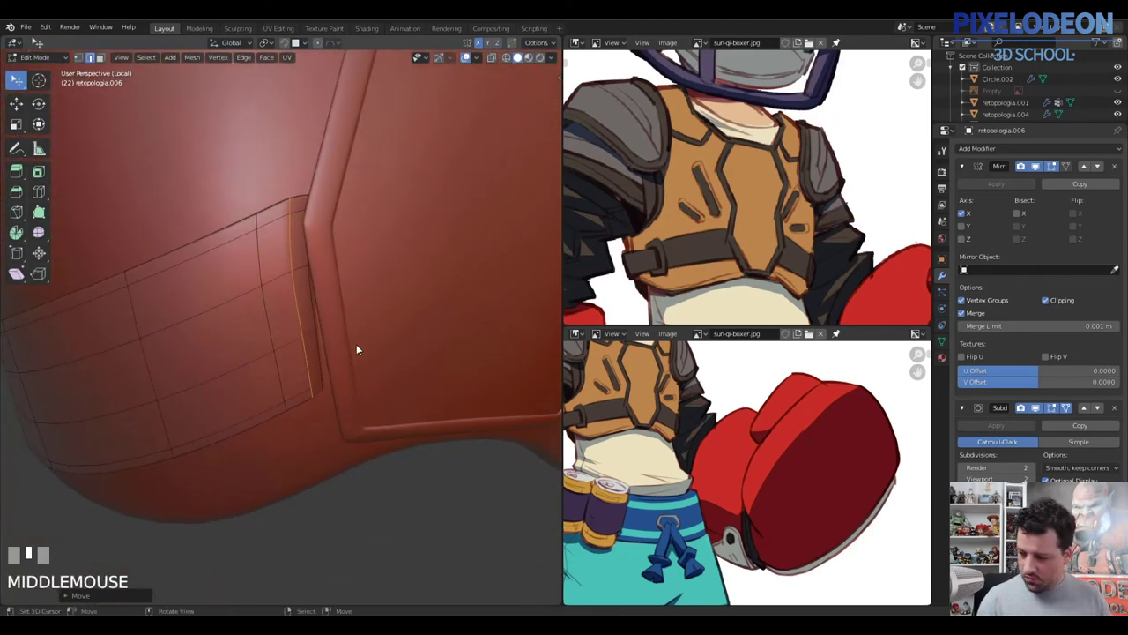
{"action": "key", "text": "ctrl+KP_Add"}
{"action": "key", "text": "alt+q"}
{"action": "middle_click", "coordinate": [298, 321]}
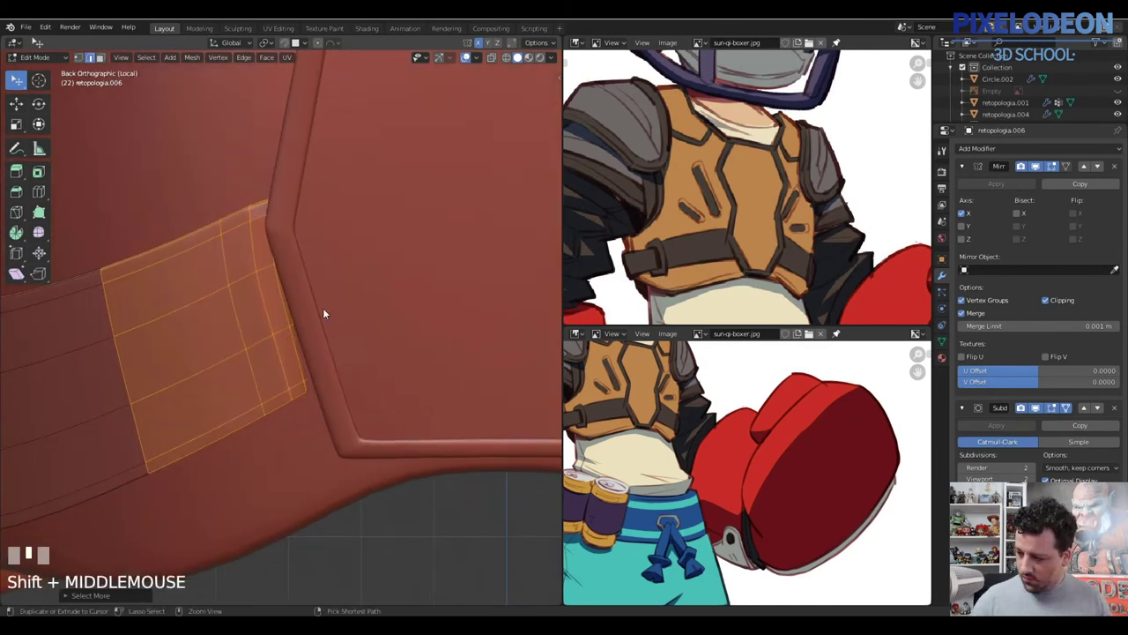
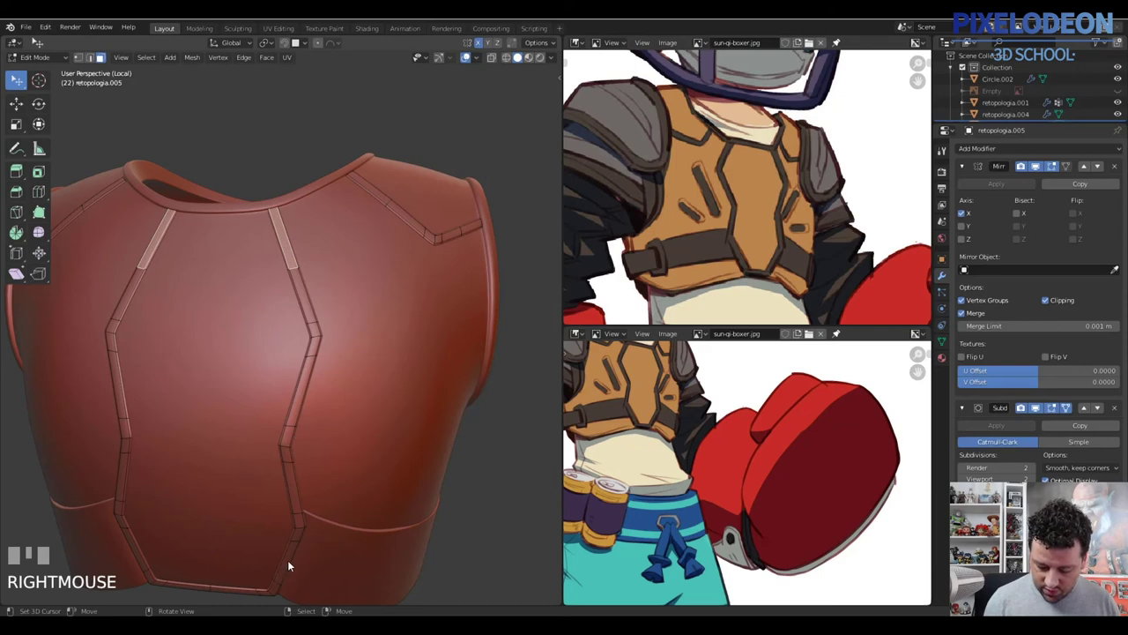
Adjust the band end and select panel strip faces on retopologia.005 across the vest
{"action": "left_click_drag", "start_coordinate": [312, 464], "coordinate": [281, 472]}
{"action": "right_click", "coordinate": [281, 472]}
{"action": "middle_click", "coordinate": [316, 435]}
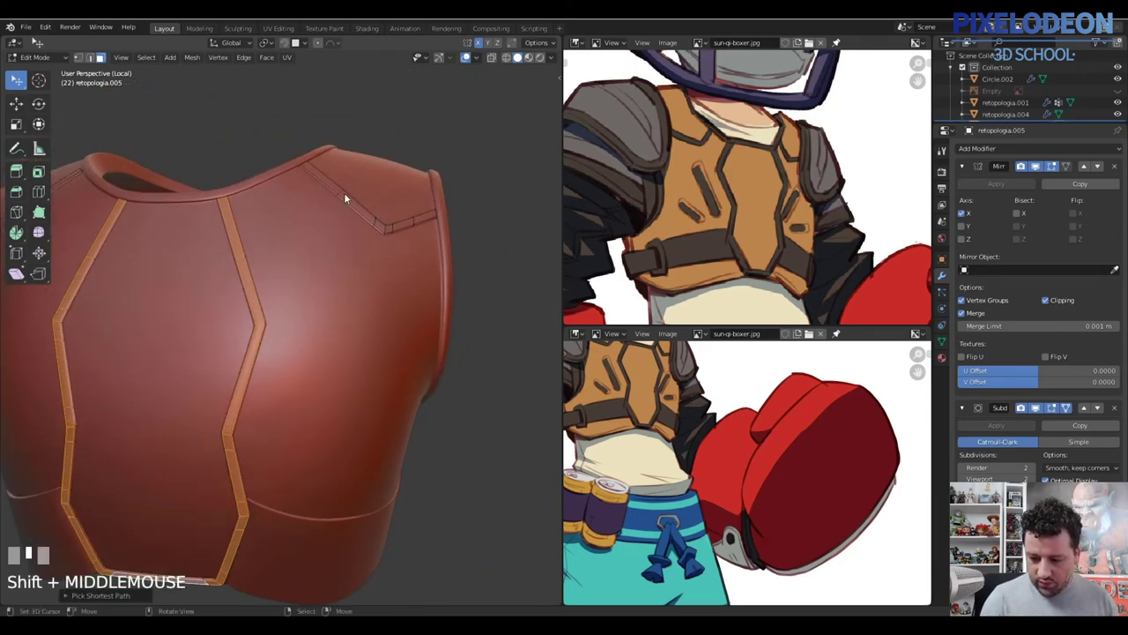
{"action": "left_click_drag", "start_coordinate": [334, 190], "coordinate": [411, 224]}
{"action": "right_click", "coordinate": [433, 219]}
{"action": "left_click_drag", "start_coordinate": [377, 282], "coordinate": [288, 218]}
{"action": "left_click_drag", "start_coordinate": [289, 217], "coordinate": [271, 246]}
Extend the panel strip selection over shoulders and back and extrude it outward for thickness
{"action": "left_click_drag", "start_coordinate": [92, 300], "coordinate": [143, 323]}
{"action": "left_click_drag", "start_coordinate": [374, 253], "coordinate": [367, 309]}
{"action": "left_click_drag", "start_coordinate": [324, 312], "coordinate": [327, 409]}
{"action": "right_click", "coordinate": [327, 409]}
{"action": "left_click_drag", "start_coordinate": [367, 405], "coordinate": [363, 381]}
{"action": "key", "text": "ctrl+KP_Add"}
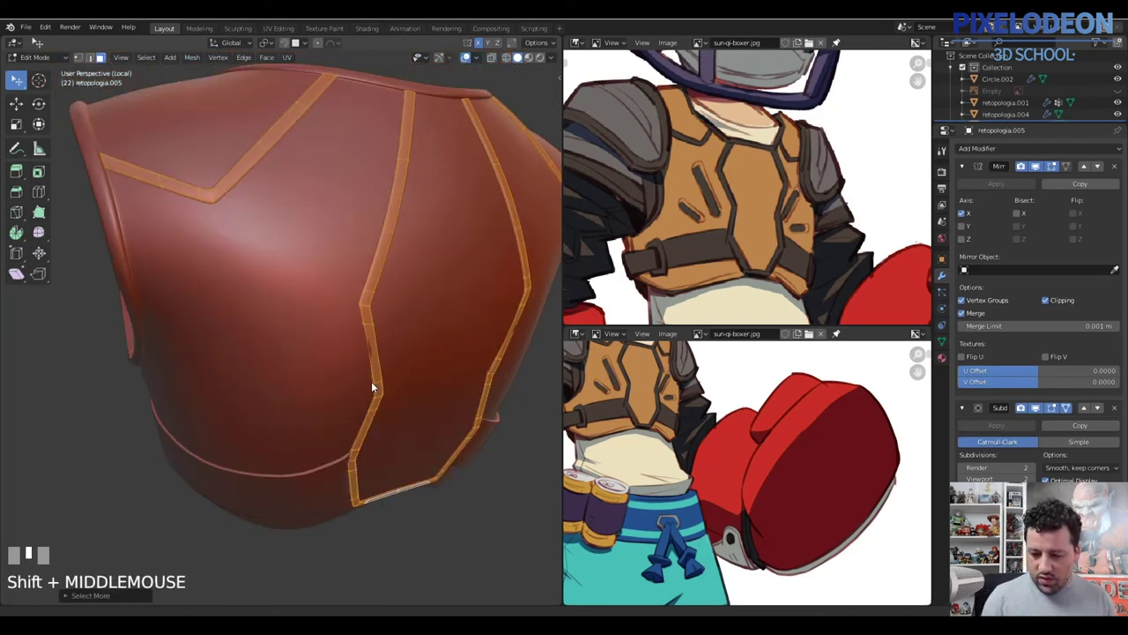
{"action": "key", "text": "x"}
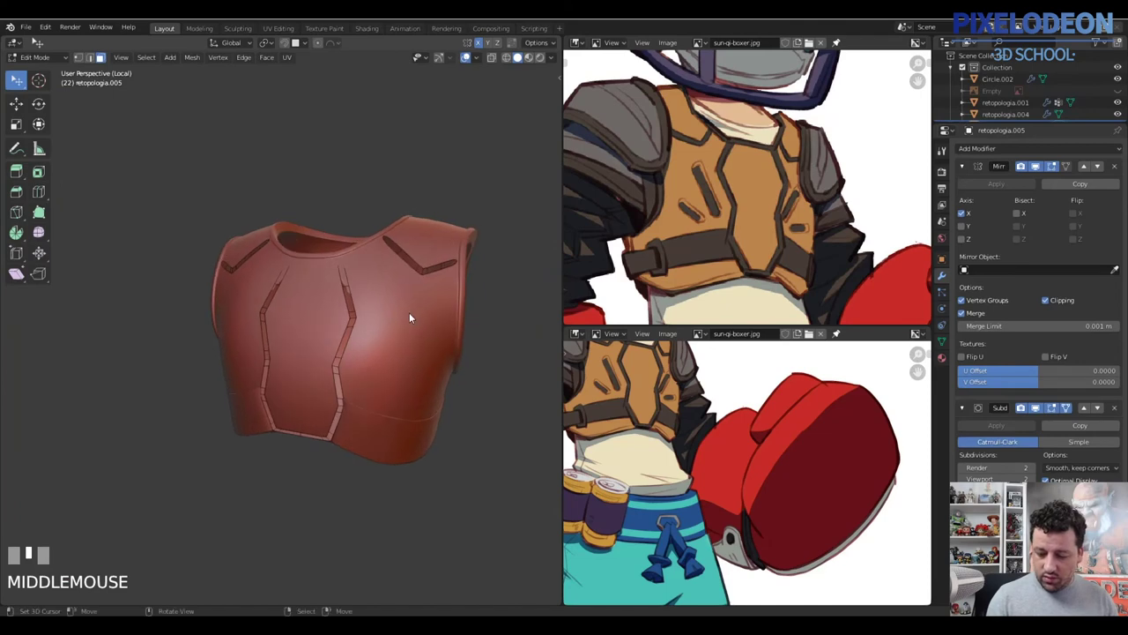
Add a level-2 subdivision to the vest and start a new edge loop on the shoulder strip
{"action": "key", "text": "a"}
{"action": "key", "text": "Tab"}
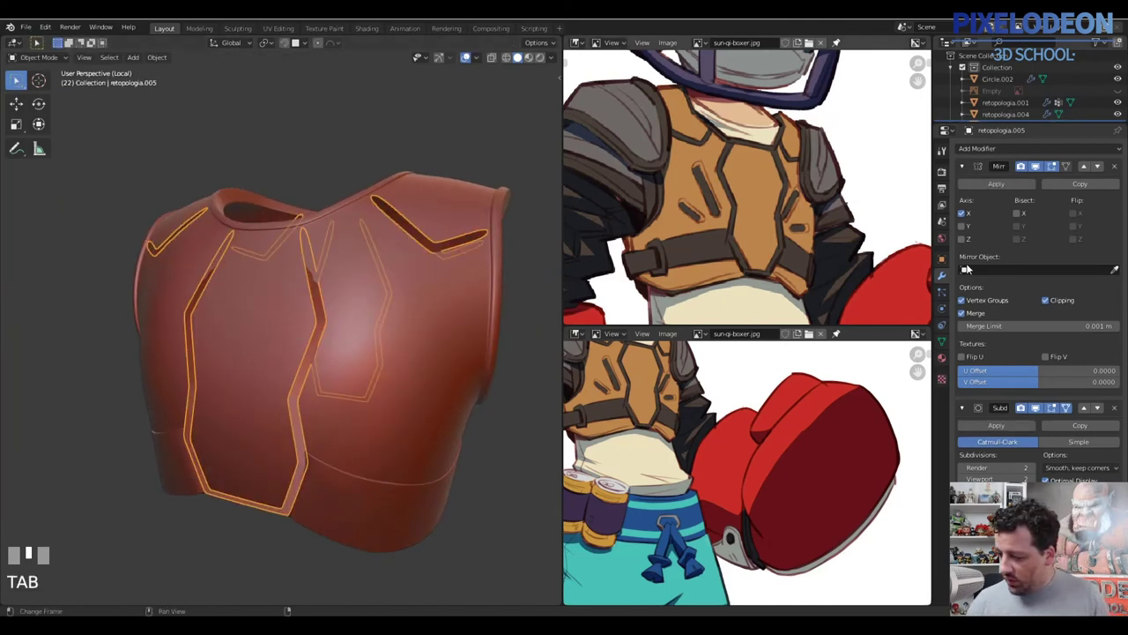
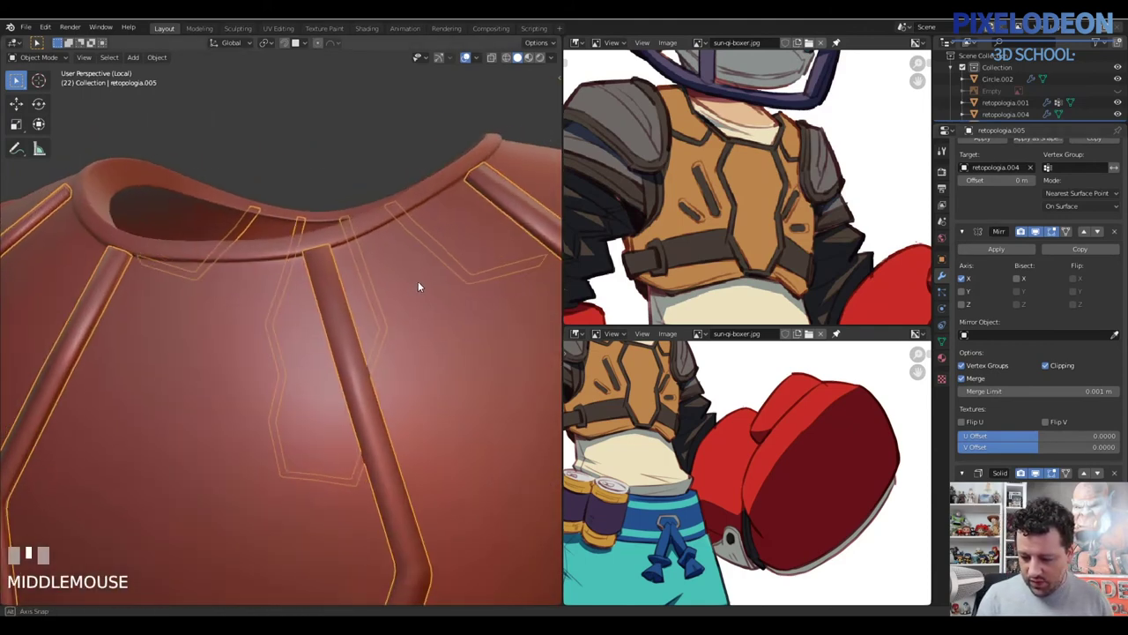
{"action": "key", "text": "ctrl+2"}
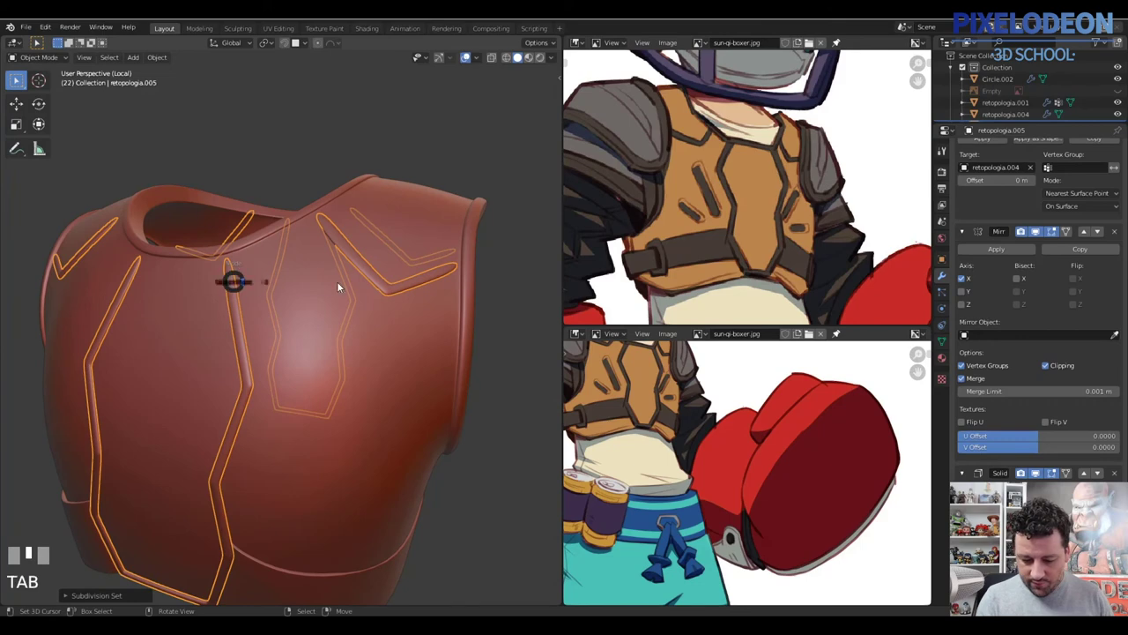
{"action": "left_click_drag", "start_coordinate": [246, 301], "coordinate": [350, 362]}
{"action": "key", "text": "ctrl+r"}
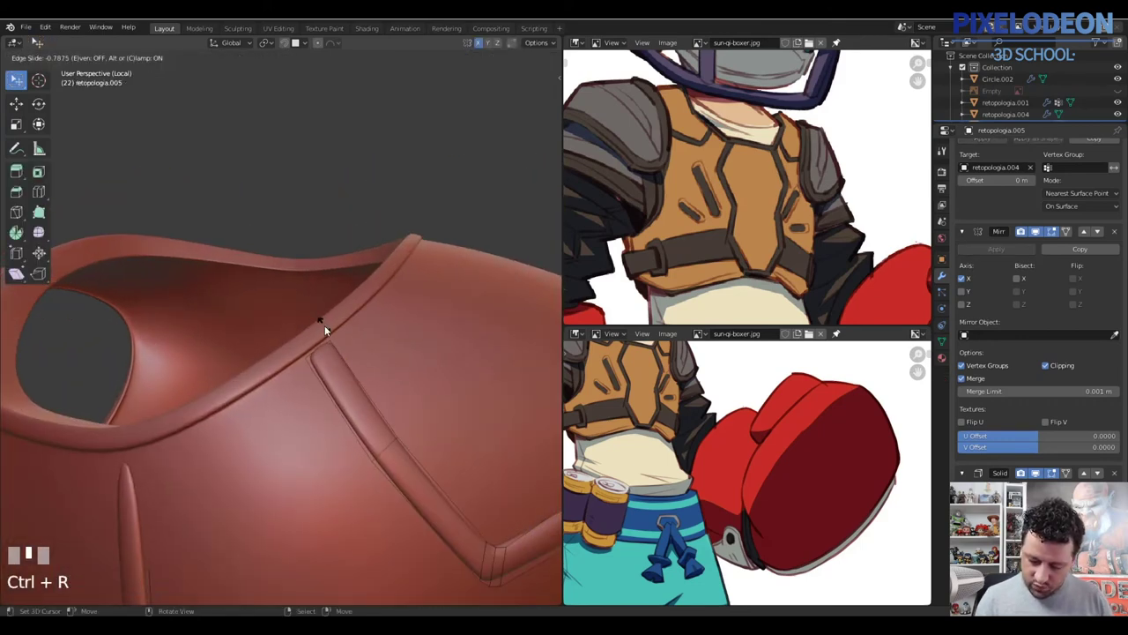
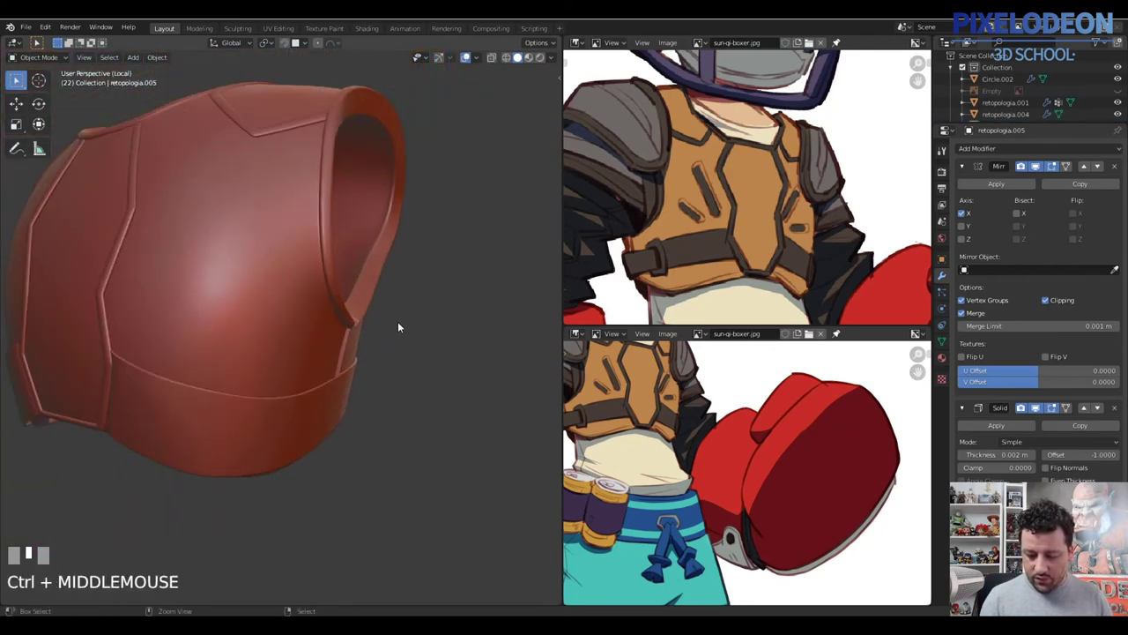
Inspect the vest's back, switch to front view and add a new plane for the buckle
{"action": "left_click_drag", "start_coordinate": [371, 358], "coordinate": [368, 342]}
{"action": "right_click", "coordinate": [369, 341]}
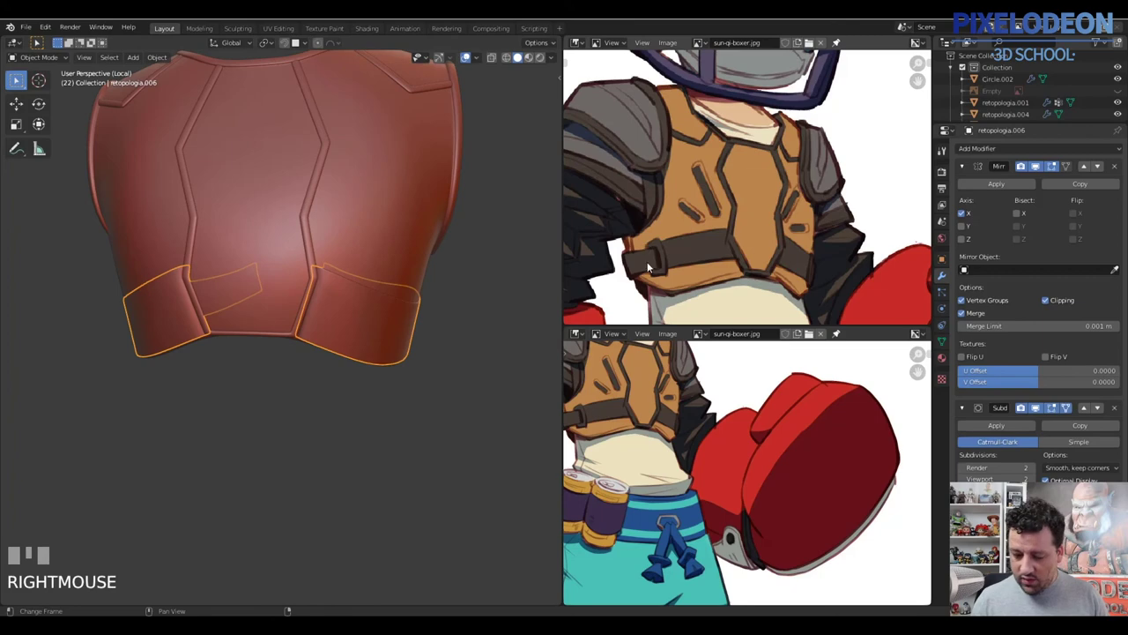
{"action": "left_click_drag", "start_coordinate": [283, 343], "coordinate": [280, 328]}
{"action": "key", "text": "Tab"}
{"action": "right_click", "coordinate": [280, 328]}
{"action": "middle_click", "coordinate": [287, 332]}
{"action": "key", "text": "Tab"}
{"action": "middle_click", "coordinate": [308, 297]}
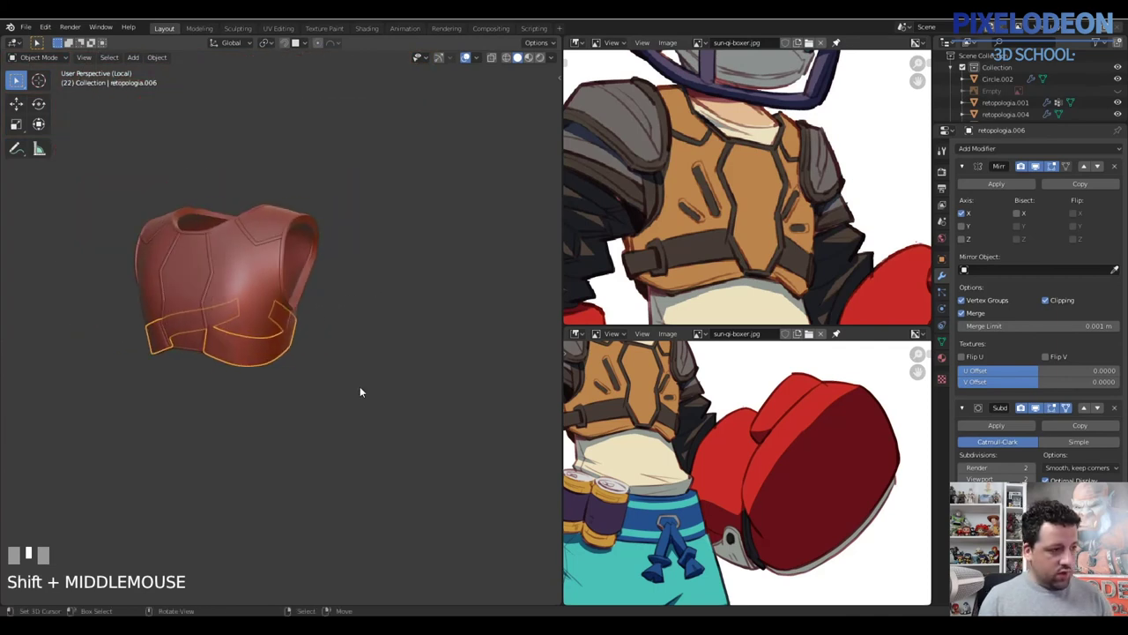
{"action": "key", "text": "alt+q"}
{"action": "left_click_drag", "start_coordinate": [436, 291], "coordinate": [369, 303]}
{"action": "left_click", "coordinate": [369, 302]}
{"action": "key", "text": "shift+a"}
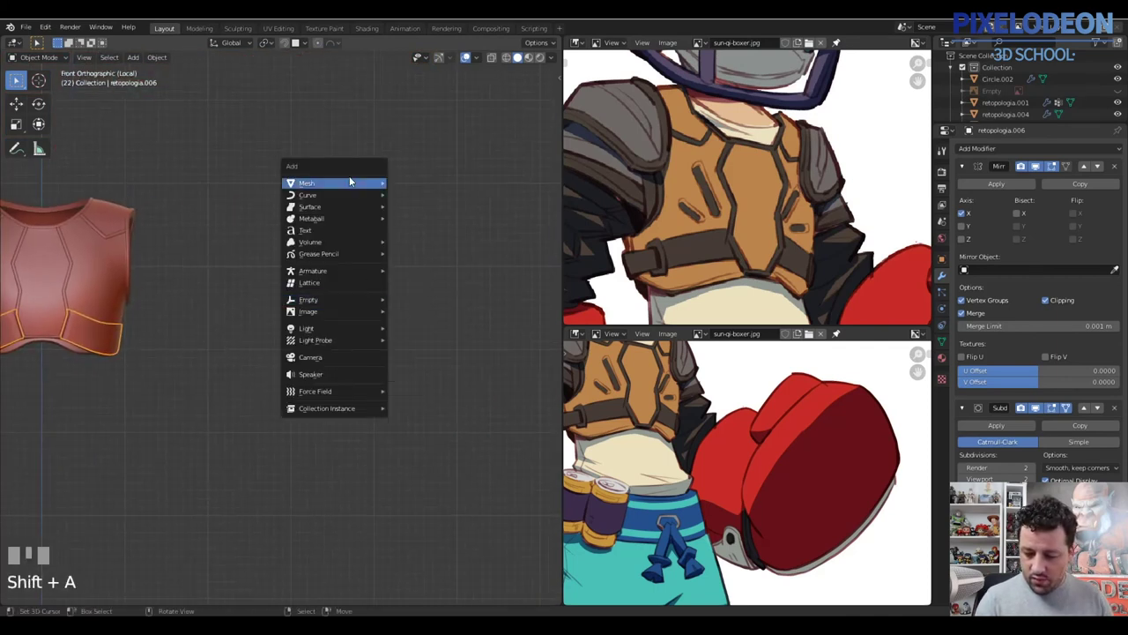
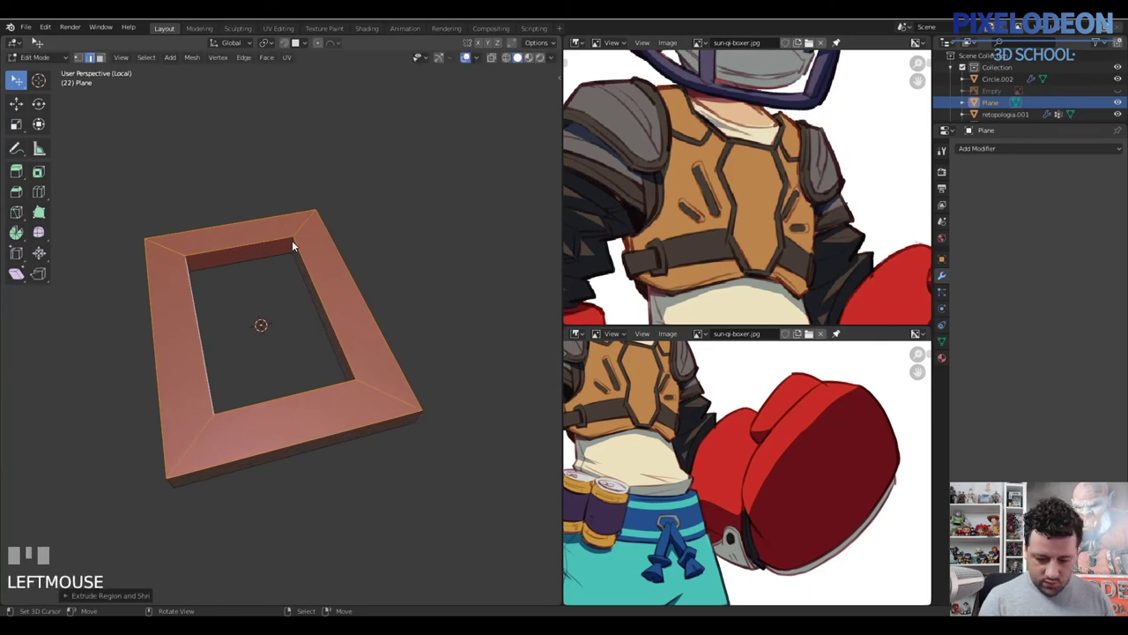
Shape the plane into a thick rectangular frame and bevel its outer corners round
{"action": "right_click", "coordinate": [296, 248]}
{"action": "left_click_drag", "start_coordinate": [181, 253], "coordinate": [303, 231]}
{"action": "left_click_drag", "start_coordinate": [305, 232], "coordinate": [335, 316]}
{"action": "left_click_drag", "start_coordinate": [355, 391], "coordinate": [238, 418]}
{"action": "right_click", "coordinate": [201, 430]}
{"action": "key", "text": "ctrl+b"}
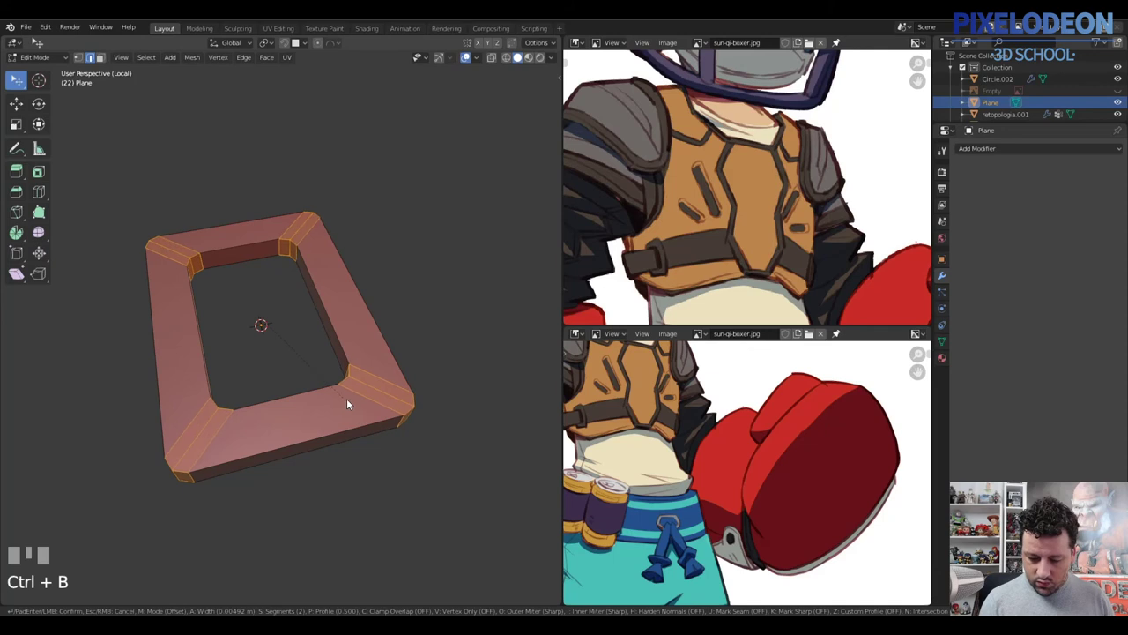
{"action": "left_click", "coordinate": [363, 384]}
{"action": "key", "text": "a"}
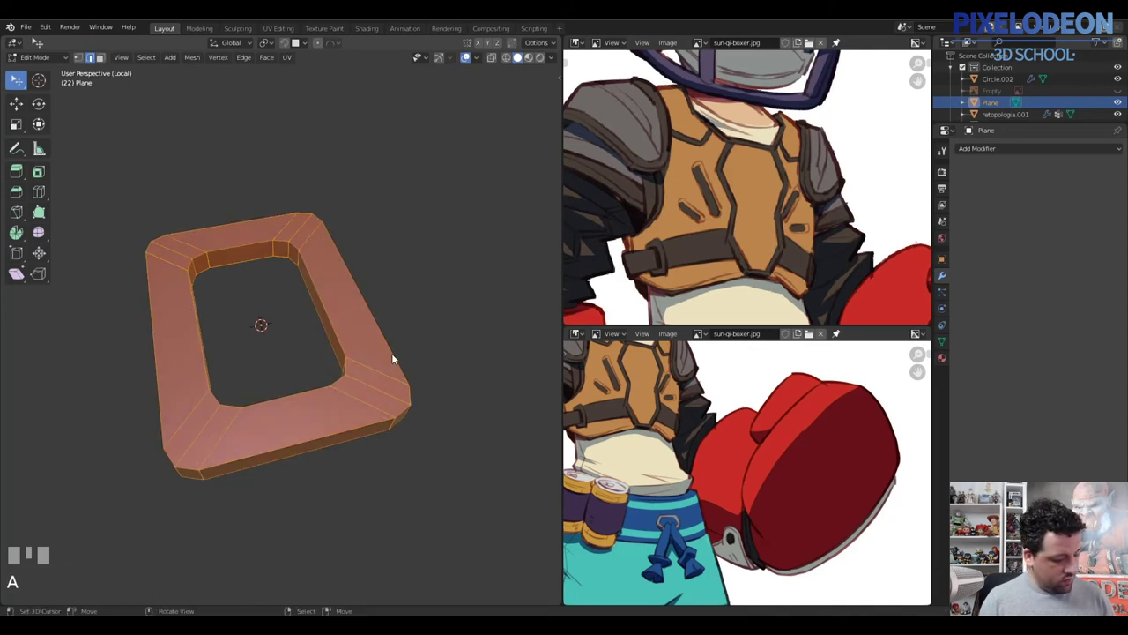
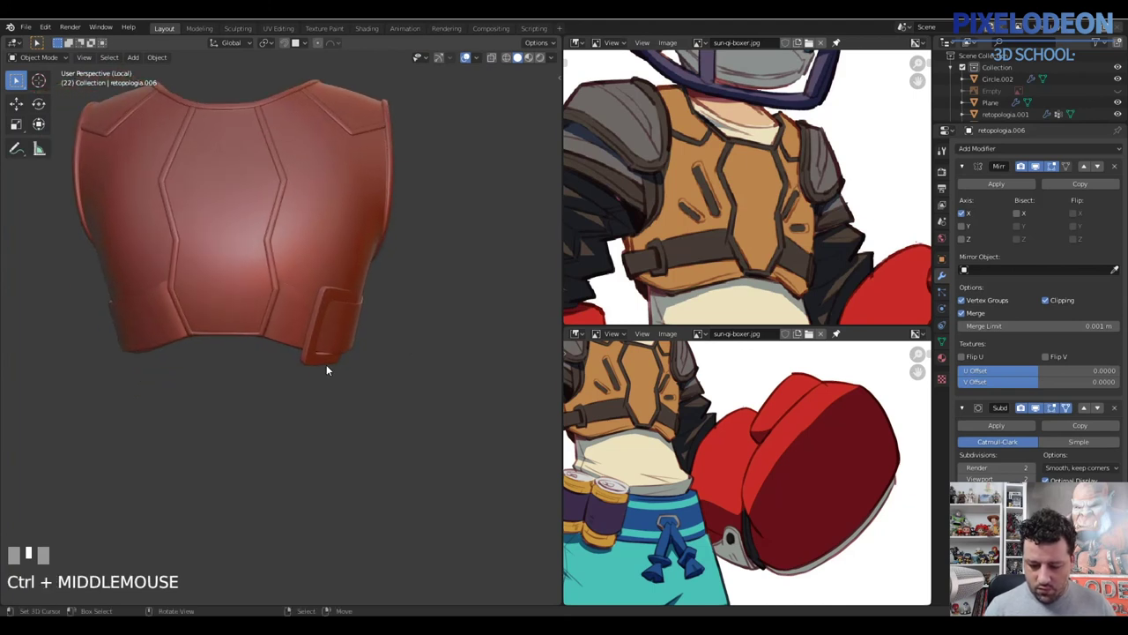
Select the back band pieces and join them into one object with Ctrl+J
{"action": "right_click", "coordinate": [354, 333]}
{"action": "right_click", "coordinate": [332, 363]}
{"action": "right_click", "coordinate": [355, 339]}
{"action": "right_click", "coordinate": [337, 365]}
{"action": "left_click_drag", "start_coordinate": [1073, 170], "coordinate": [362, 344]}
{"action": "right_click", "coordinate": [362, 344]}
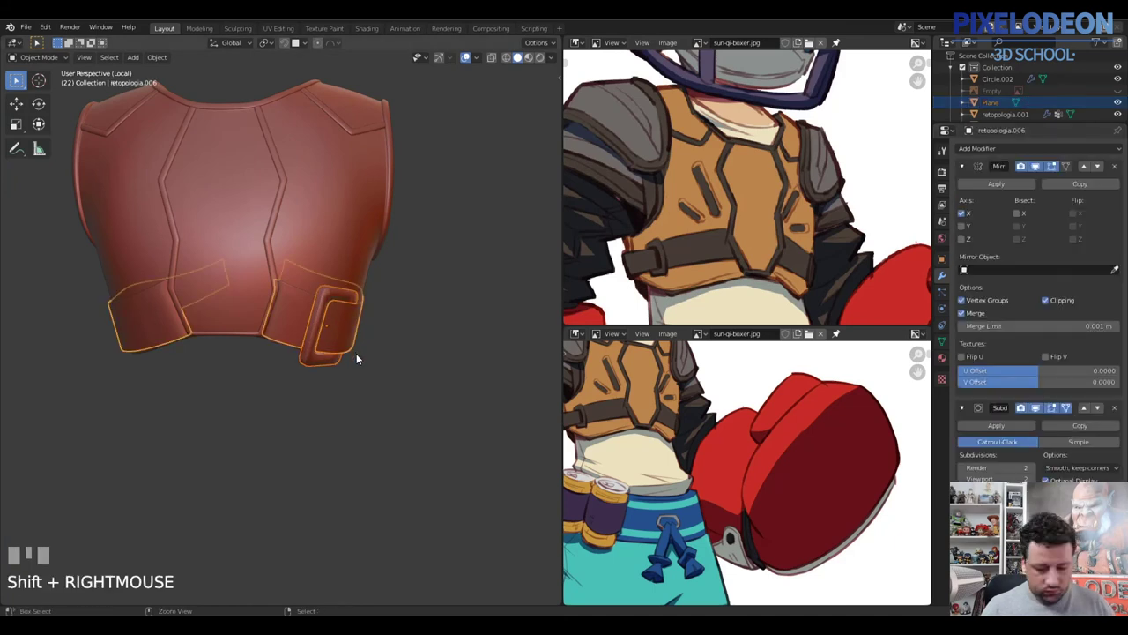
{"action": "key", "text": "ctrl+j"}
{"action": "key", "text": "a"}
Recalculate the joined band's normals and save the file
{"action": "left_click_drag", "start_coordinate": [376, 340], "coordinate": [343, 364]}
{"action": "right_click", "coordinate": [343, 365]}
{"action": "key", "text": "Tab"}
{"action": "key", "text": "shift+n"}
{"action": "key", "text": "Tab"}
{"action": "left_click_drag", "start_coordinate": [352, 318], "coordinate": [376, 348]}
{"action": "key", "text": "a"}
{"action": "key", "text": "ctrl+s"}
Switch to the front orthographic view and bring up the Add Mesh list
{"action": "right_click", "coordinate": [377, 348]}
{"action": "left_click_drag", "start_coordinate": [372, 367], "coordinate": [416, 306]}
{"action": "key", "text": "alt+q"}
{"action": "left_click", "coordinate": [416, 306]}
{"action": "key", "text": "shift+a"}
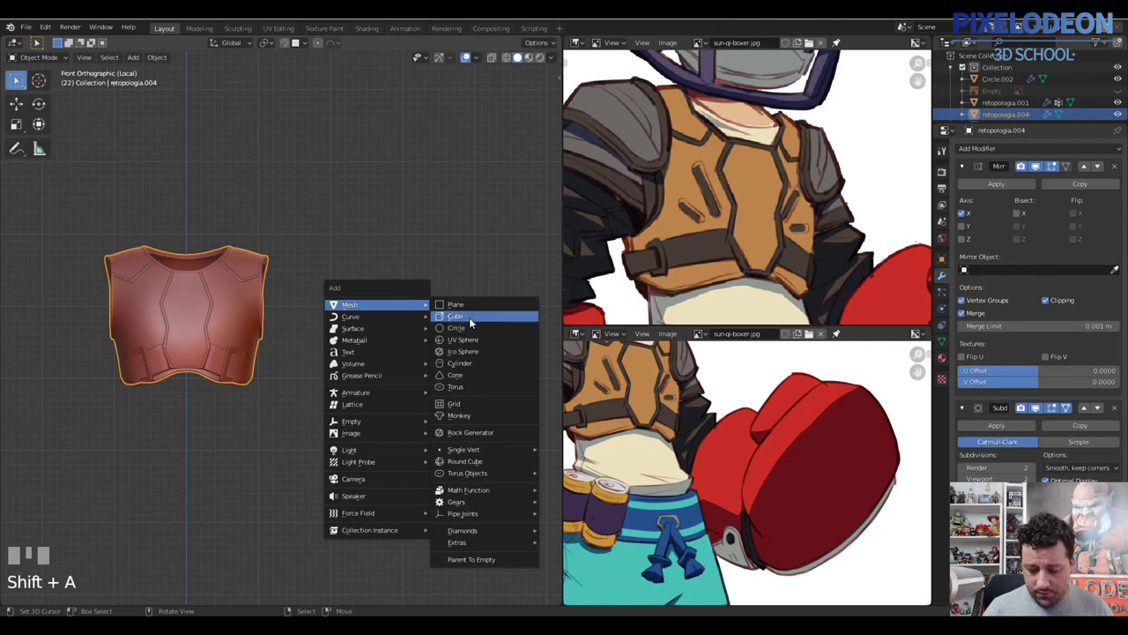
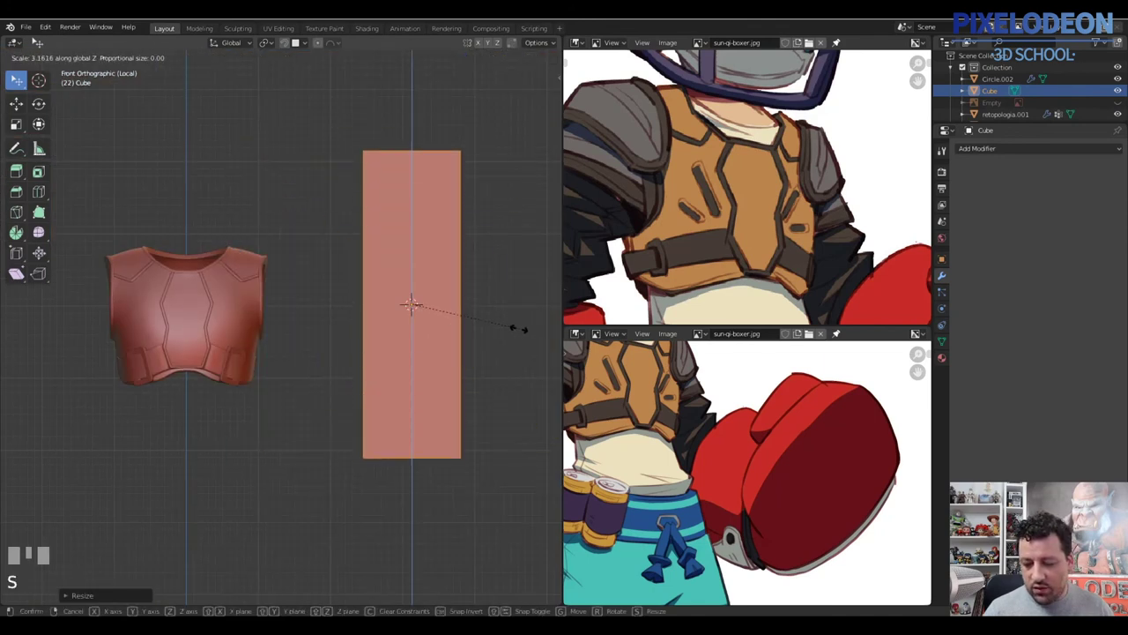
Stretch the new cube into a tall block and bevel its edges into a rounded piece
{"action": "left_click", "coordinate": [527, 334]}
{"action": "left_click_drag", "start_coordinate": [435, 277], "coordinate": [476, 186]}
{"action": "key", "text": "2"}
{"action": "right_click", "coordinate": [476, 186]}
{"action": "right_click", "coordinate": [479, 183]}
{"action": "left_click_drag", "start_coordinate": [481, 220], "coordinate": [479, 295]}
{"action": "key", "text": "ctrl+b"}
{"action": "left_click", "coordinate": [480, 296]}
{"action": "key", "text": "a"}
Scale the rounded piece down, rotate it 90° on X and apply its transforms
{"action": "right_click", "coordinate": [478, 293]}
{"action": "left_click_drag", "start_coordinate": [463, 290], "coordinate": [446, 294]}
{"action": "key", "text": "s"}
{"action": "left_click", "coordinate": [446, 294]}
{"action": "key", "text": "shift+n"}
{"action": "key", "text": "Tab"}
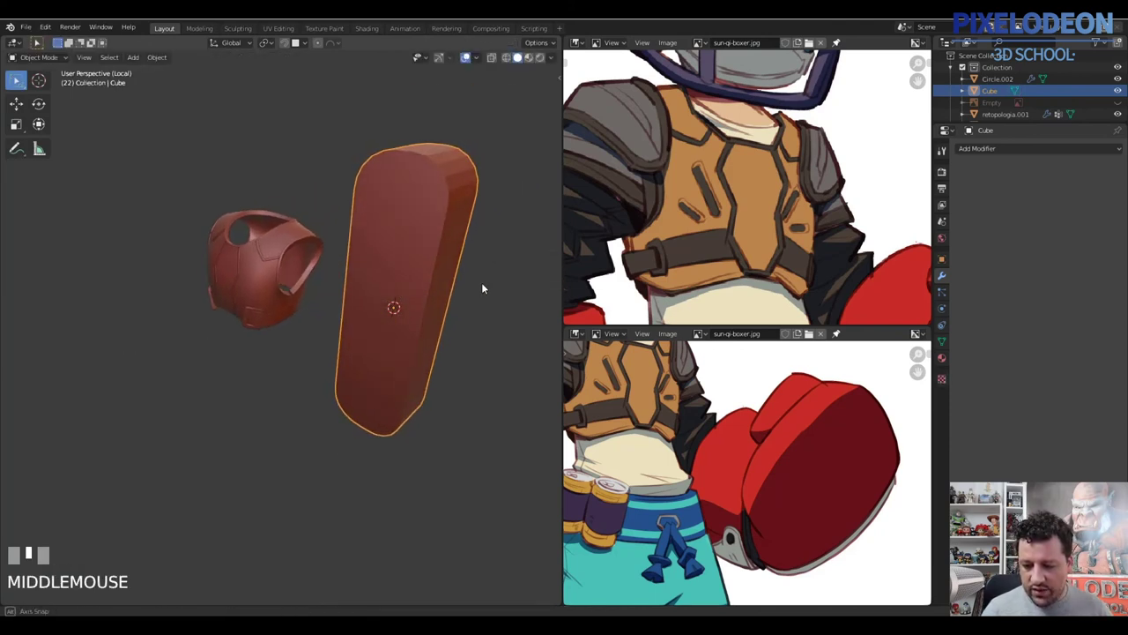
{"action": "key", "text": "alt+q"}
{"action": "key", "text": "s"}
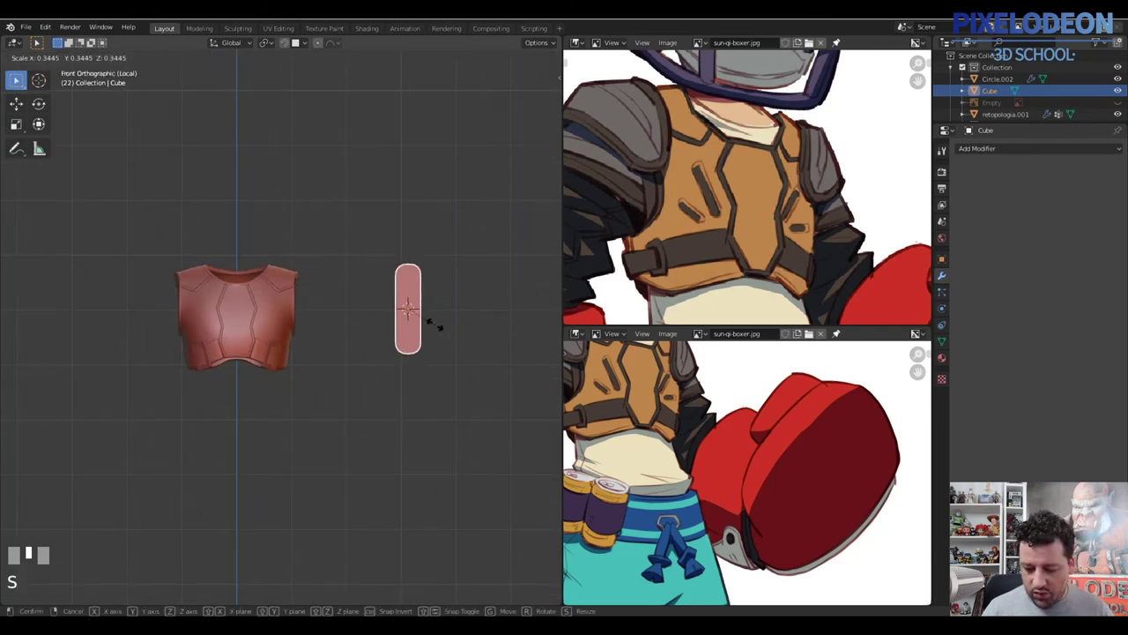
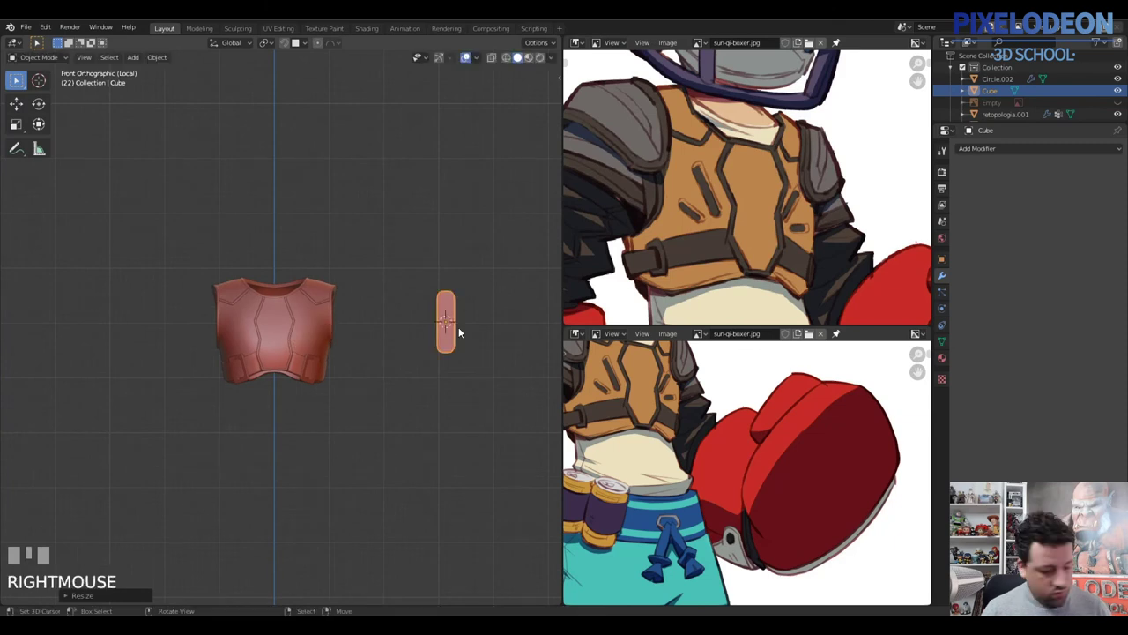
{"action": "key", "text": "r"}
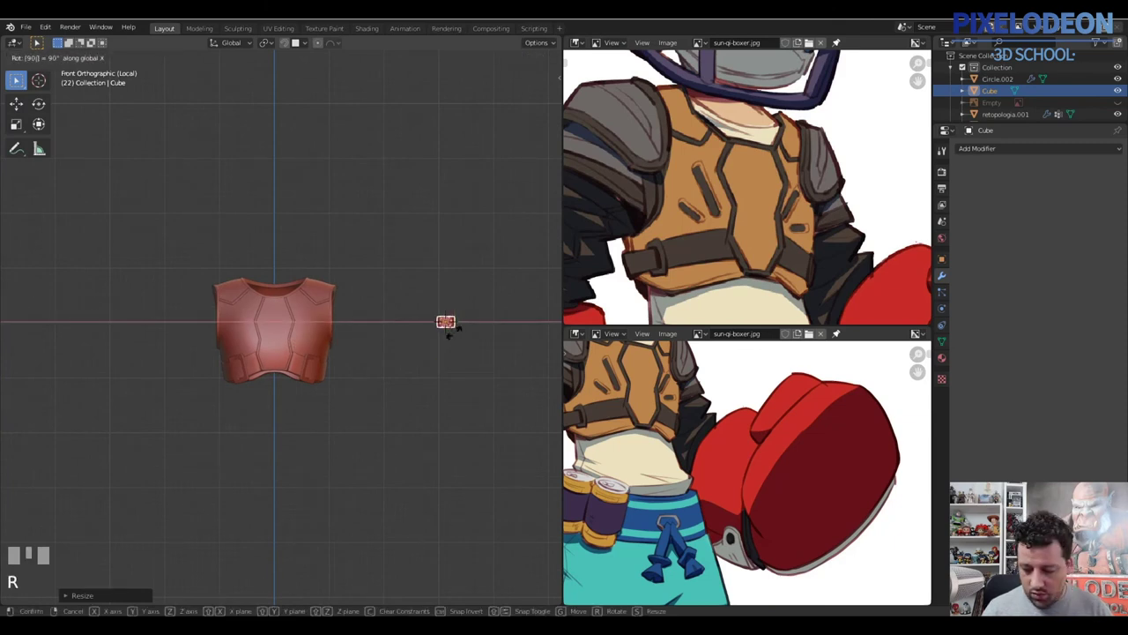
{"action": "key", "text": "ctrl+a"}
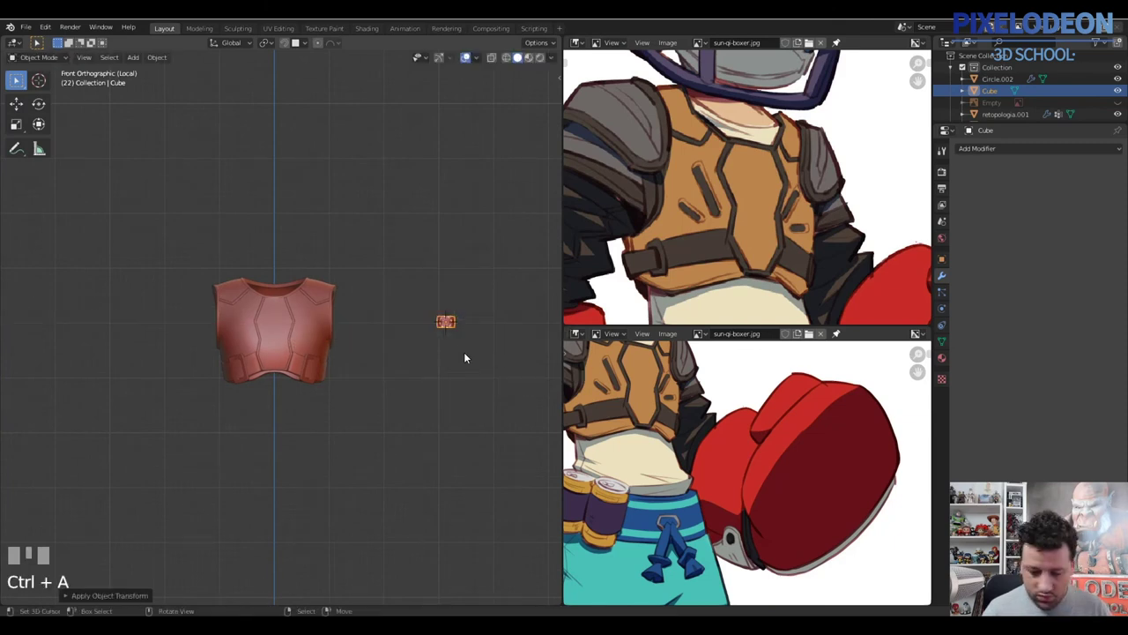
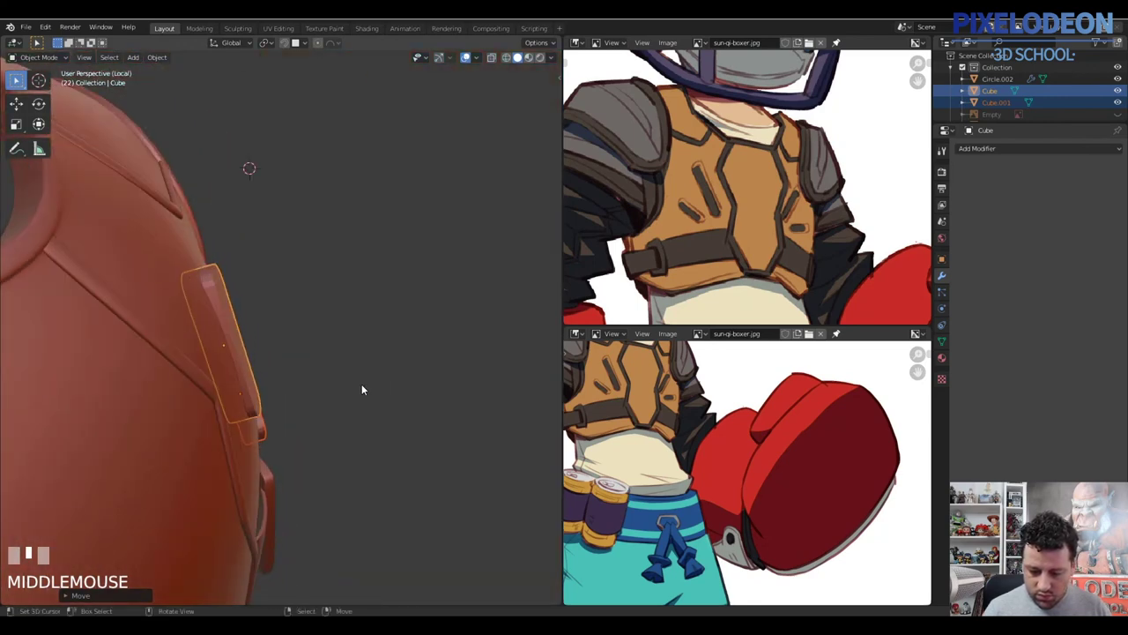
Join the slot cutters and boolean-subtract them from the vest front to carve recessed slots
{"action": "right_click", "coordinate": [248, 369]}
{"action": "left_click_drag", "start_coordinate": [237, 369], "coordinate": [308, 432]}
{"action": "right_click", "coordinate": [307, 432]}
{"action": "key", "text": "ctrl+j"}
{"action": "left_click_drag", "start_coordinate": [366, 335], "coordinate": [335, 381]}
{"action": "right_click", "coordinate": [335, 381]}
{"action": "left_click_drag", "start_coordinate": [368, 336], "coordinate": [359, 331]}
{"action": "key", "text": "ctrl+shift+b"}
{"action": "right_click", "coordinate": [359, 332]}
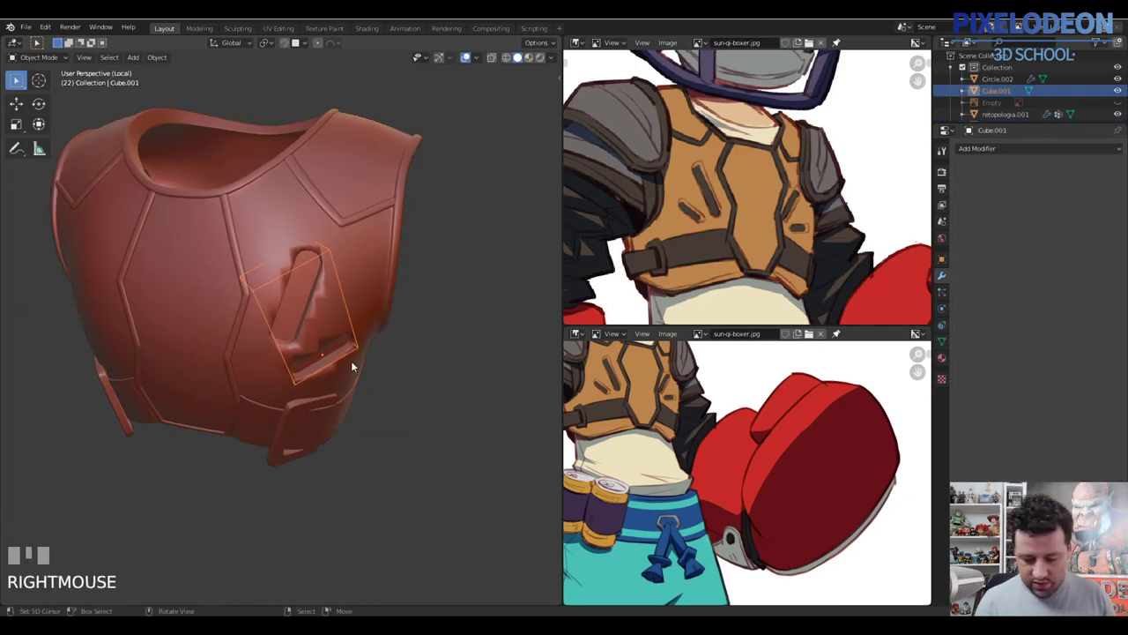